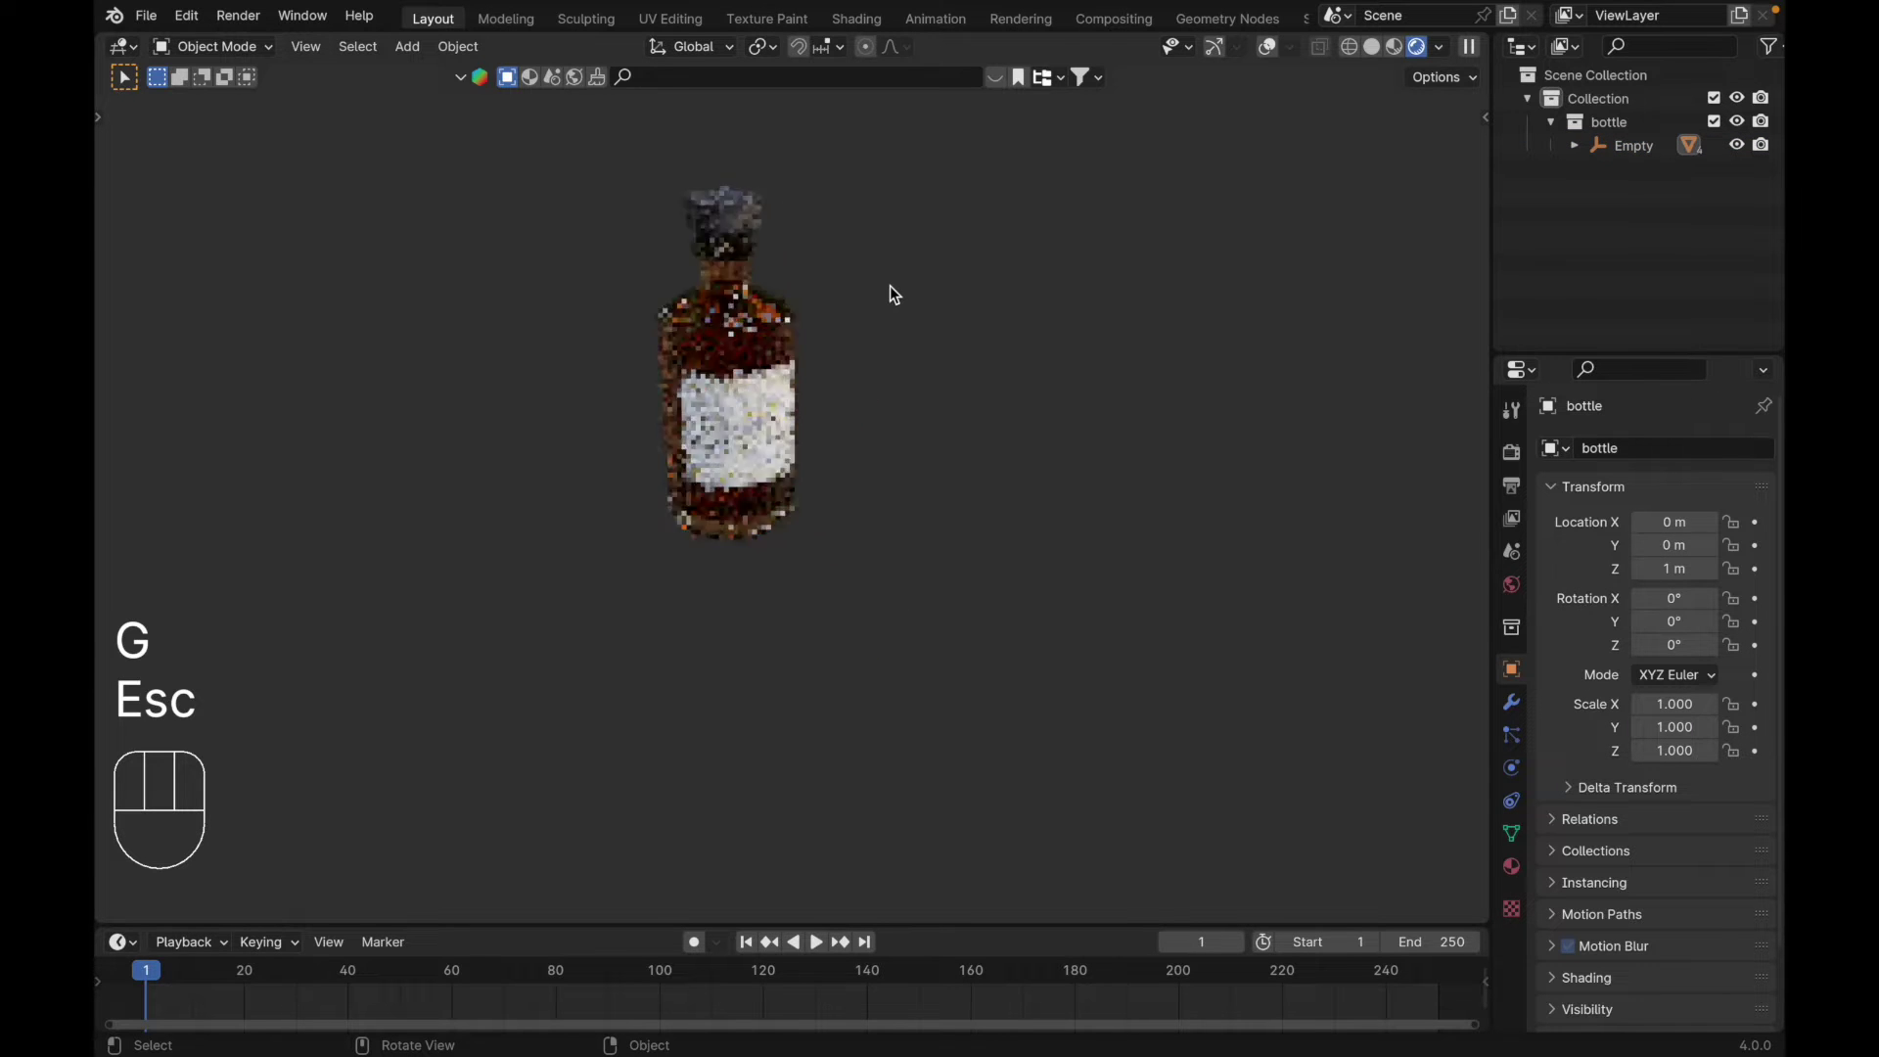
Step: Switch the render engine to Cycles and drag the new camera into place in right view
{"action": "key", "text": "`"}
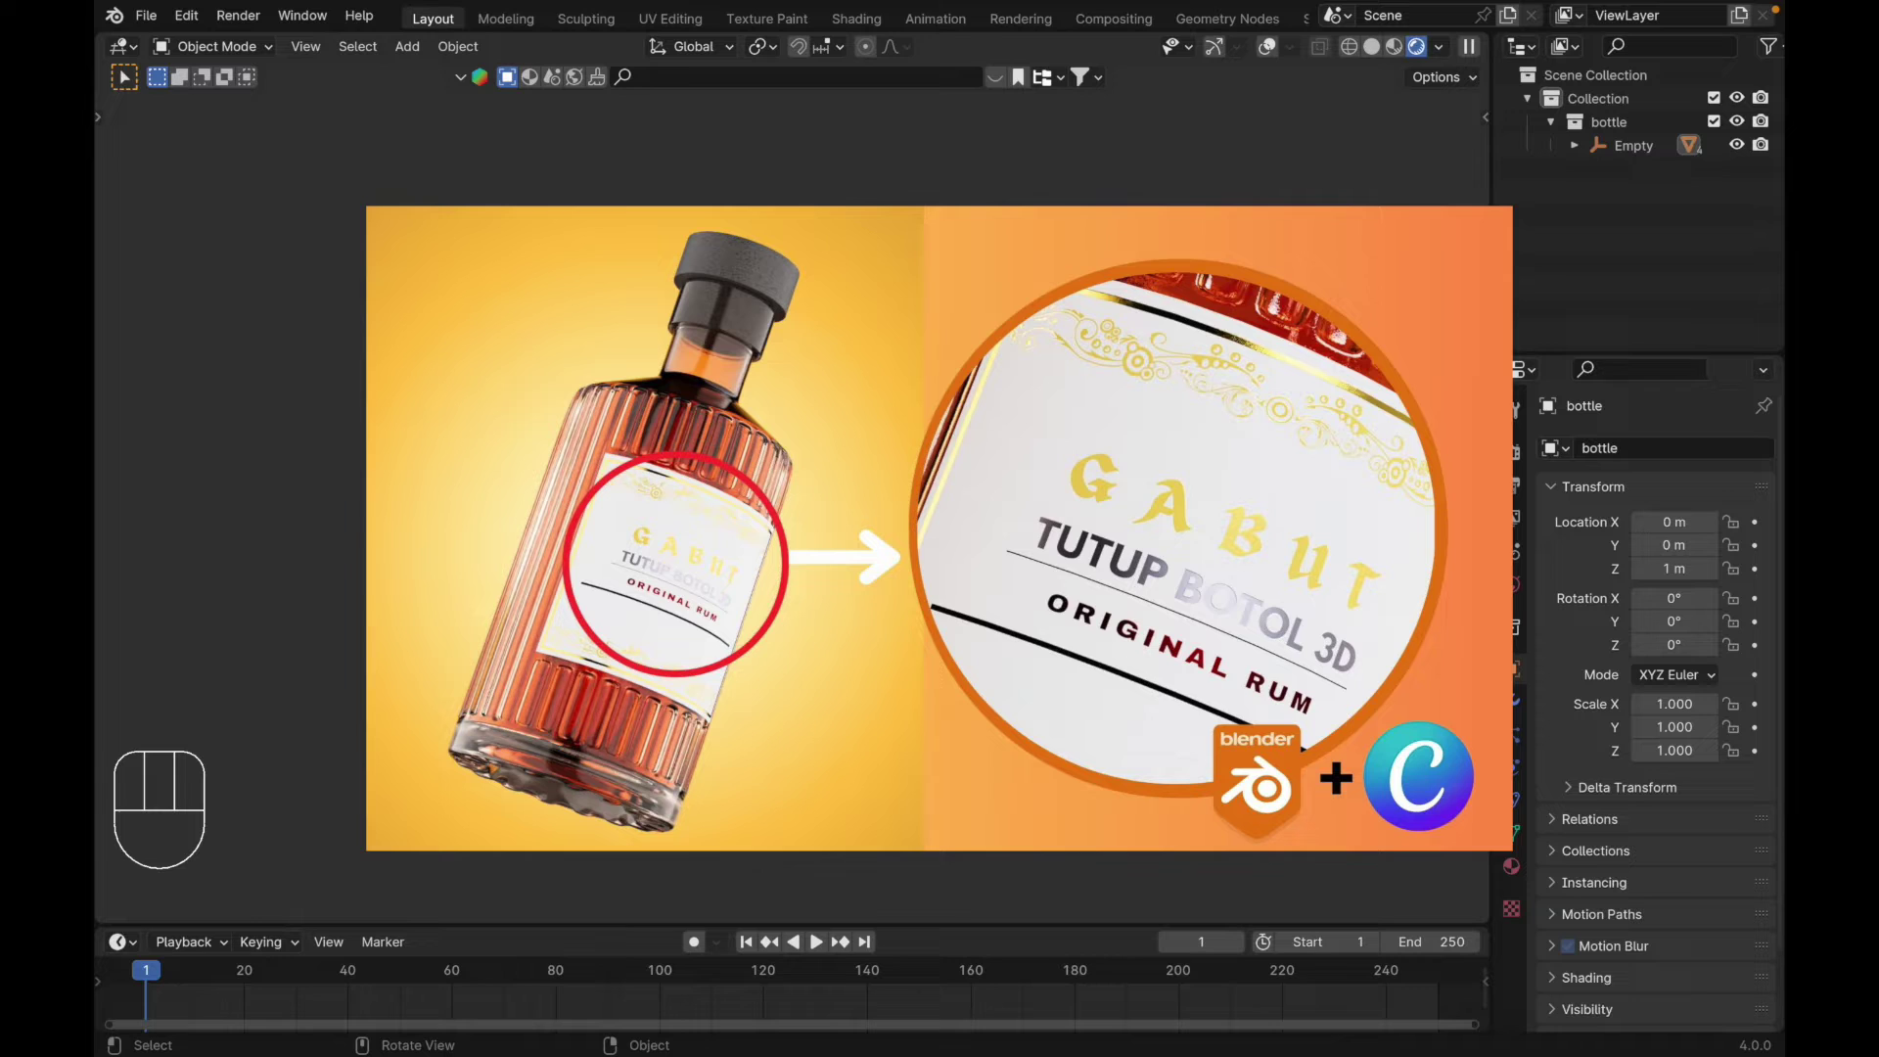
{"action": "left_click_drag", "start_coordinate": [1512, 458], "coordinate": [1710, 462]}
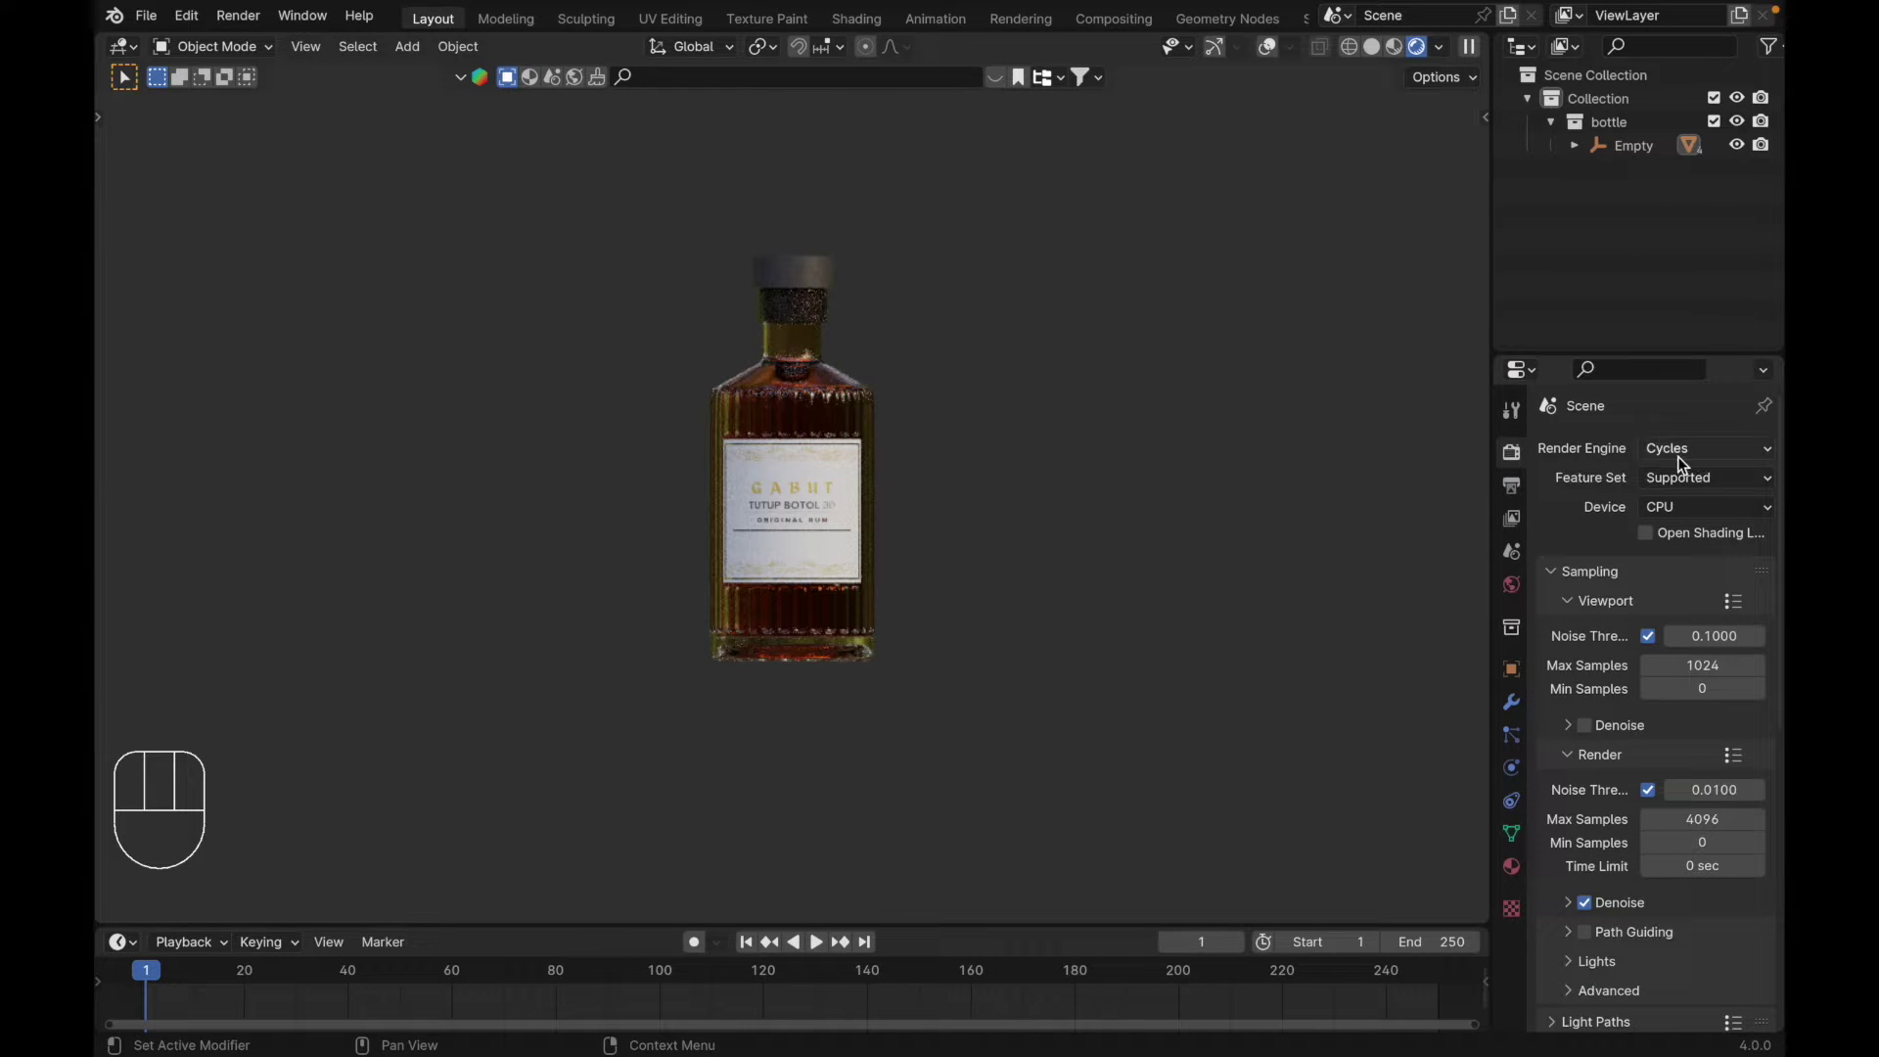
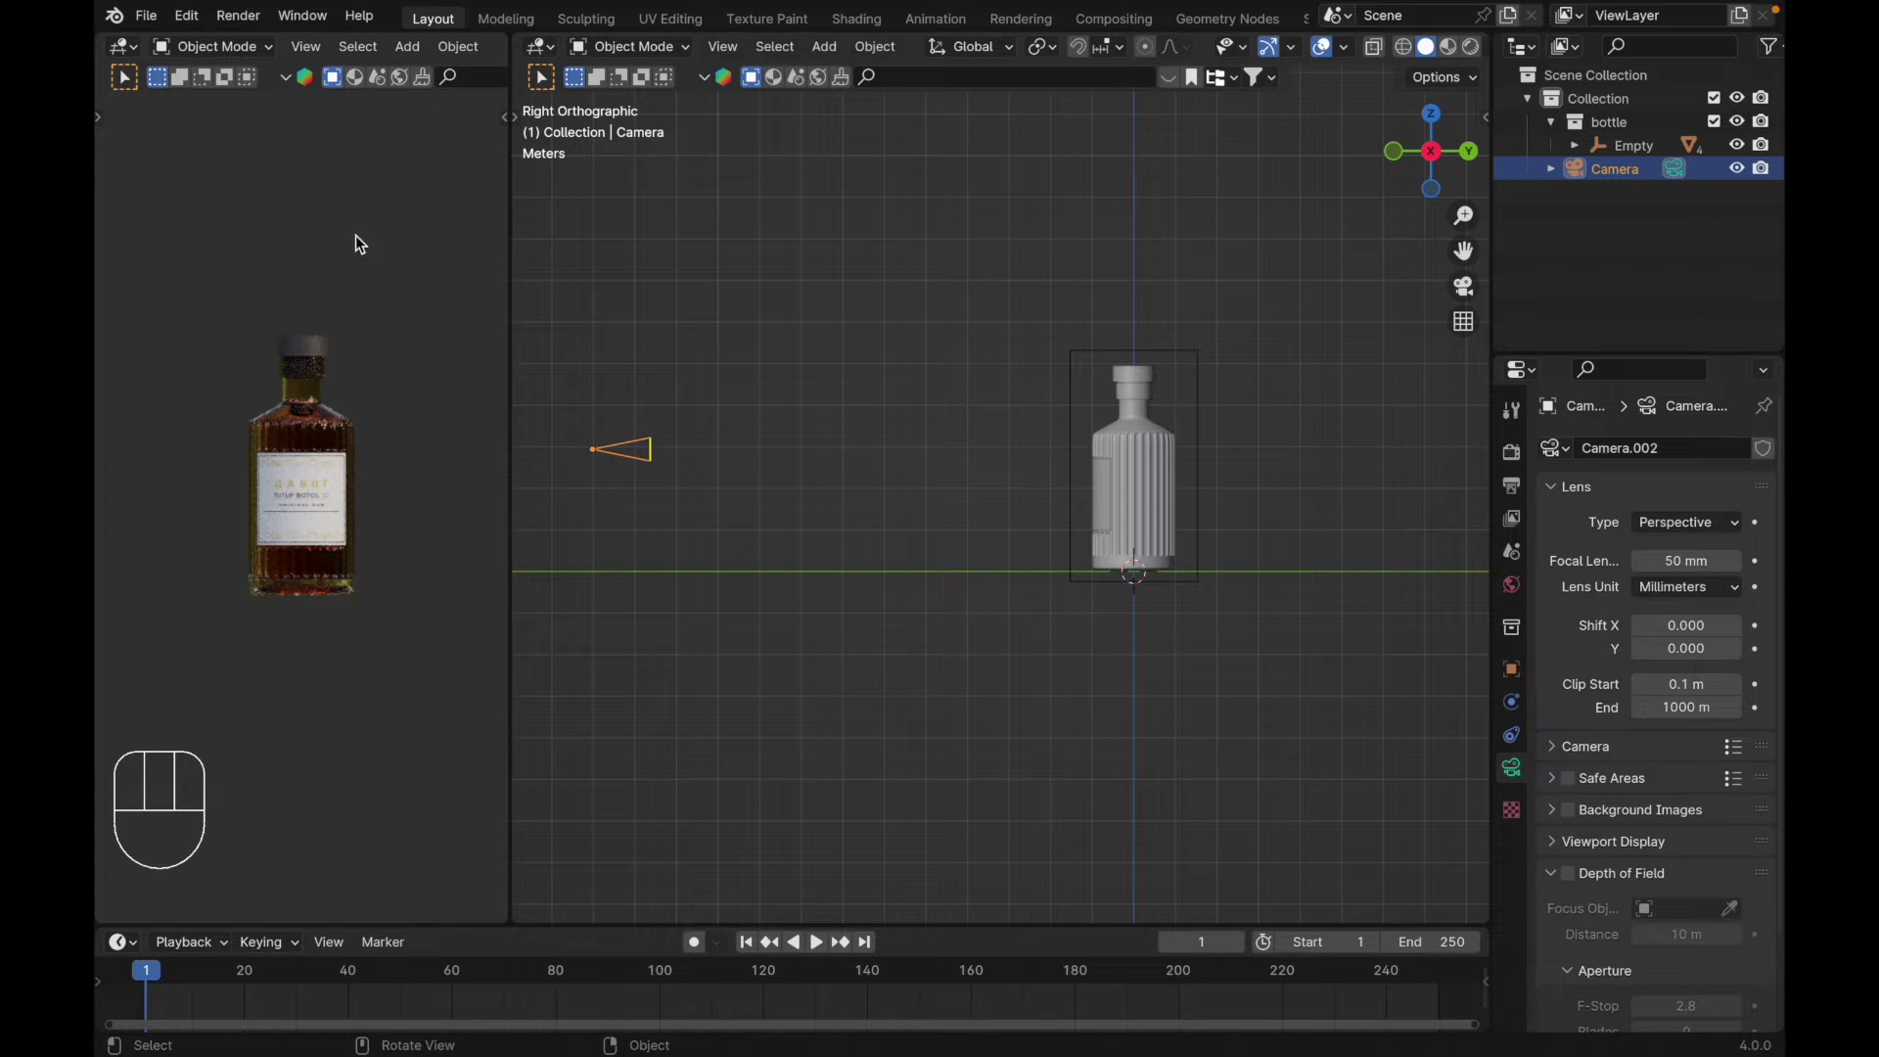
Step: Move the camera along Y, rotate the bottle's empty about 48° in top view, and bring up the mesh add list
{"action": "key", "text": "`"}
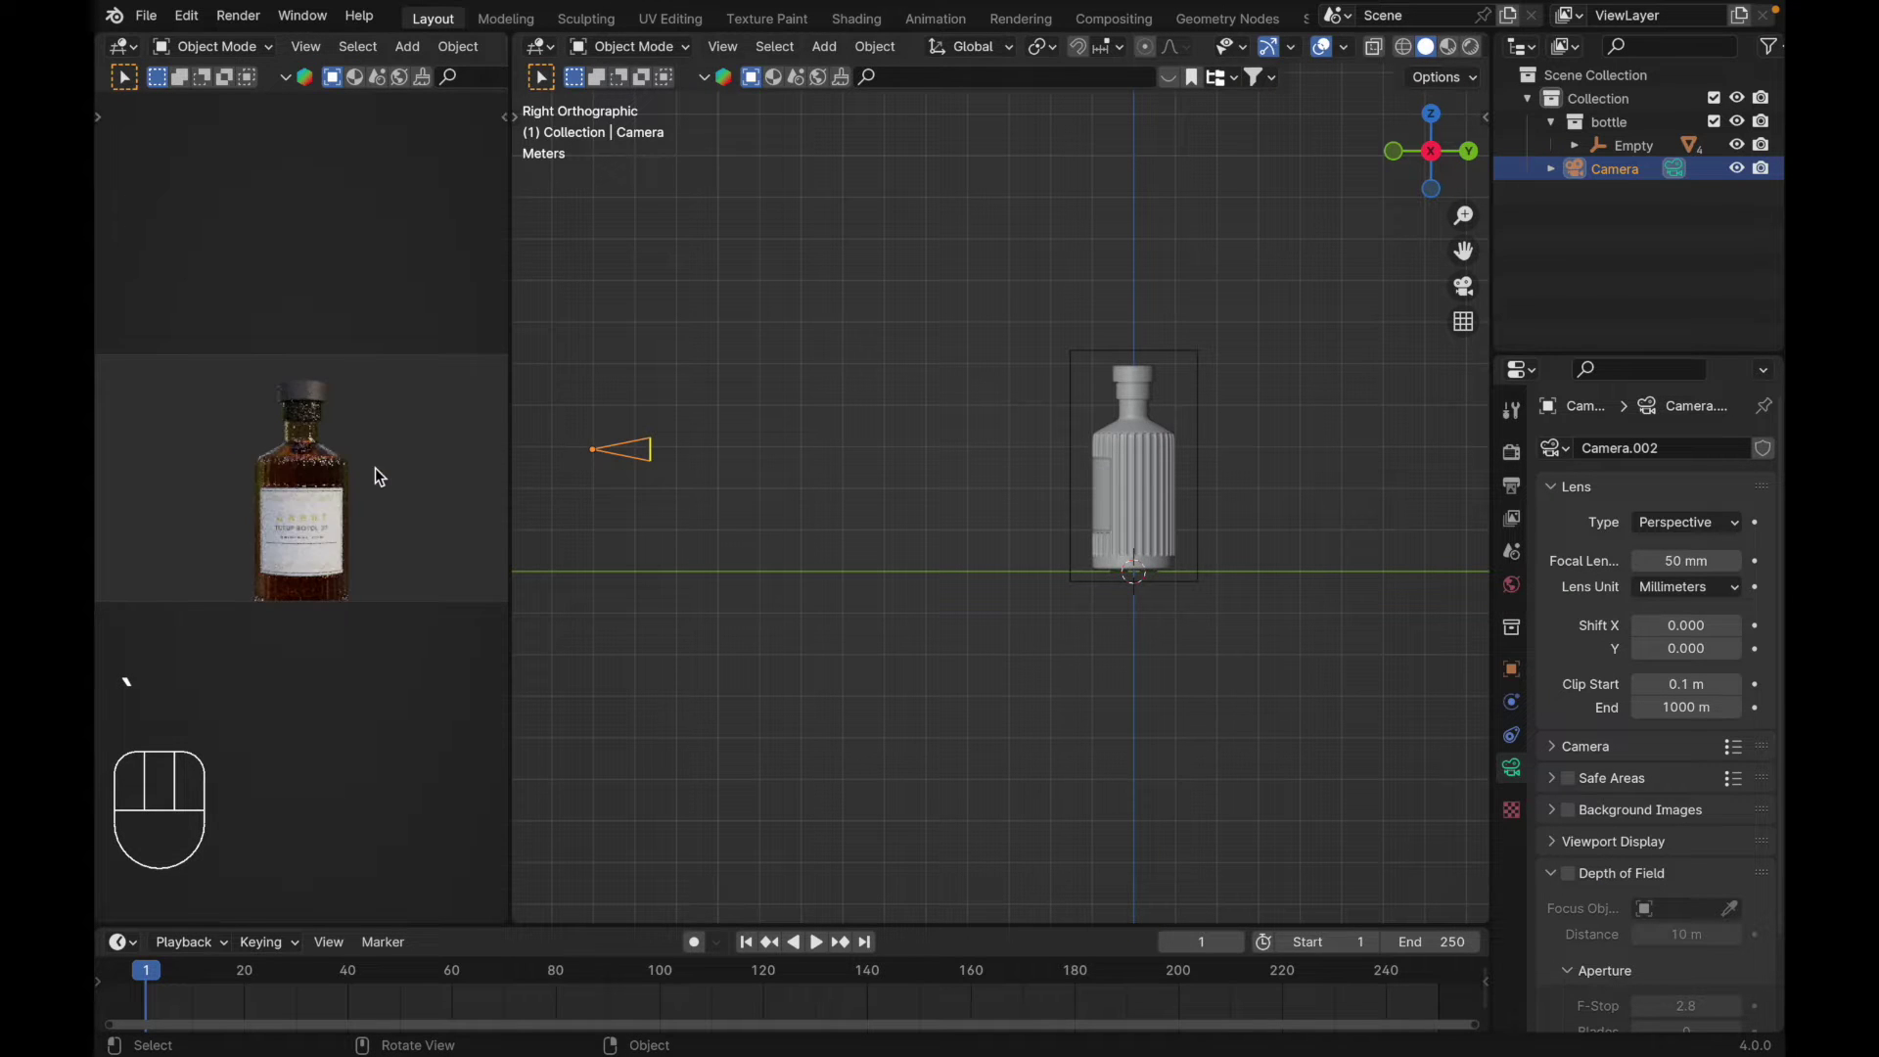
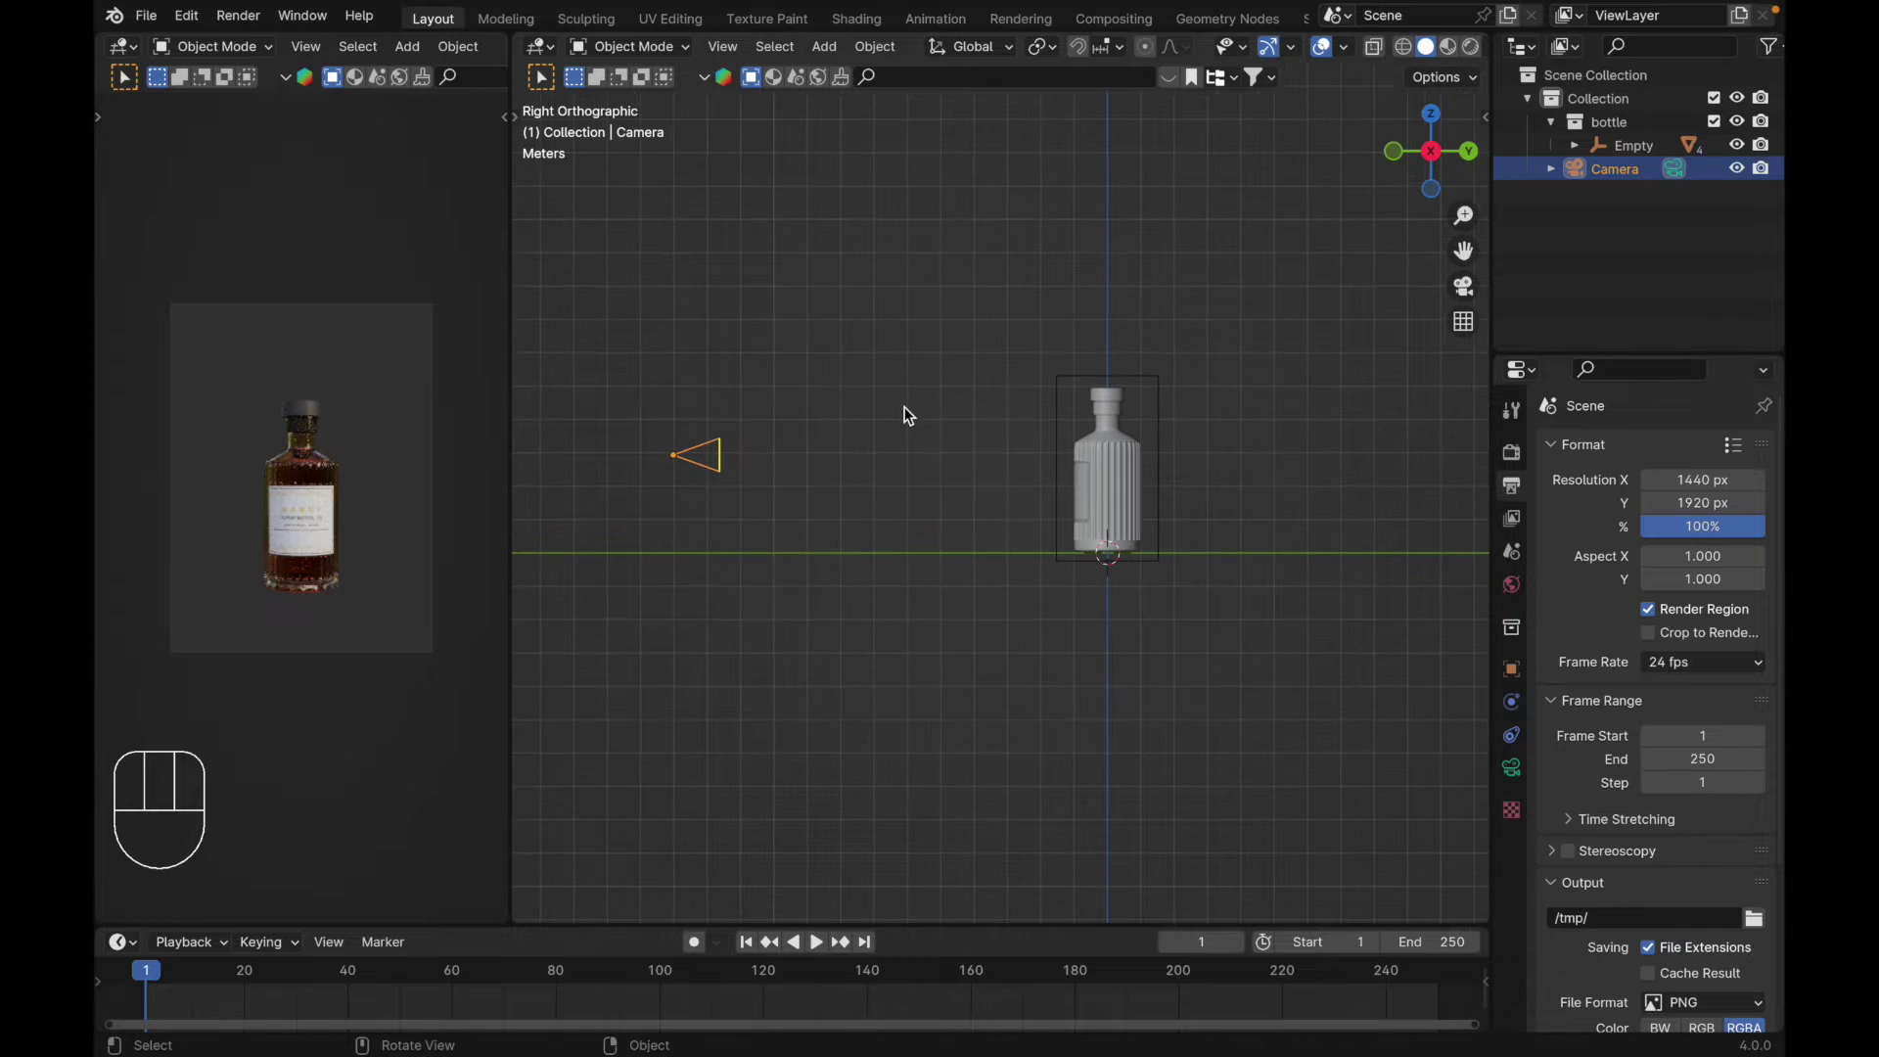
{"action": "key", "text": "g"}
{"action": "key", "text": "y"}
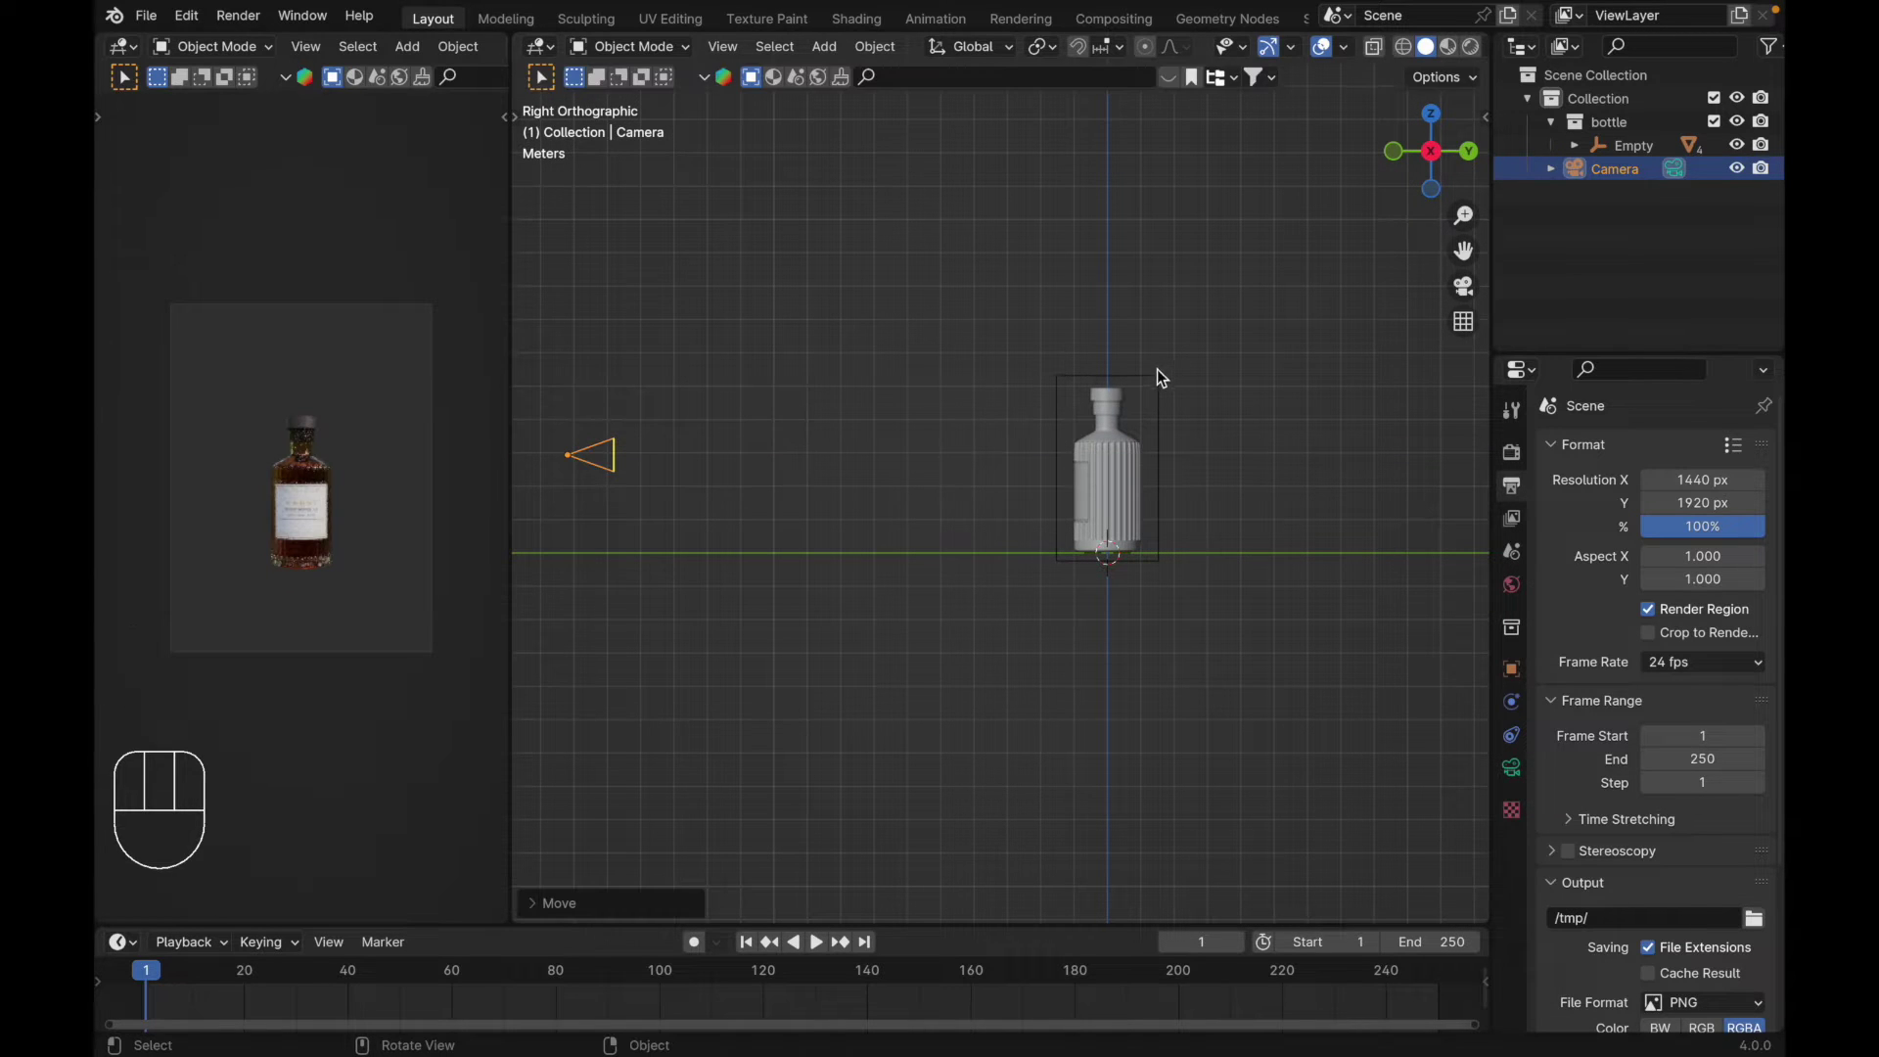
{"action": "key", "text": "`"}
{"action": "key", "text": "r"}
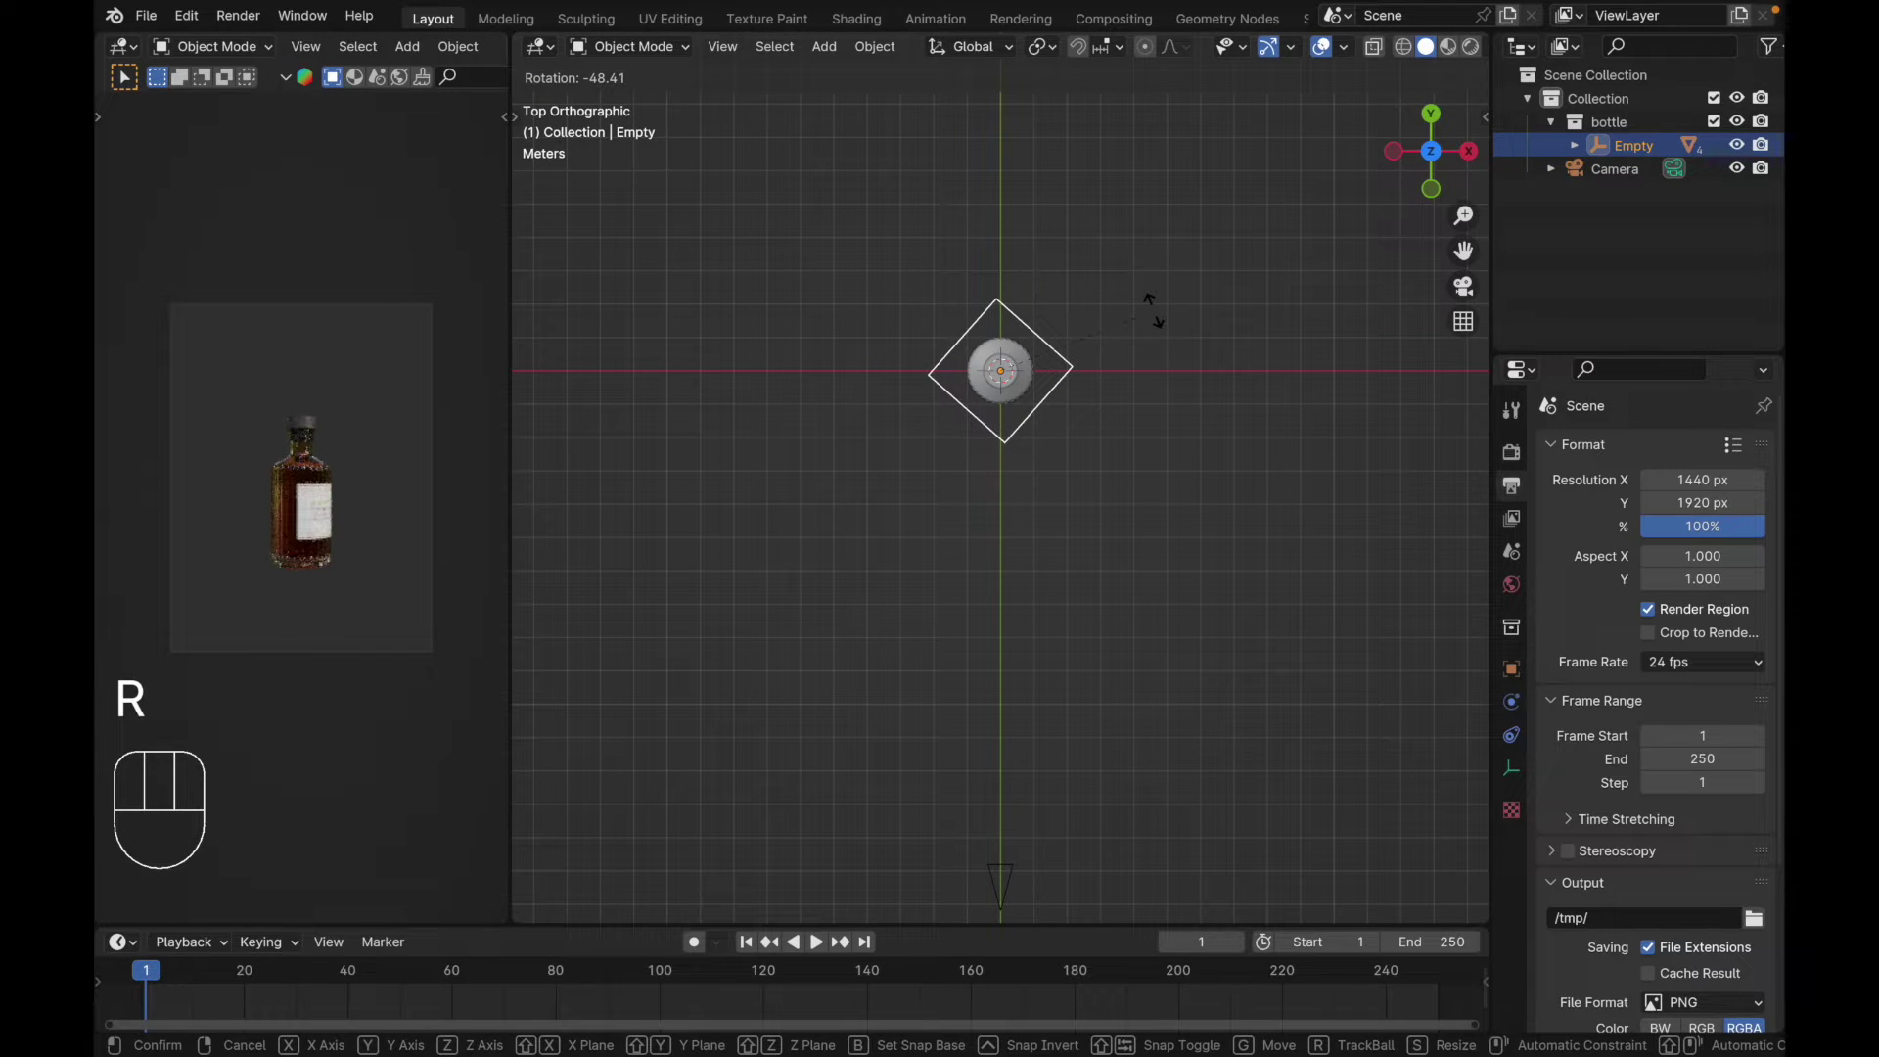
{"action": "key", "text": "shift+a"}
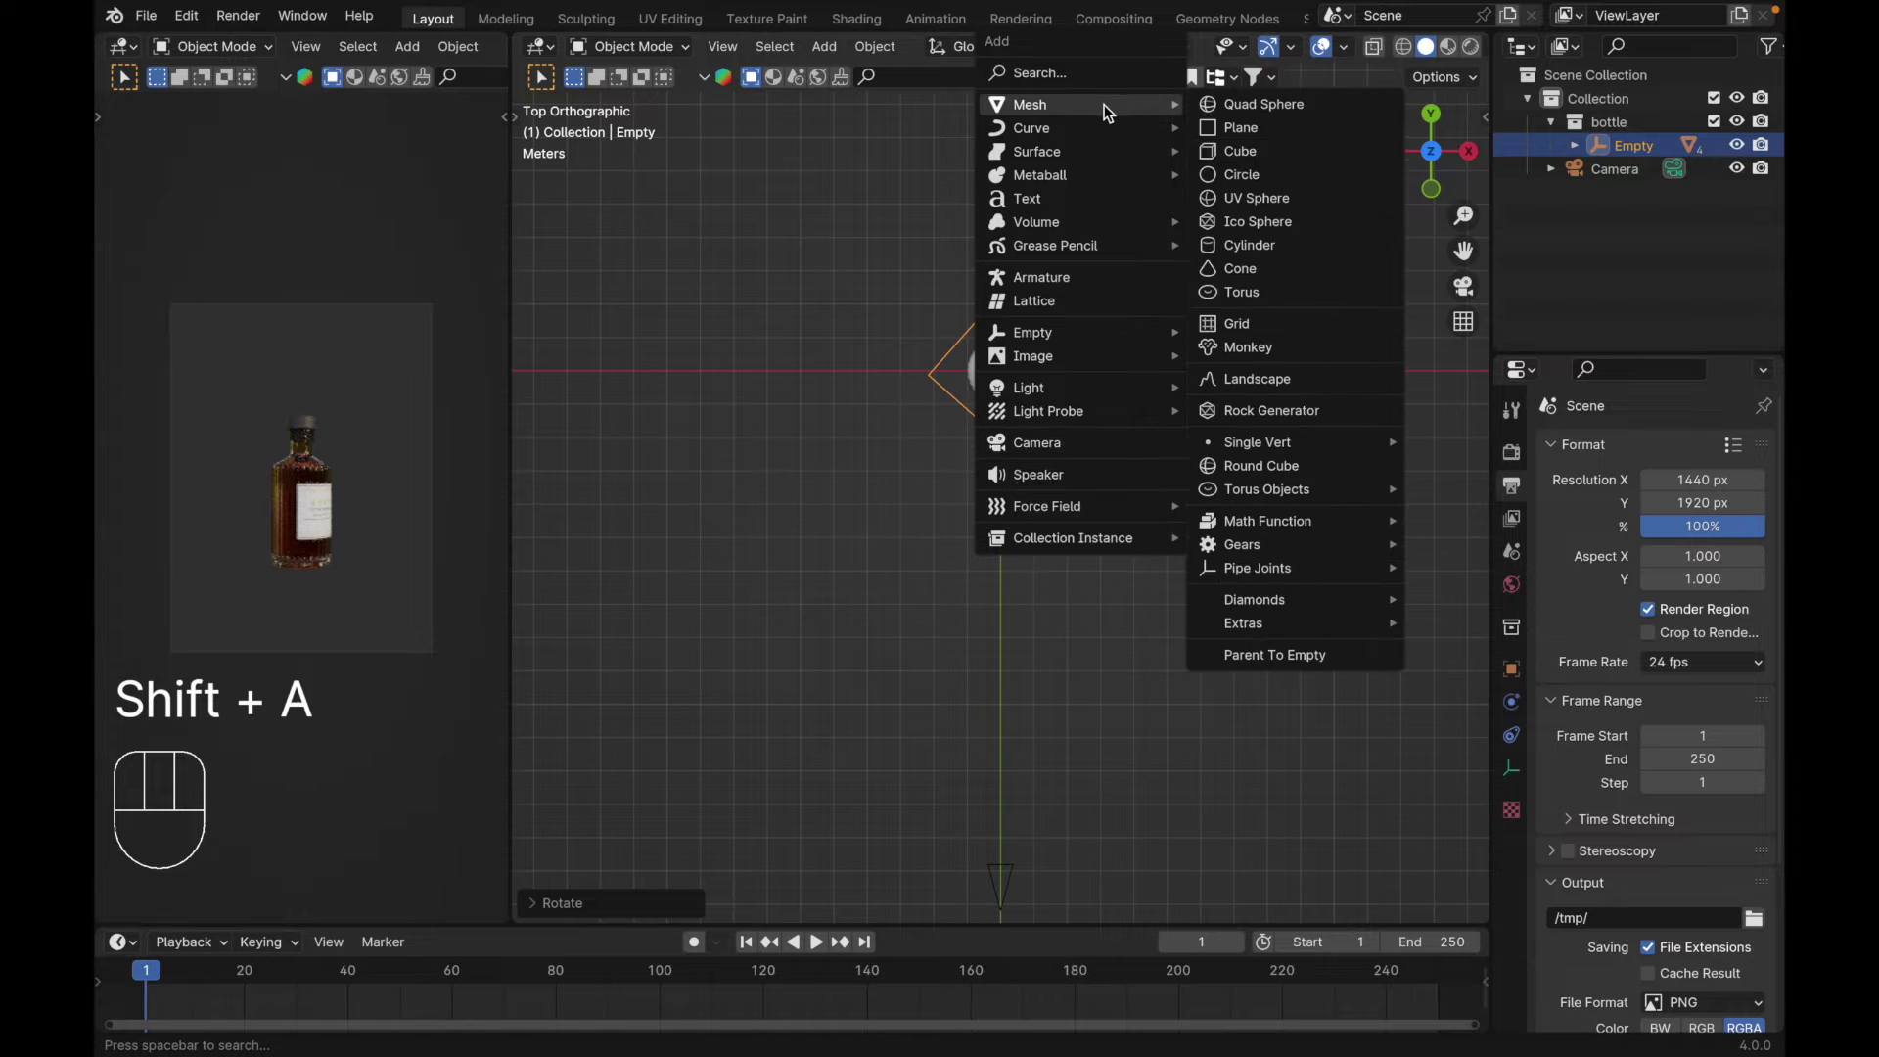
Step: Scale the new ground plane up well beyond the bottle's footprint
{"action": "key", "text": "s"}
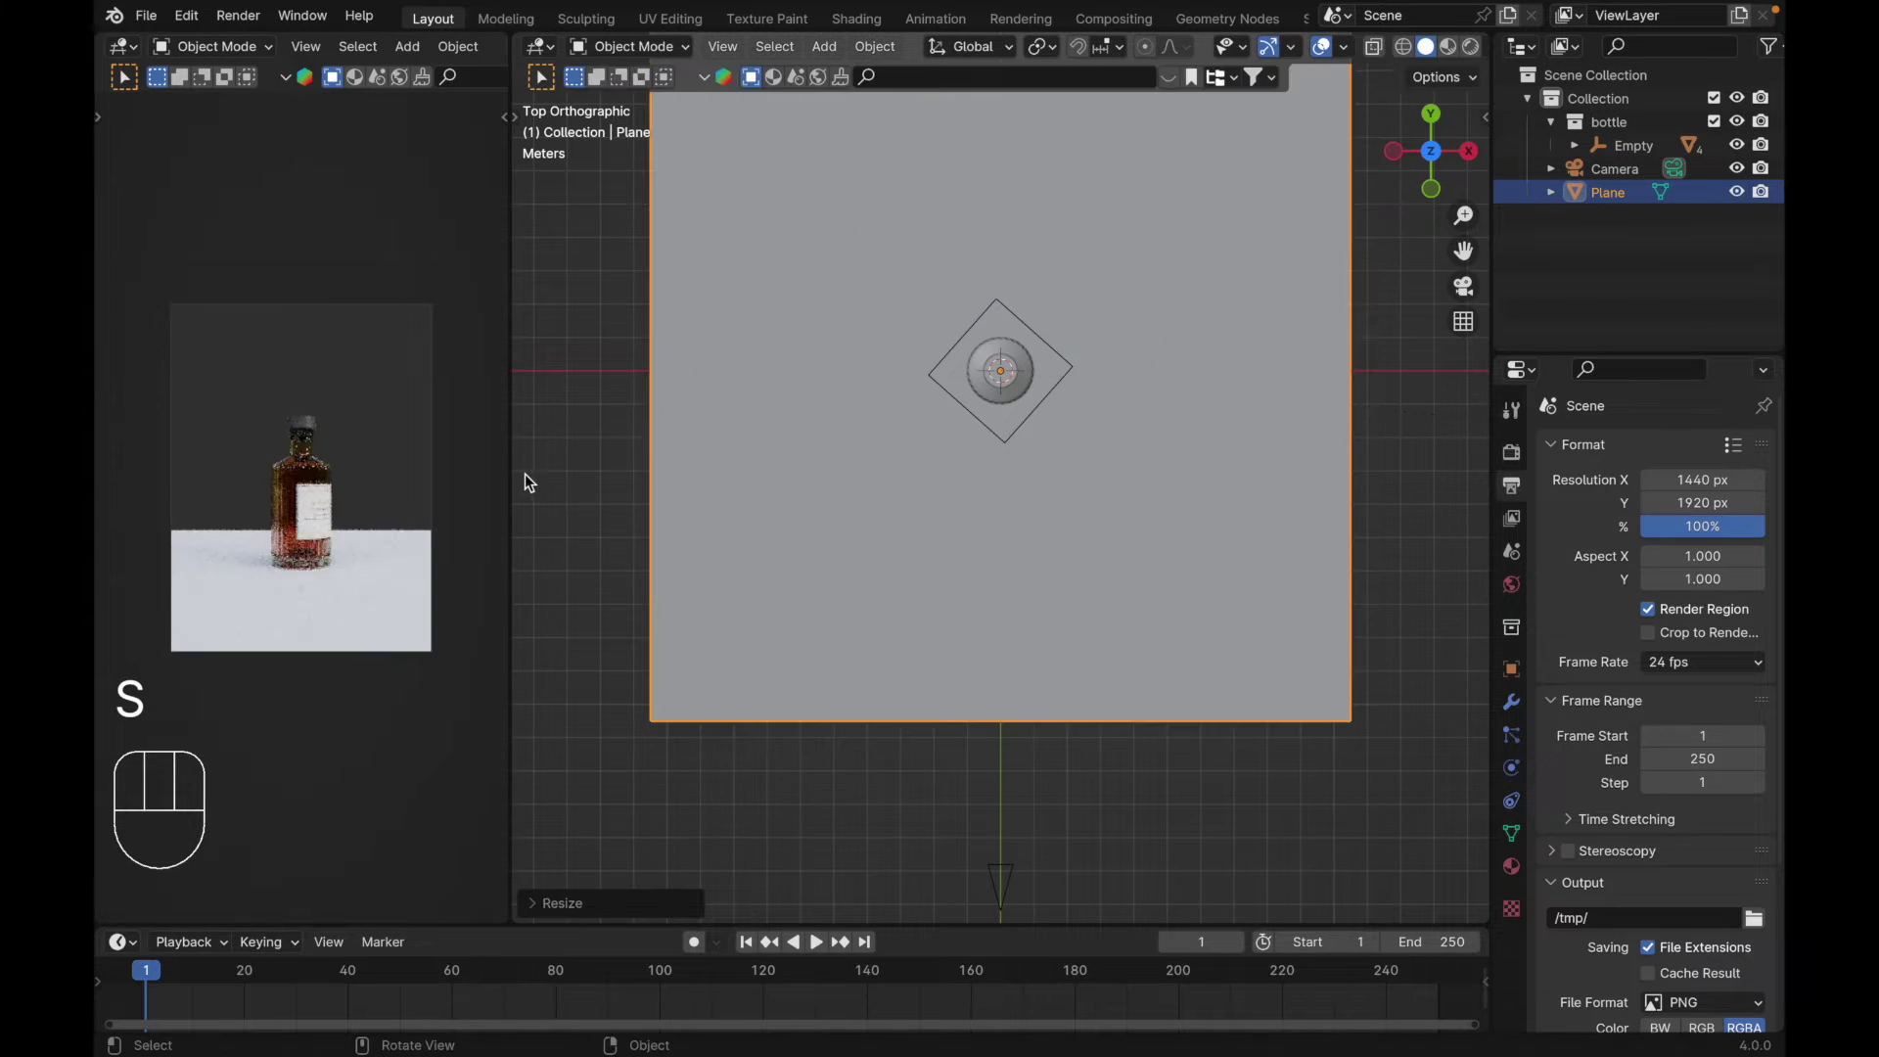
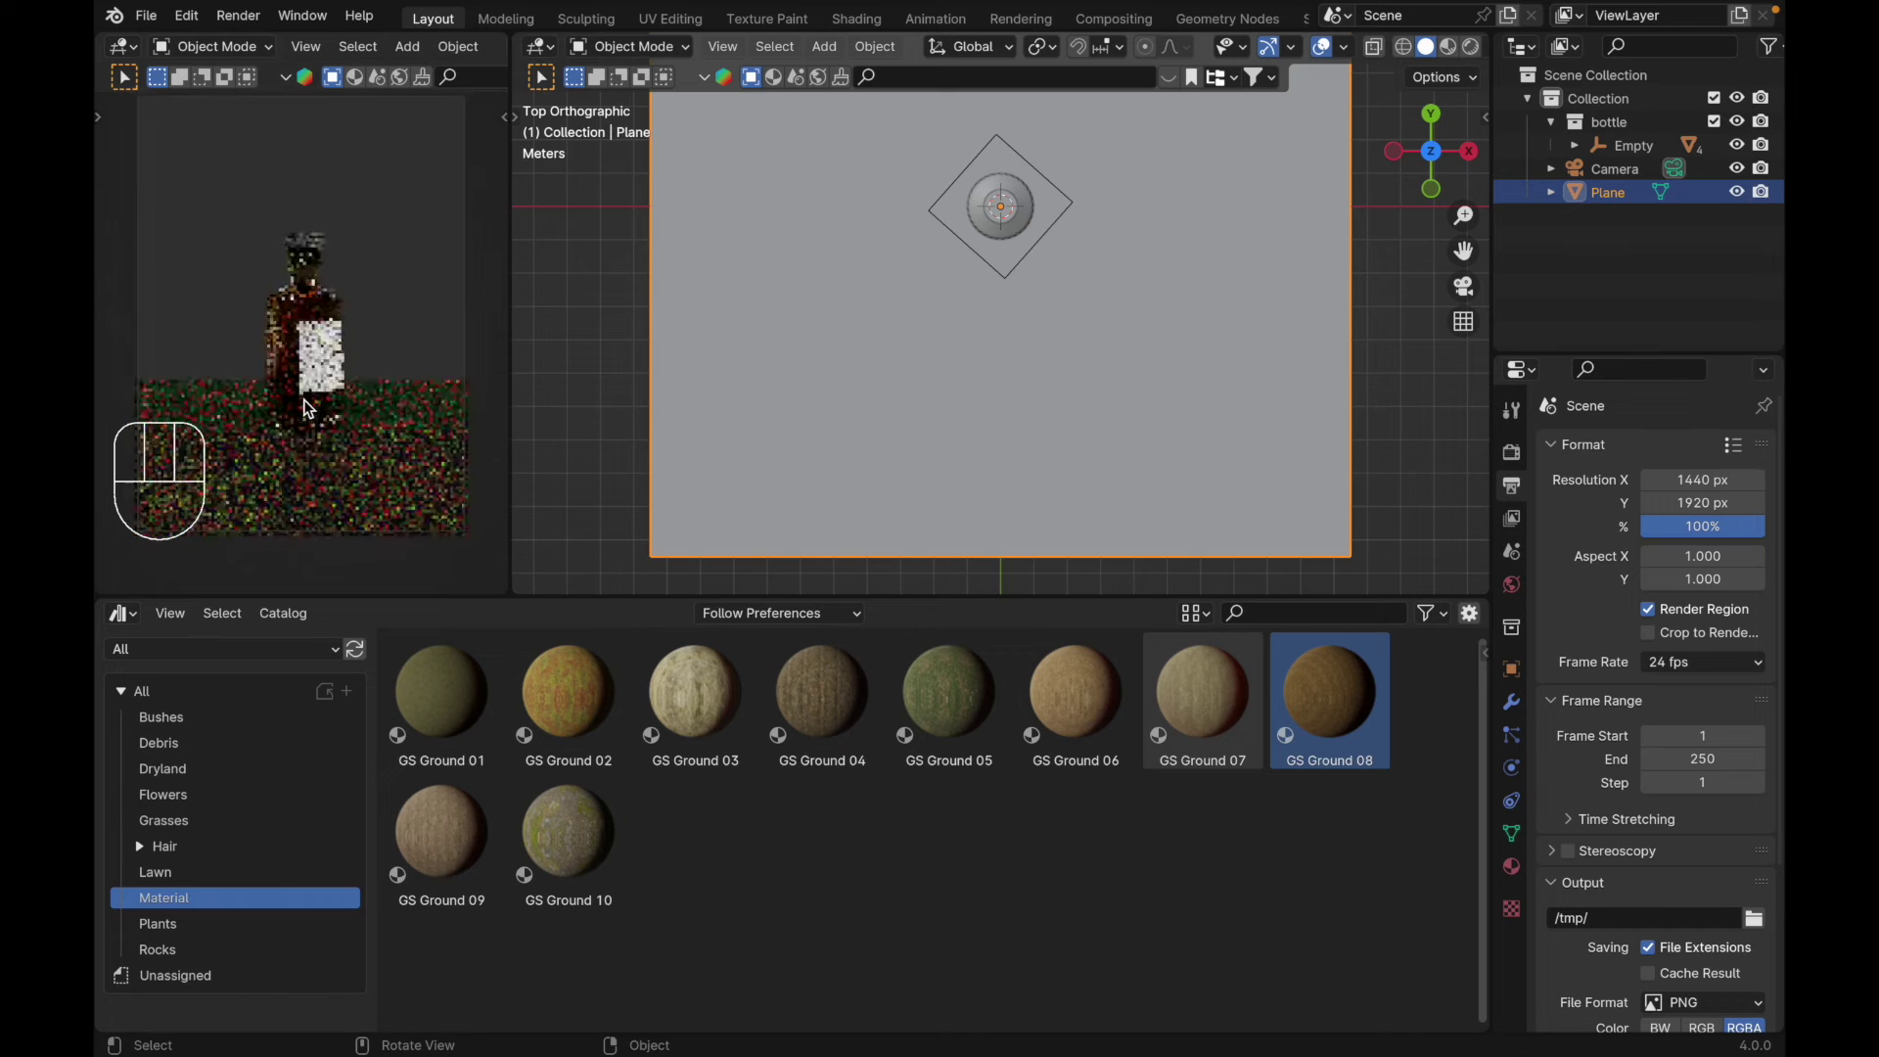
Step: Place the GS Dryland gravel 01 asset and move it onto the ground beside the bottle
{"action": "left_click", "coordinate": [194, 945]}
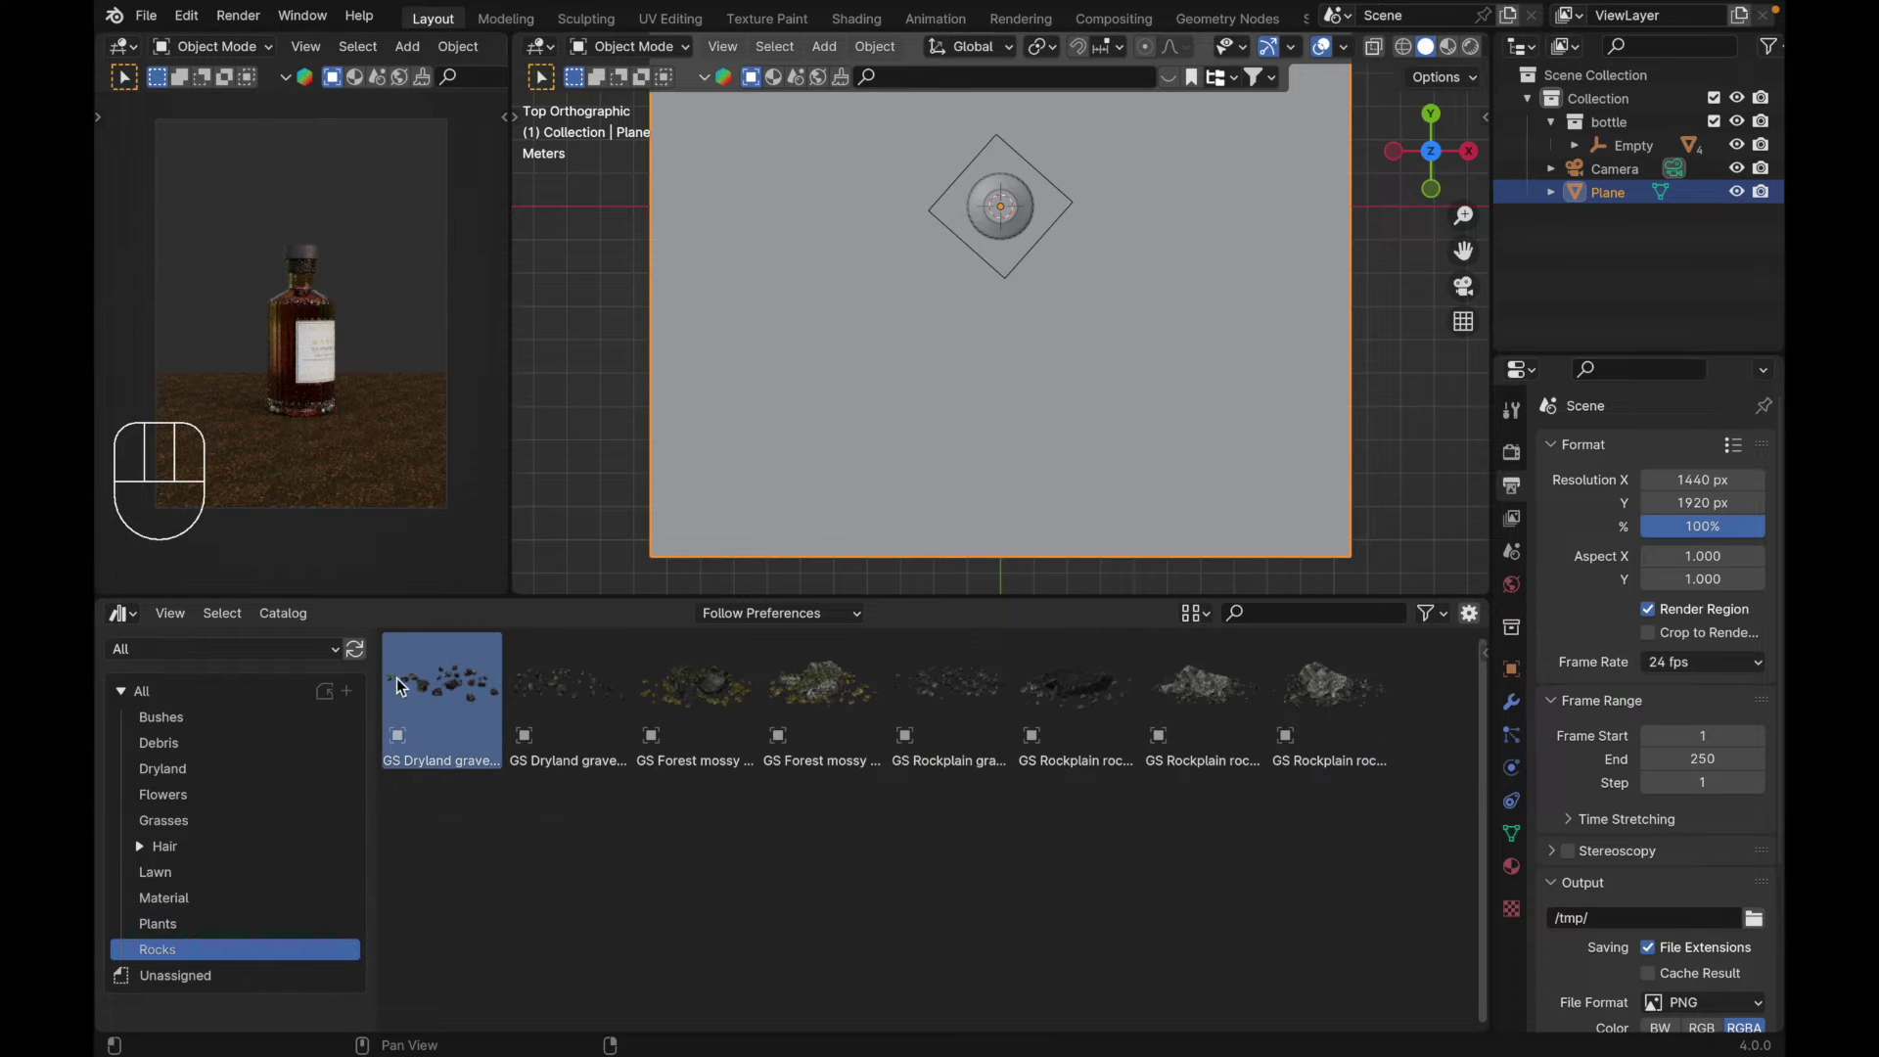
{"action": "left_click", "coordinate": [430, 689]}
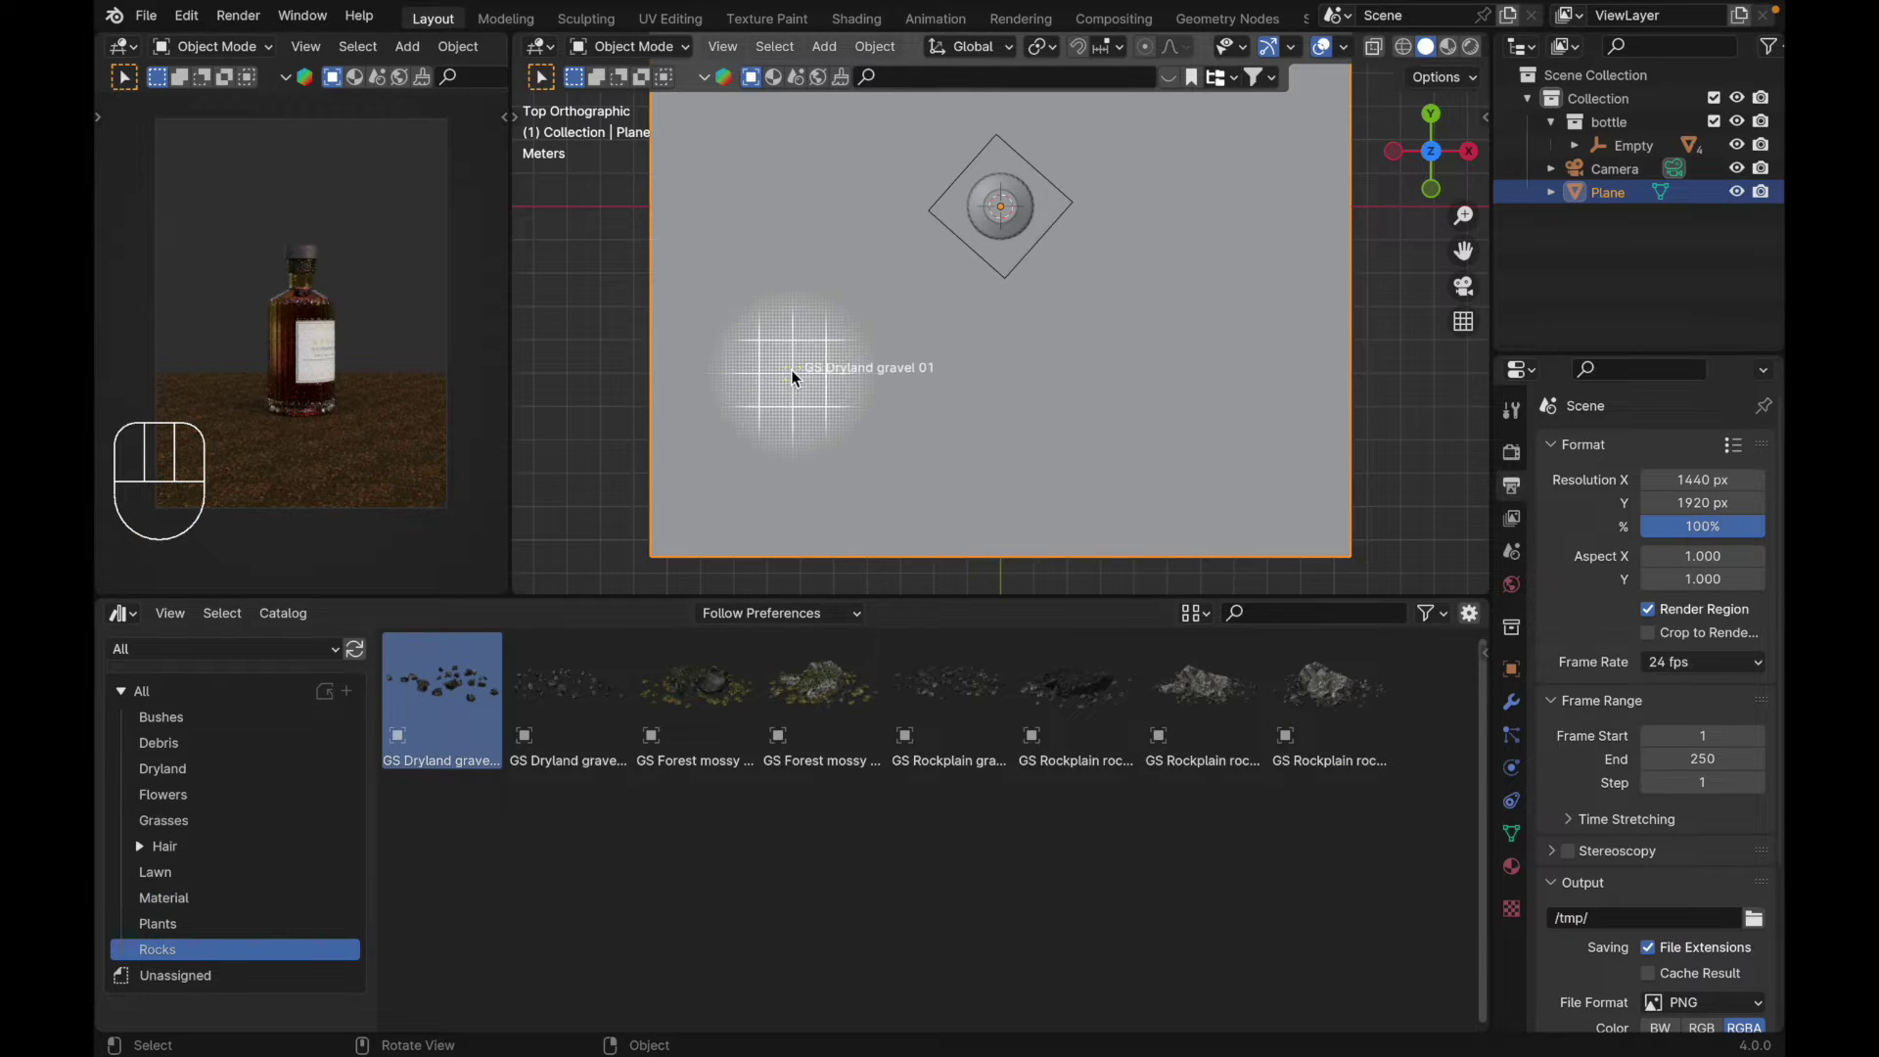
{"action": "key", "text": "s"}
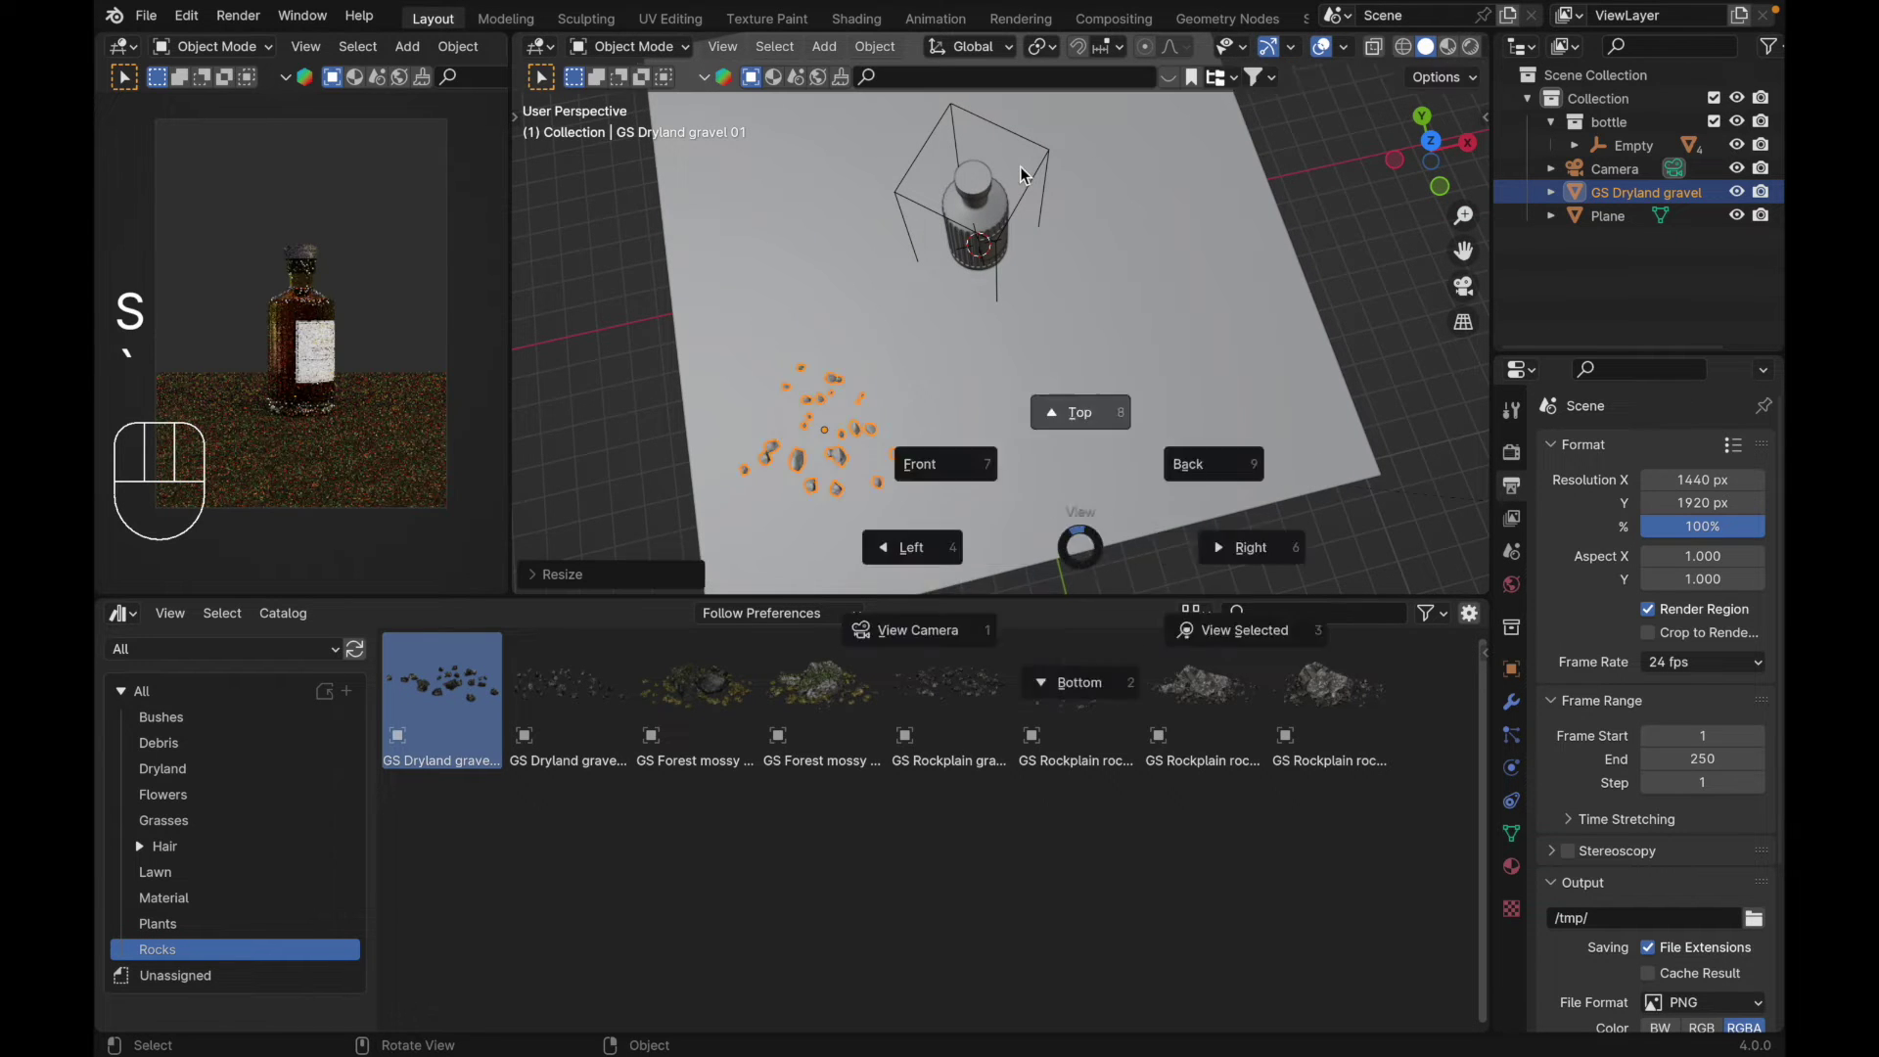
{"action": "key", "text": "g"}
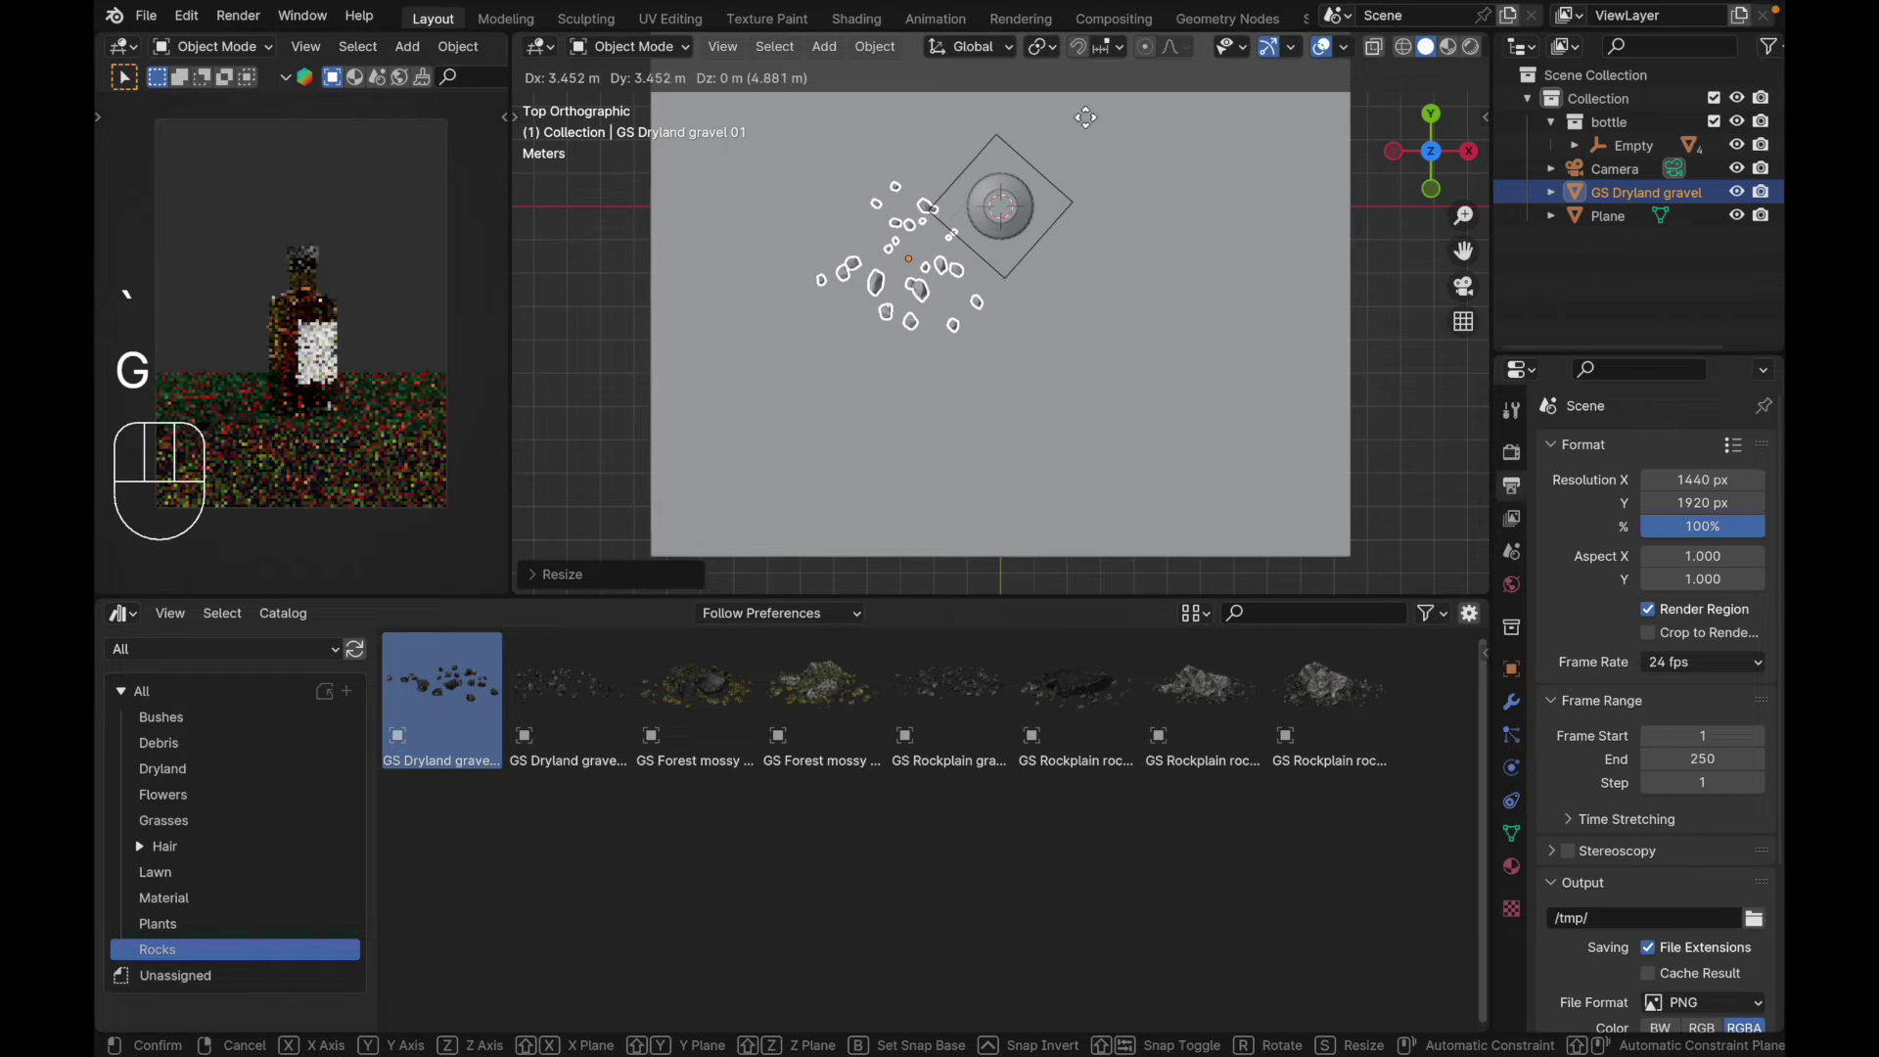
{"action": "left_click", "coordinate": [1208, 46]}
{"action": "key", "text": "s"}
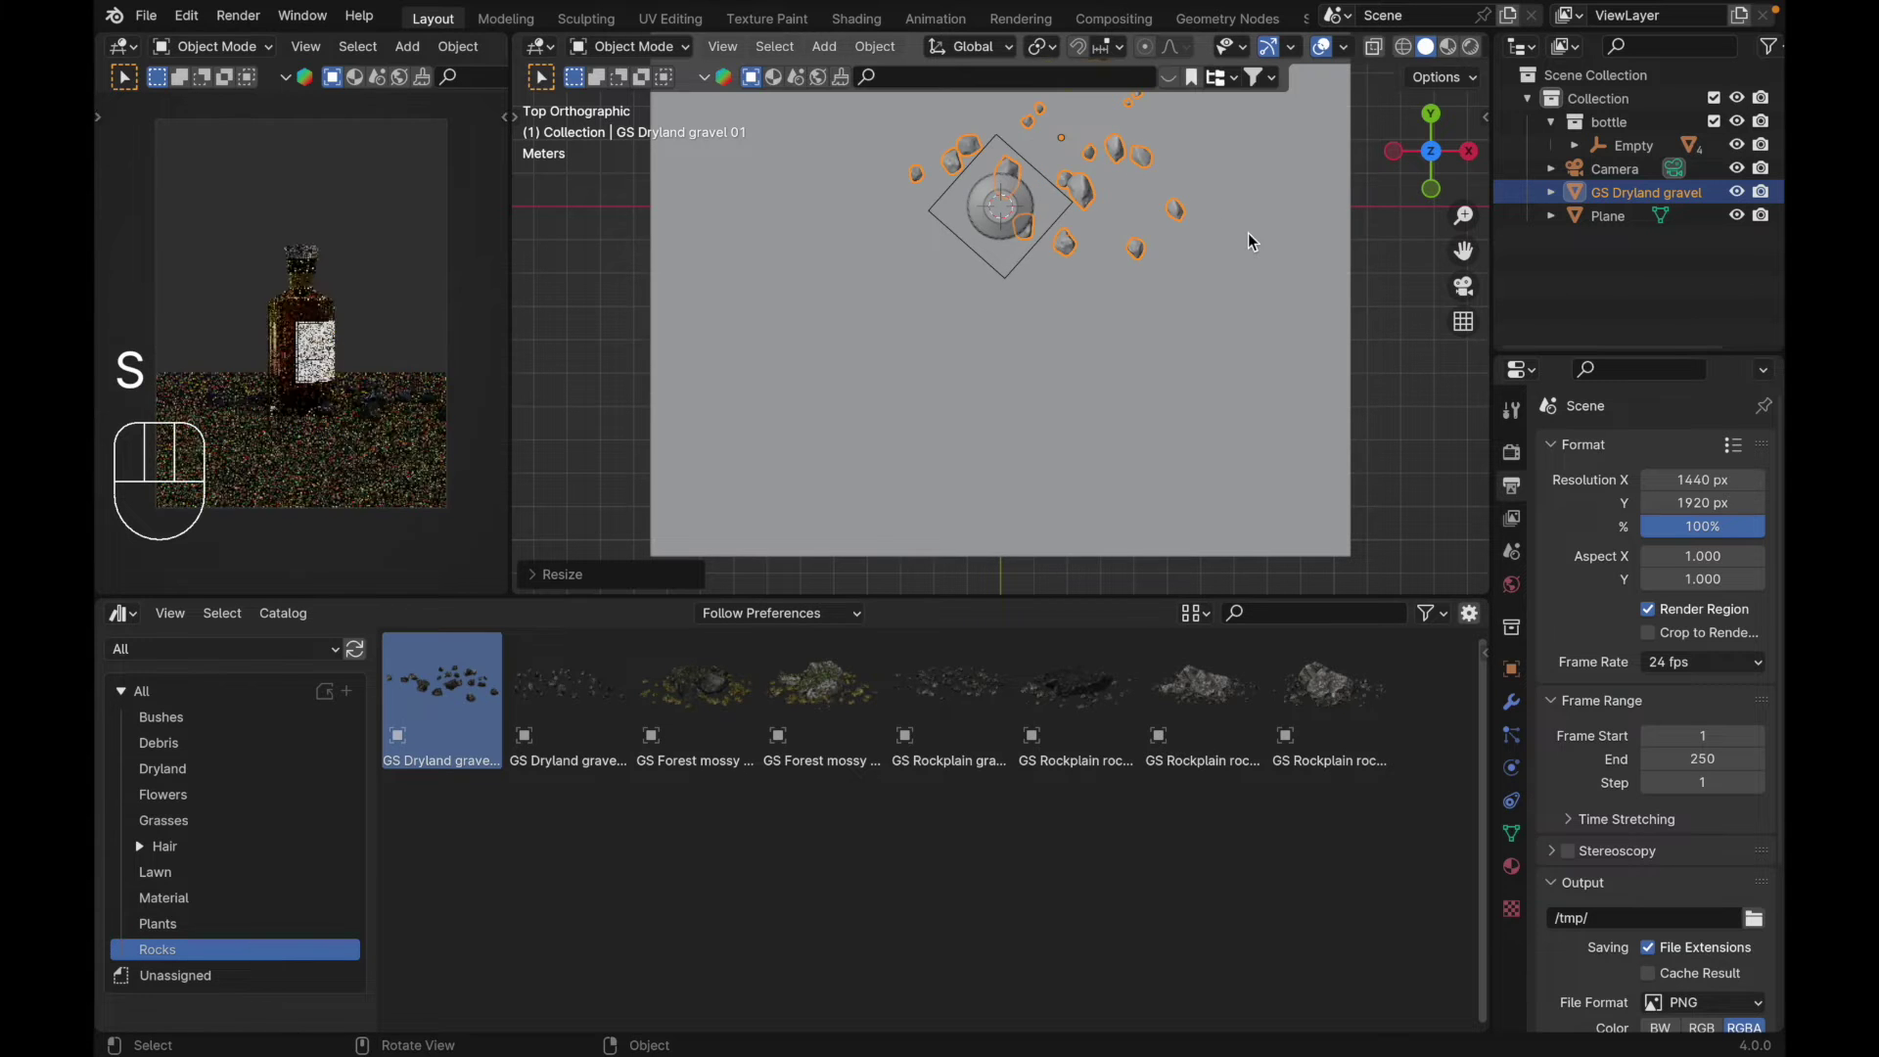
{"action": "key", "text": "g"}
{"action": "left_click", "coordinate": [1214, 170]}
Step: Duplicate the gravel patch and rotate the copy into the lower left
{"action": "key", "text": "shift+d"}
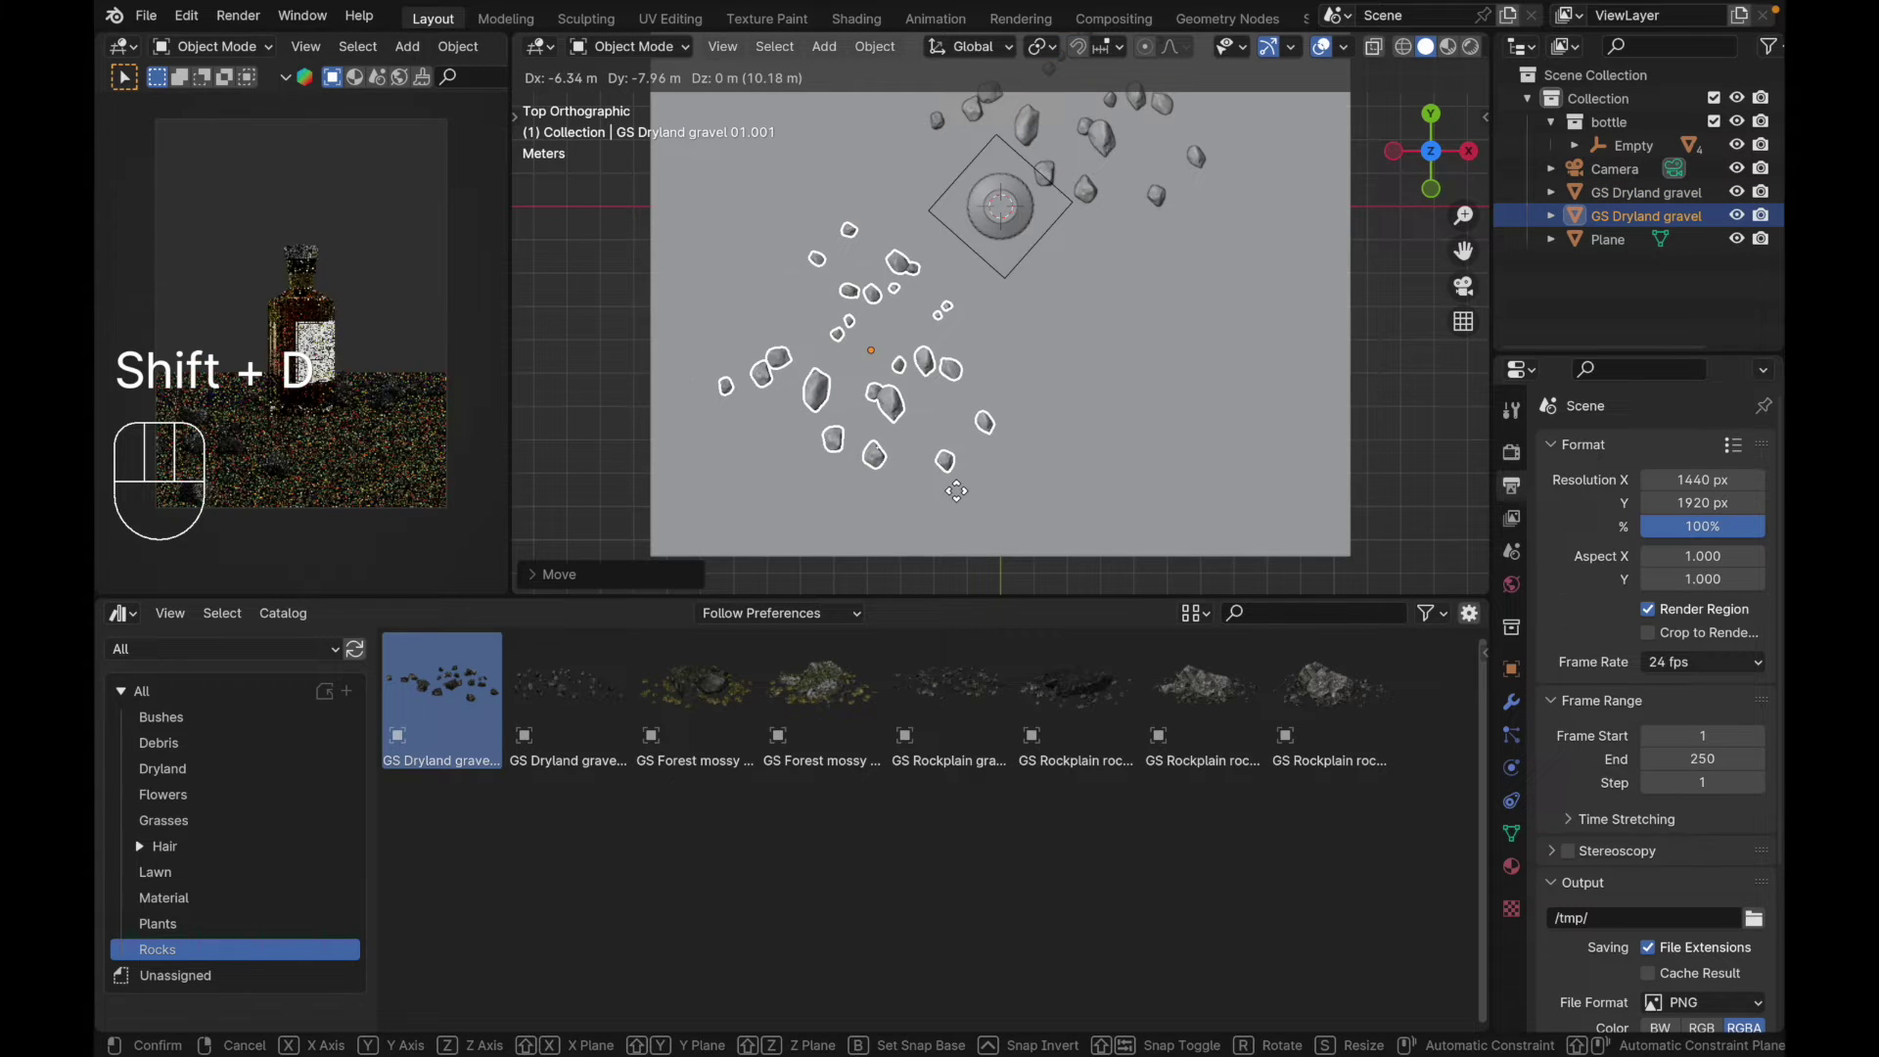
{"action": "key", "text": "r"}
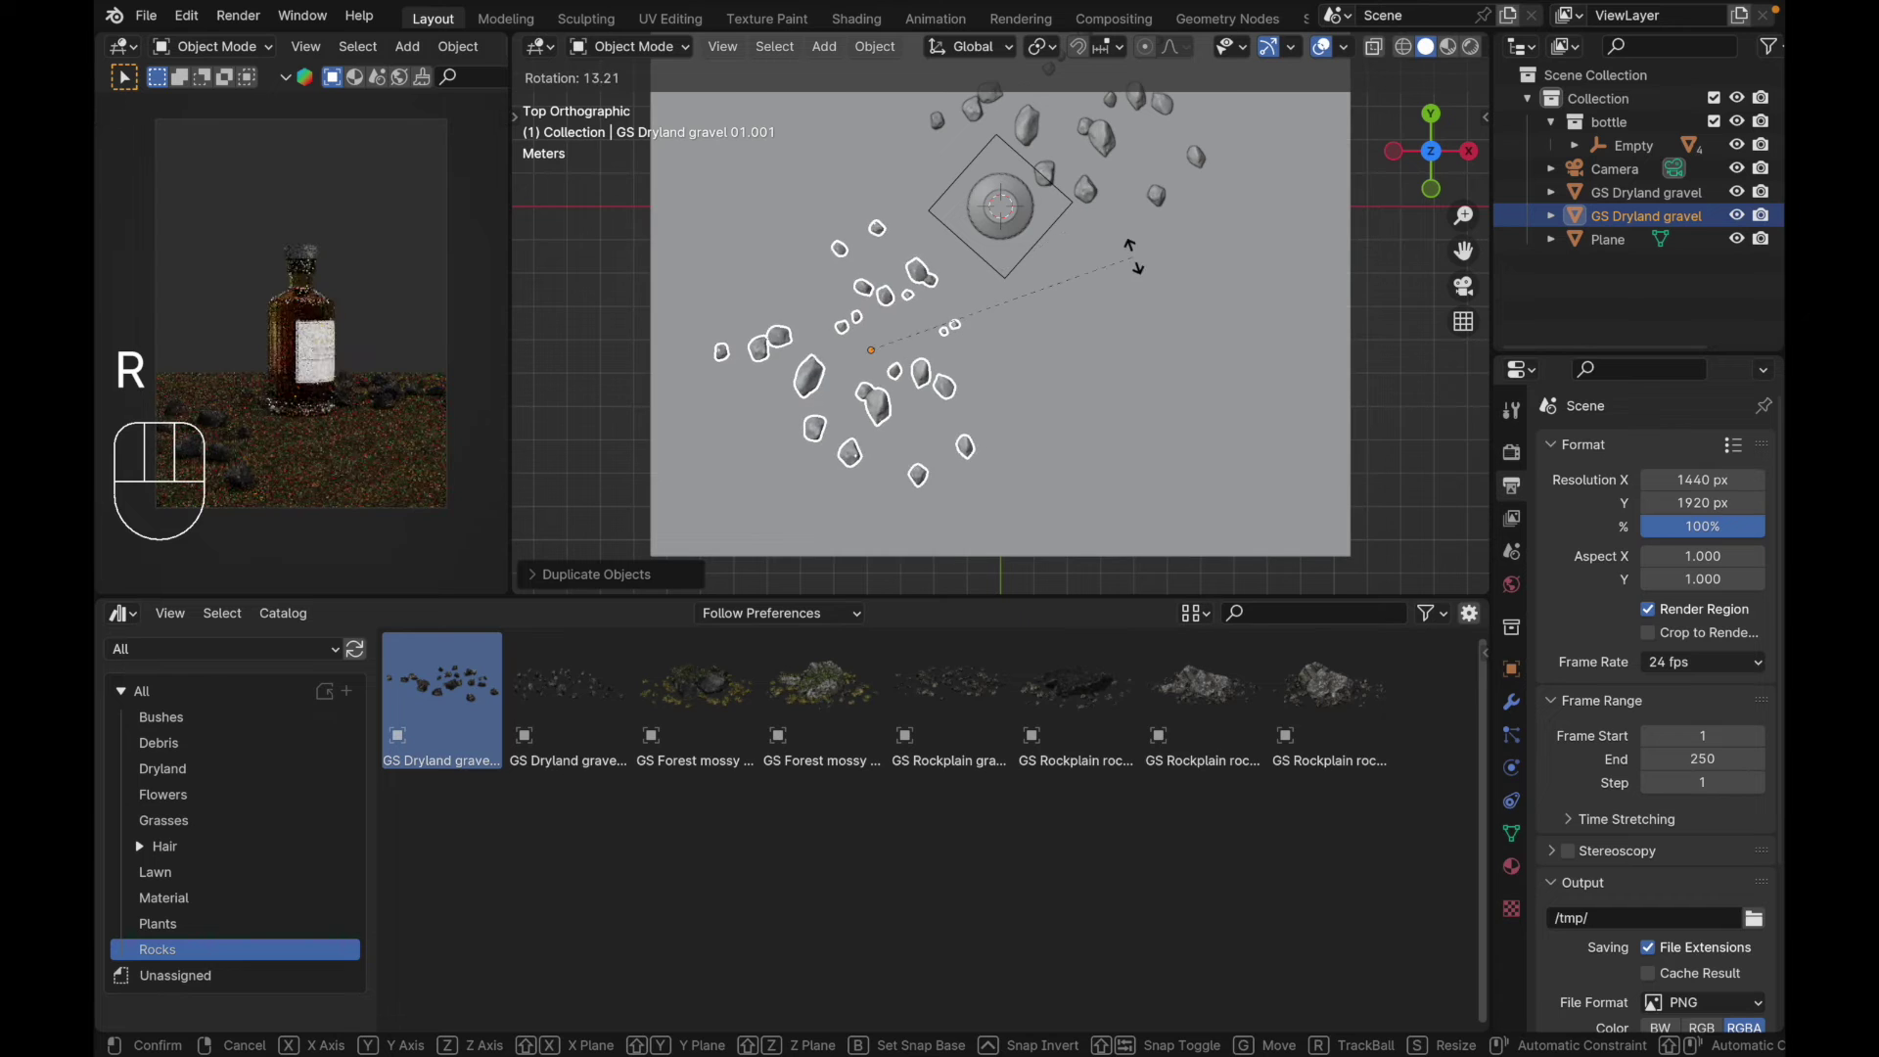
{"action": "key", "text": "Escape"}
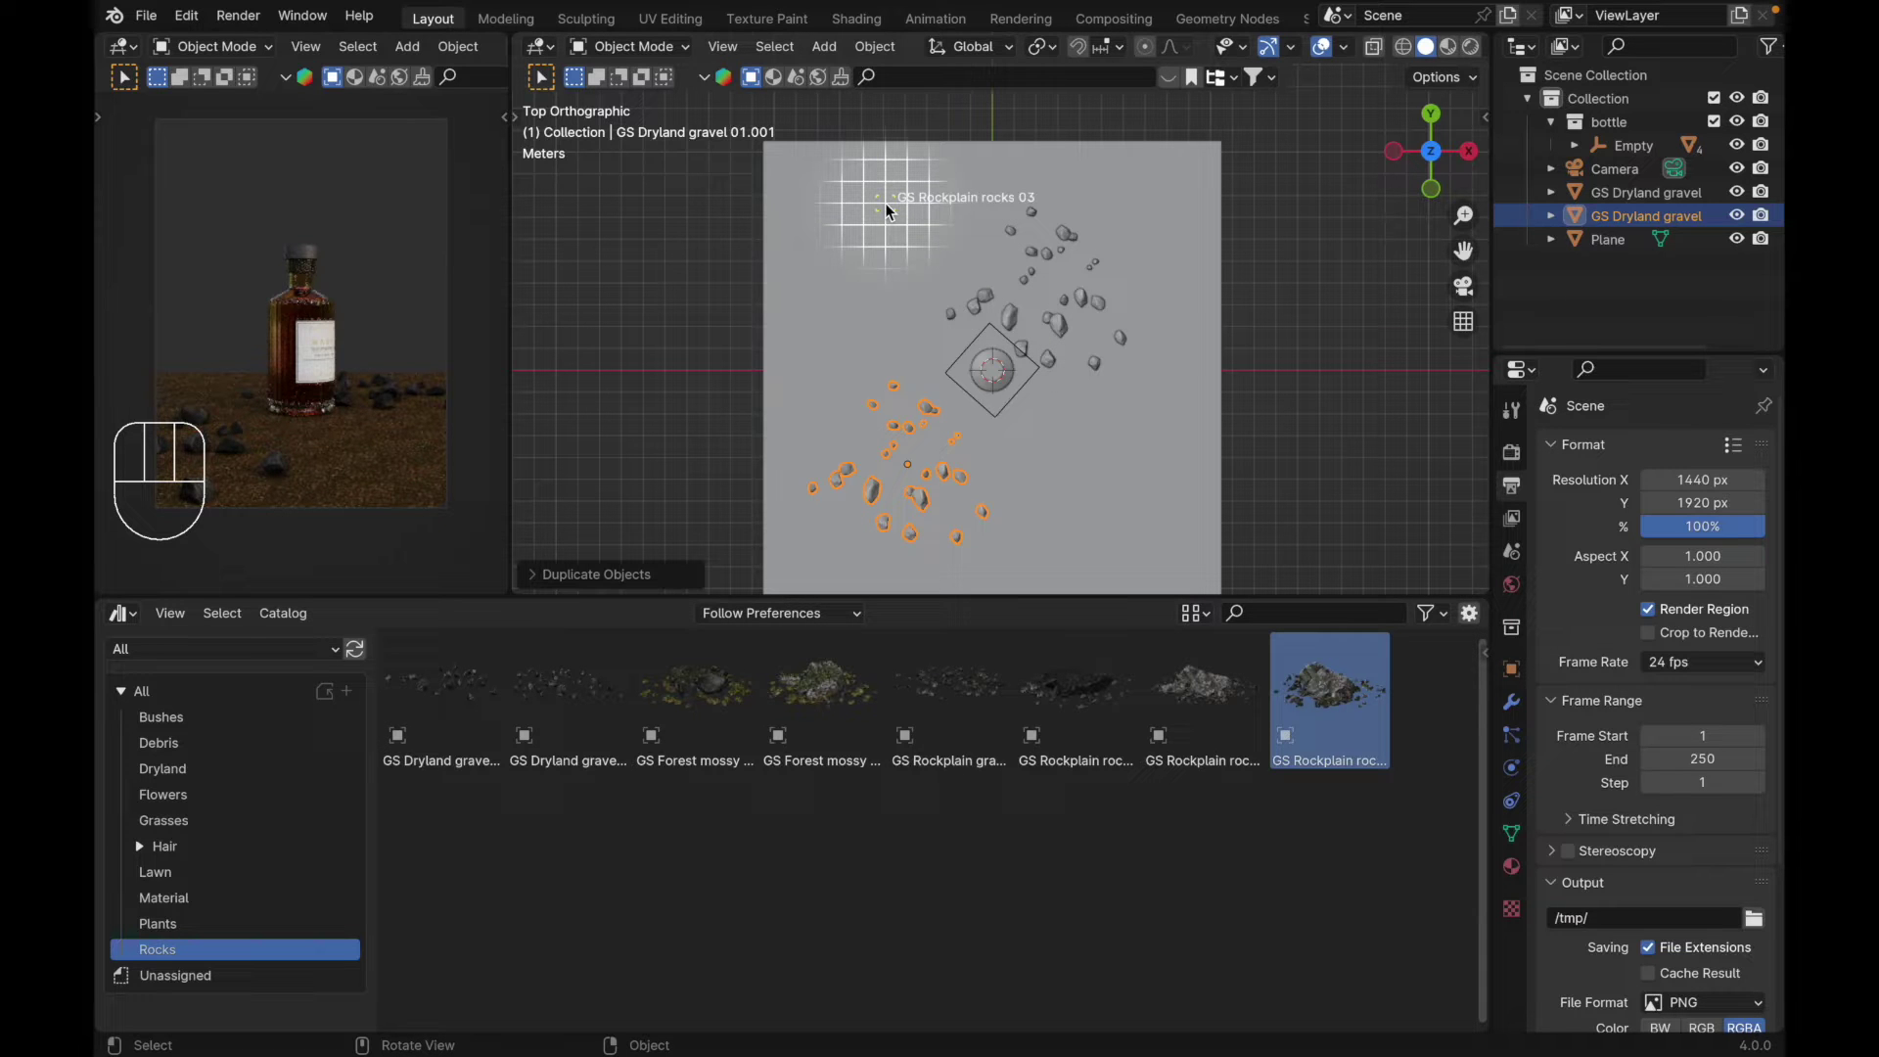
Step: Place GS Rockplain rocks 03 behind the bottle at the plane's far edge and duplicate it
{"action": "key", "text": "s"}
{"action": "left_click", "coordinate": [645, 215]}
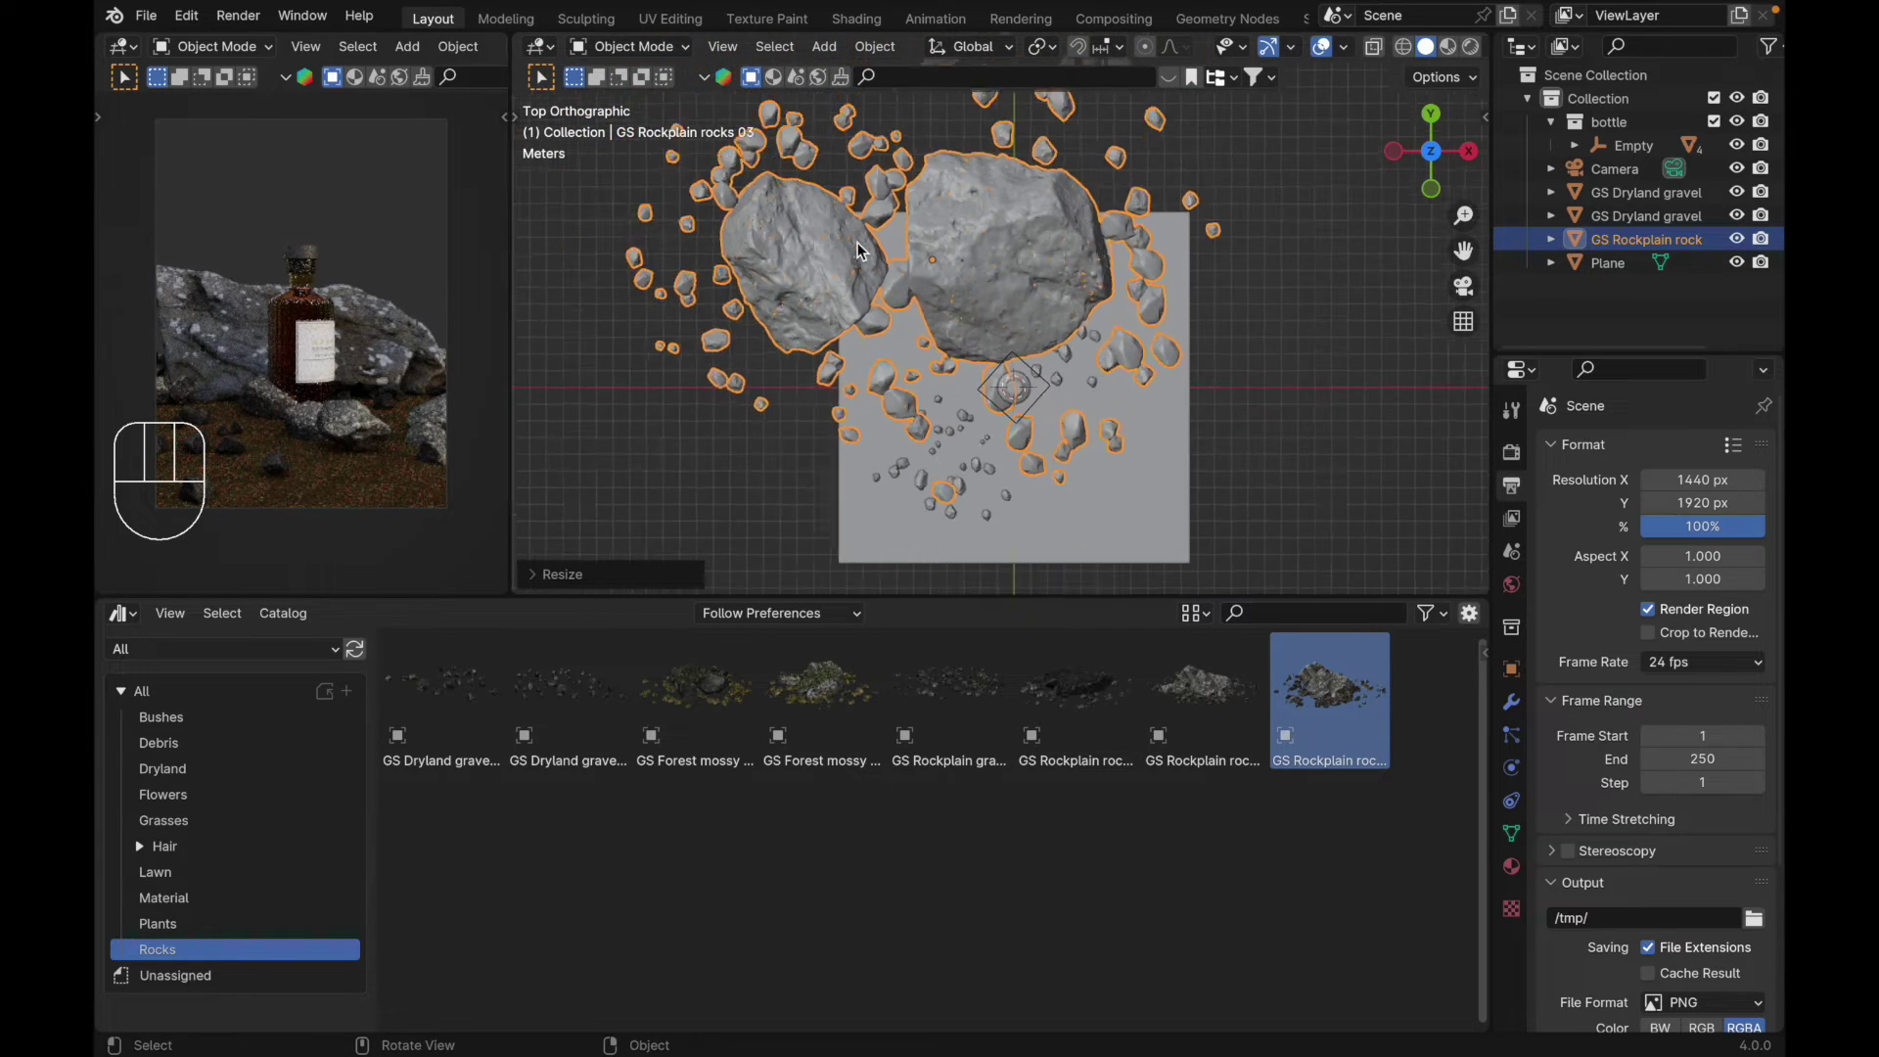
{"action": "key", "text": "g"}
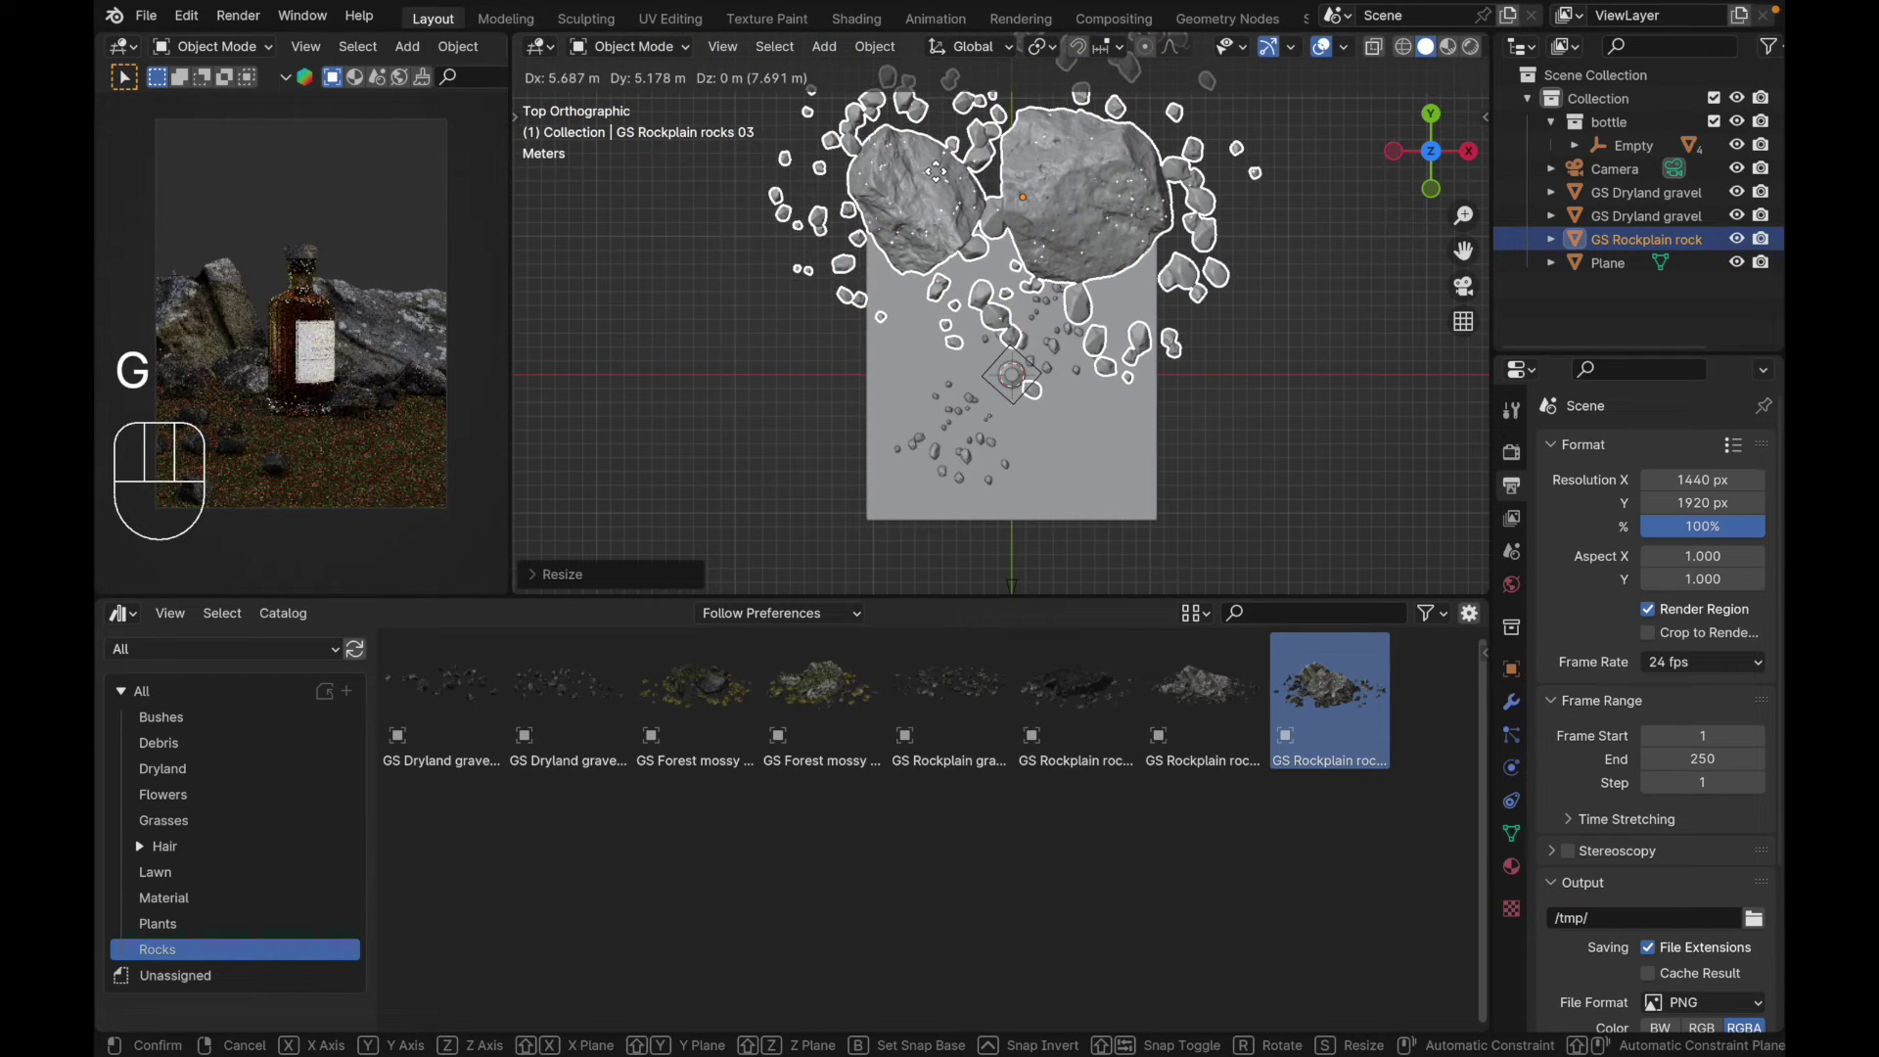
{"action": "left_click", "coordinate": [942, 140]}
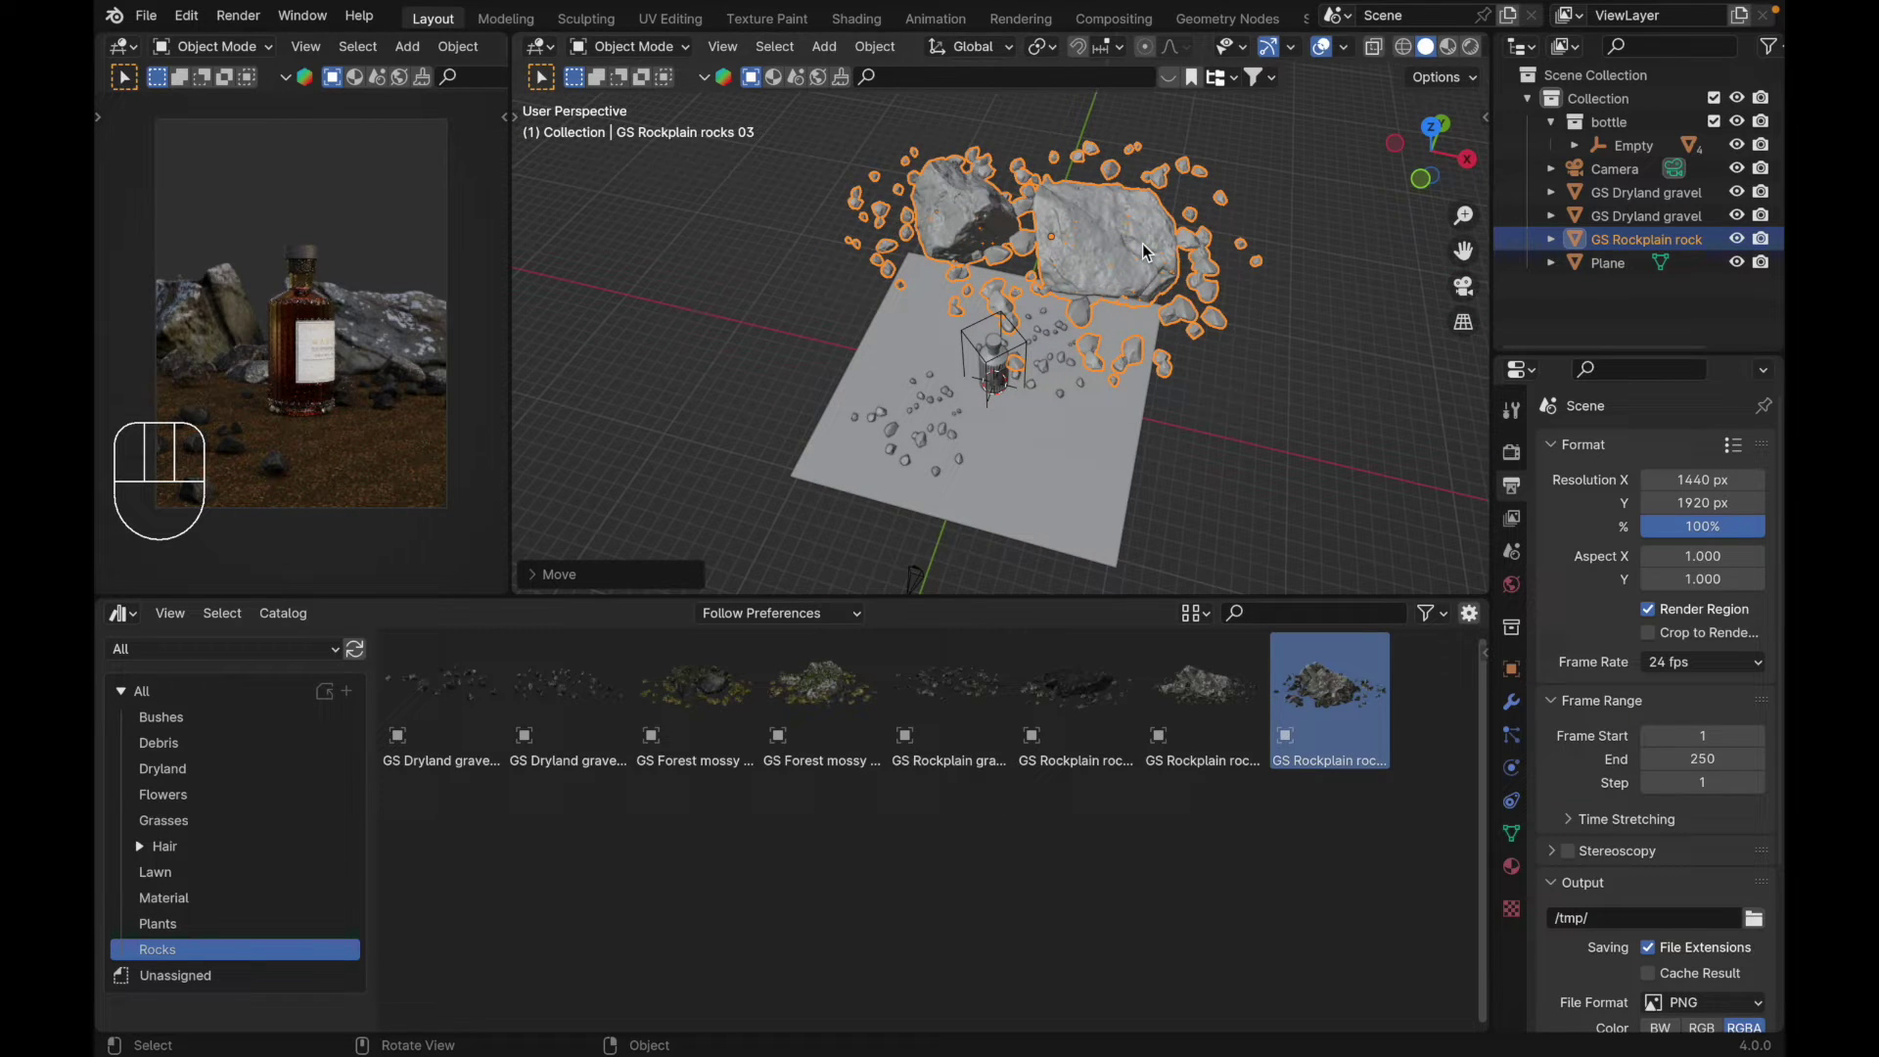
{"action": "key", "text": "shift+d"}
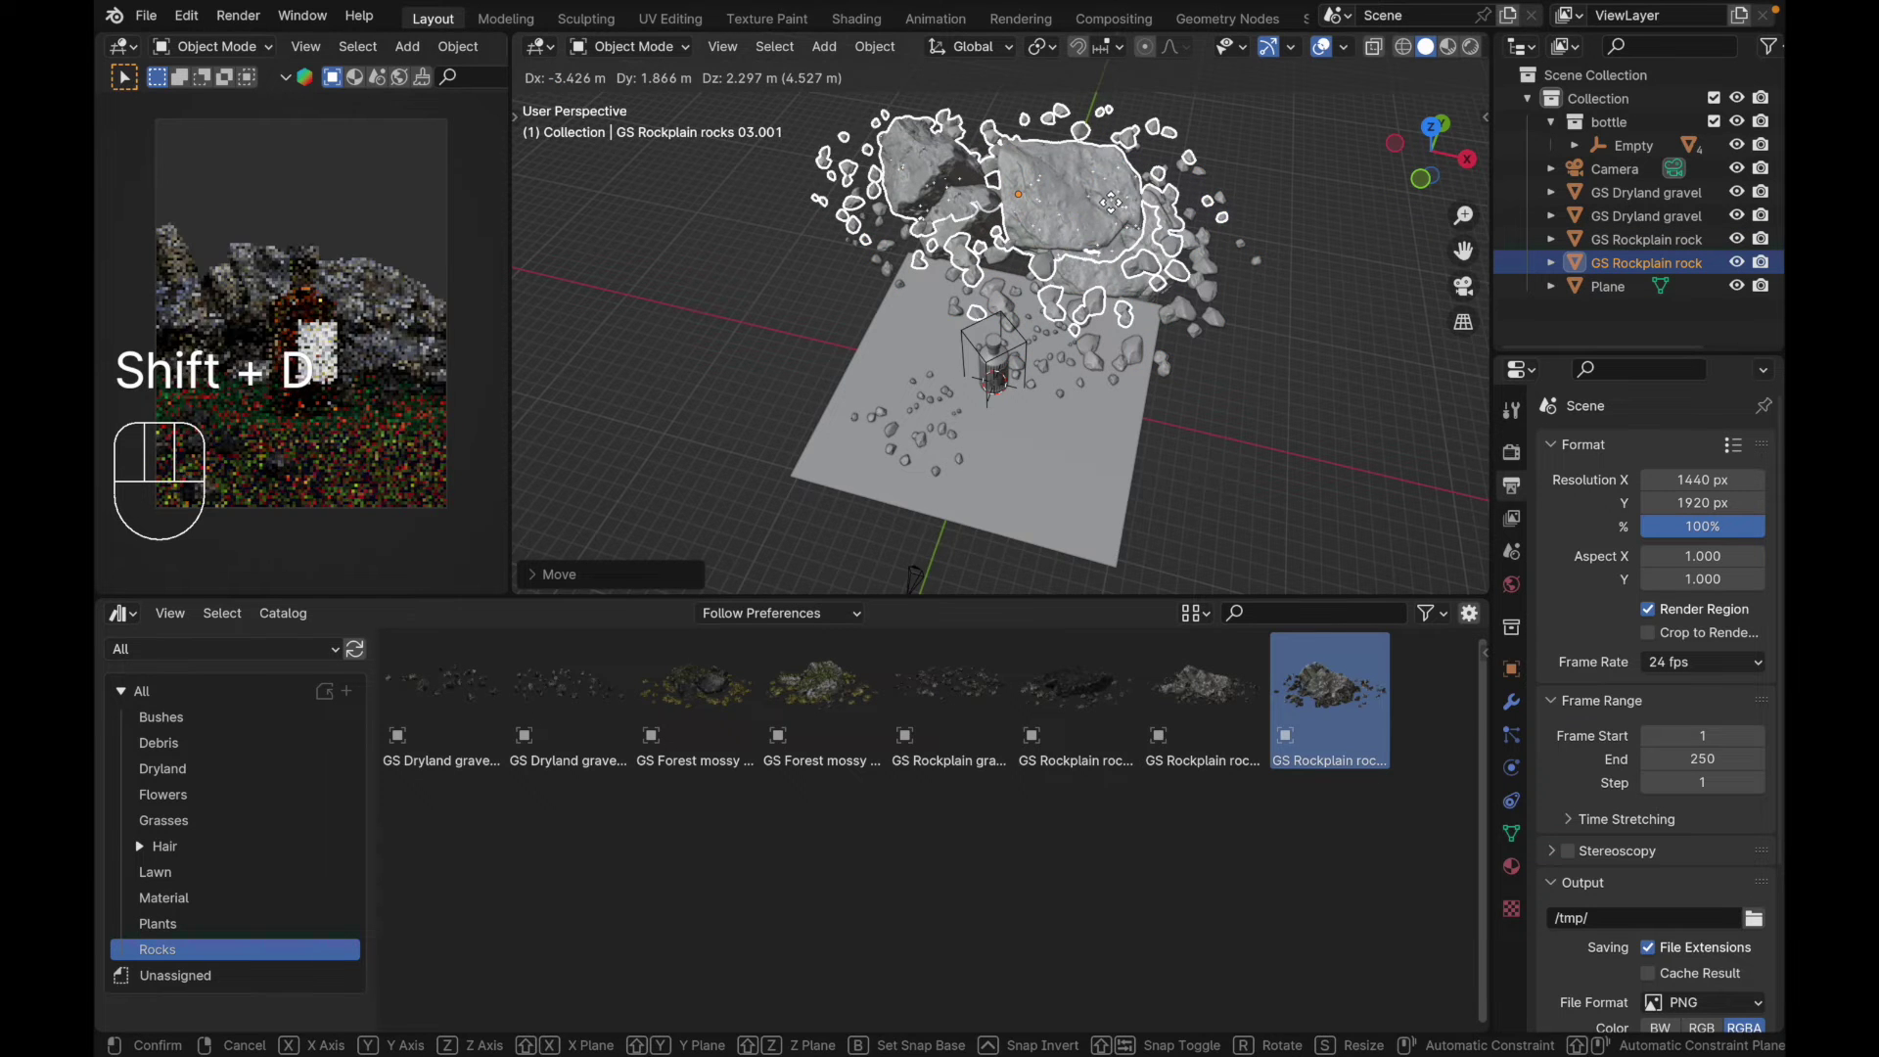
{"action": "key", "text": "Escape"}
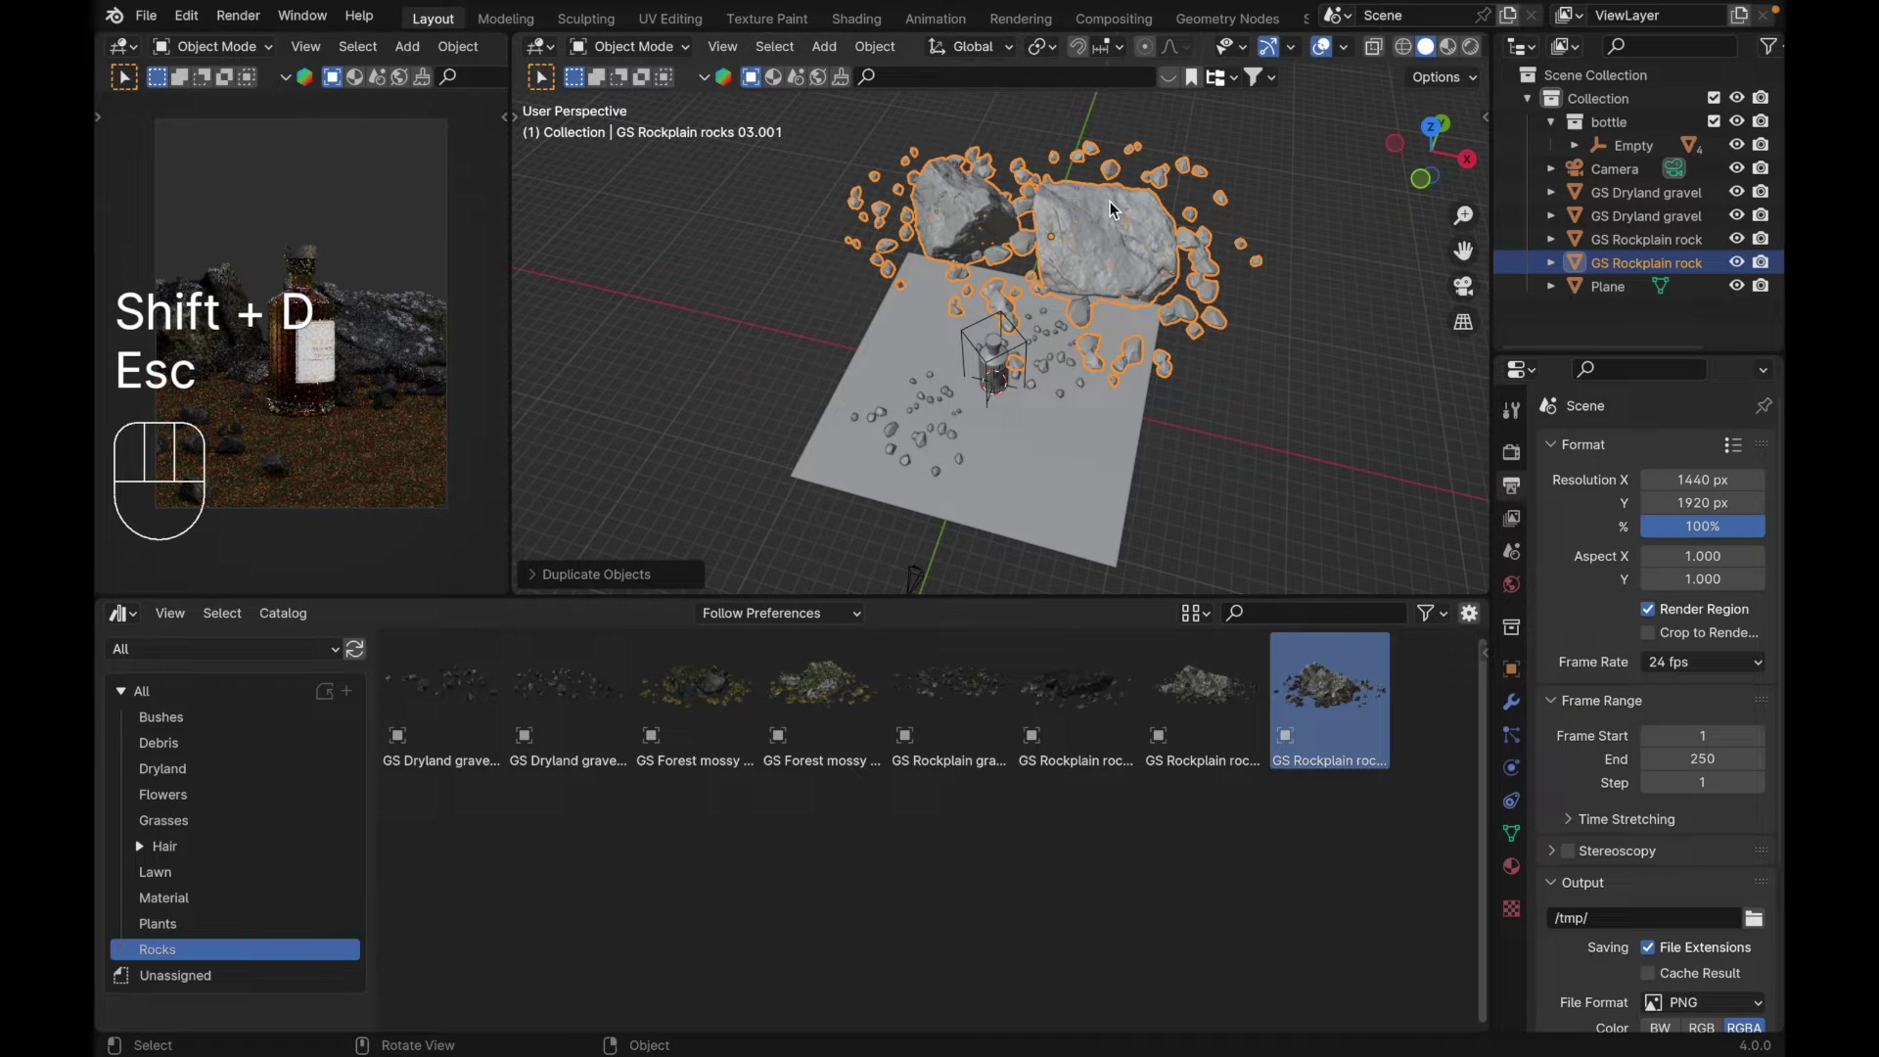
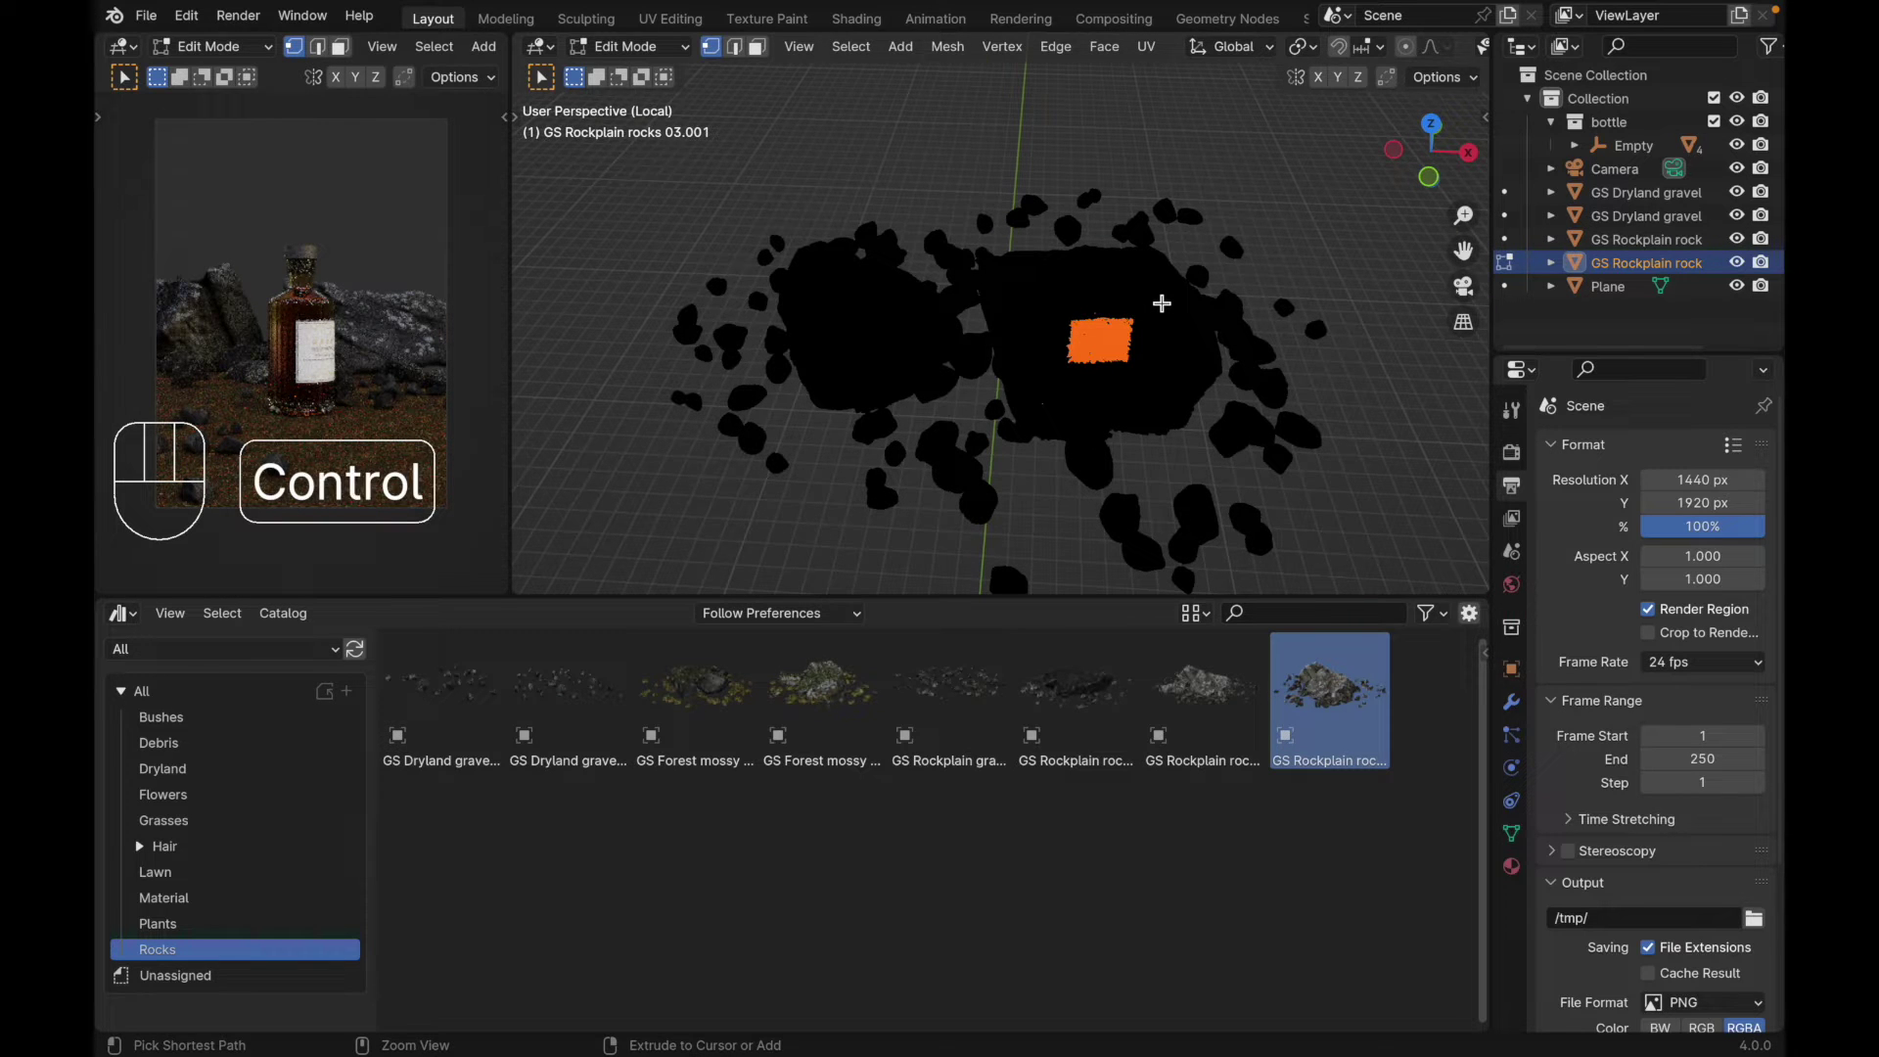
Step: Select the big slab, invert to delete the small rocks, and return to Object Mode
{"action": "key", "text": "ctrl+l"}
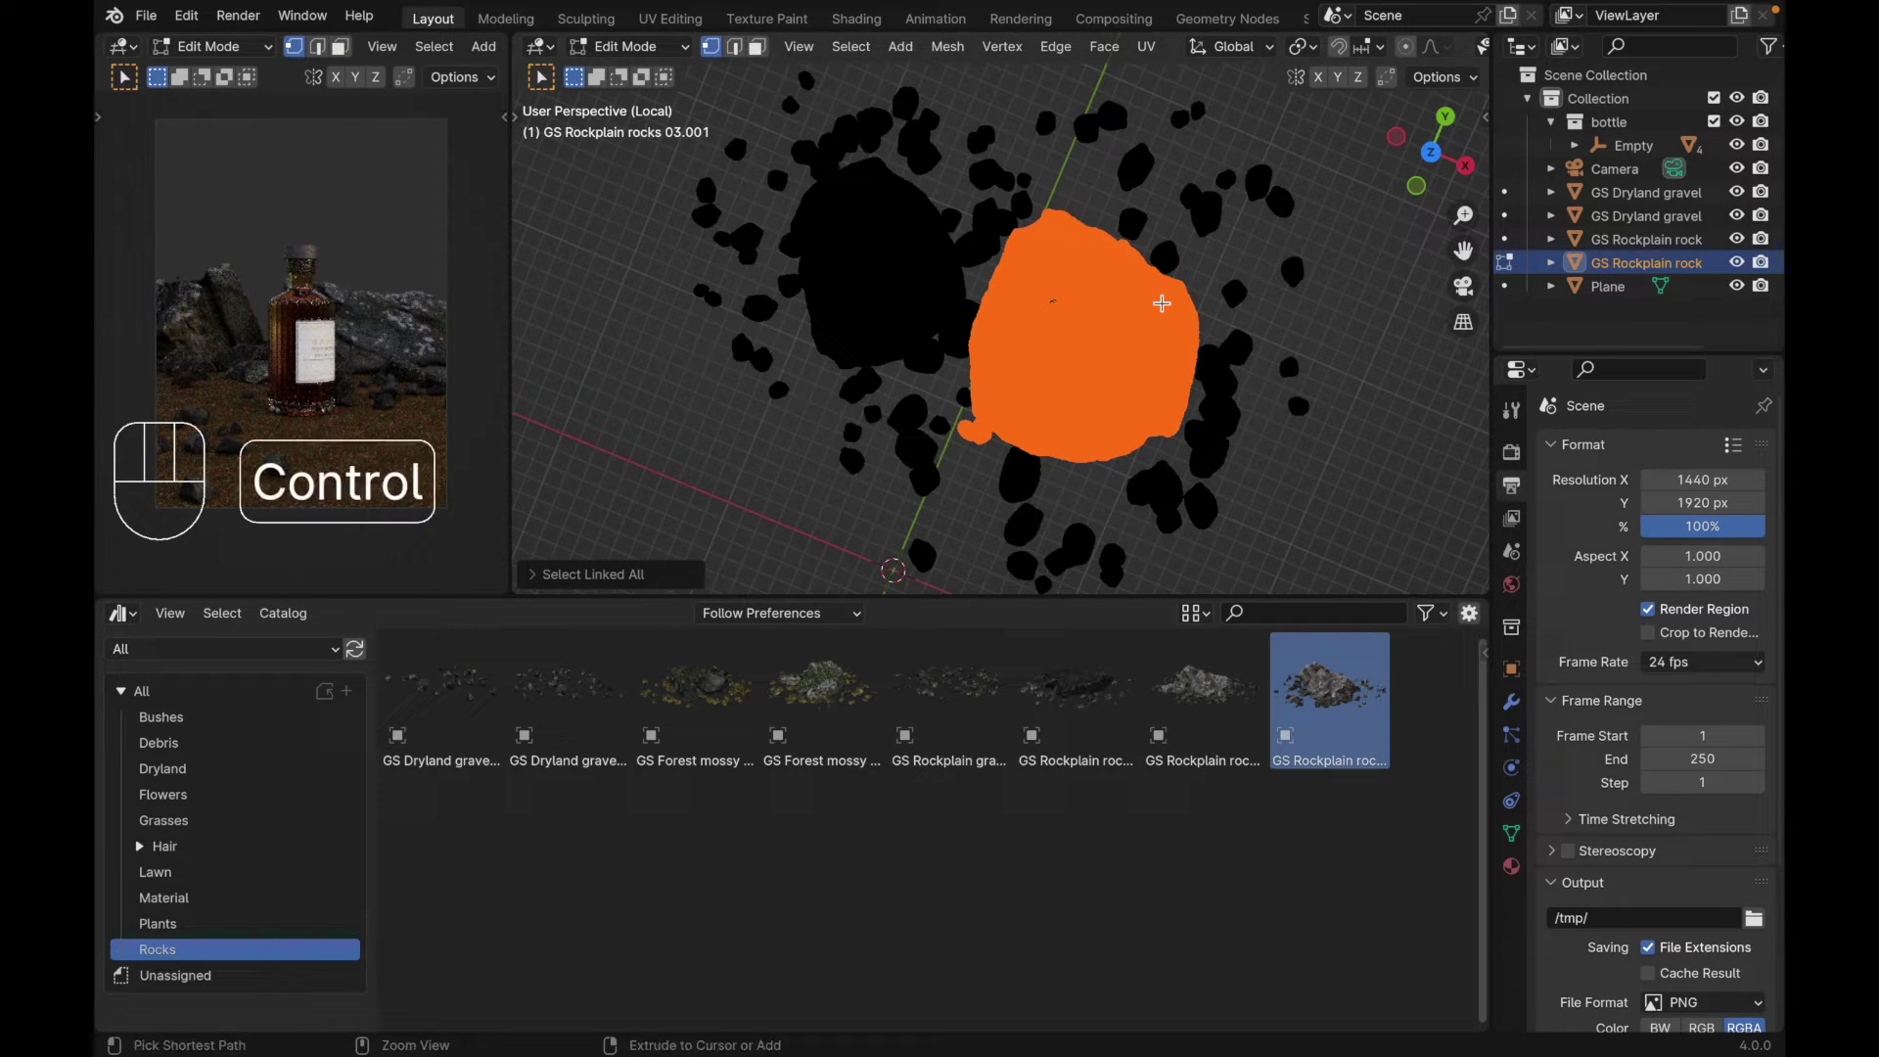
{"action": "key", "text": "ctrl+i"}
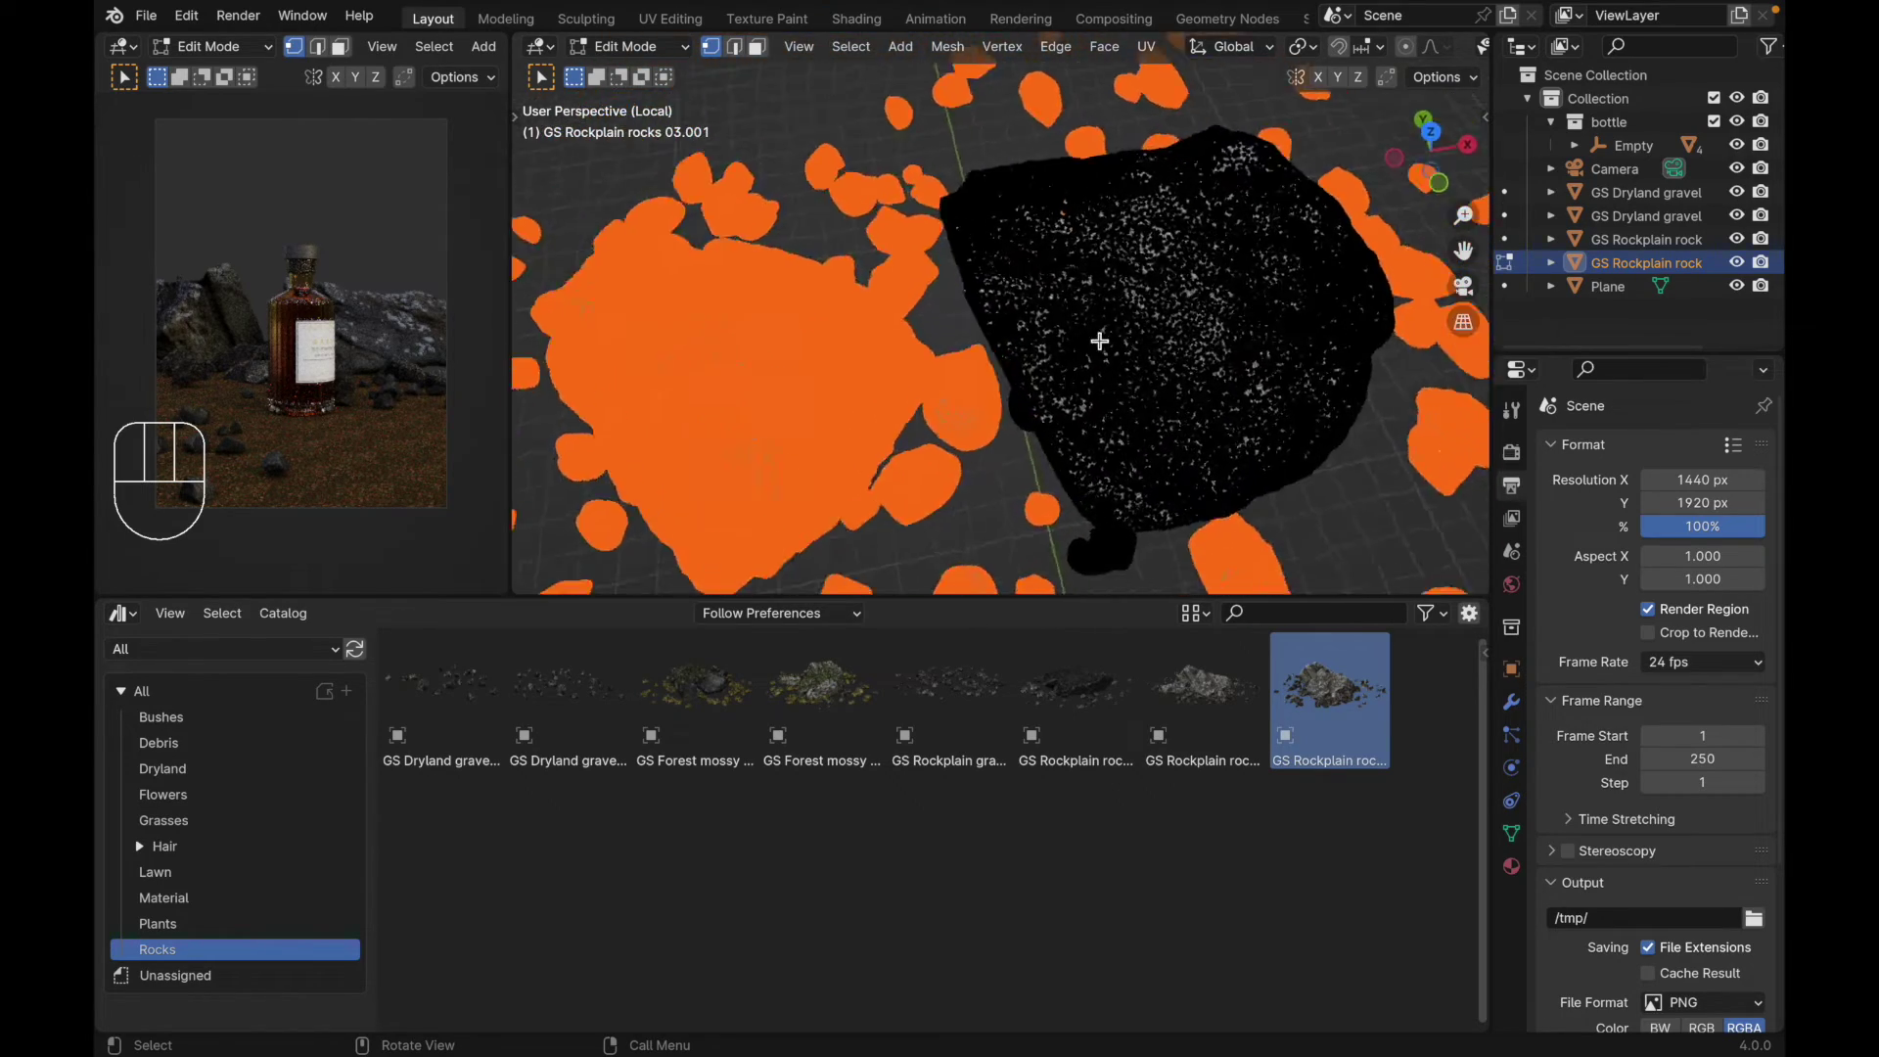
{"action": "key", "text": "x"}
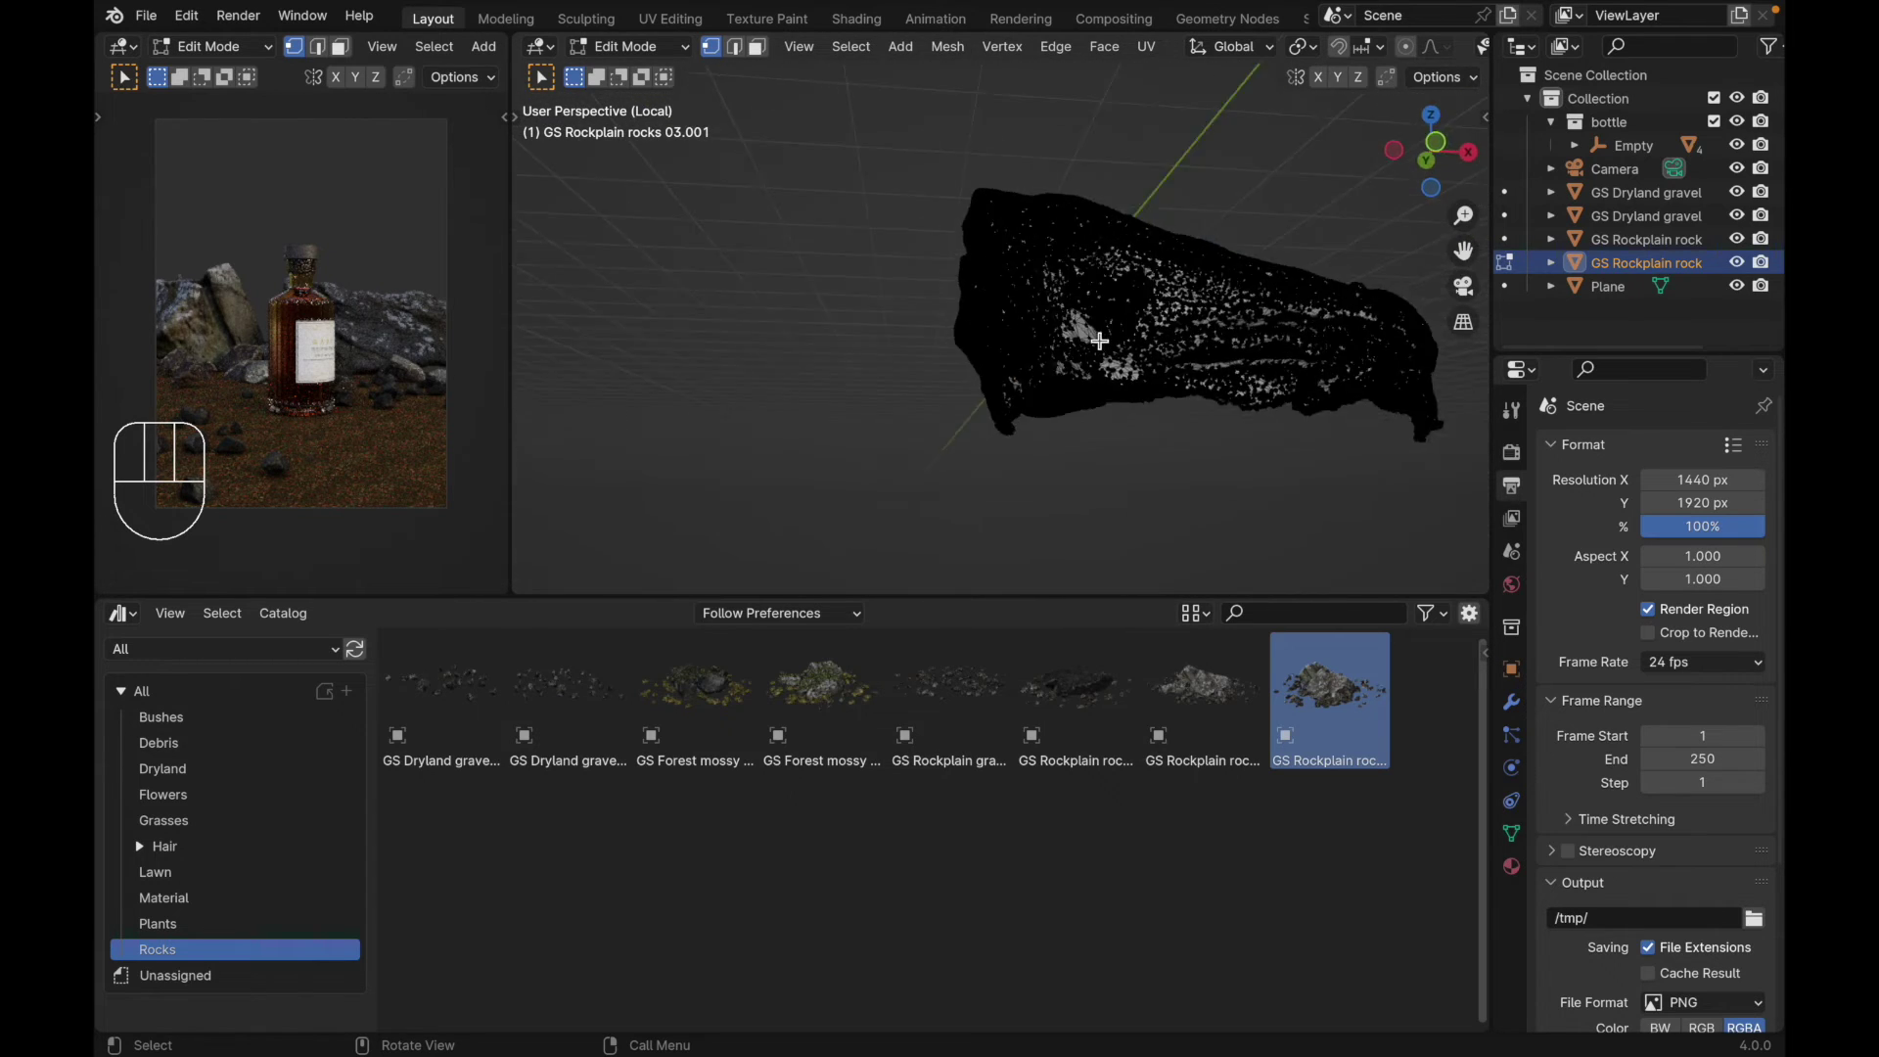
{"action": "key", "text": "Tab"}
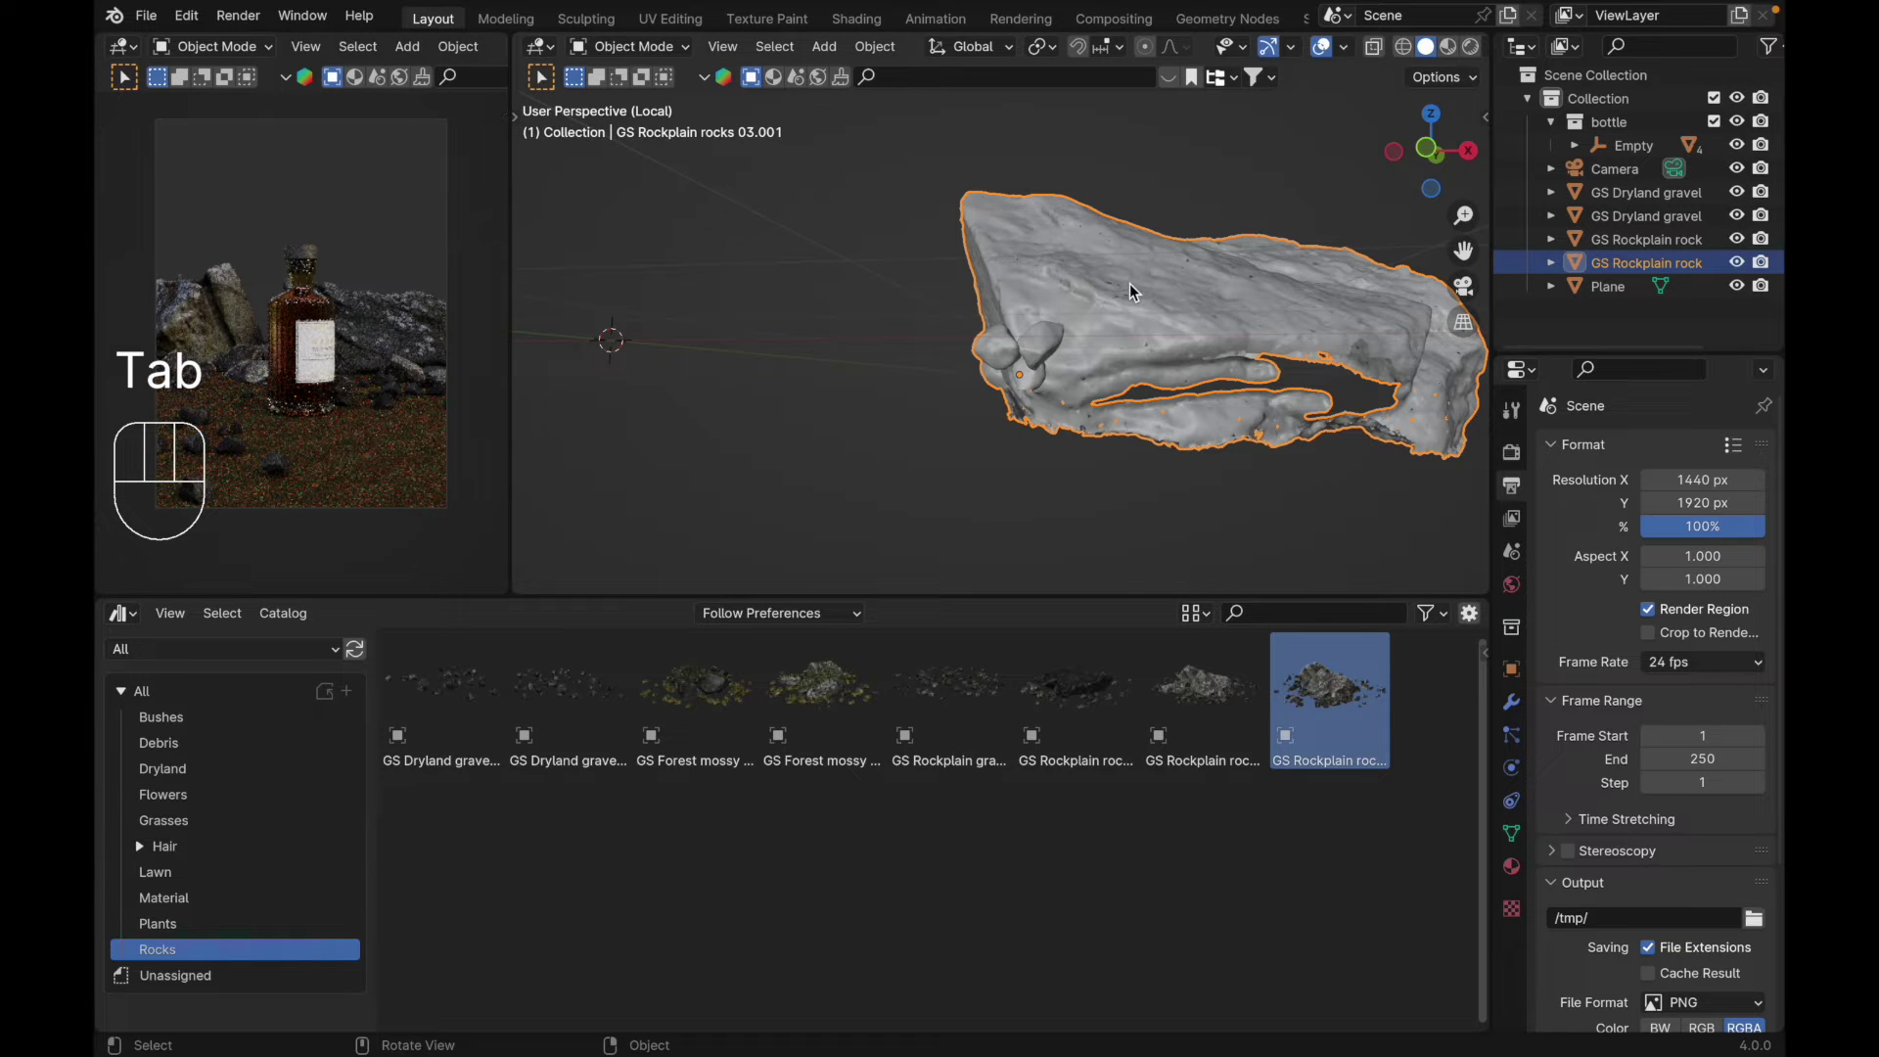
Step: Leave local view, rotate the rock slab 90° about X to stand upright and scale it up behind the bottle
{"action": "key", "text": "/"}
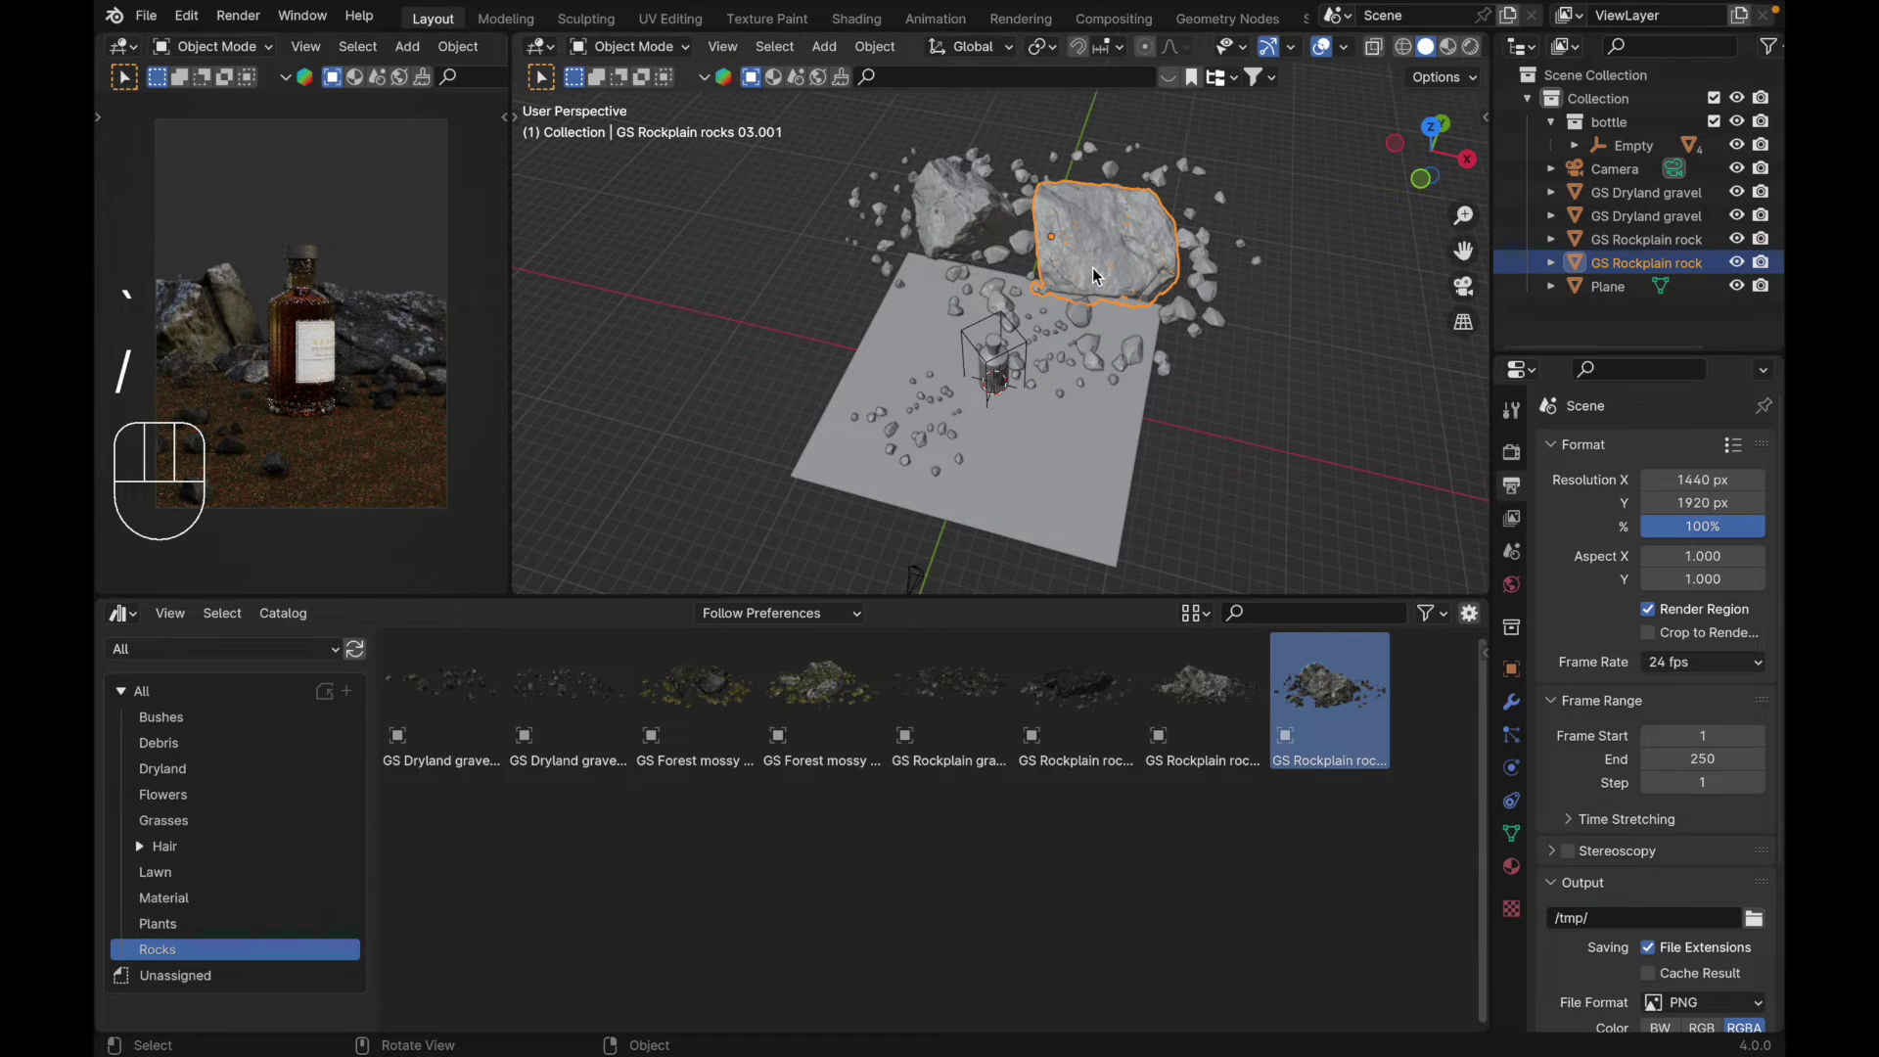
{"action": "key", "text": "g"}
{"action": "left_click", "coordinate": [1037, 141]}
{"action": "key", "text": "r"}
{"action": "key", "text": "x"}
{"action": "key", "text": "9"}
{"action": "key", "text": "0"}
{"action": "key", "text": "Return"}
{"action": "key", "text": "s"}
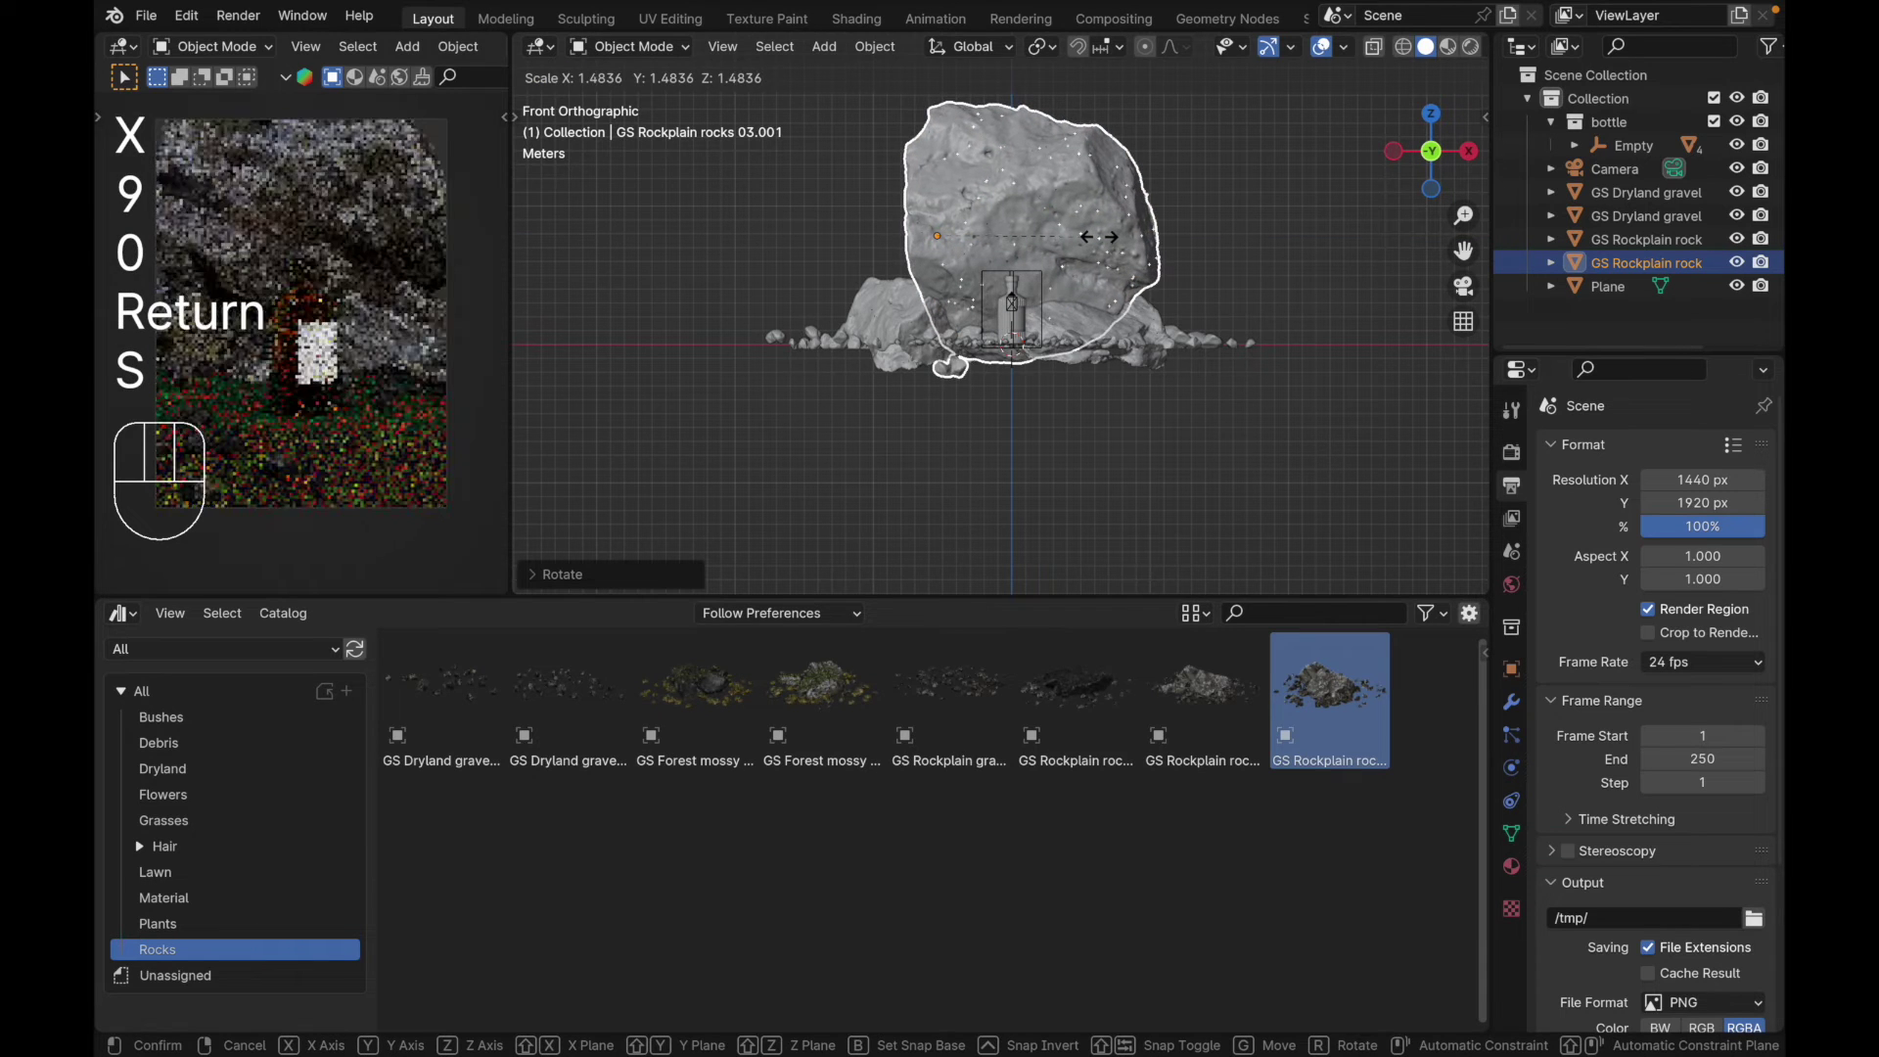
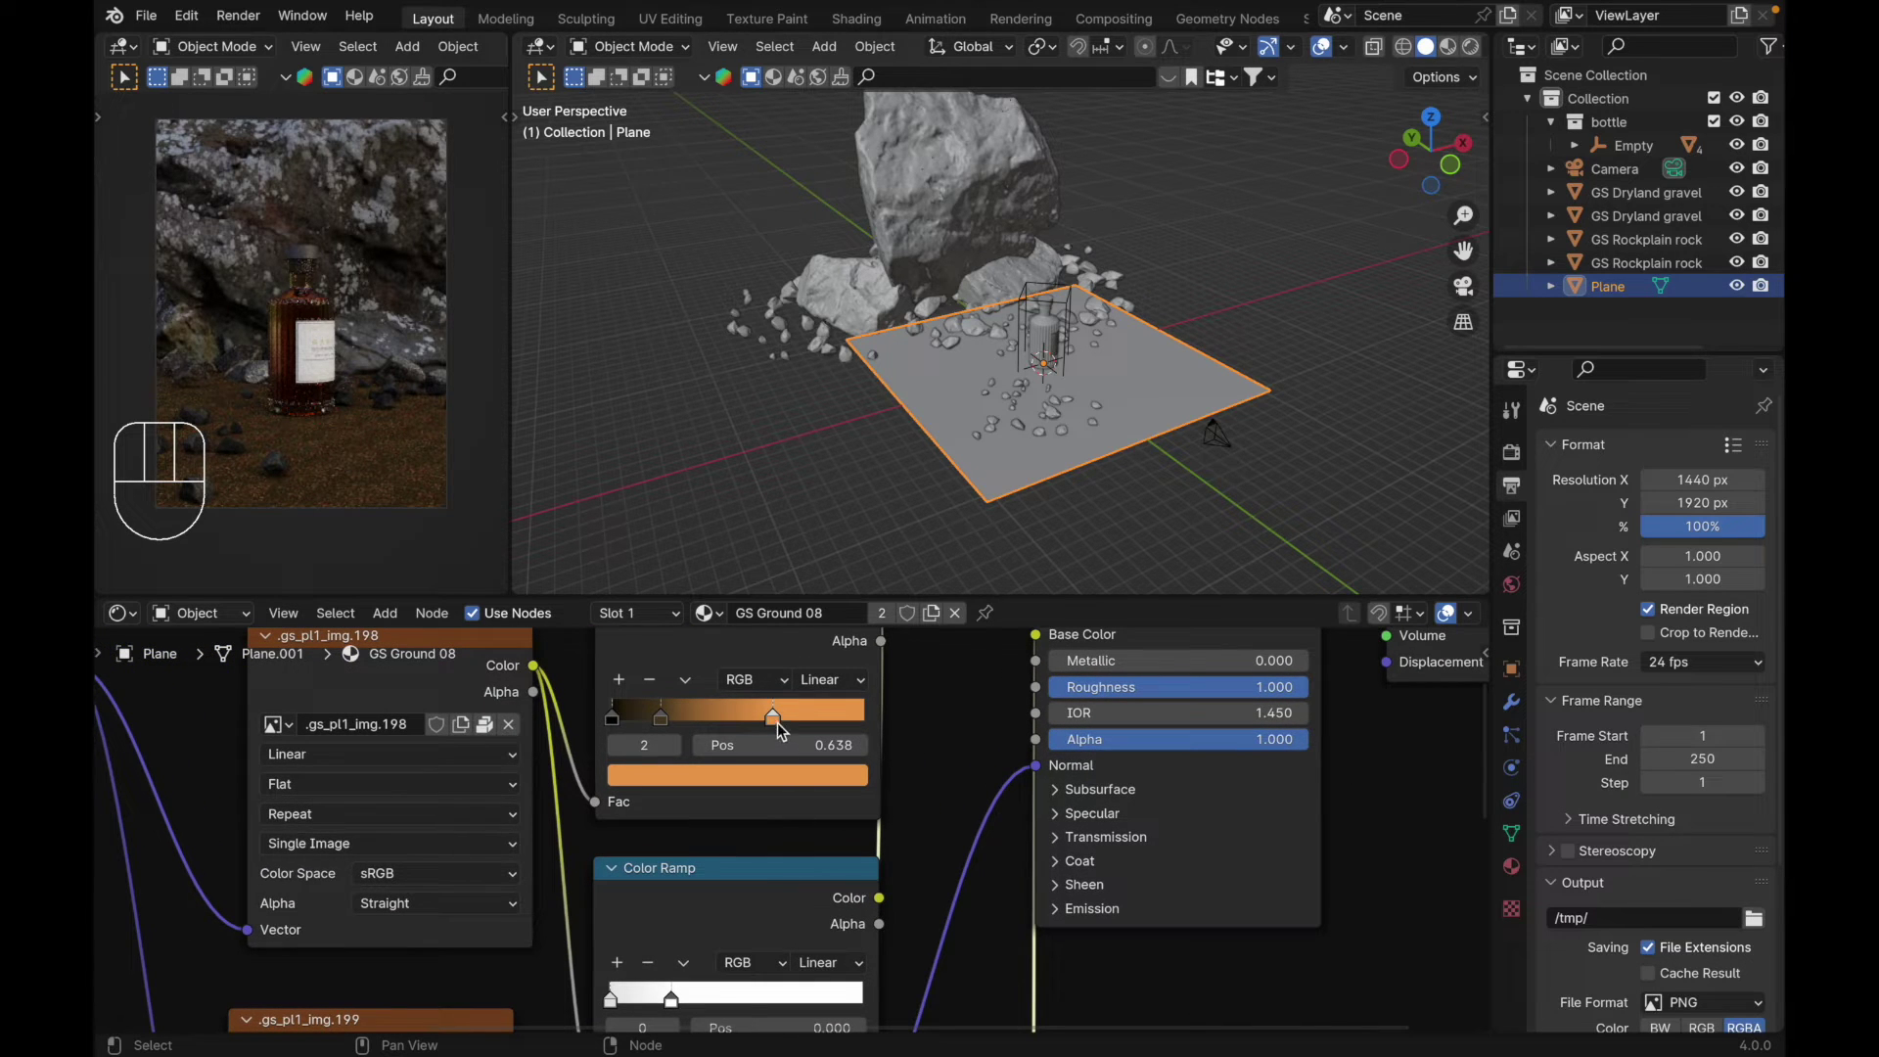
Step: Set the ground ColorRamp stop to black, adjust its position, and save as foto 14.blend
{"action": "left_click", "coordinate": [782, 722]}
{"action": "left_click_drag", "start_coordinate": [782, 771], "coordinate": [818, 557]}
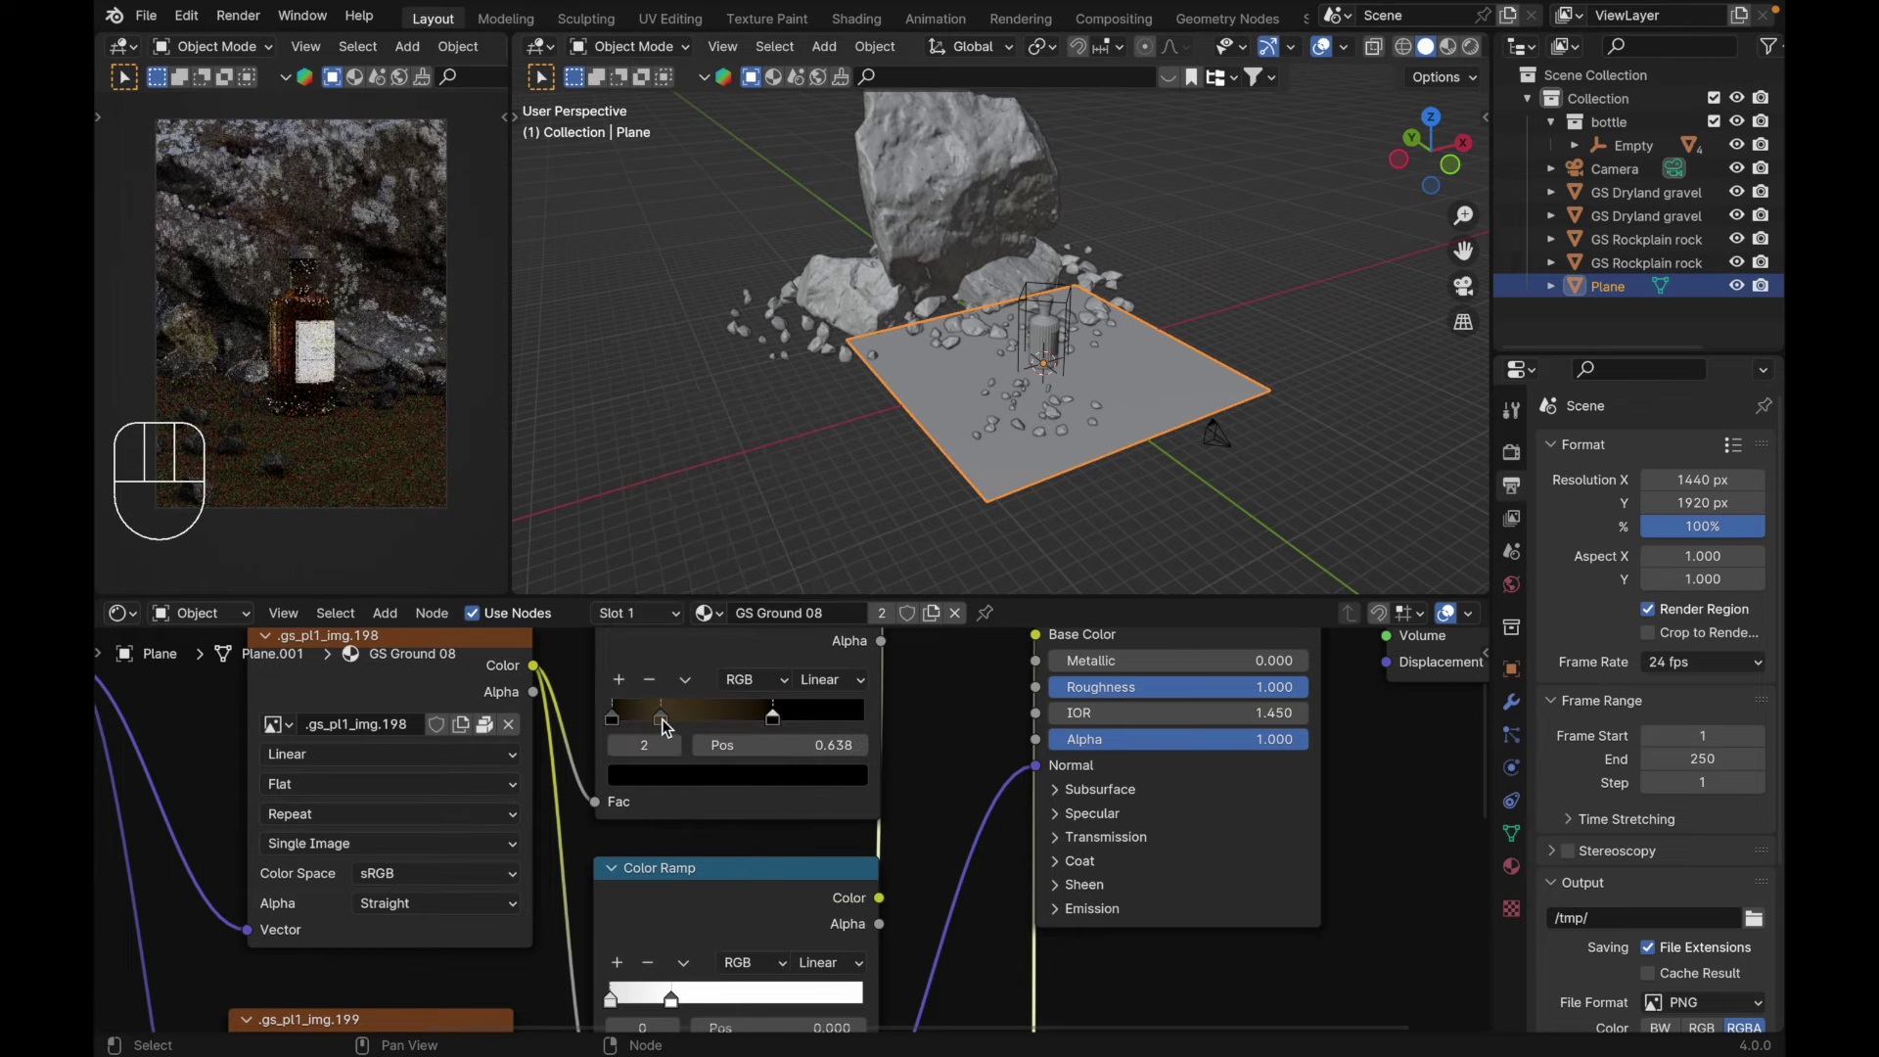
{"action": "left_click", "coordinate": [667, 725]}
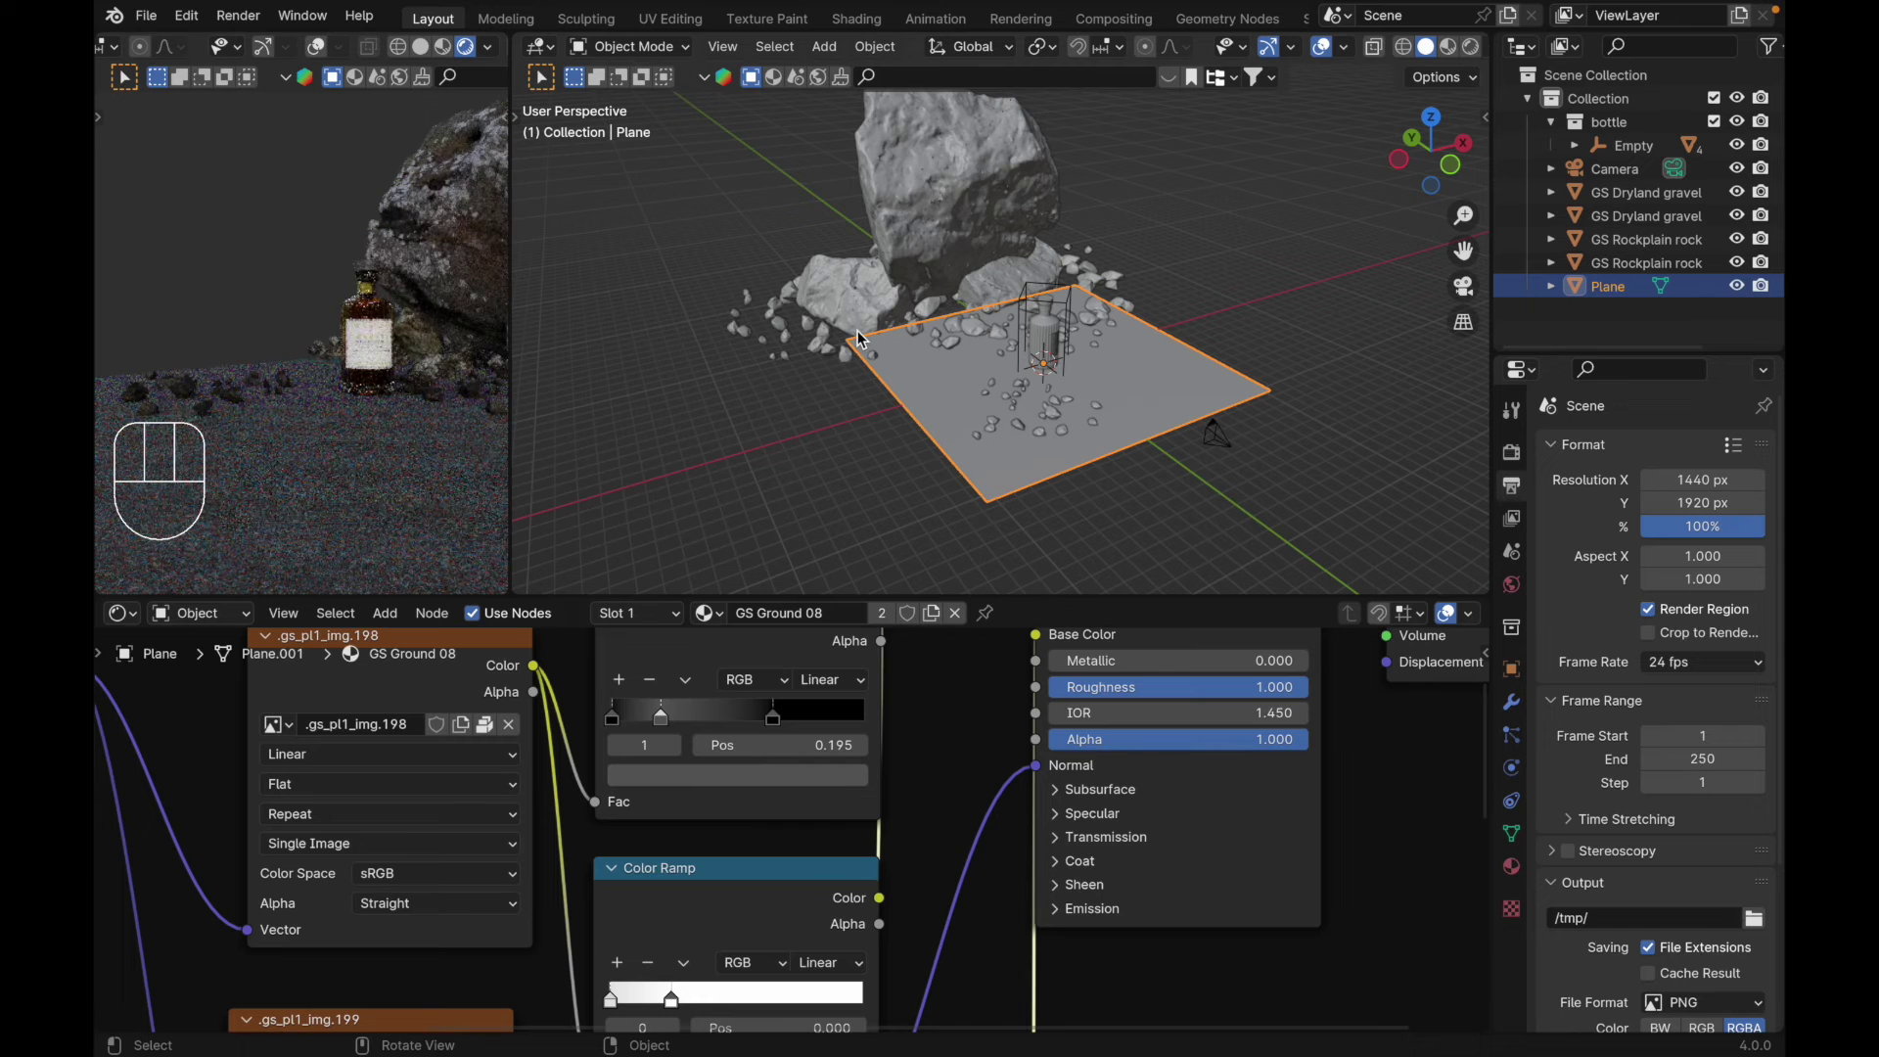
{"action": "key", "text": "super+s"}
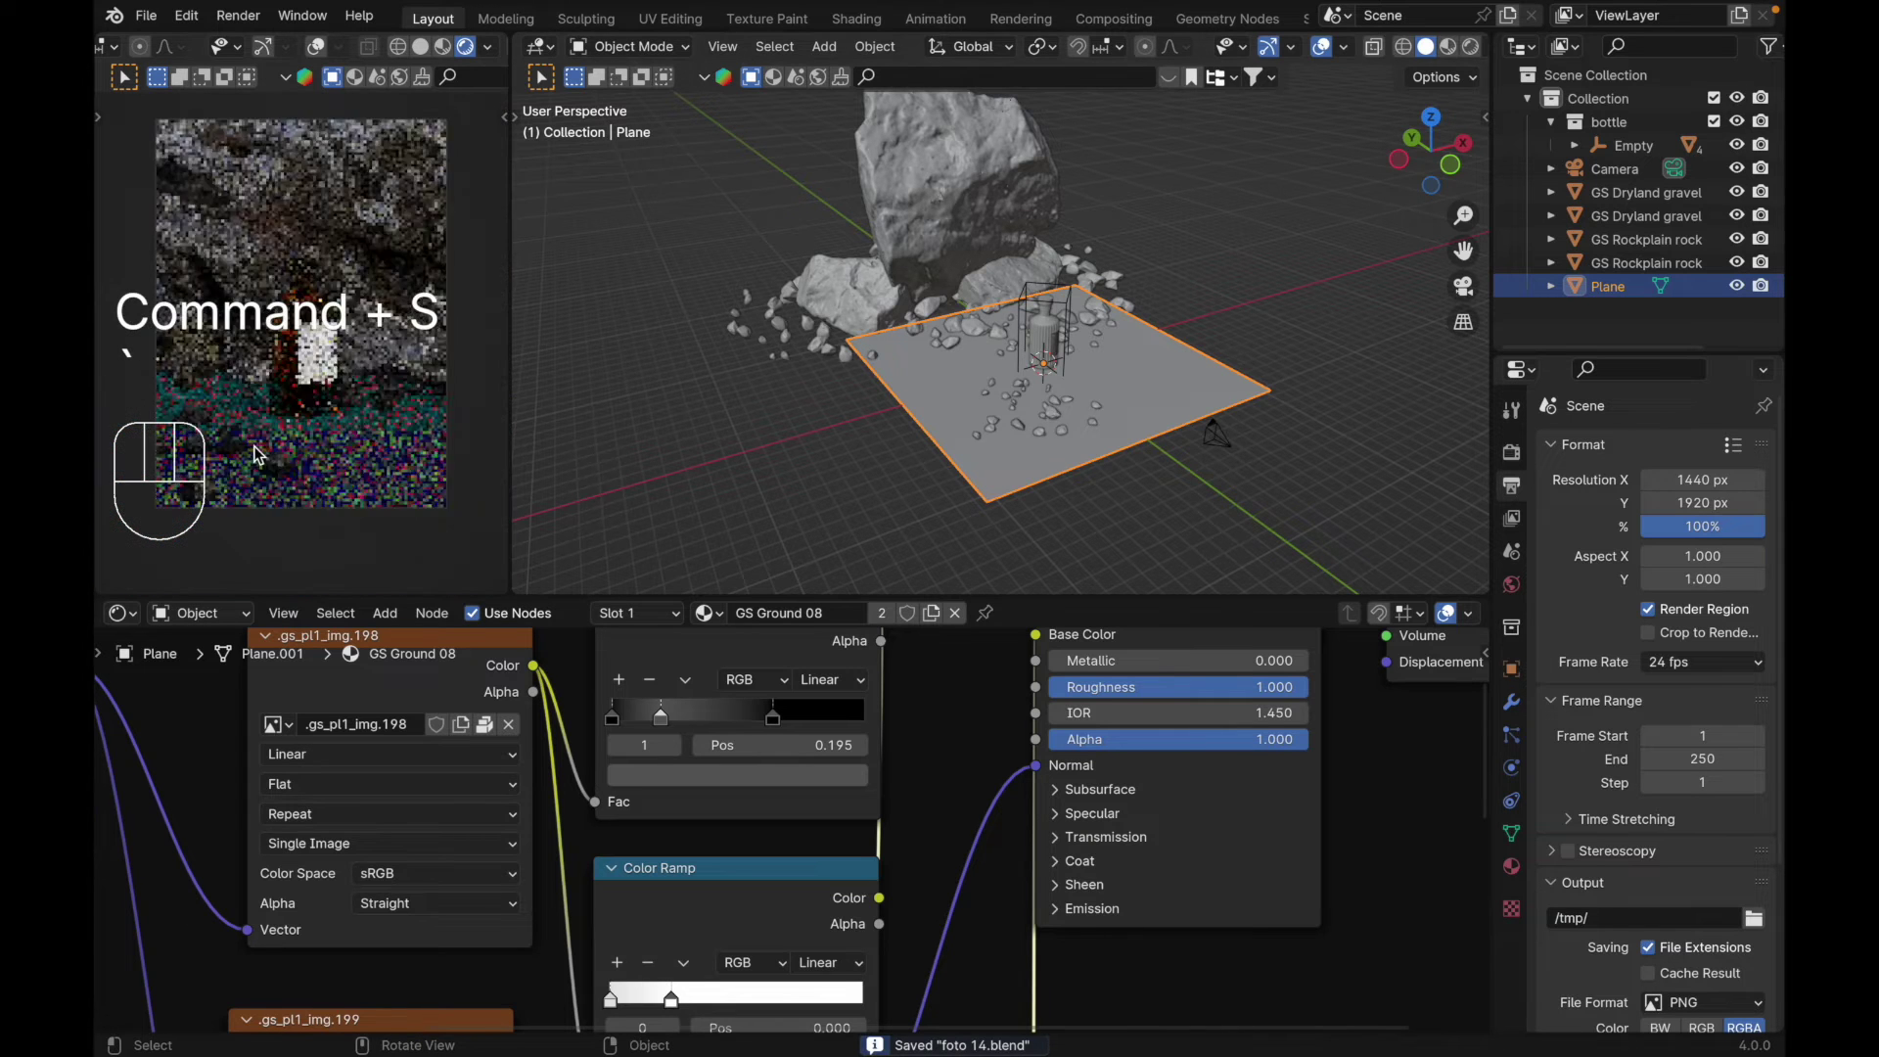
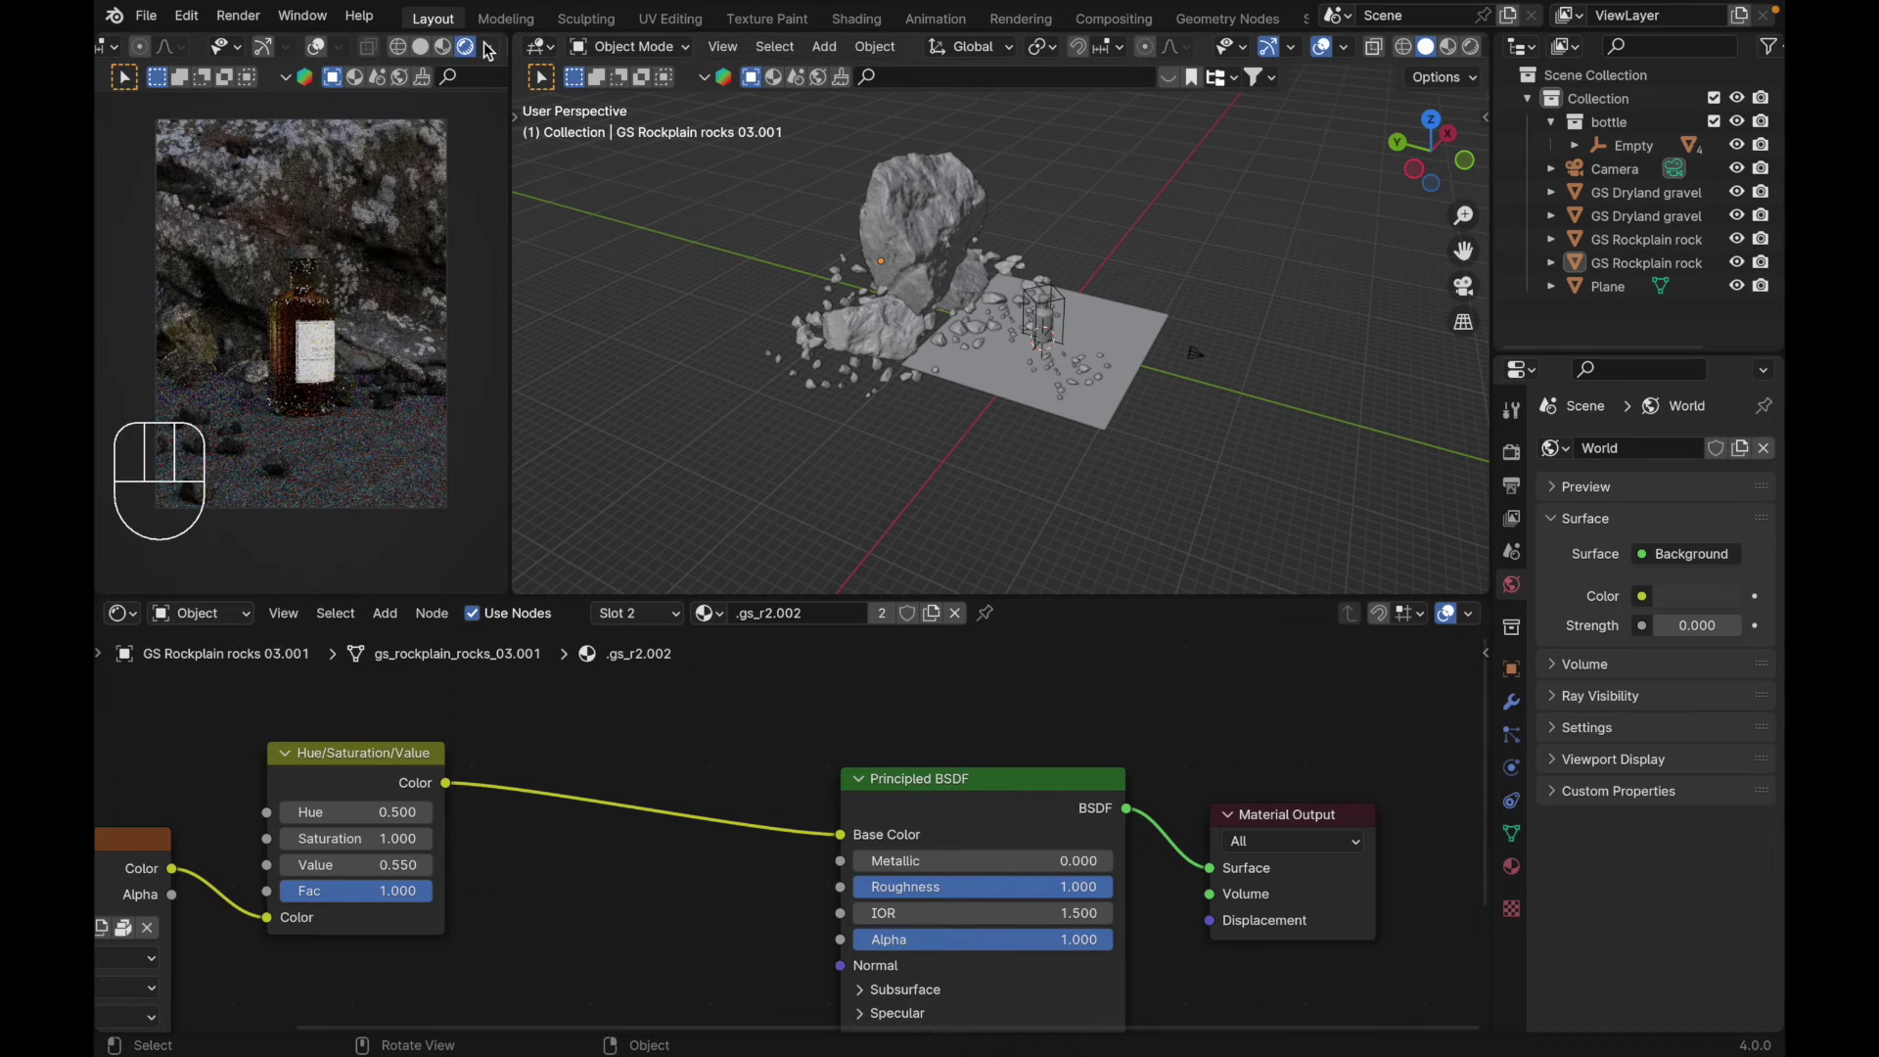
Step: Orbit the view around the scene after zeroing the world strength
{"action": "left_click_drag", "start_coordinate": [498, 48], "coordinate": [779, 412]}
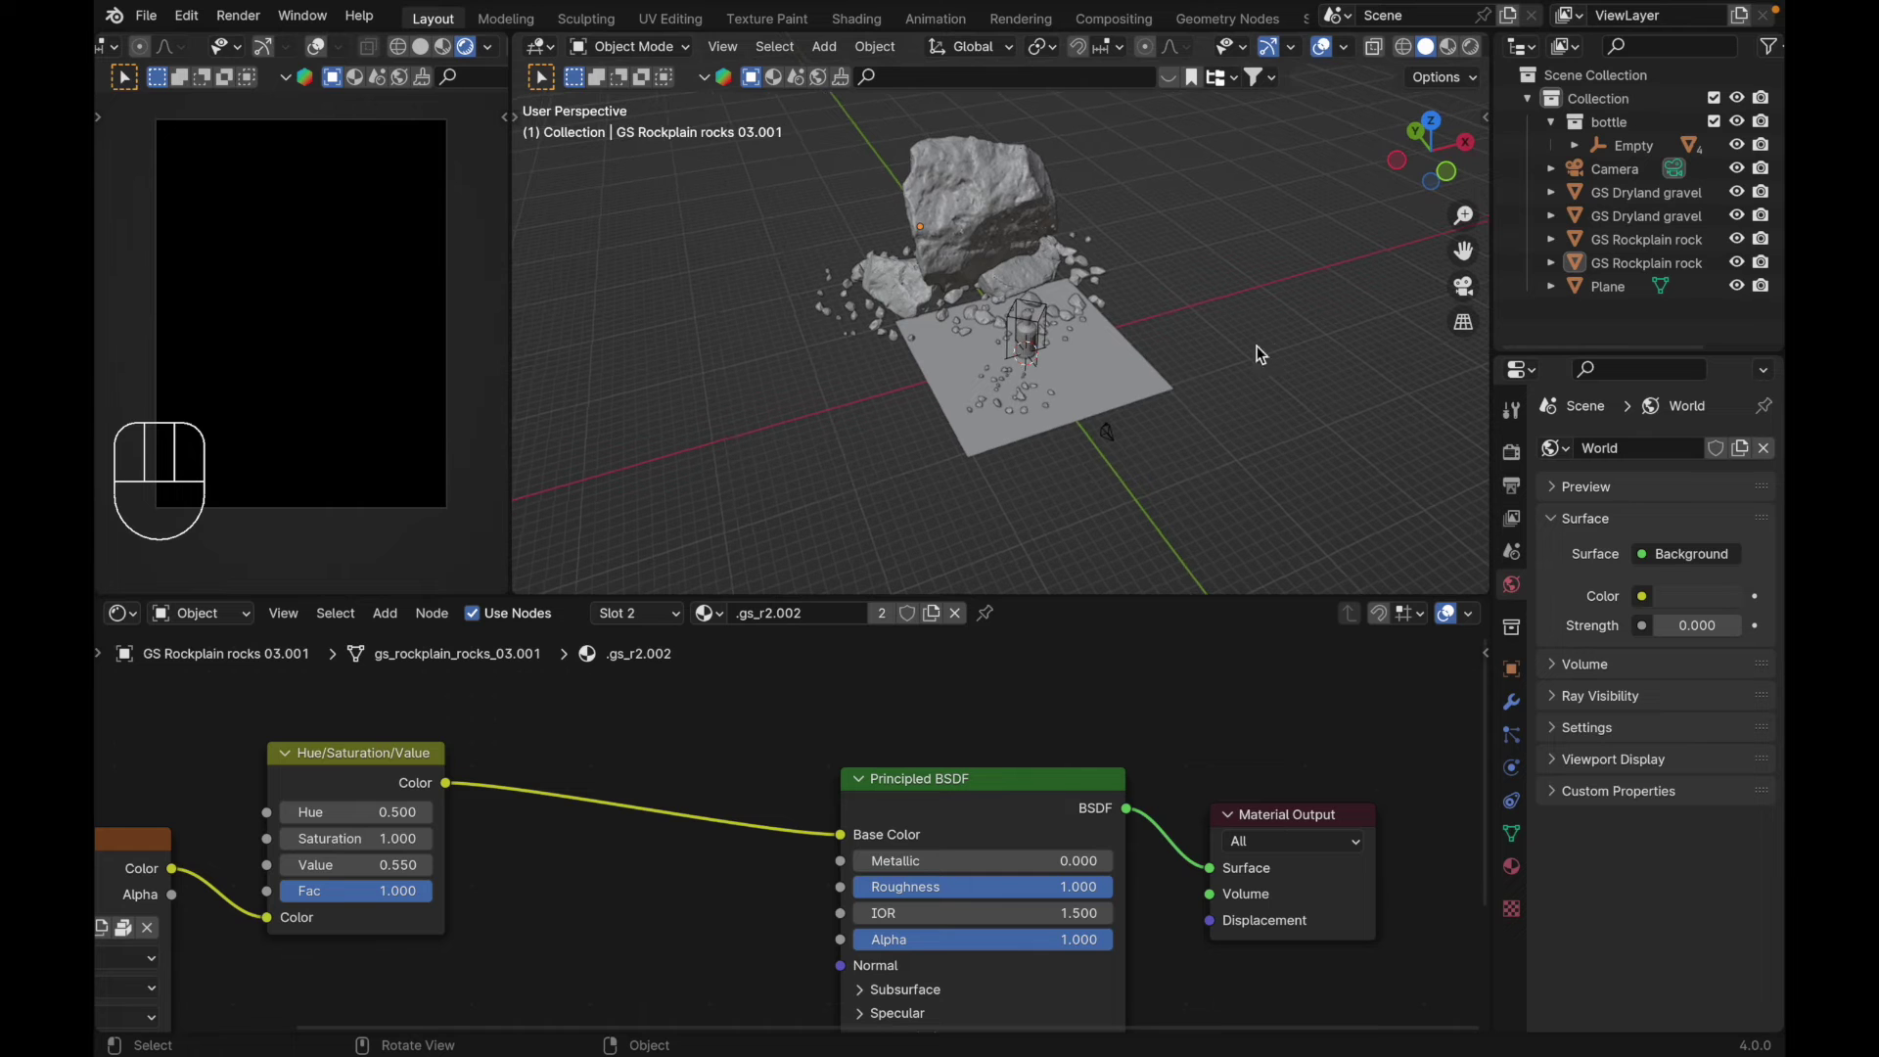
Step: Add an Area light, rotate it -90° about X, and move it behind the bottle near the rock
{"action": "key", "text": "shift+a"}
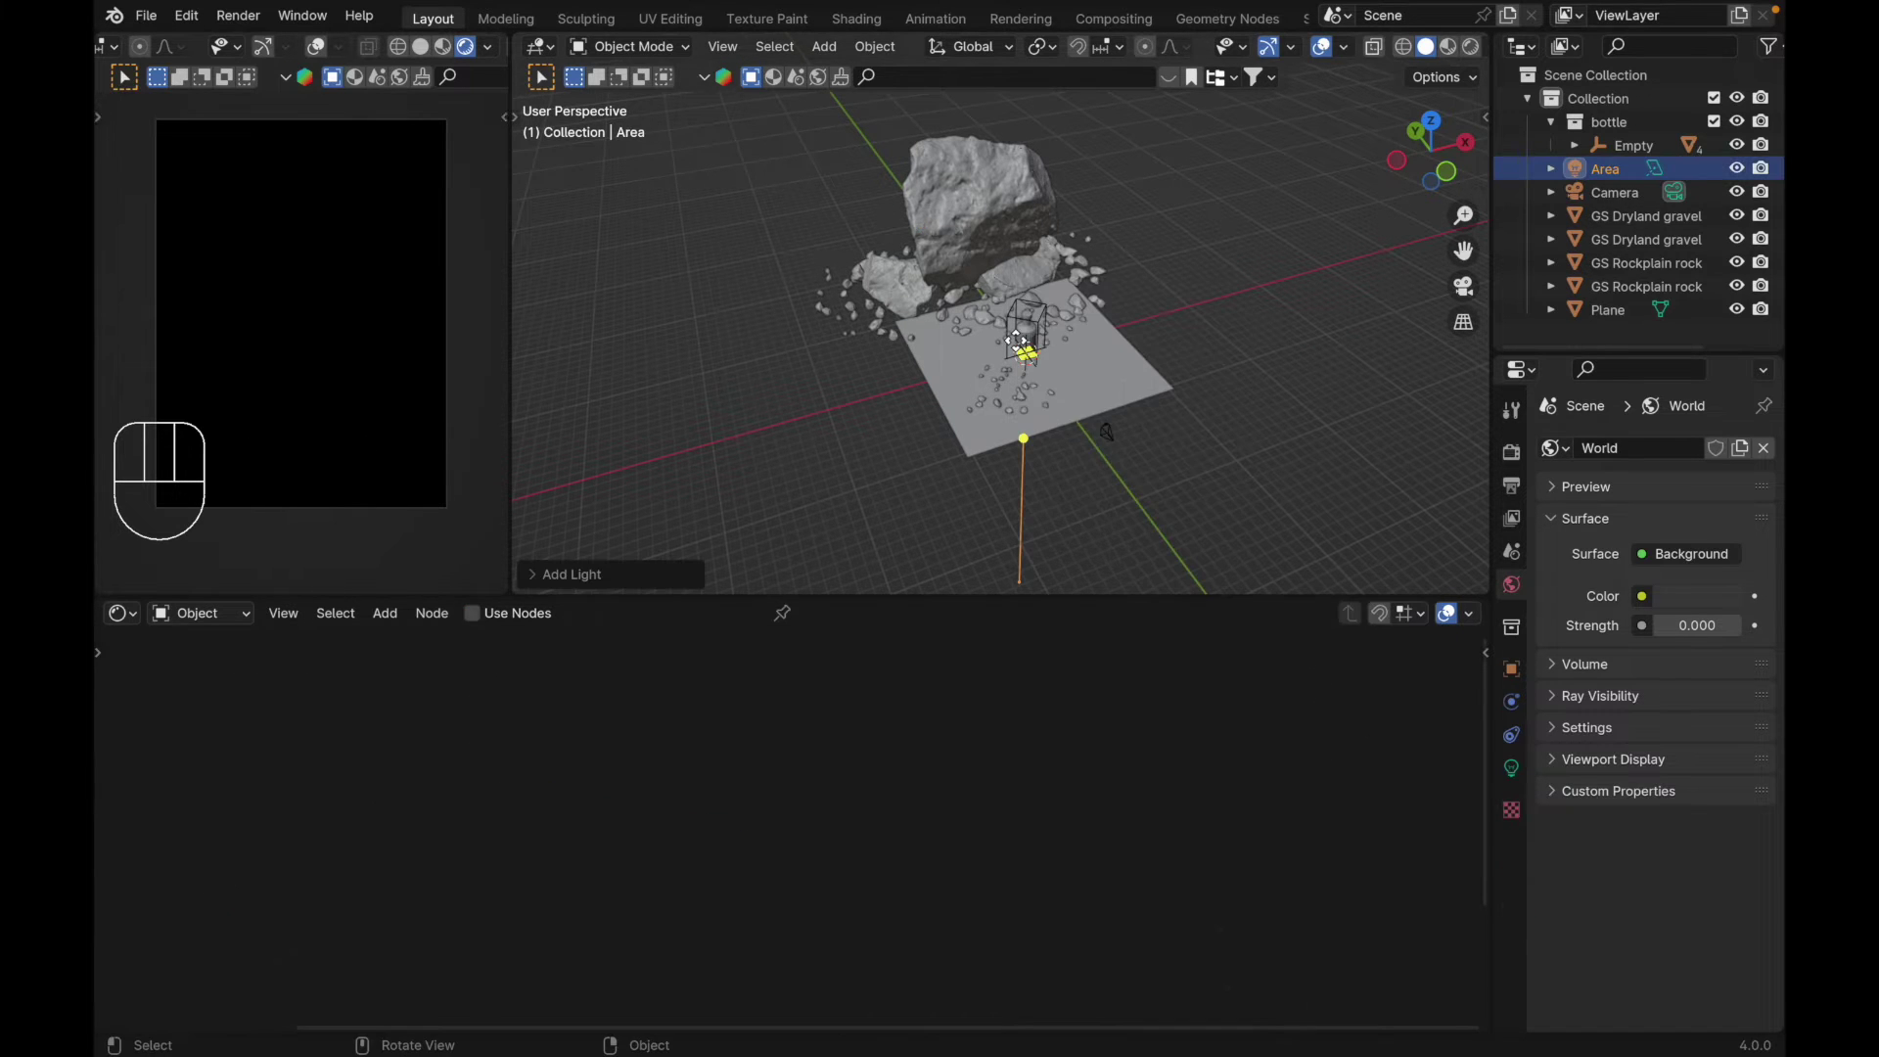
{"action": "key", "text": "r"}
{"action": "key", "text": "x"}
{"action": "key", "text": "-"}
{"action": "key", "text": "9"}
{"action": "key", "text": "0"}
{"action": "key", "text": "Return"}
{"action": "key", "text": "g"}
{"action": "key", "text": "y"}
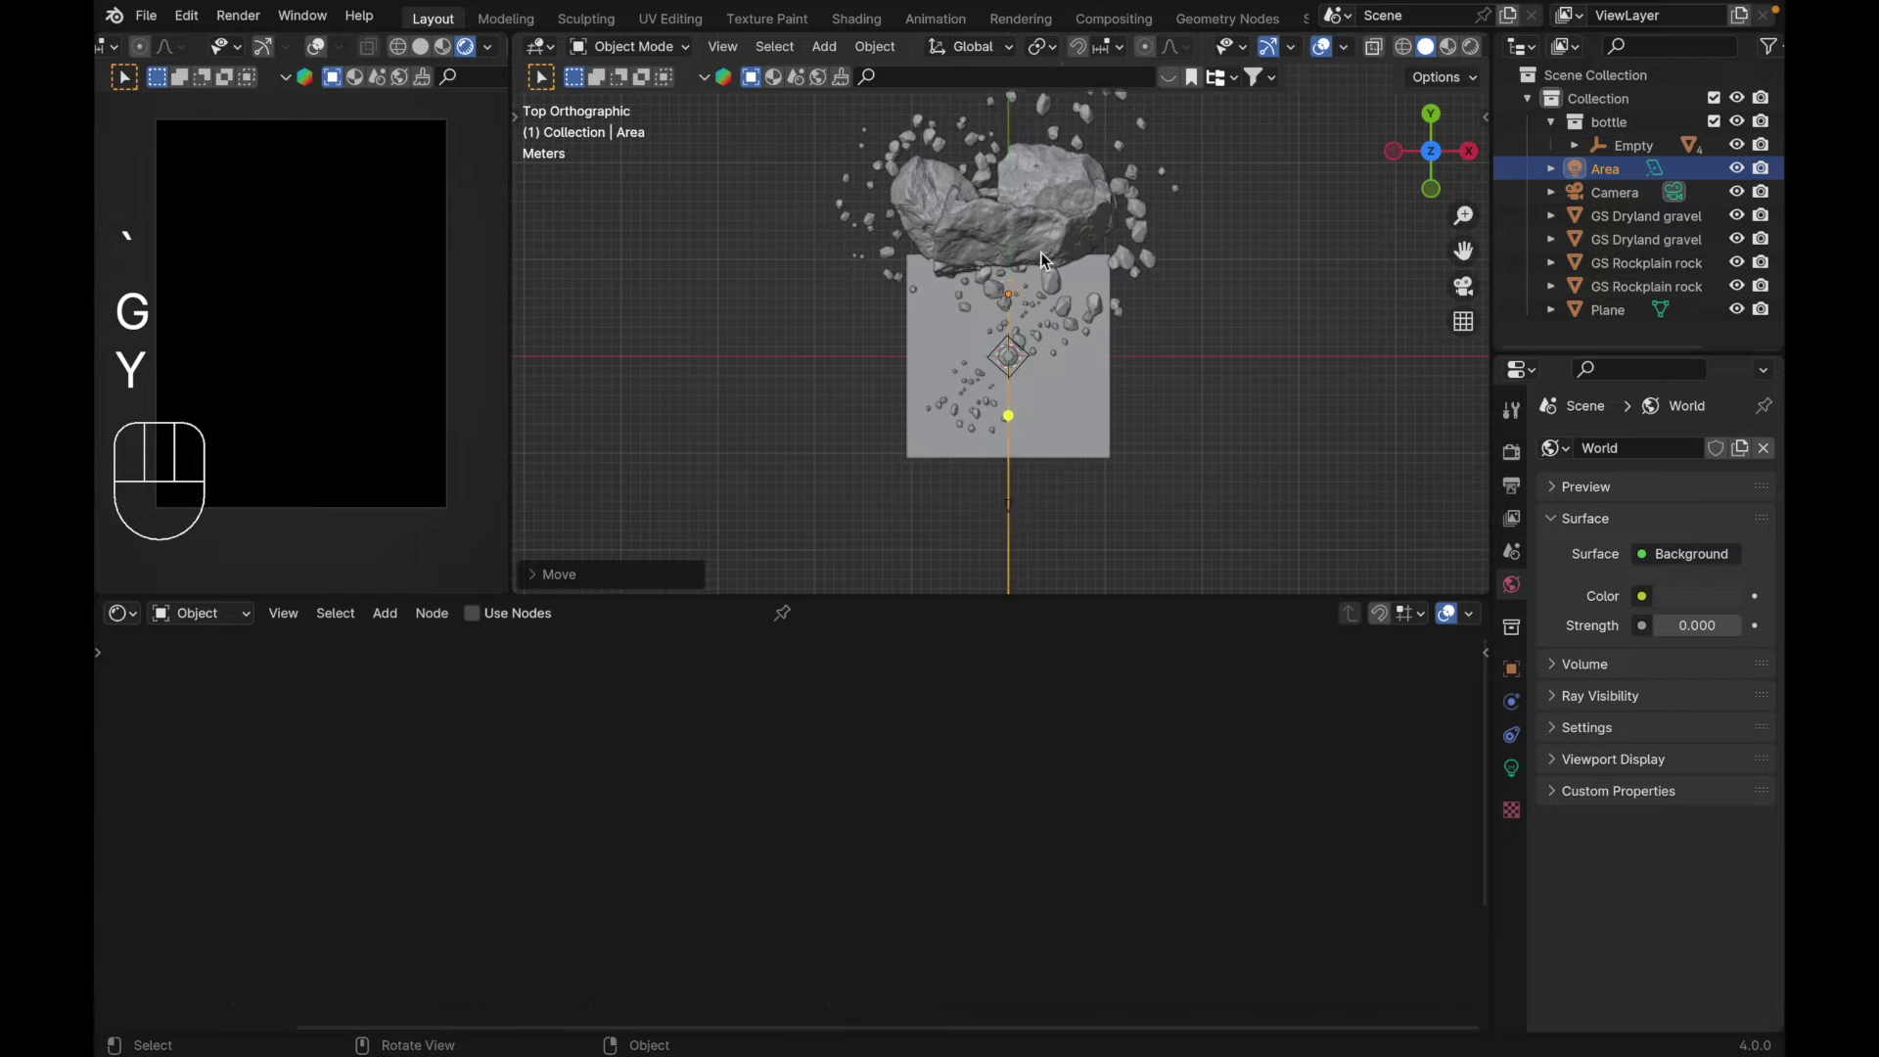
{"action": "key", "text": "g"}
{"action": "key", "text": "z"}
{"action": "left_click", "coordinate": [1048, 232]}
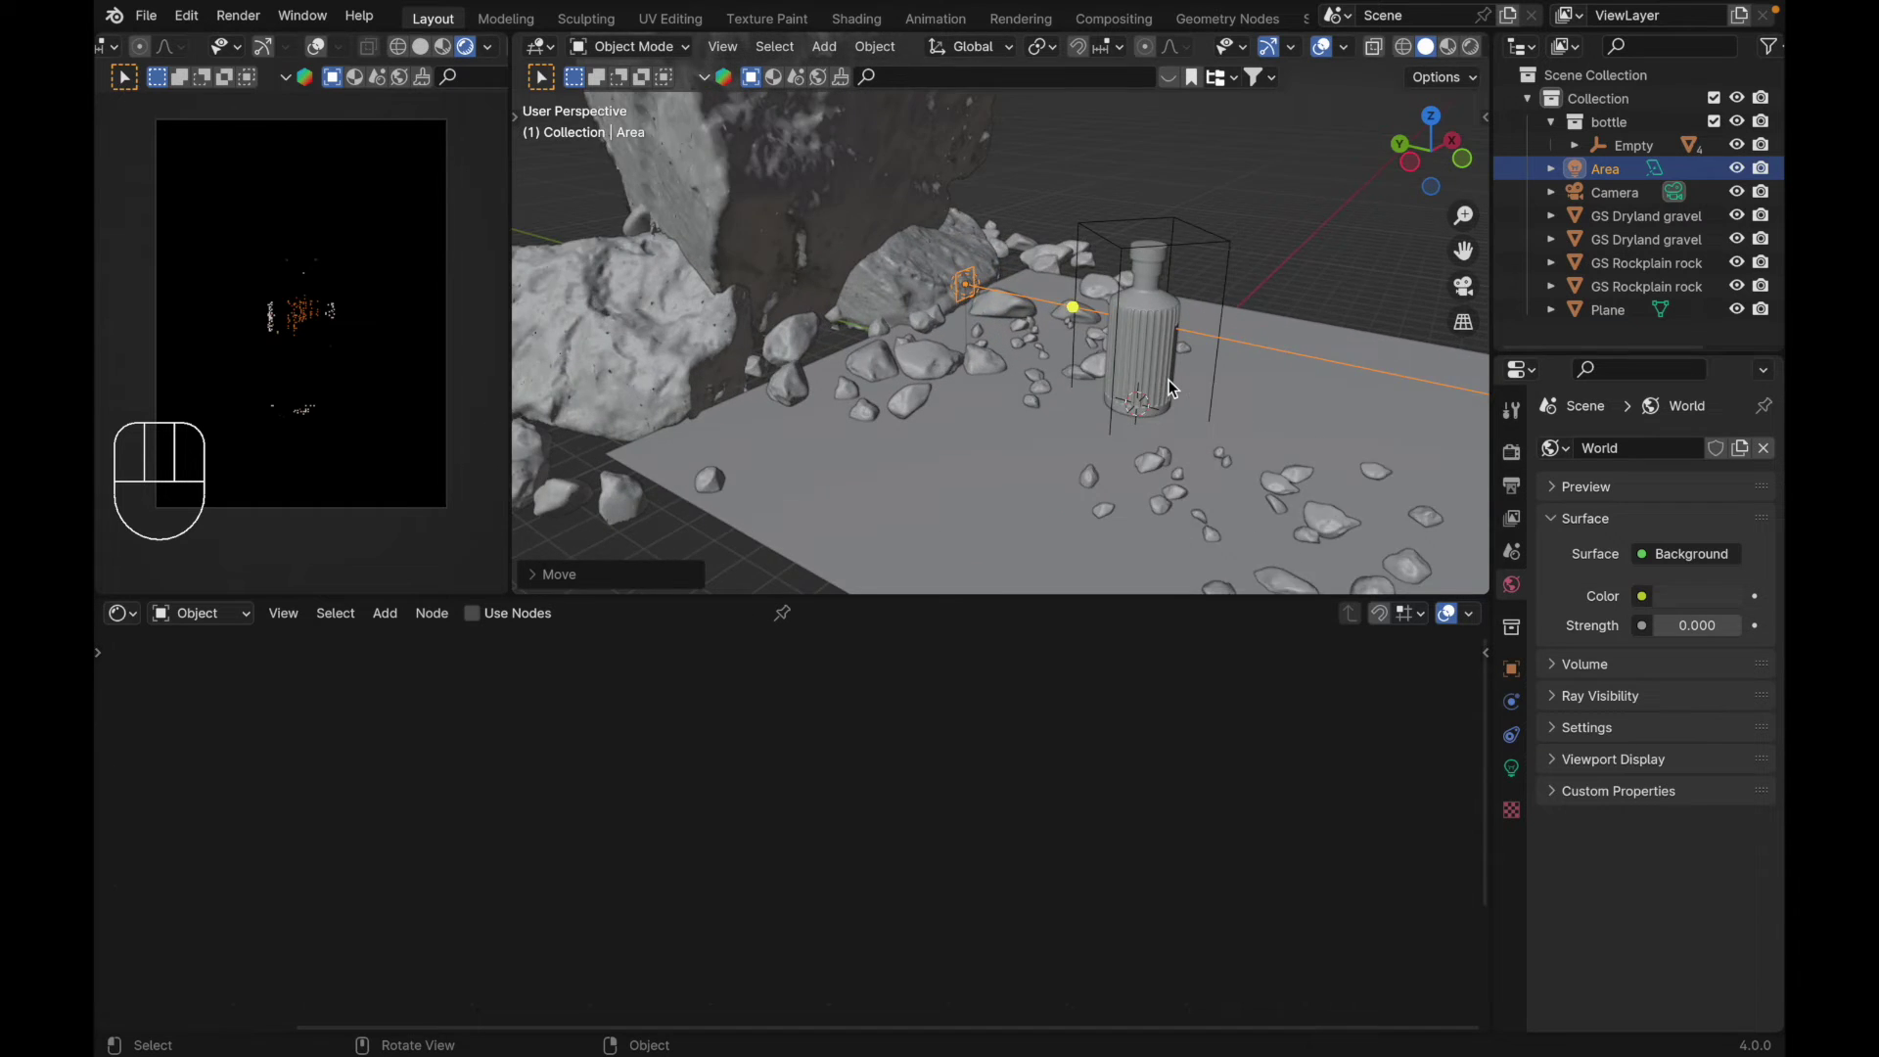
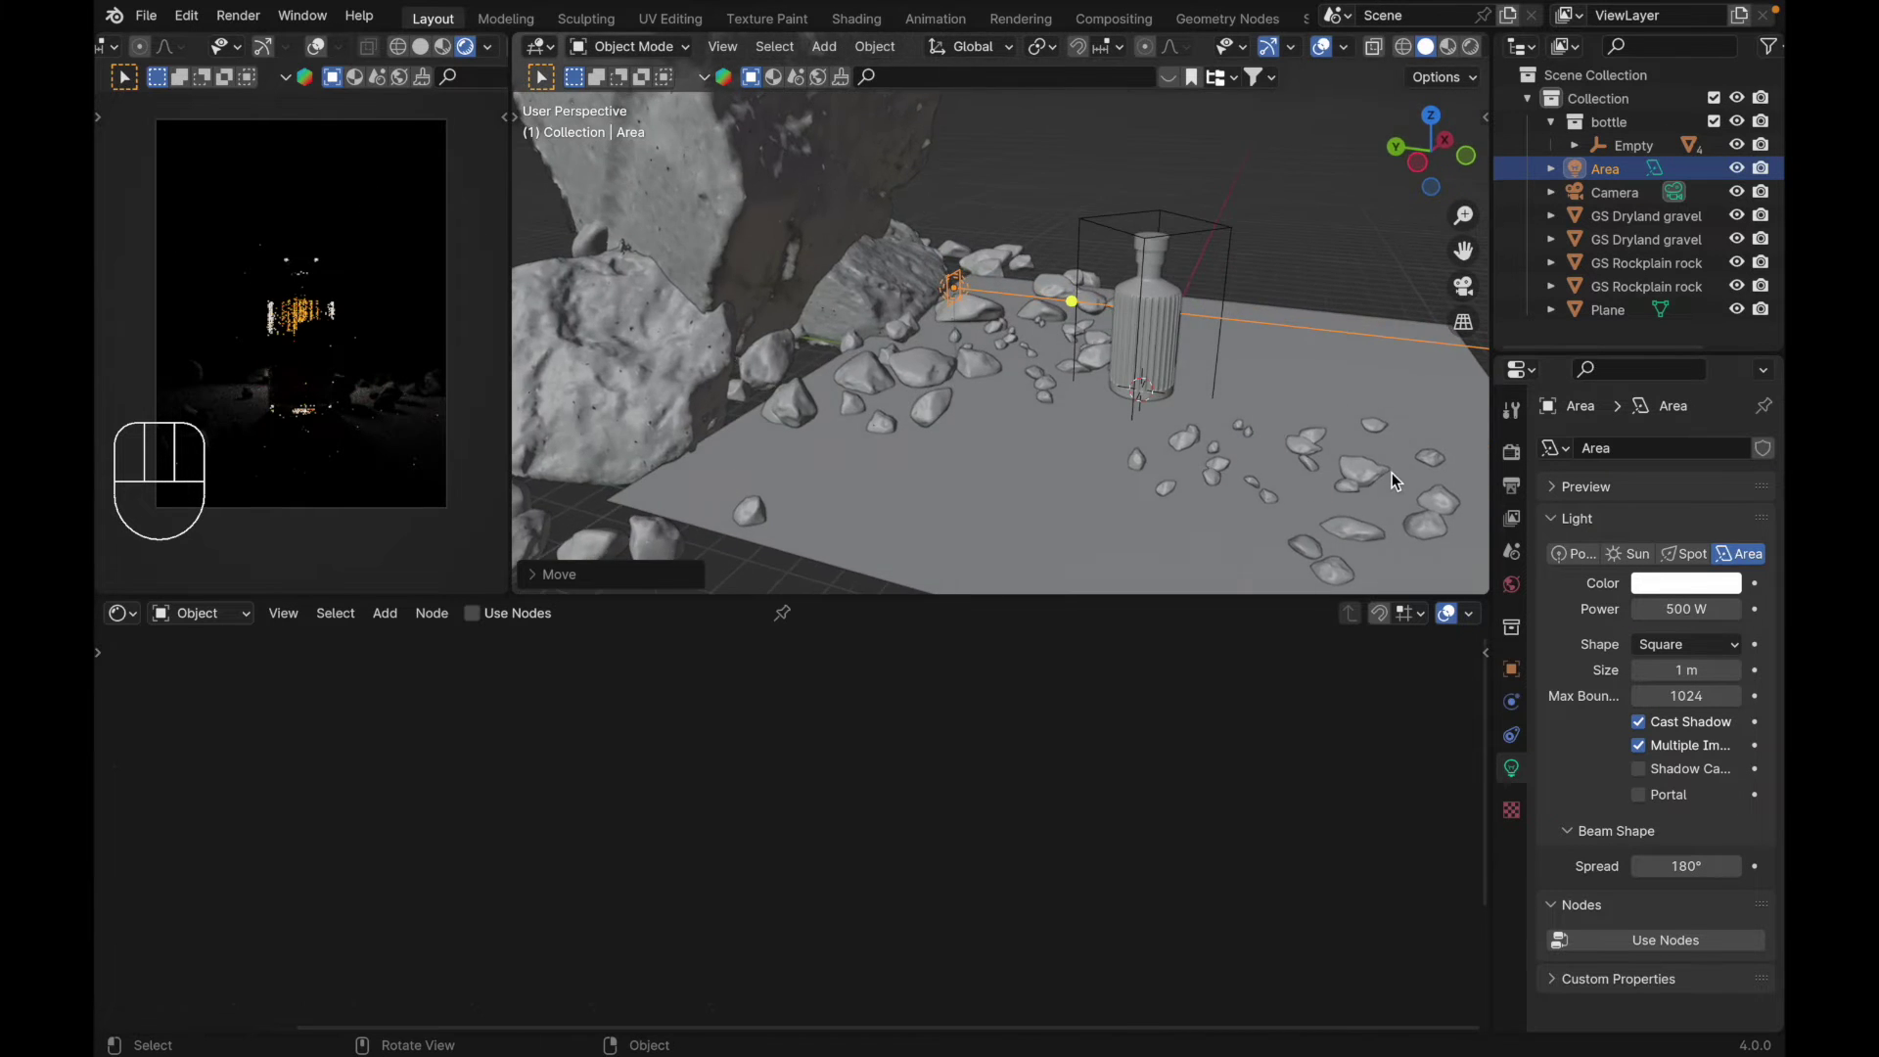
Step: Stretch the area light along Z and X into a large upright panel facing the bottle
{"action": "key", "text": "s"}
{"action": "key", "text": "z"}
{"action": "key", "text": "Escape"}
{"action": "key", "text": "s"}
{"action": "key", "text": "z"}
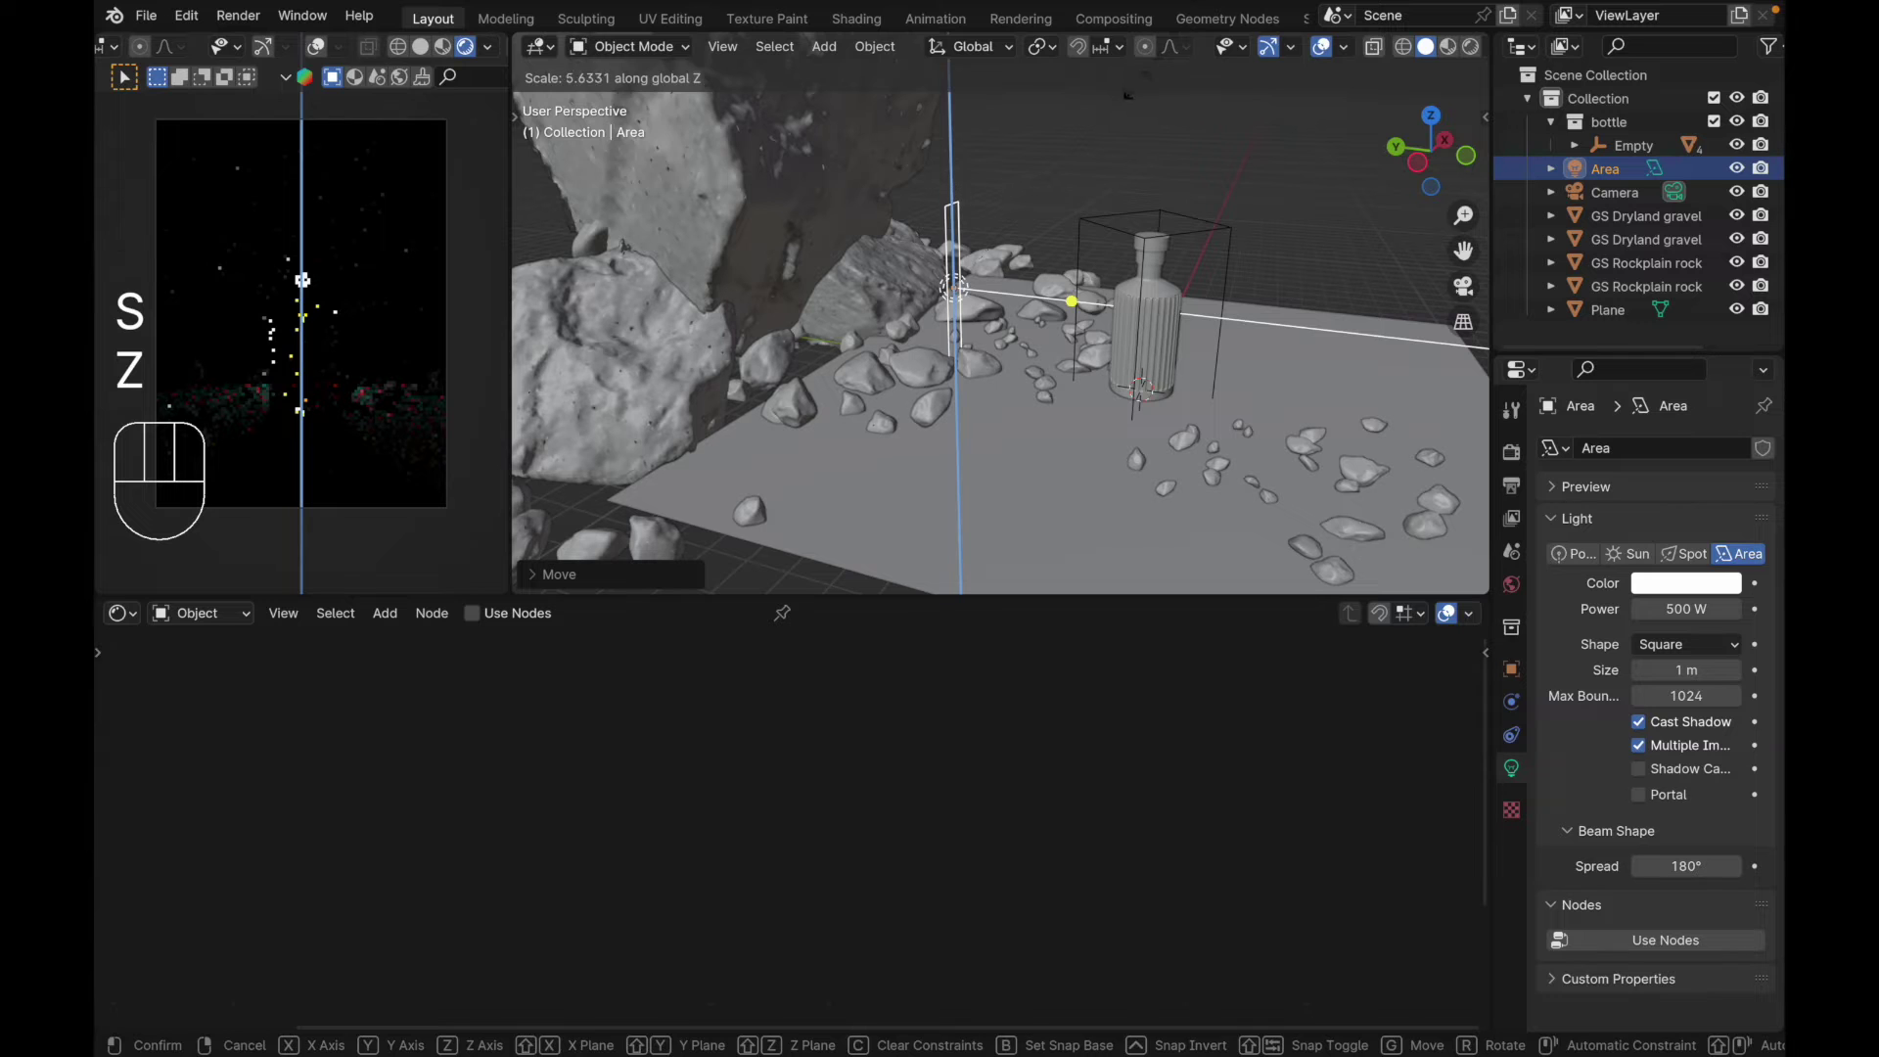
{"action": "key", "text": "s"}
{"action": "key", "text": "x"}
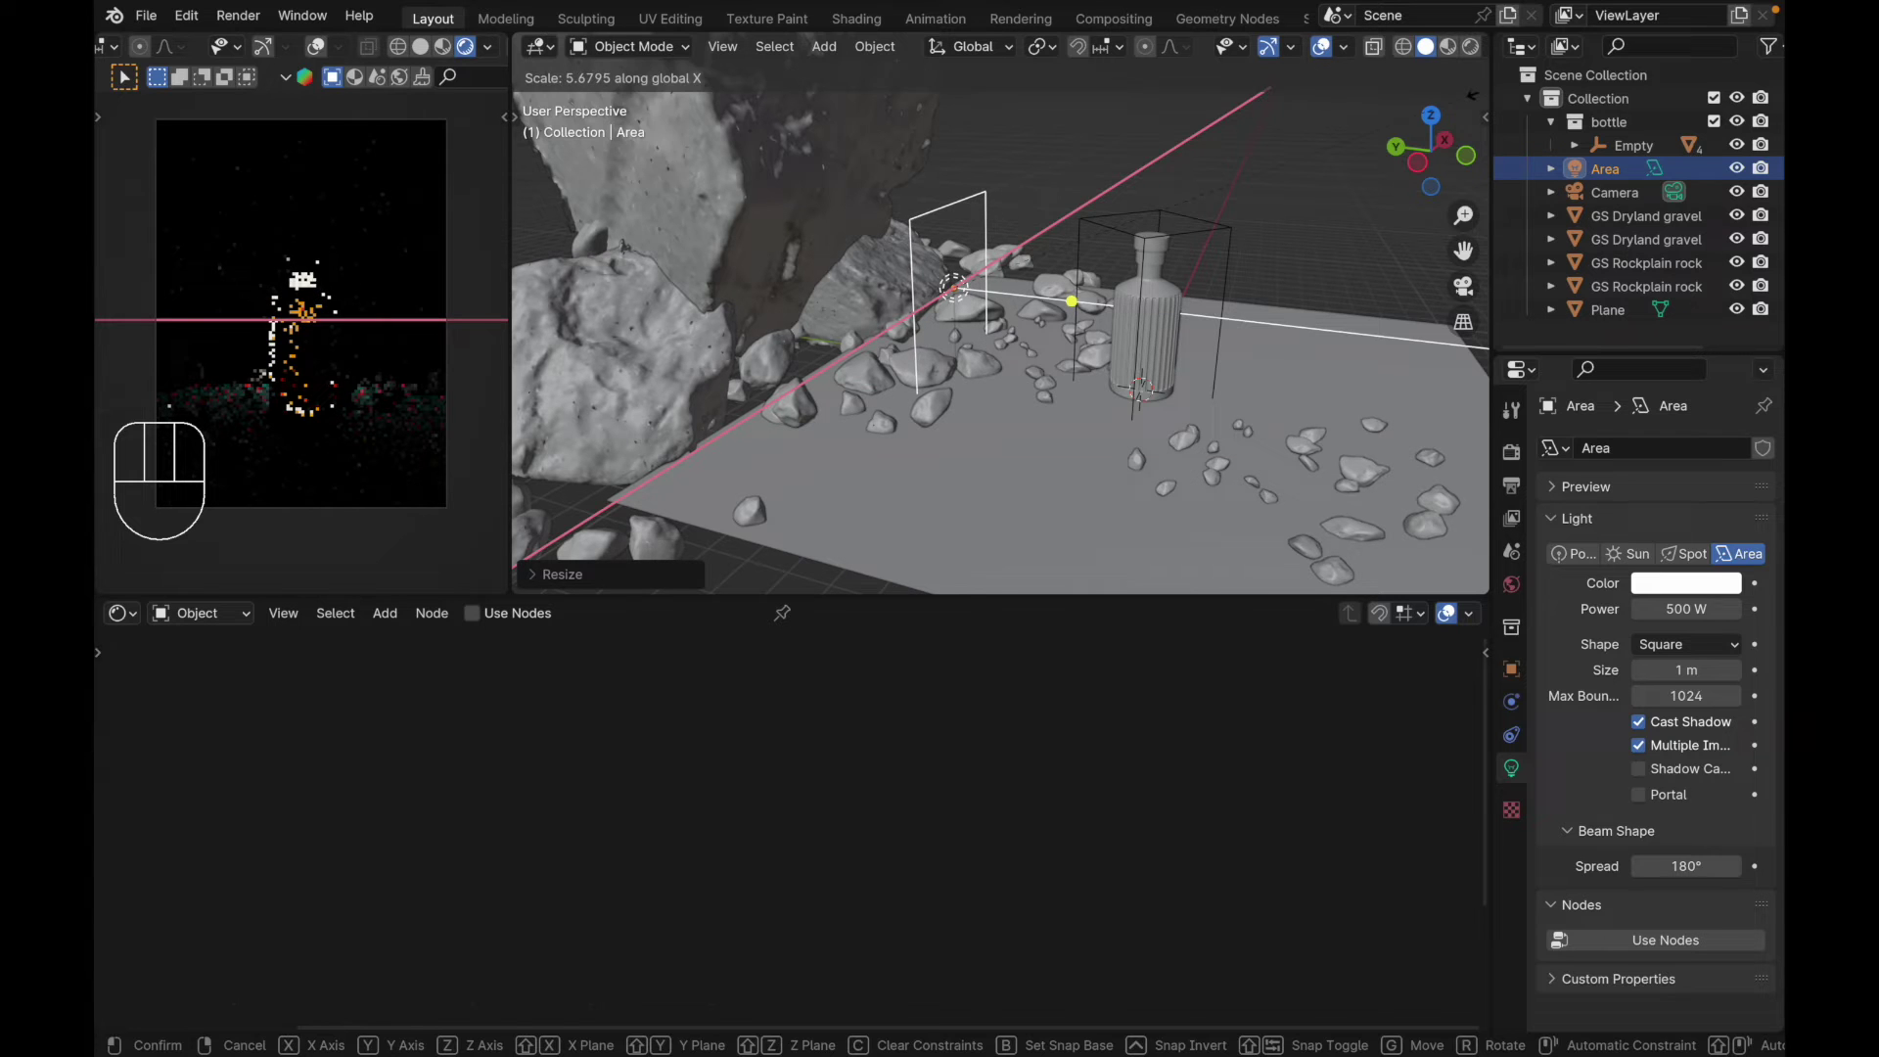
{"action": "left_click", "coordinate": [1490, 94]}
{"action": "left_click", "coordinate": [1090, 174]}
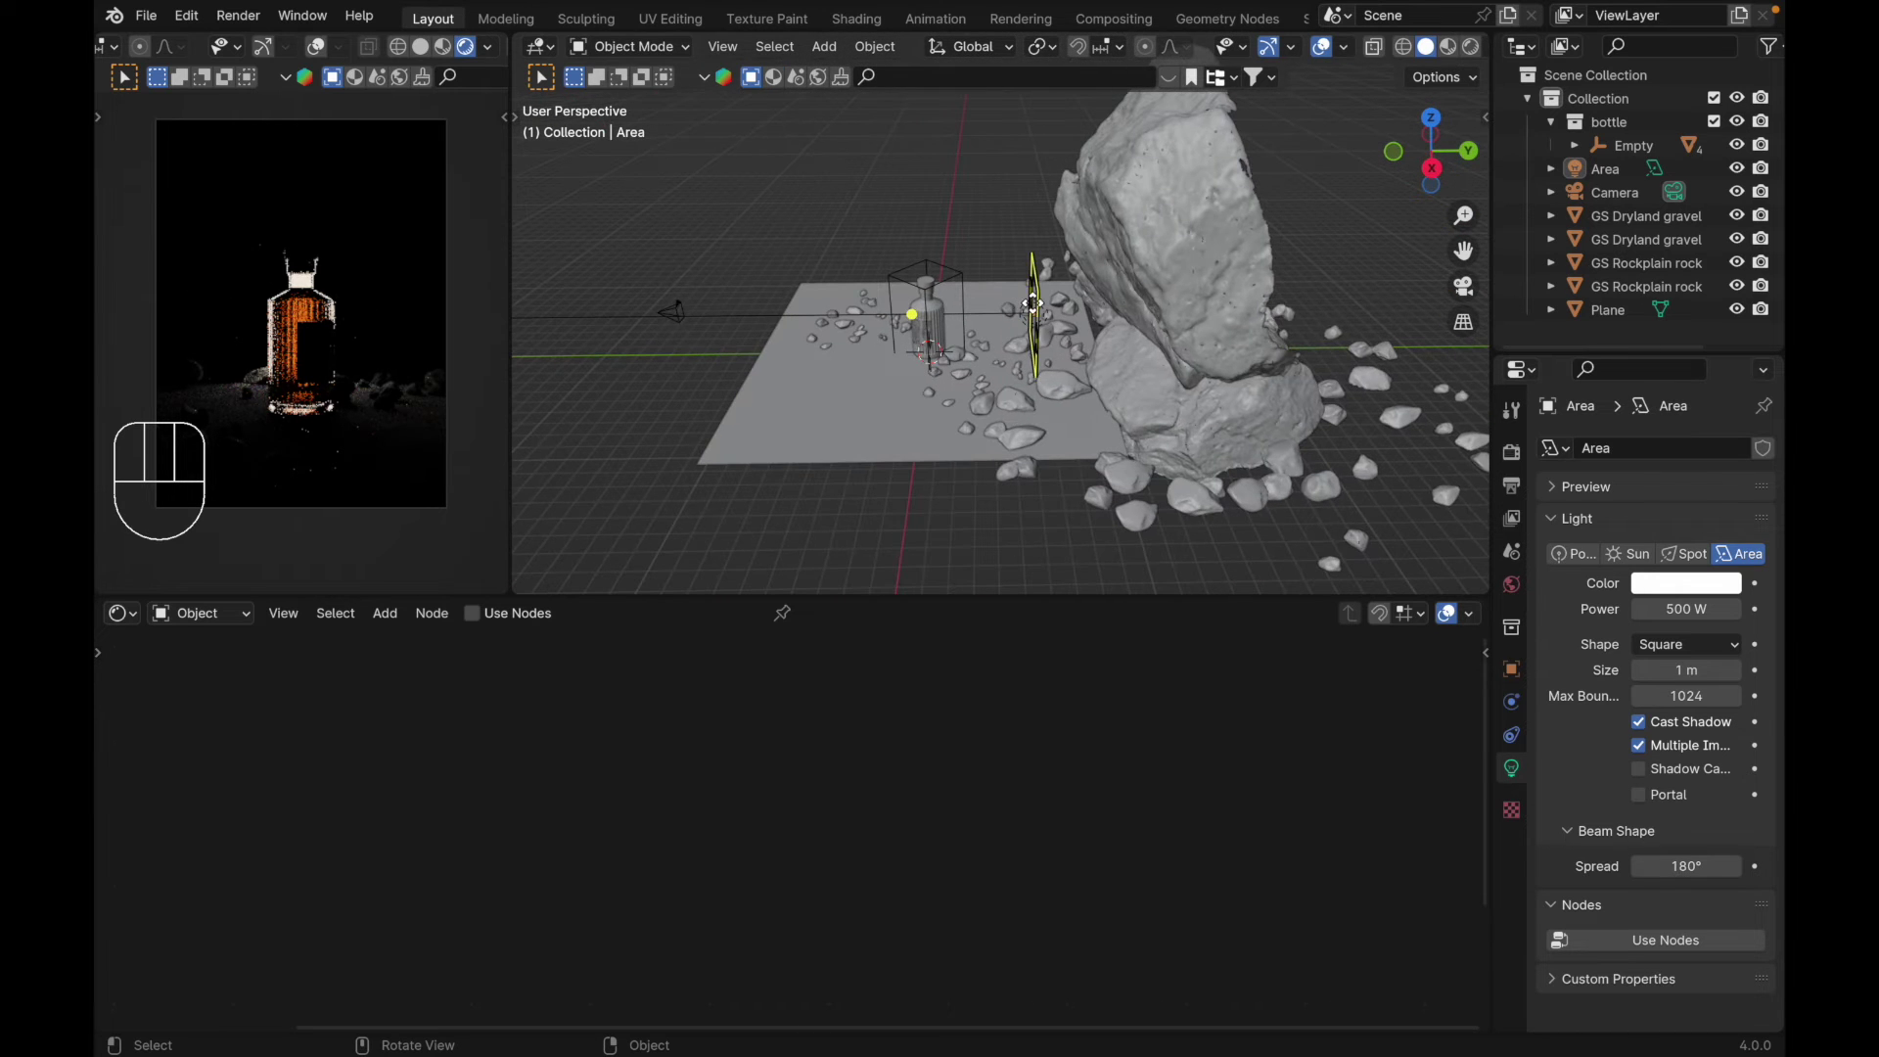
Step: Add a Spot light to the scene from the Add > Light menu
{"action": "key", "text": "g"}
{"action": "key", "text": "z"}
{"action": "key", "text": "s"}
{"action": "key", "text": "z"}
{"action": "left_click", "coordinate": [1149, 220]}
{"action": "key", "text": "shift+a"}
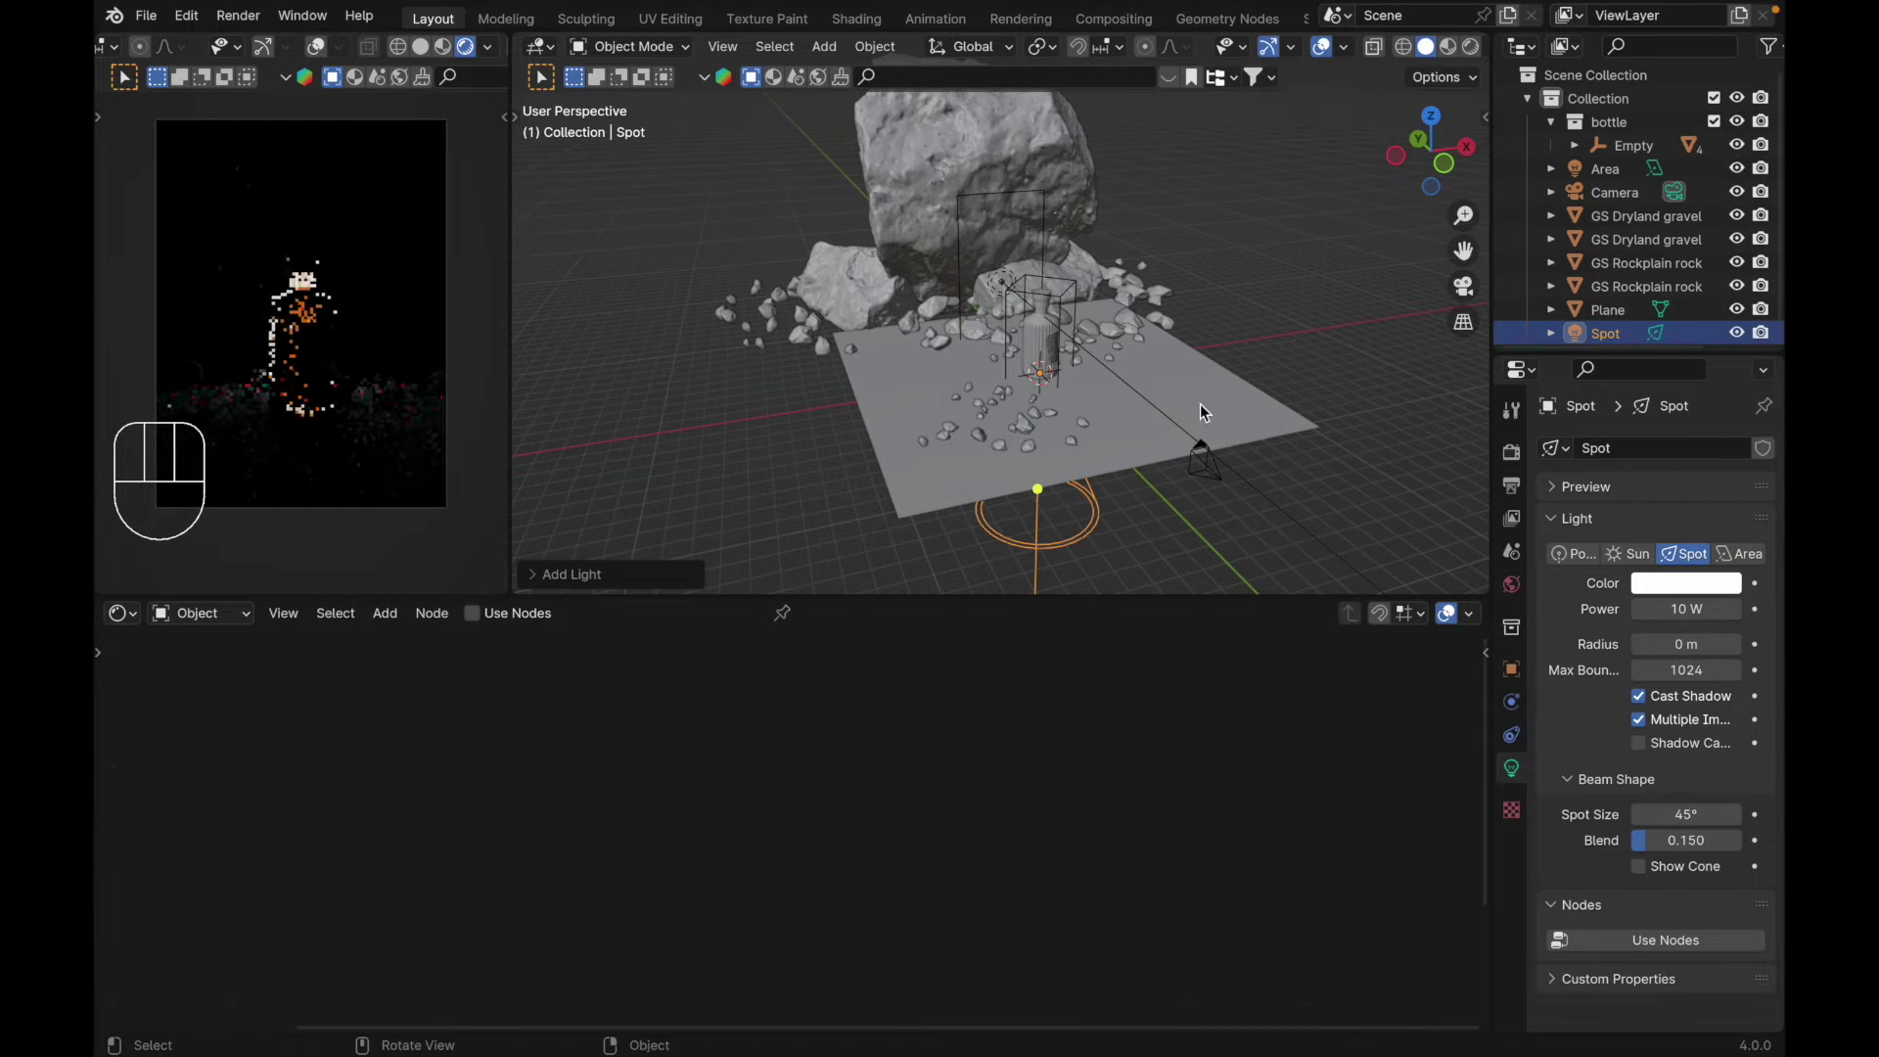
Step: Raise the spot light above the bottle and tilt it down toward it, power 5000 W
{"action": "key", "text": "g"}
{"action": "key", "text": "z"}
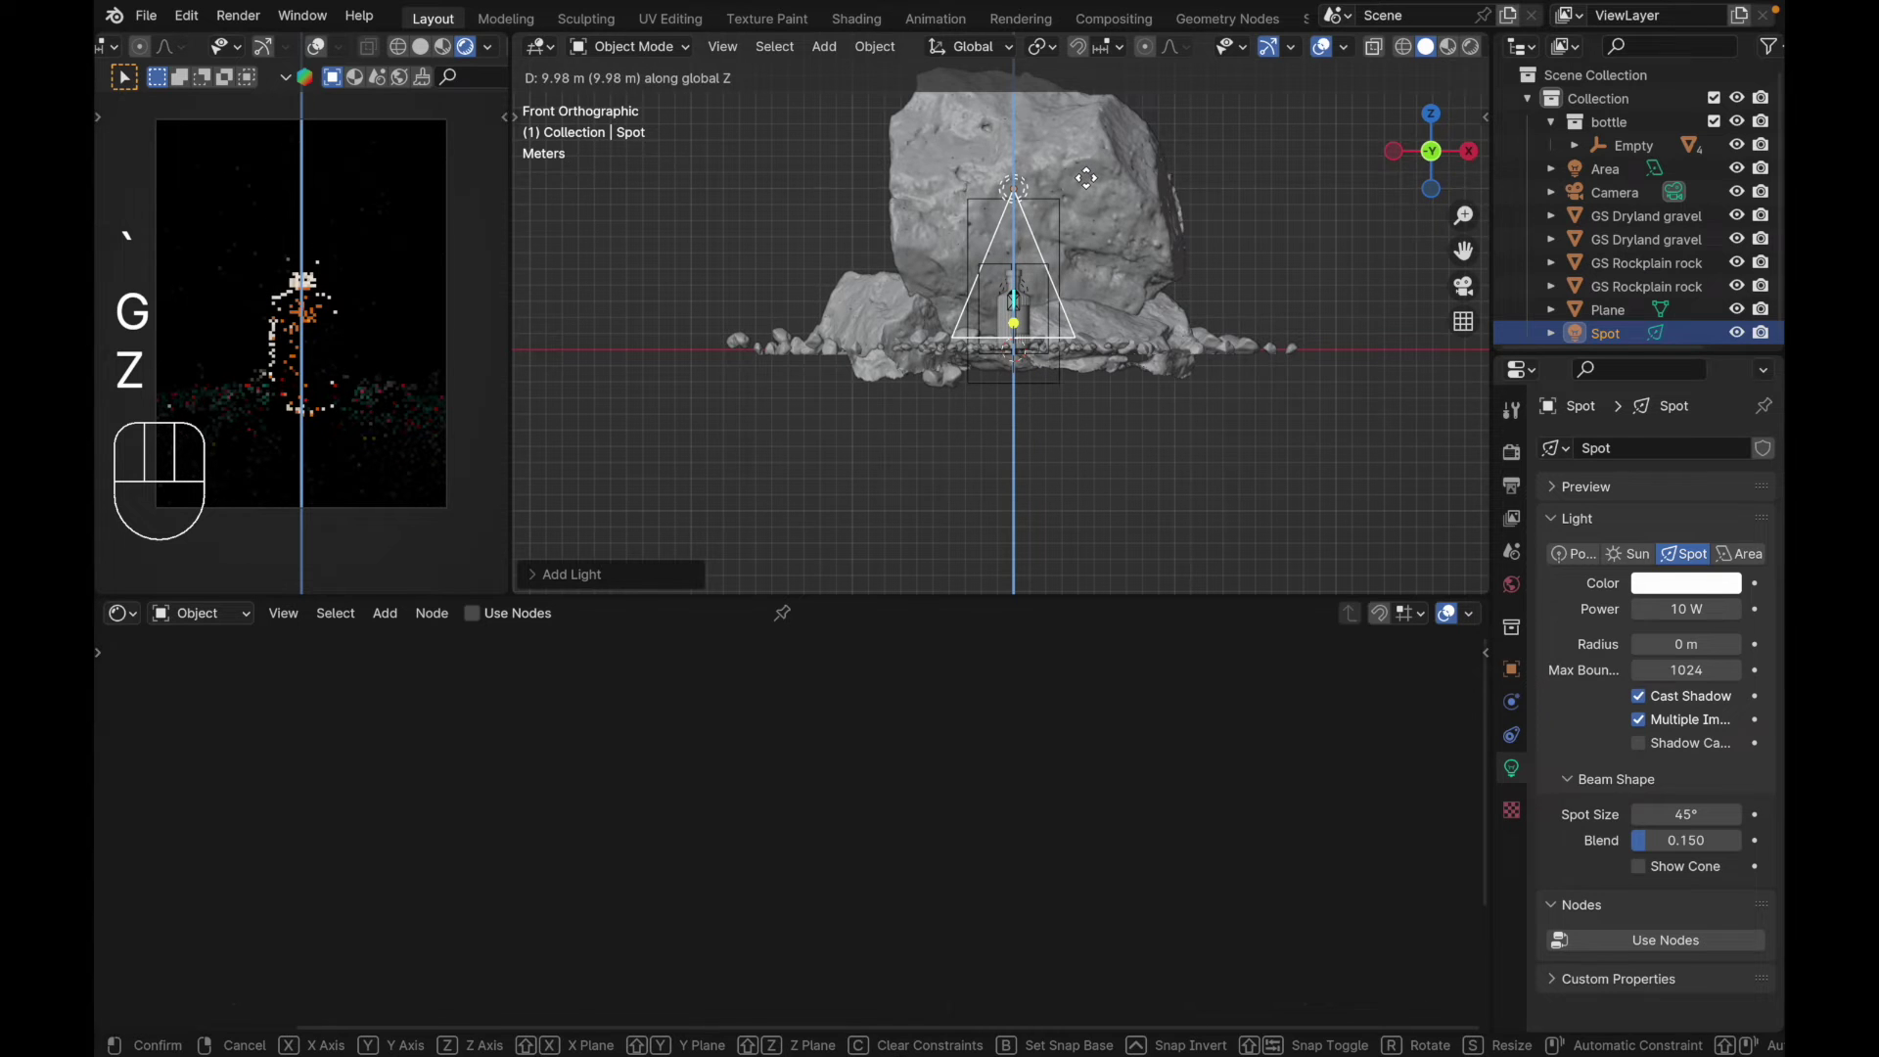
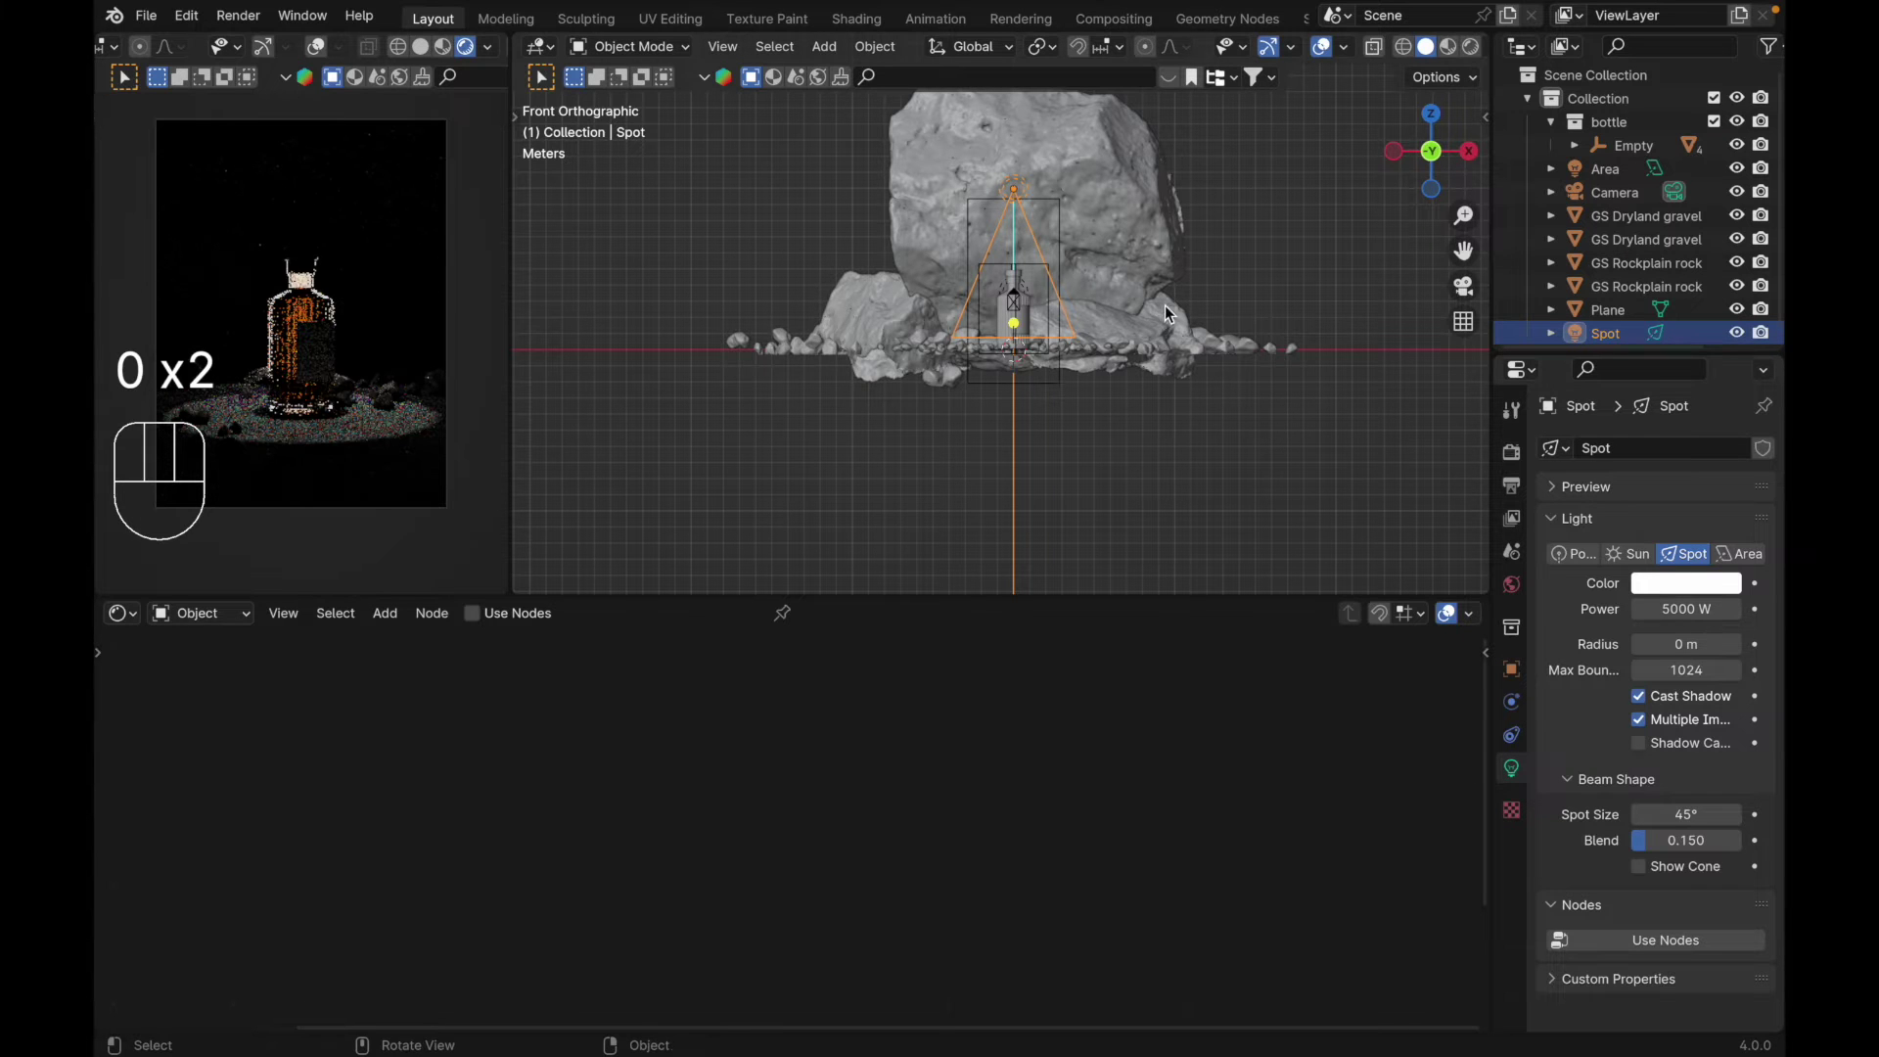
{"action": "key", "text": "r"}
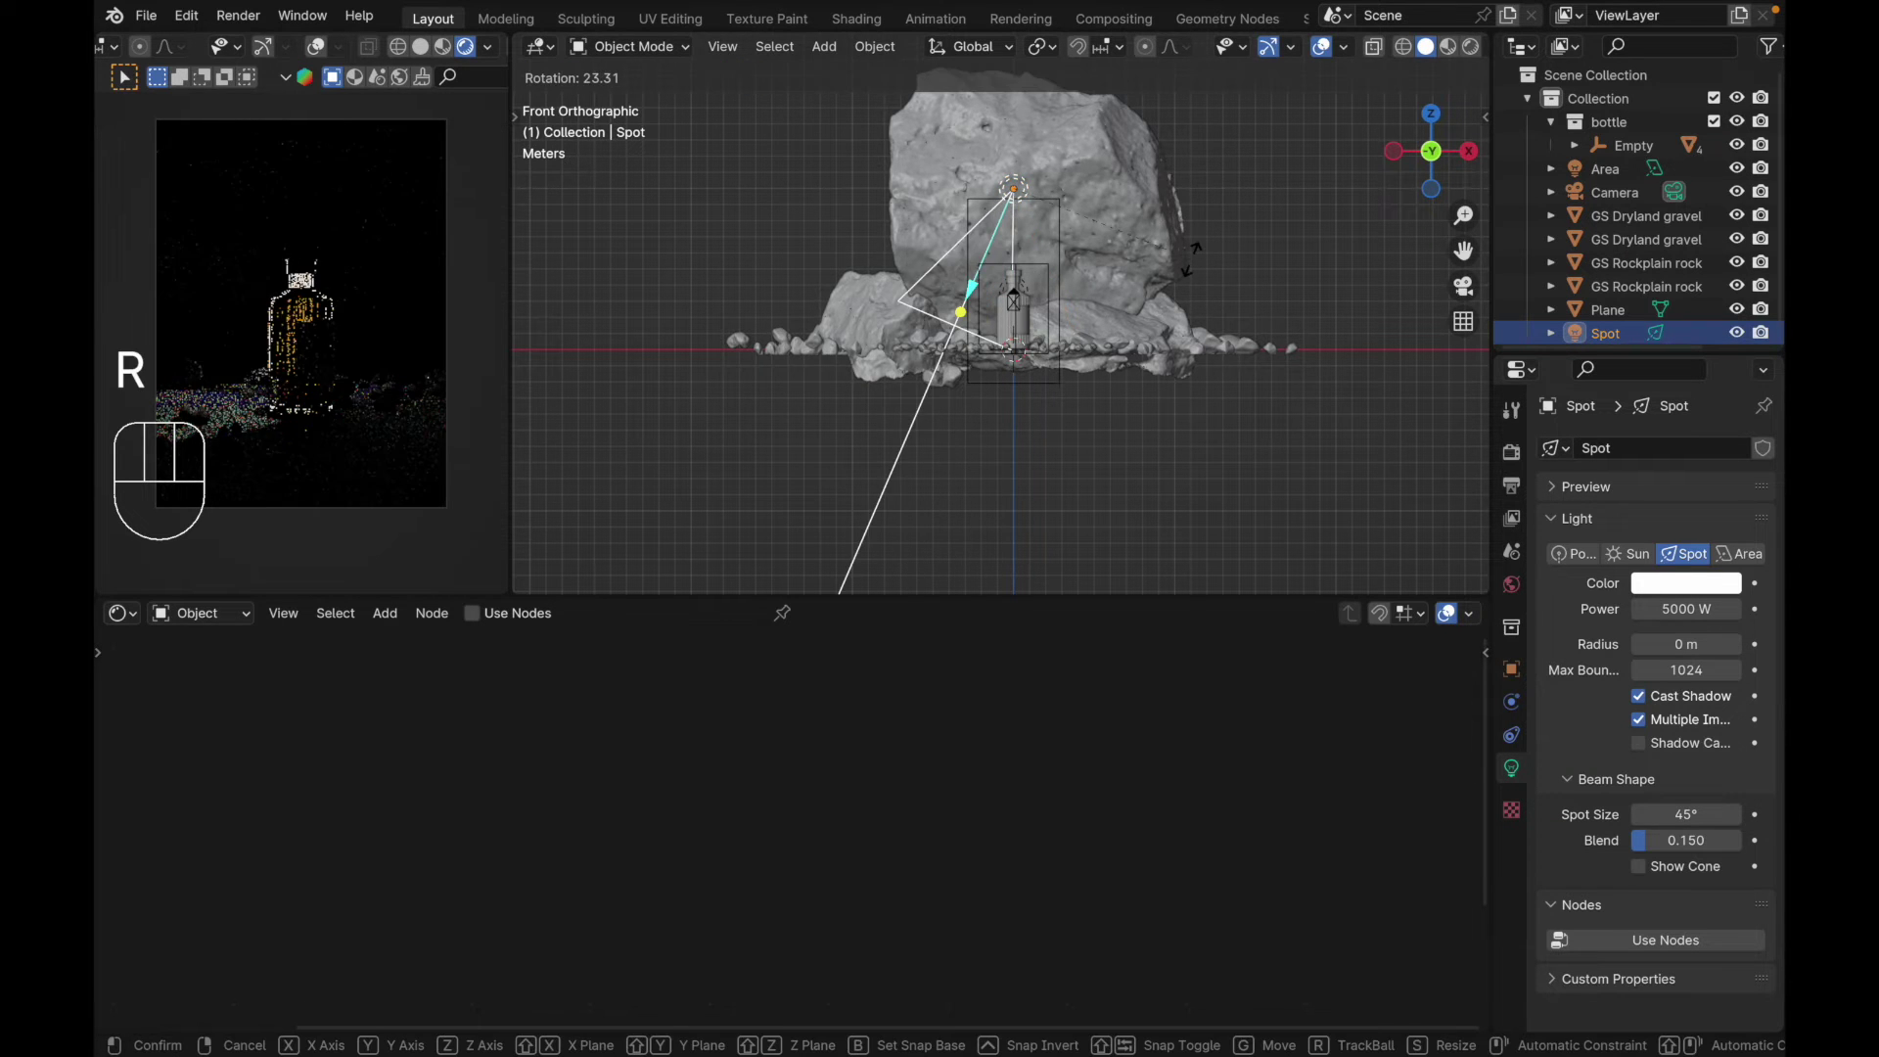
{"action": "key", "text": "g"}
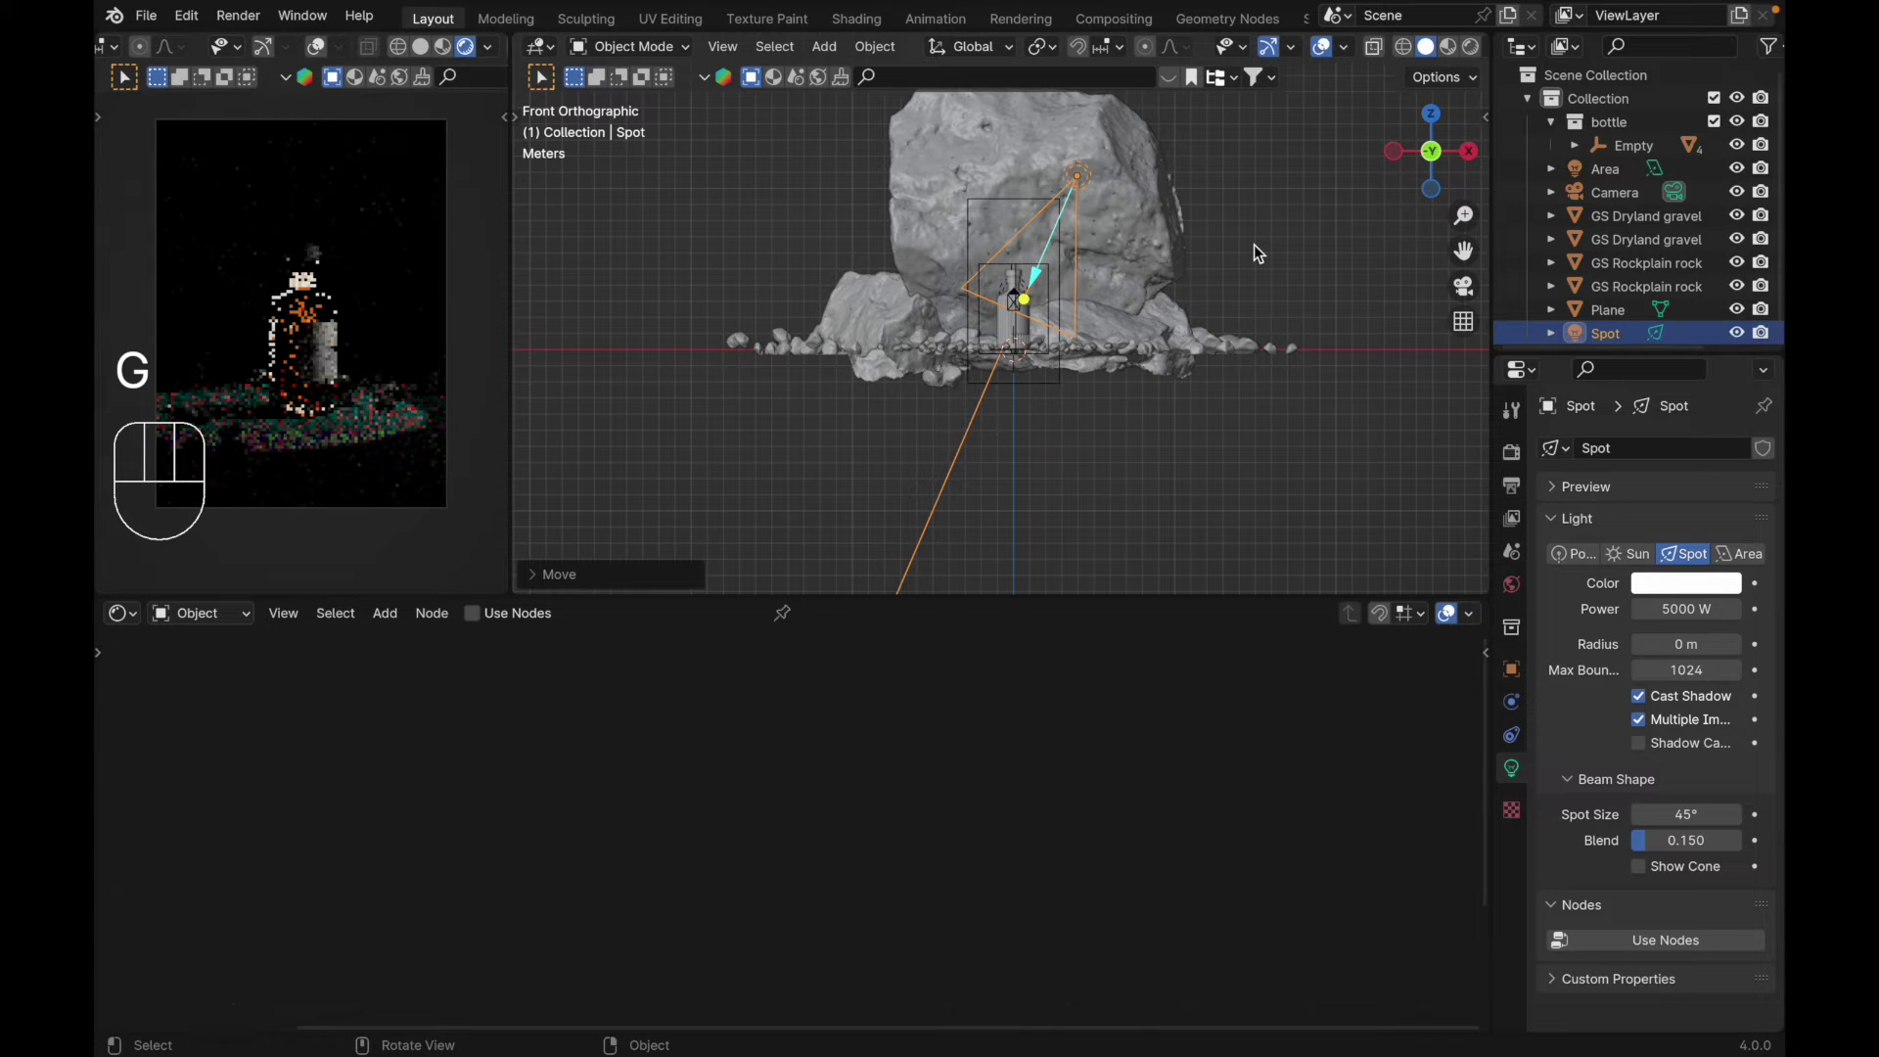
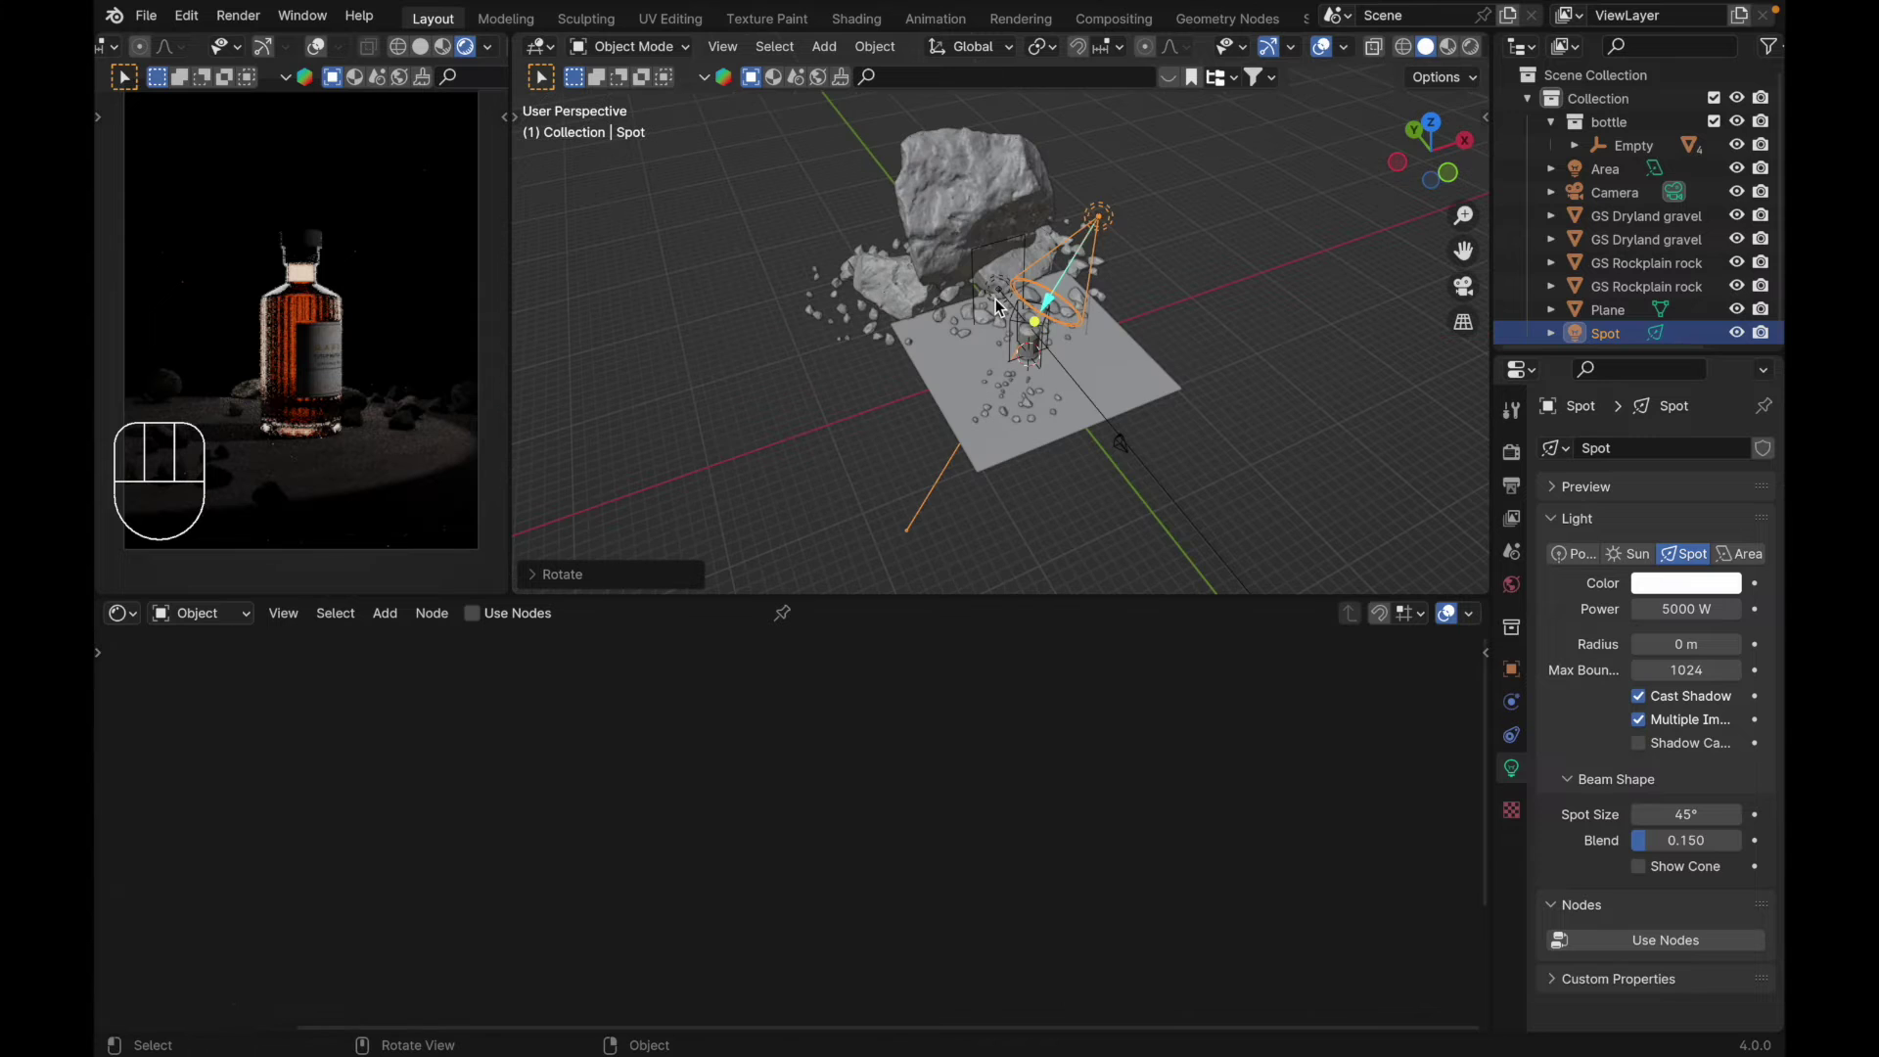
Step: Duplicate the area light as Area.001 and rotate the copy 90 degrees in top view
{"action": "key", "text": "g"}
{"action": "key", "text": "Escape"}
{"action": "key", "text": "shift+d"}
{"action": "key", "text": "Escape"}
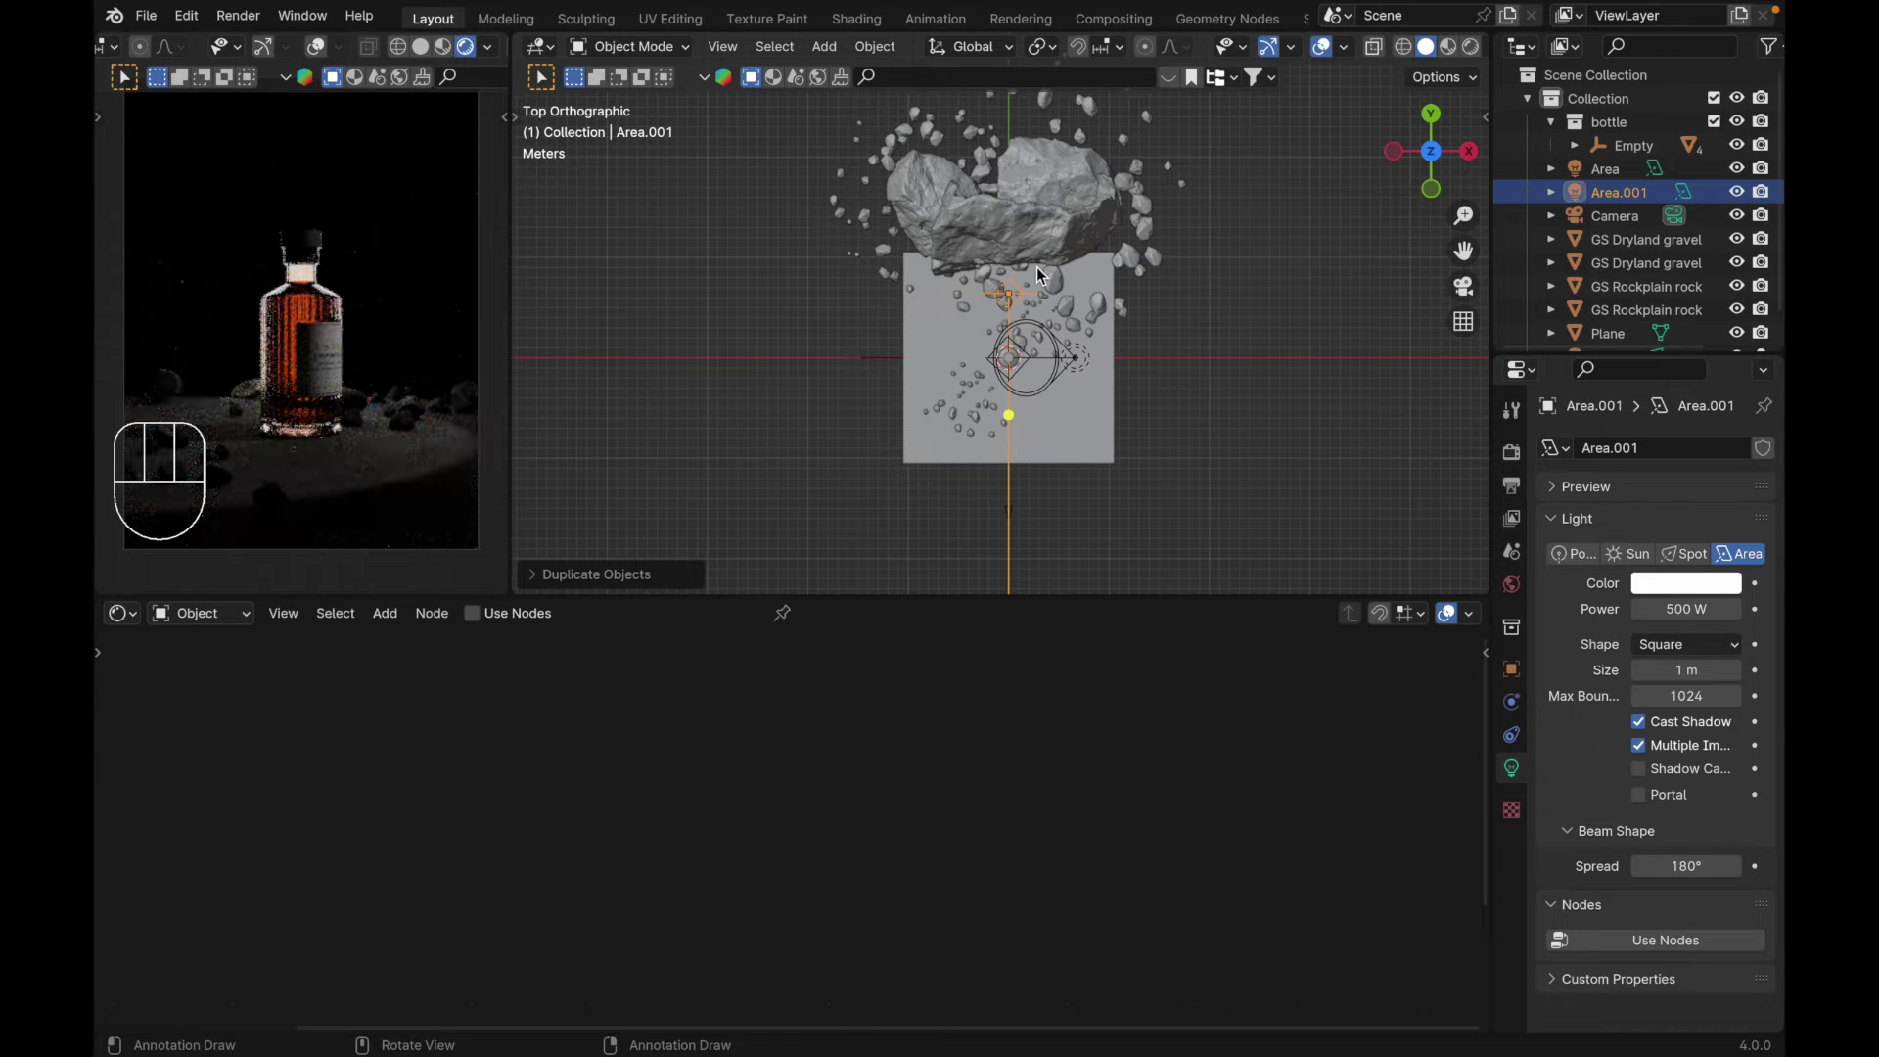
{"action": "key", "text": "r"}
{"action": "key", "text": "9"}
{"action": "key", "text": "0"}
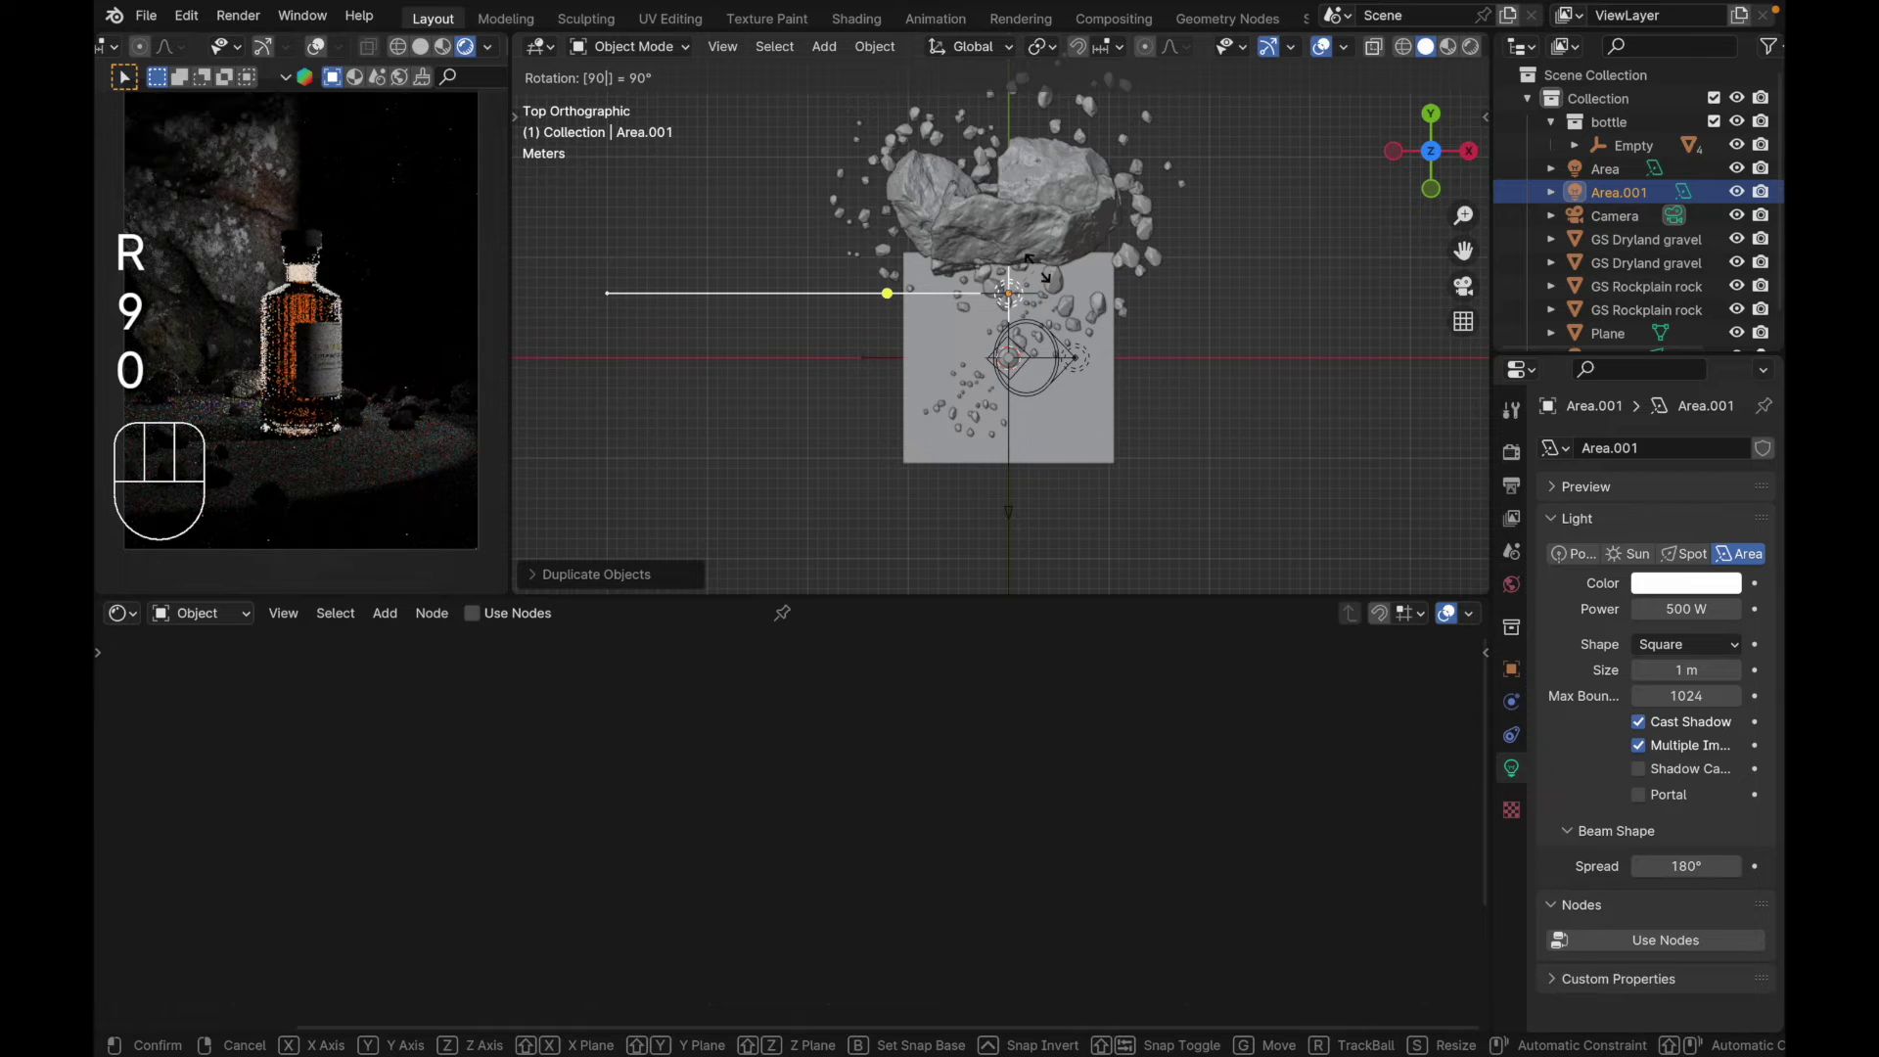
{"action": "key", "text": "Return"}
Step: Shift Area.001 along the X axis to its place near the bottle, back in front view
{"action": "key", "text": "g"}
{"action": "key", "text": "x"}
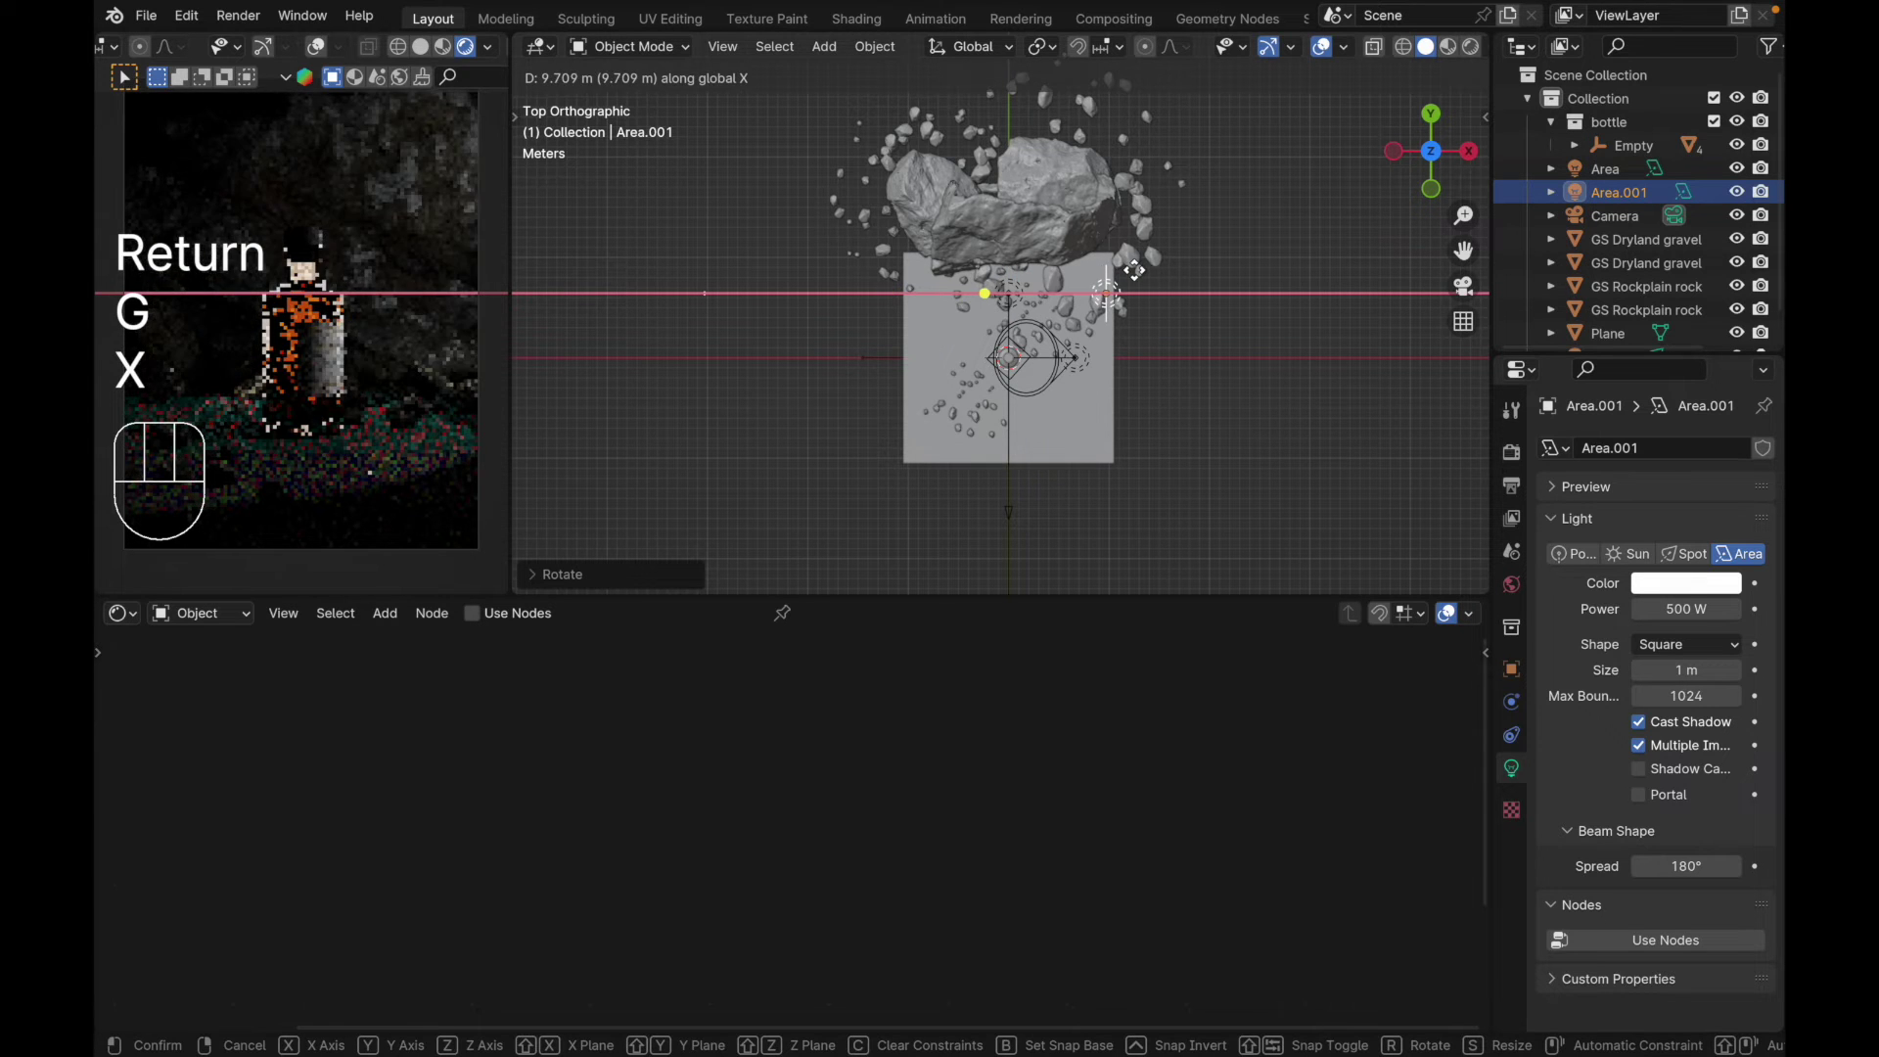
{"action": "key", "text": "g"}
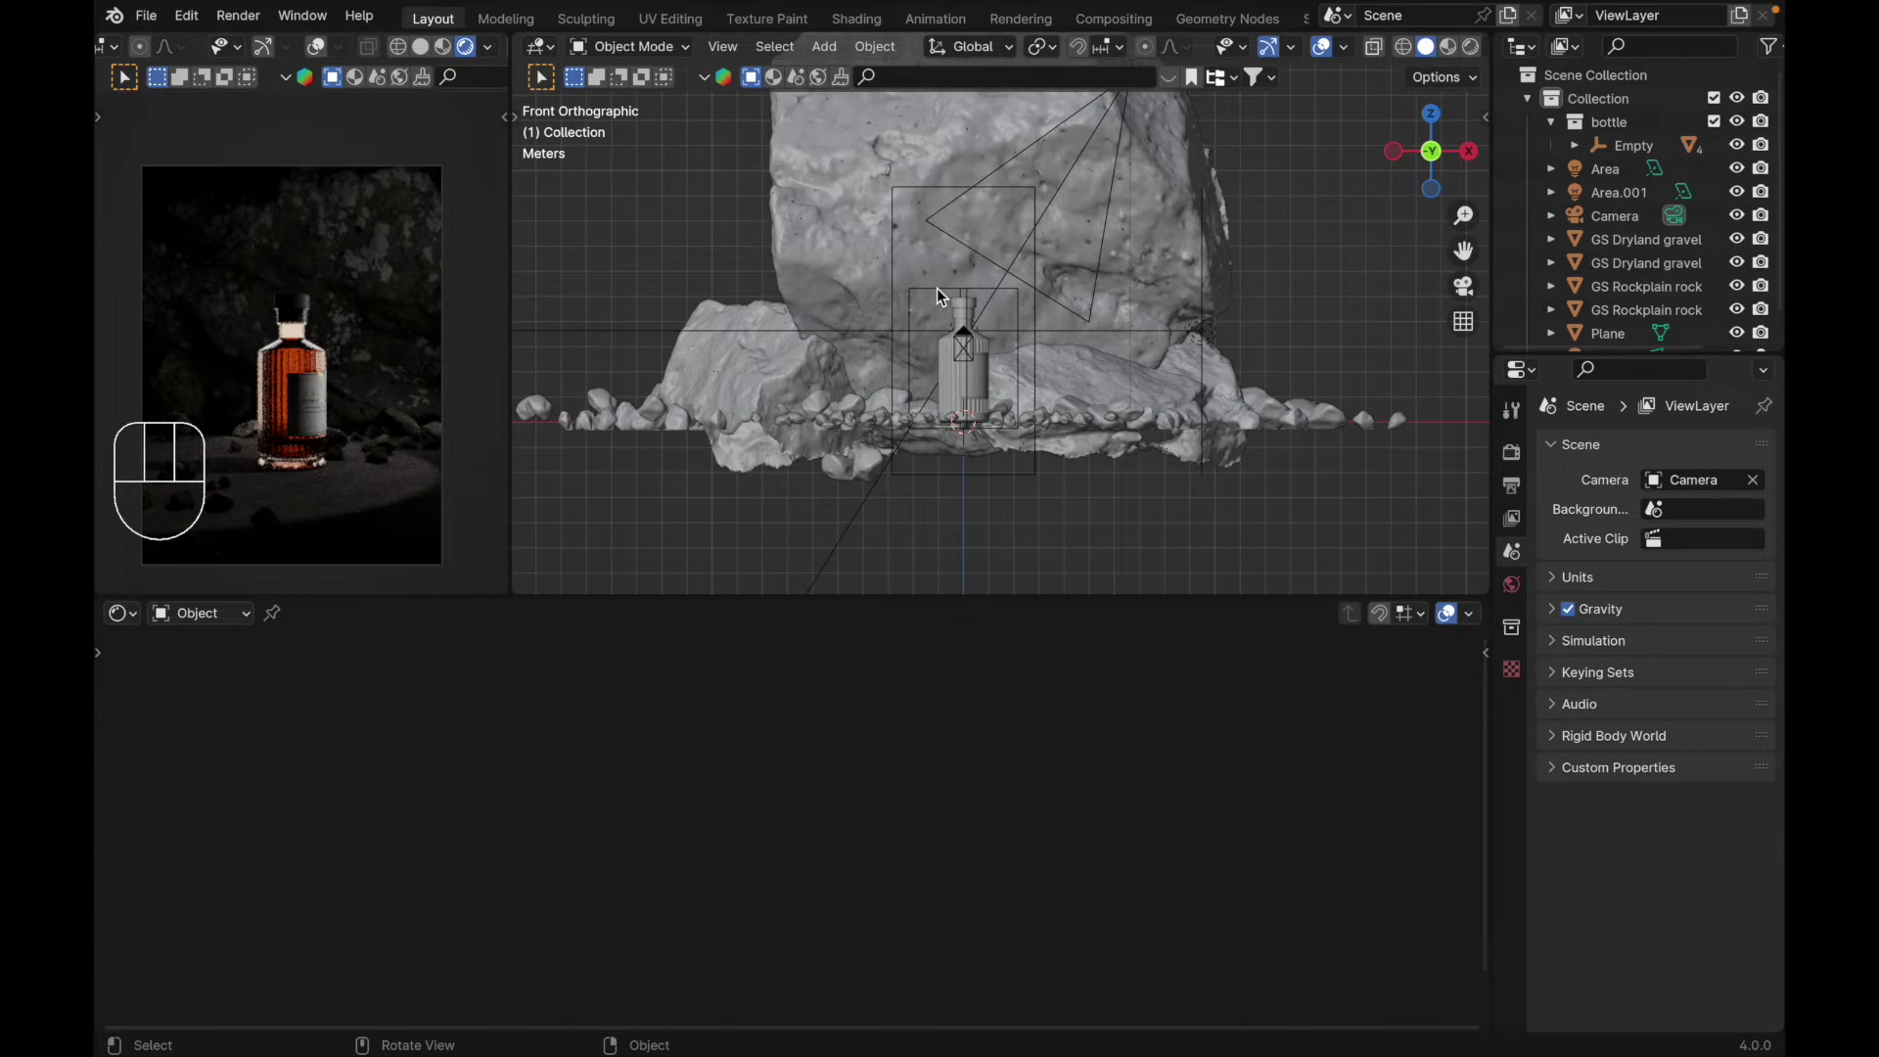
Step: Add a cube and scale it up to enclose the bottle and ground
{"action": "key", "text": "shift+a"}
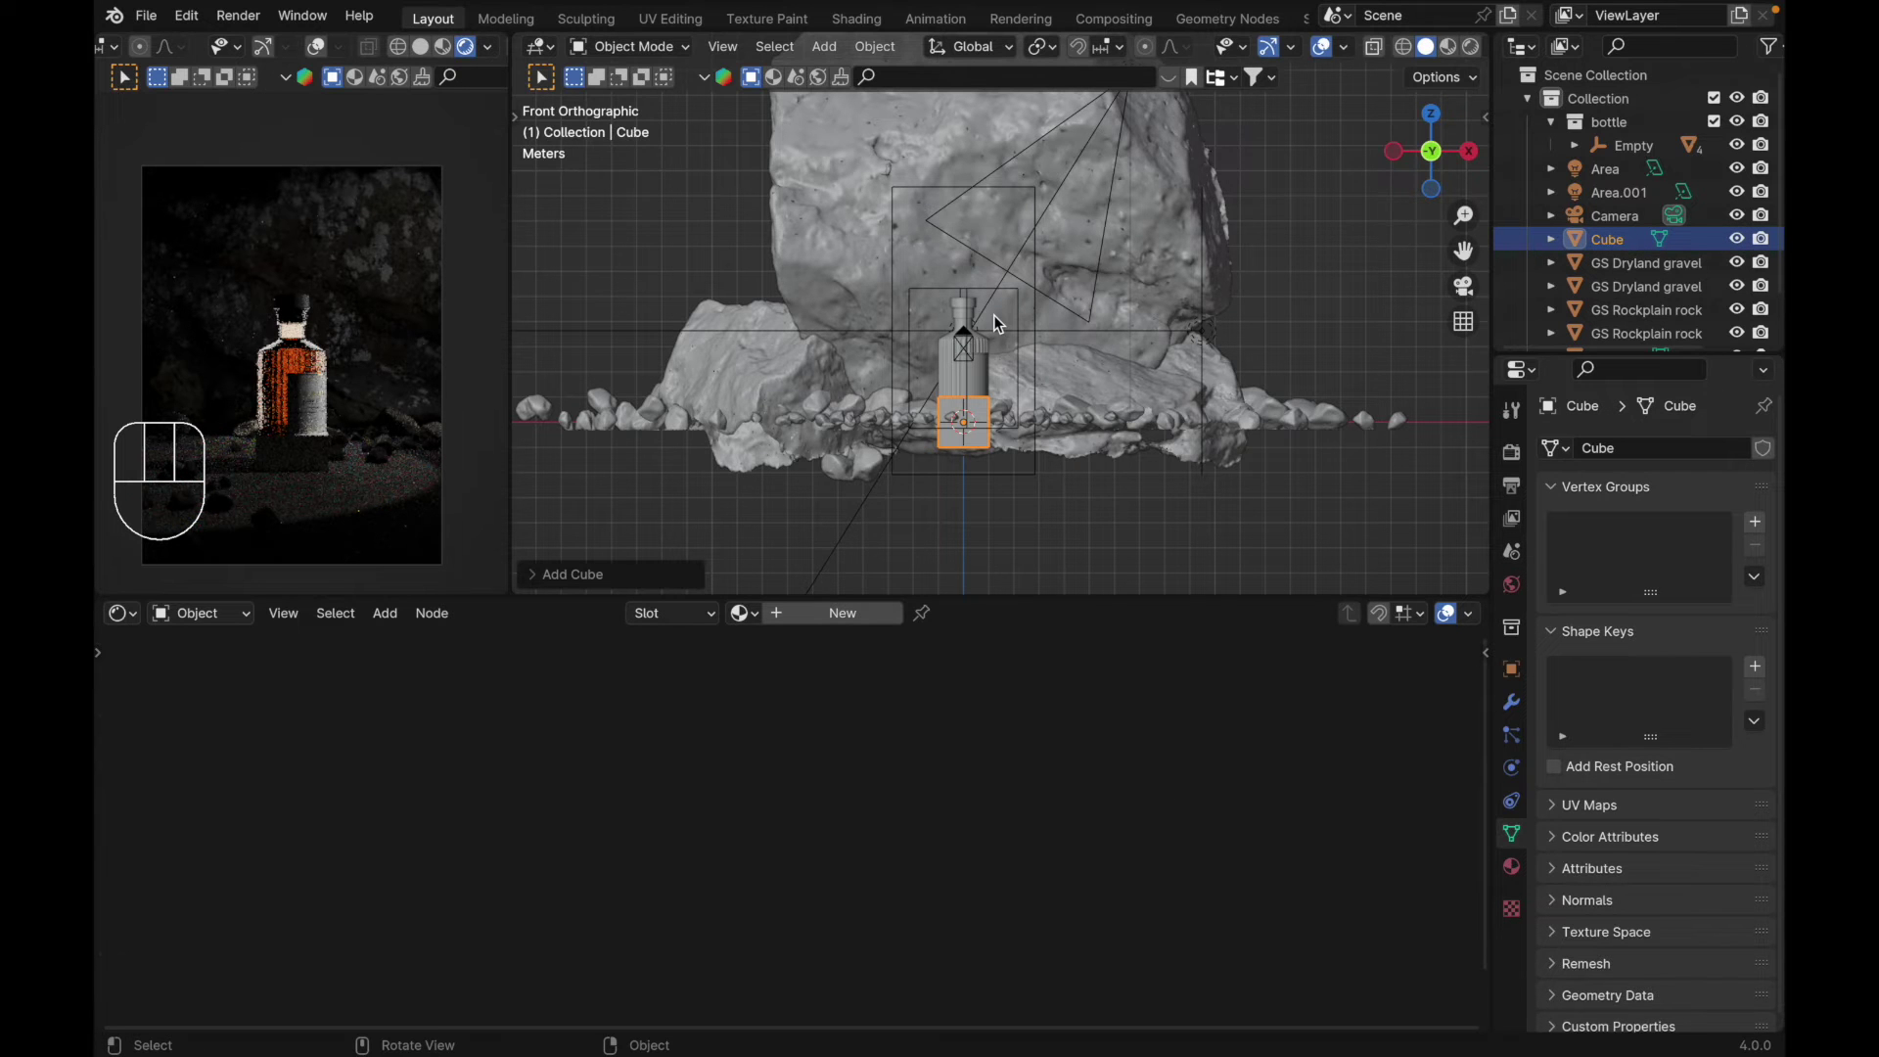
{"action": "key", "text": "s"}
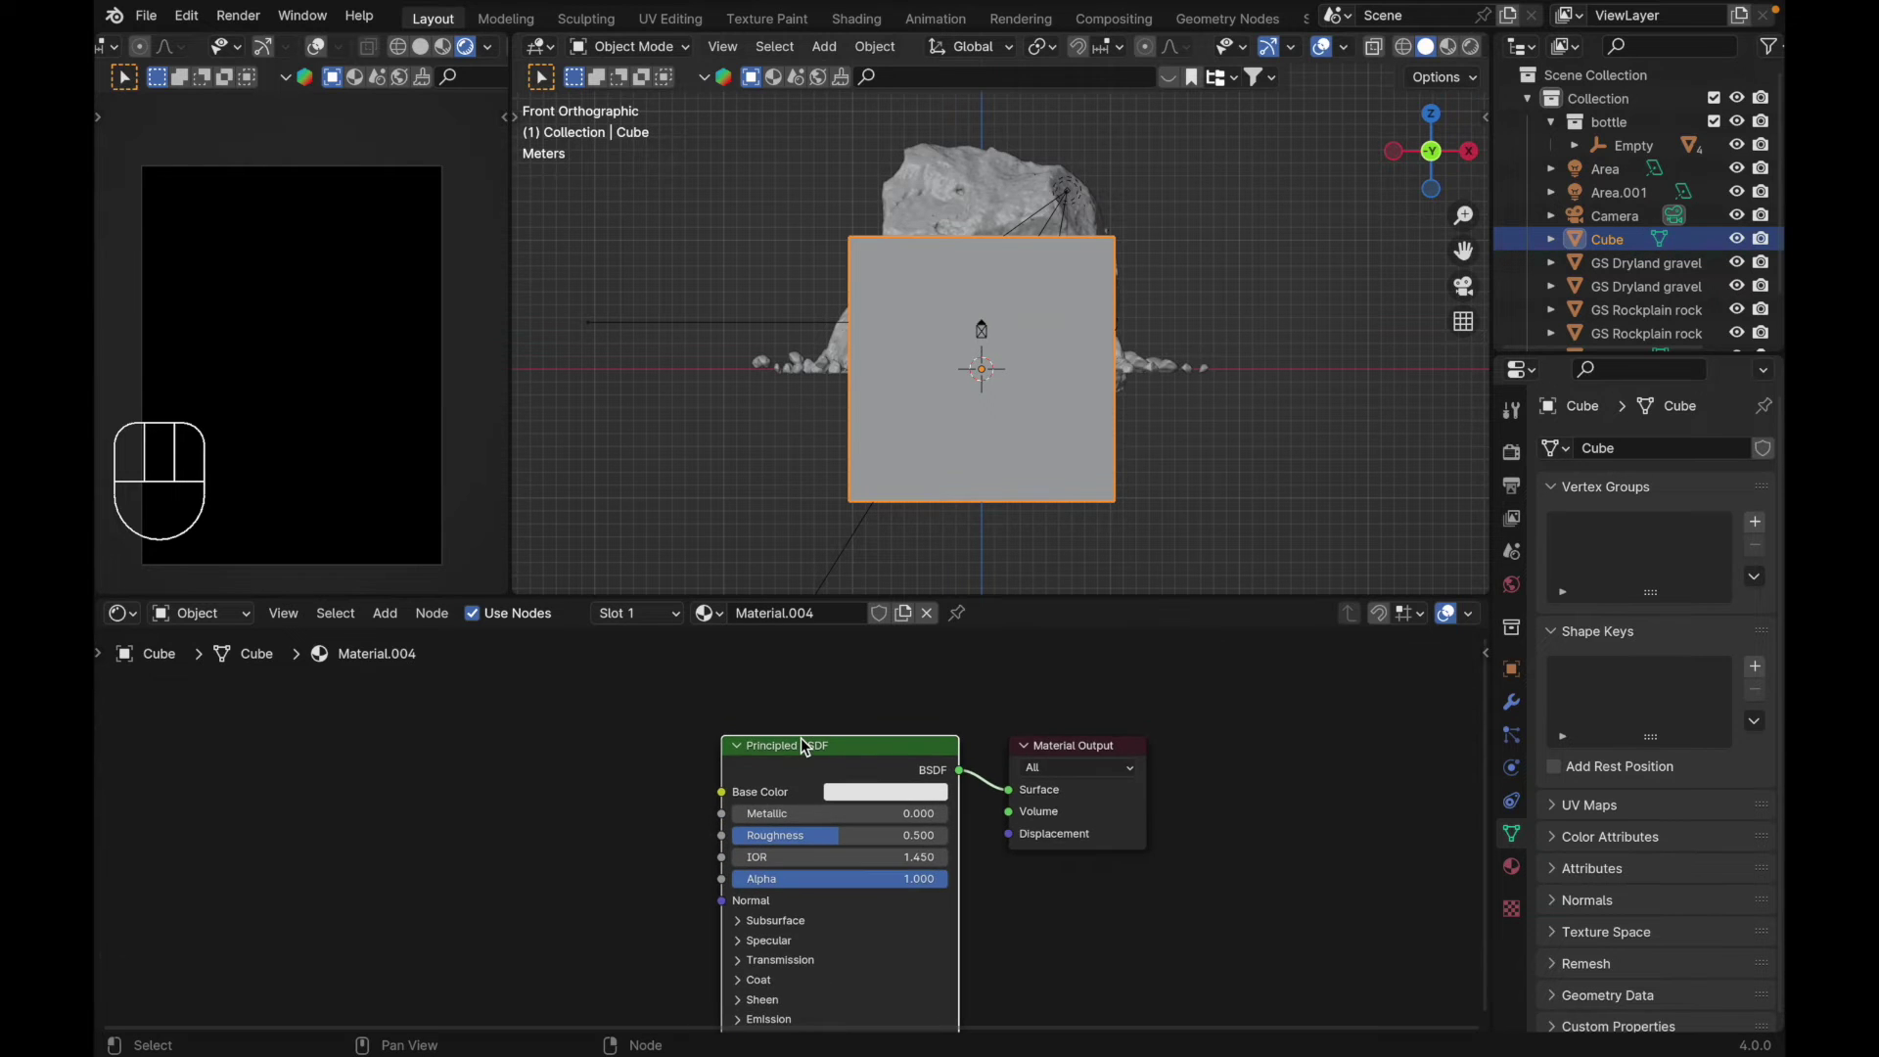
{"action": "key", "text": "g"}
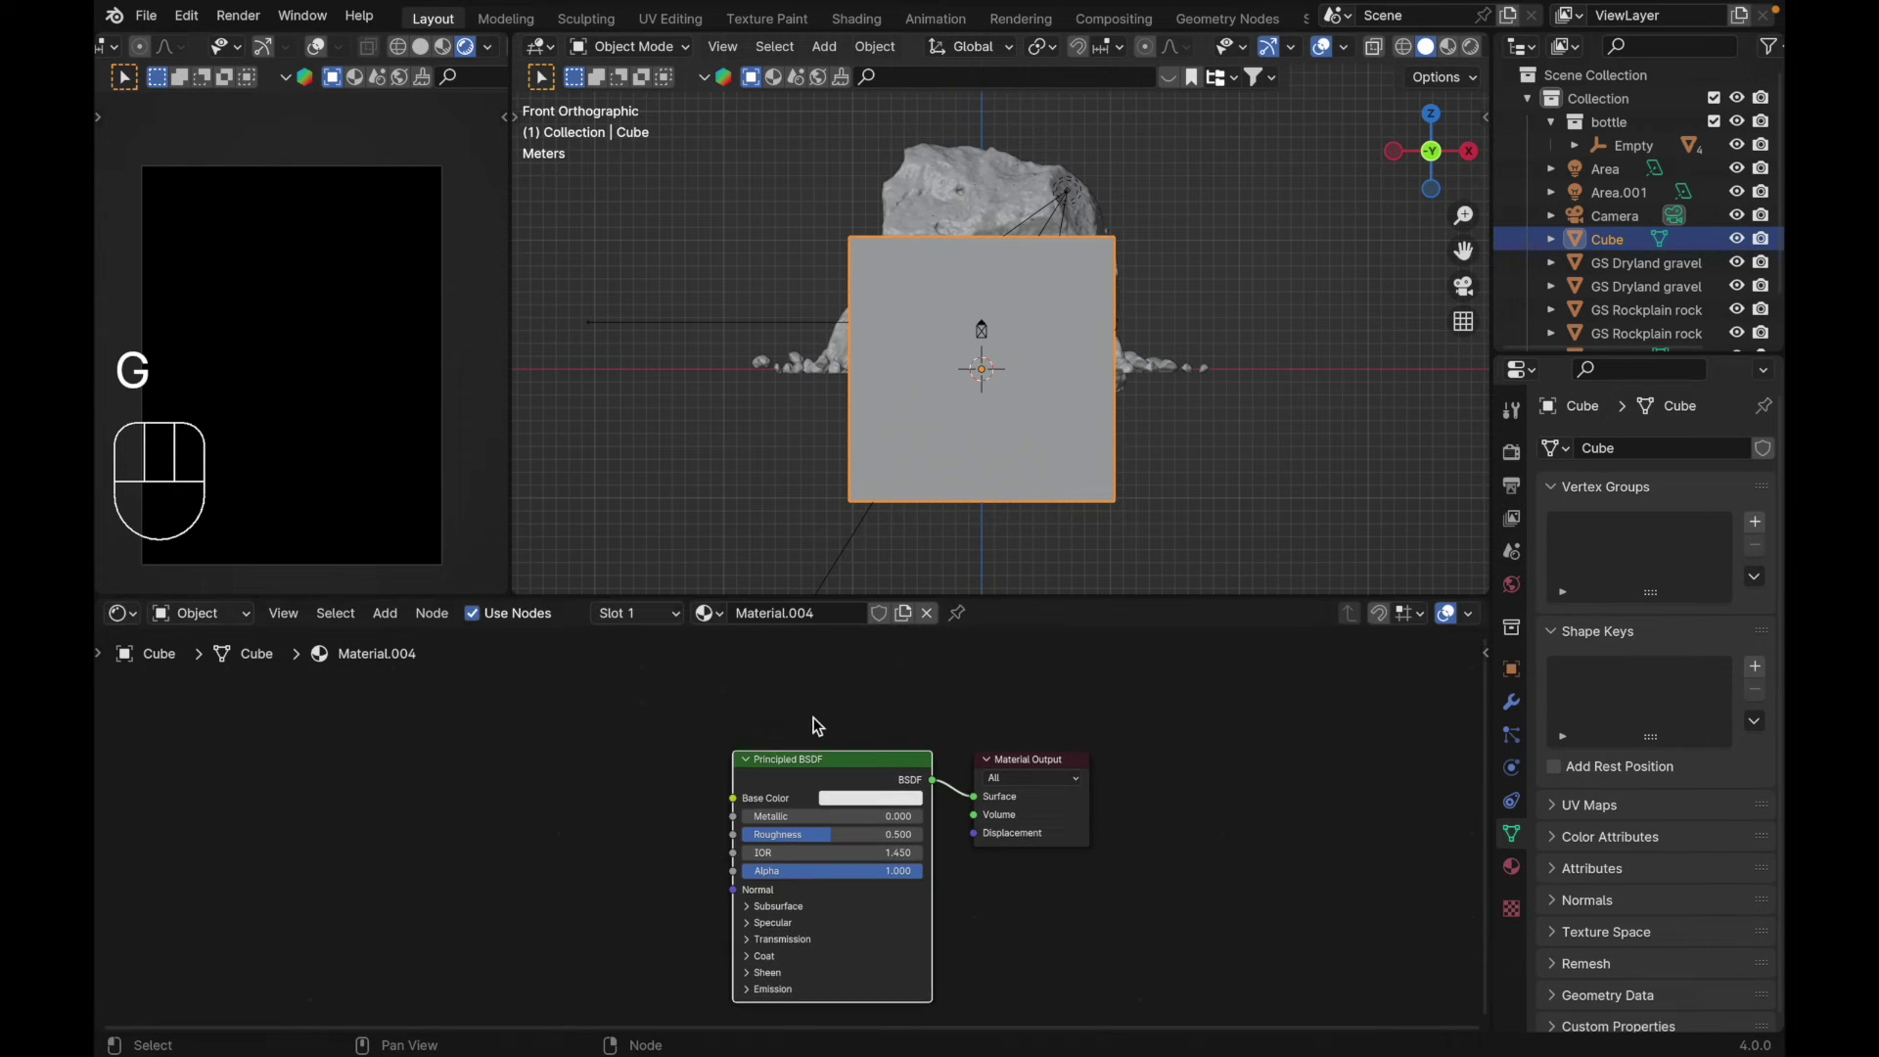
Step: Replace the cube's Principled BSDF with a Principled Volume feeding the output's Volume, density 0.010
{"action": "key", "text": "x"}
{"action": "key", "text": "shift+a"}
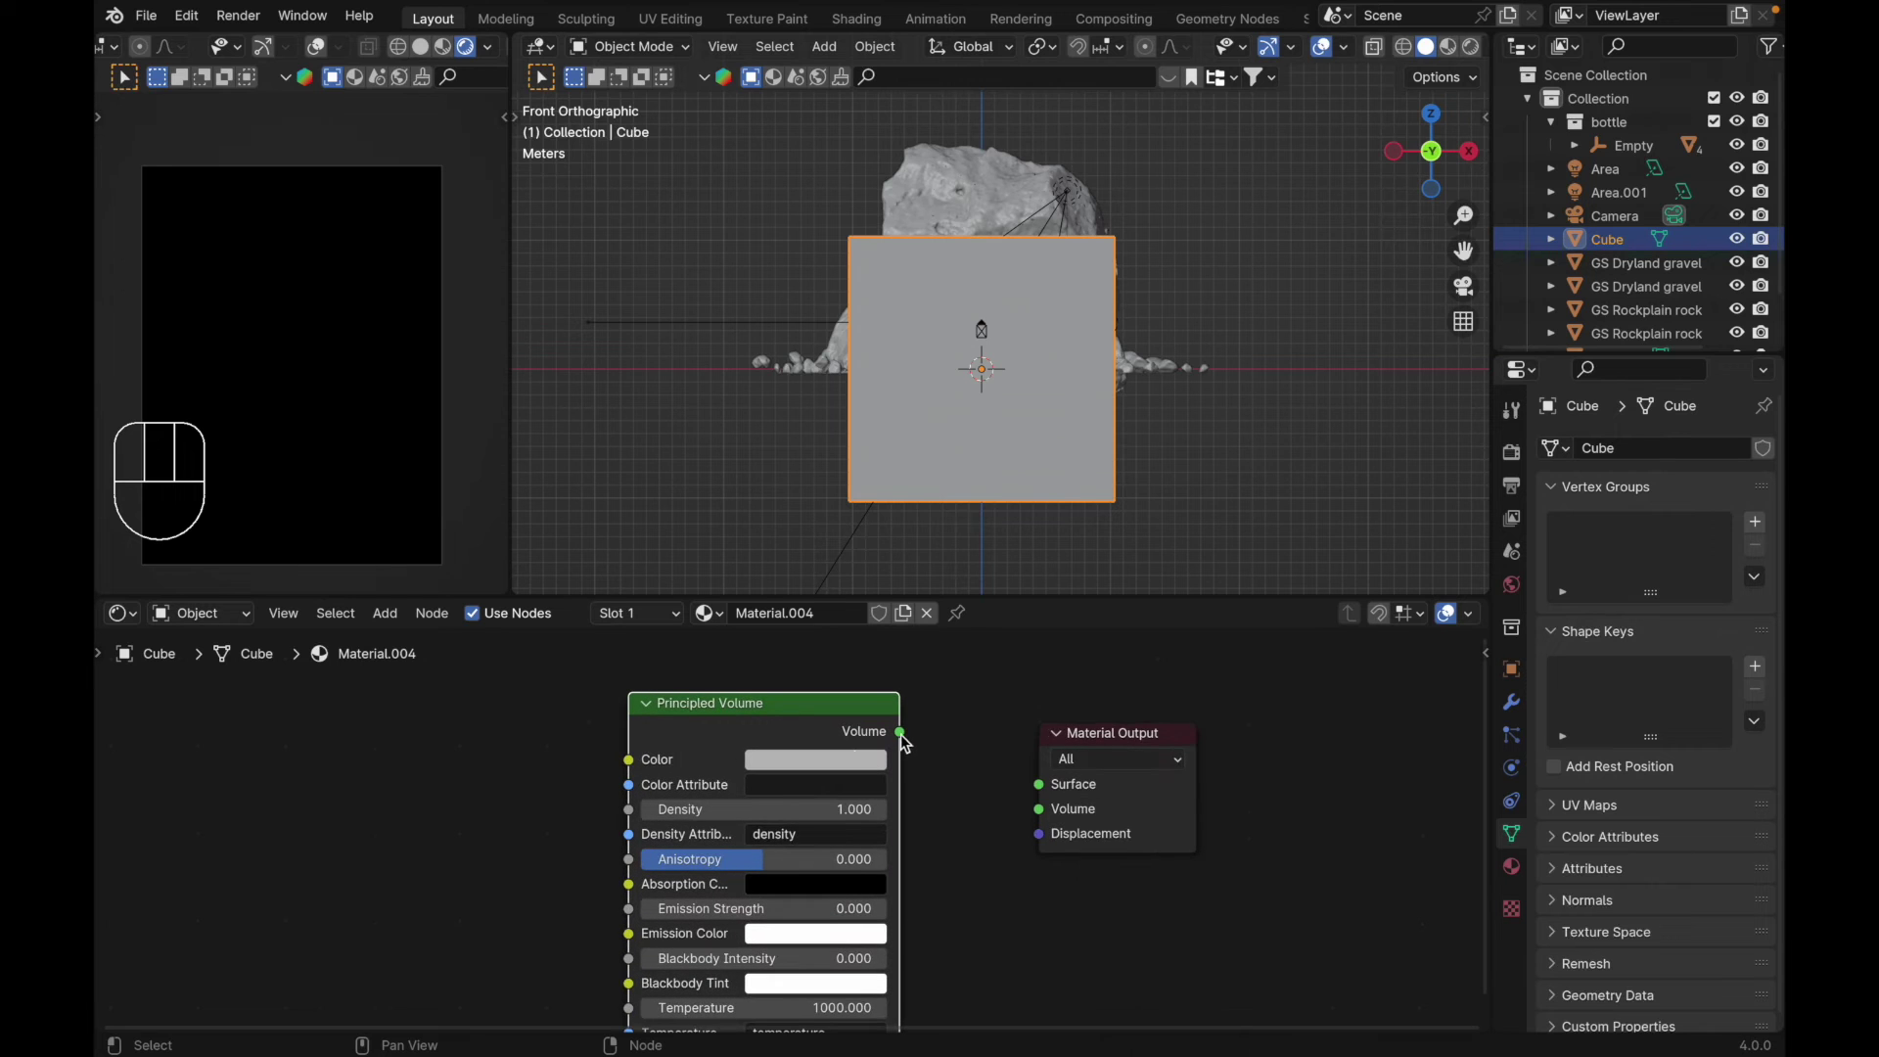
{"action": "left_click_drag", "start_coordinate": [906, 740], "coordinate": [1045, 813]}
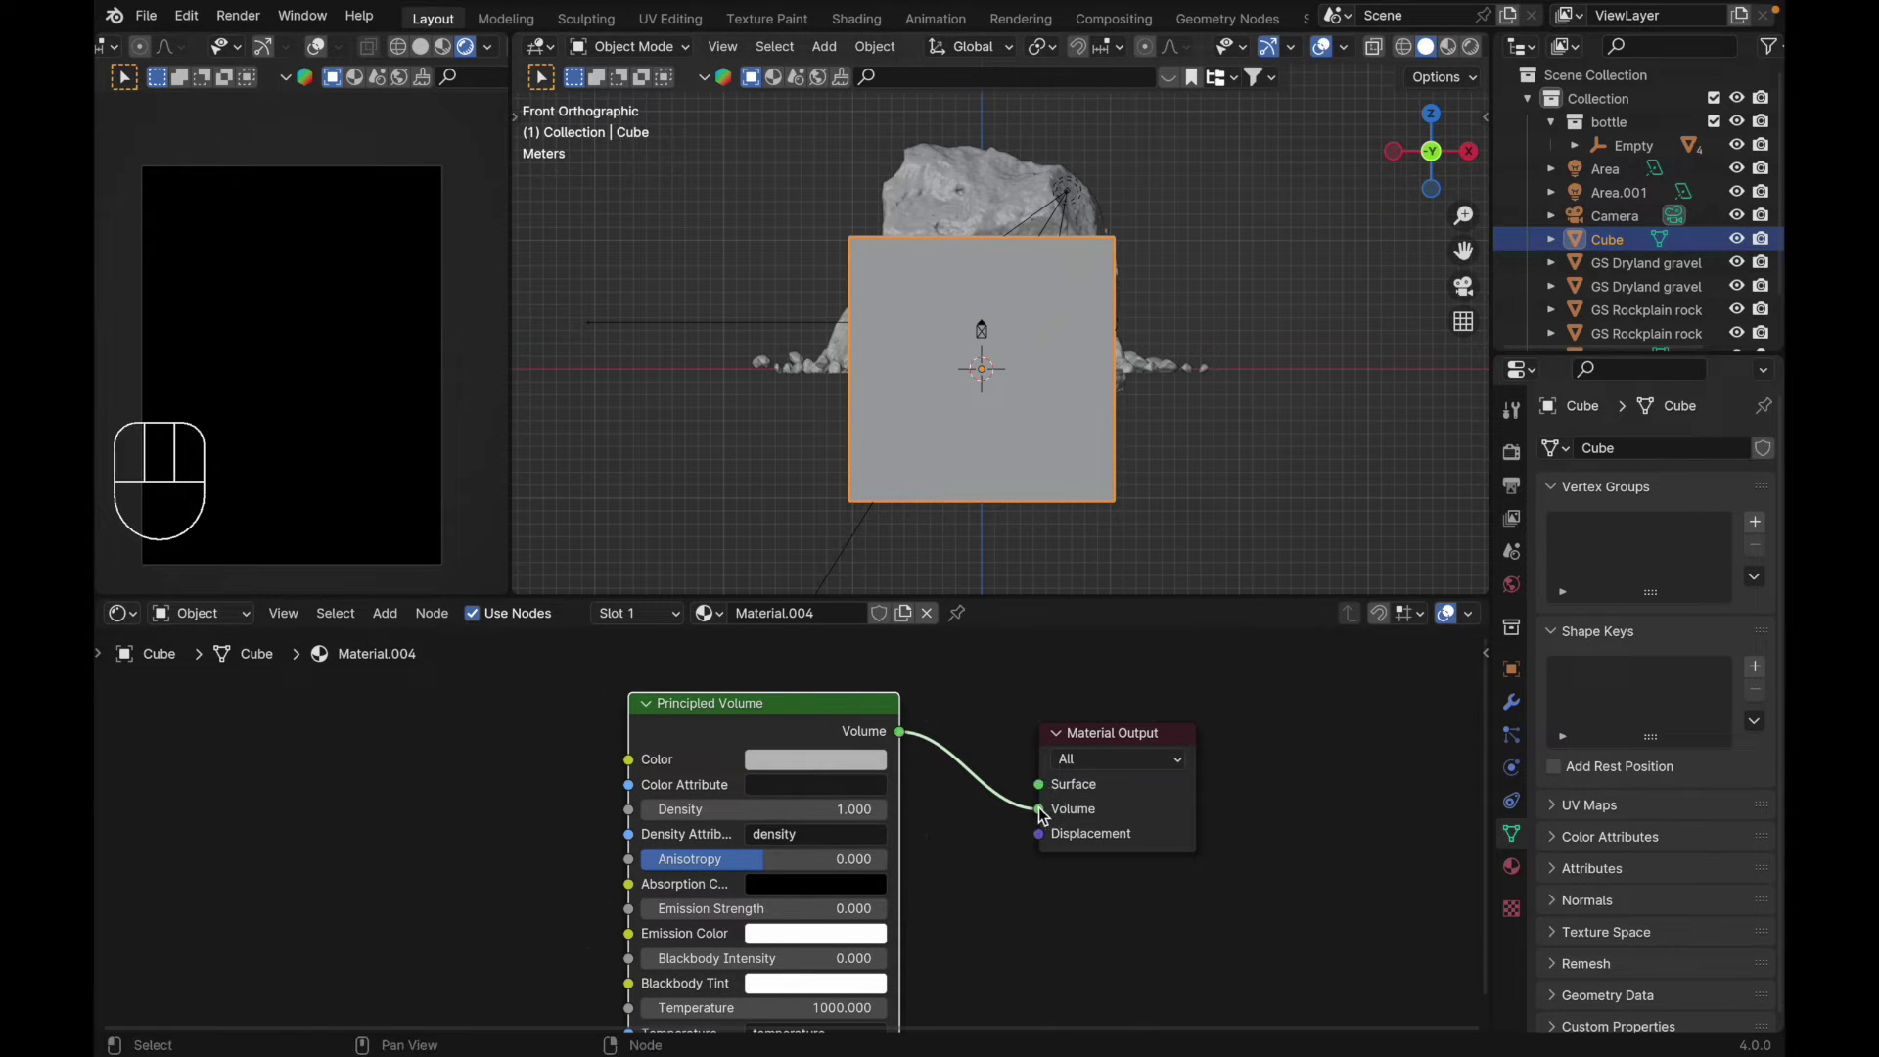
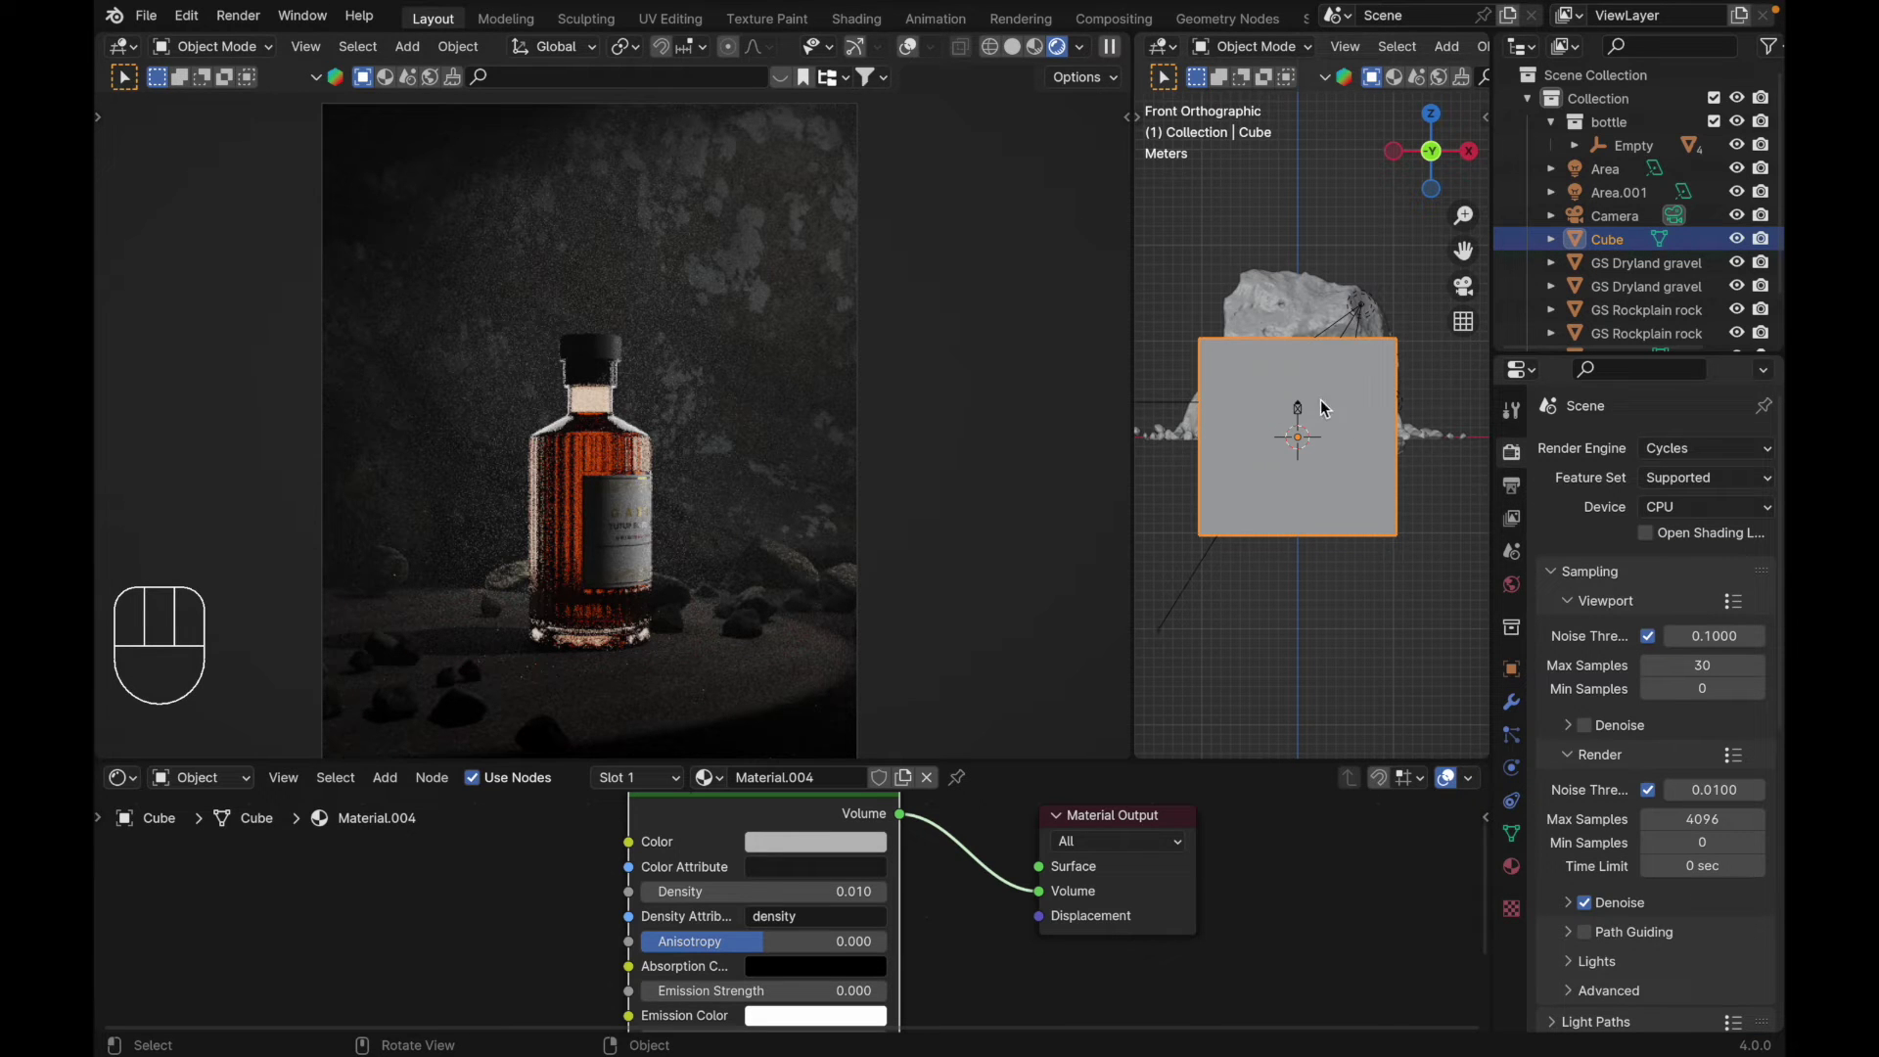
Step: Hide and re-show the fog cube to compare the rendered preview with and without fog
{"action": "key", "text": "h"}
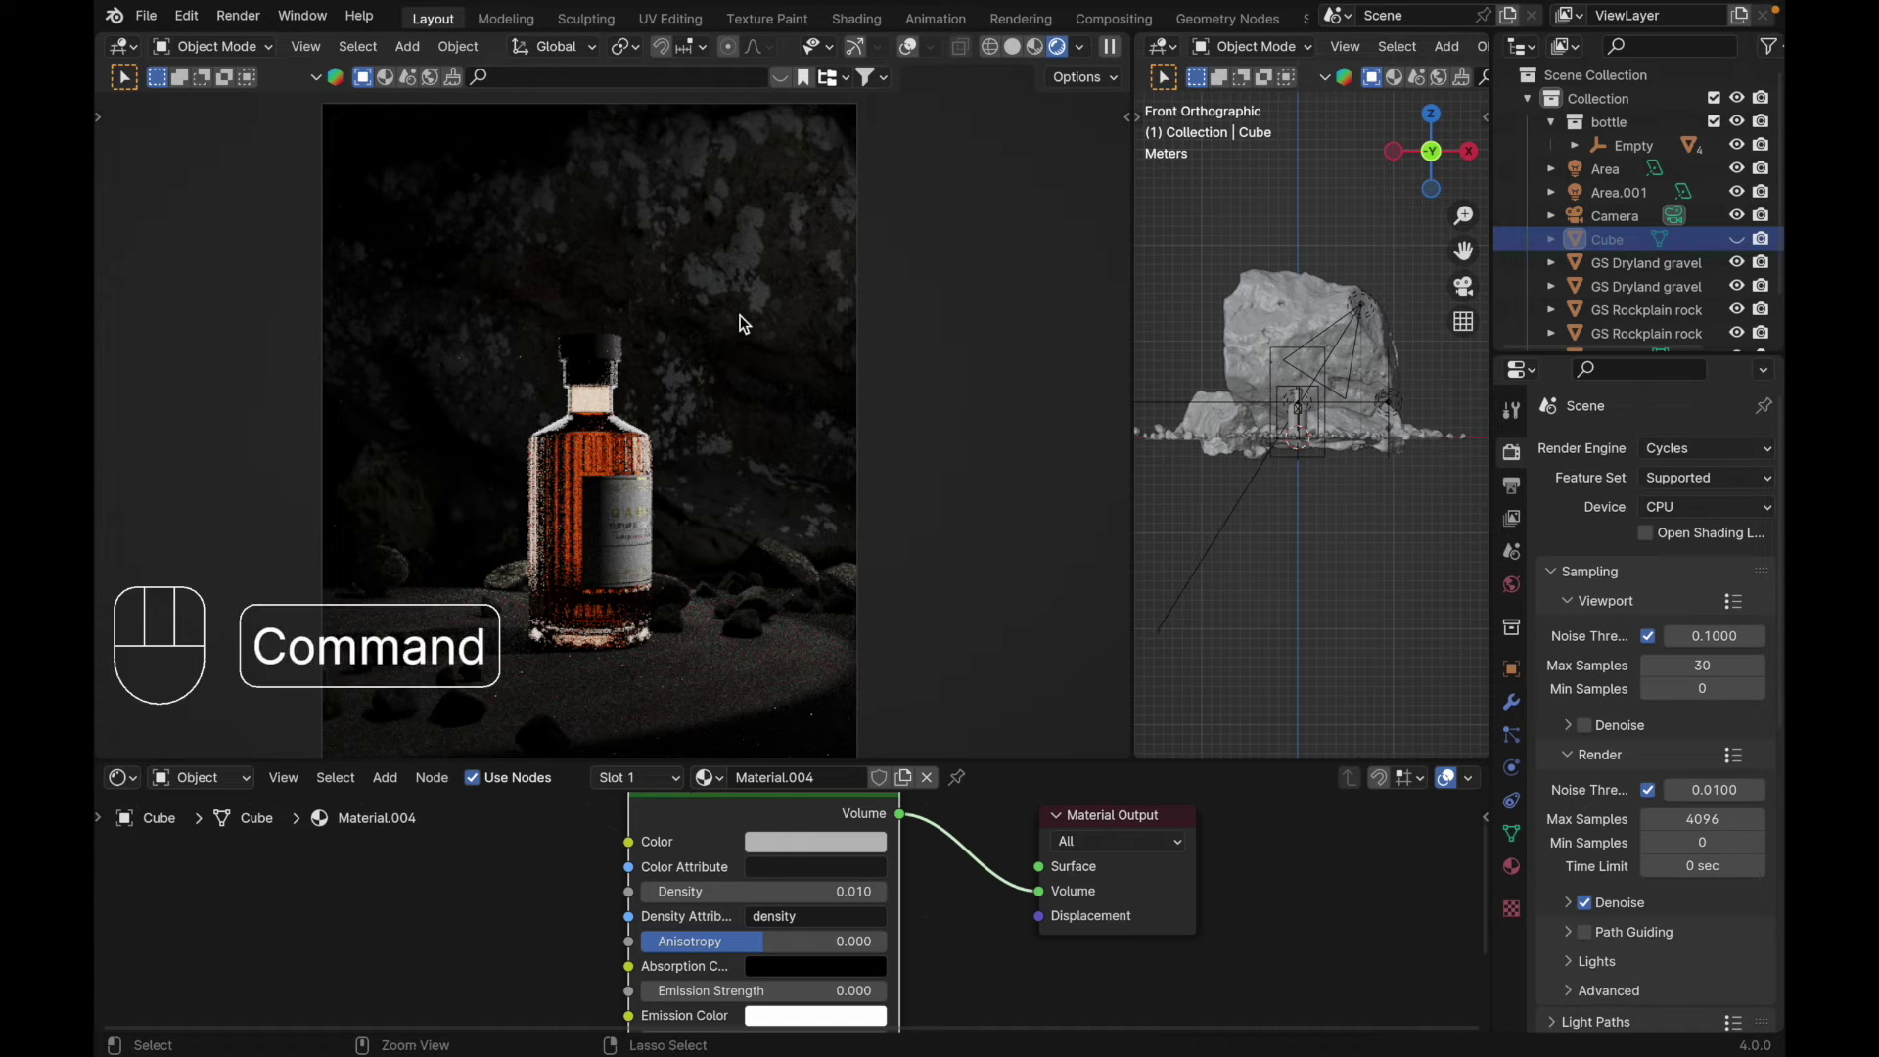
{"action": "key", "text": "super+z"}
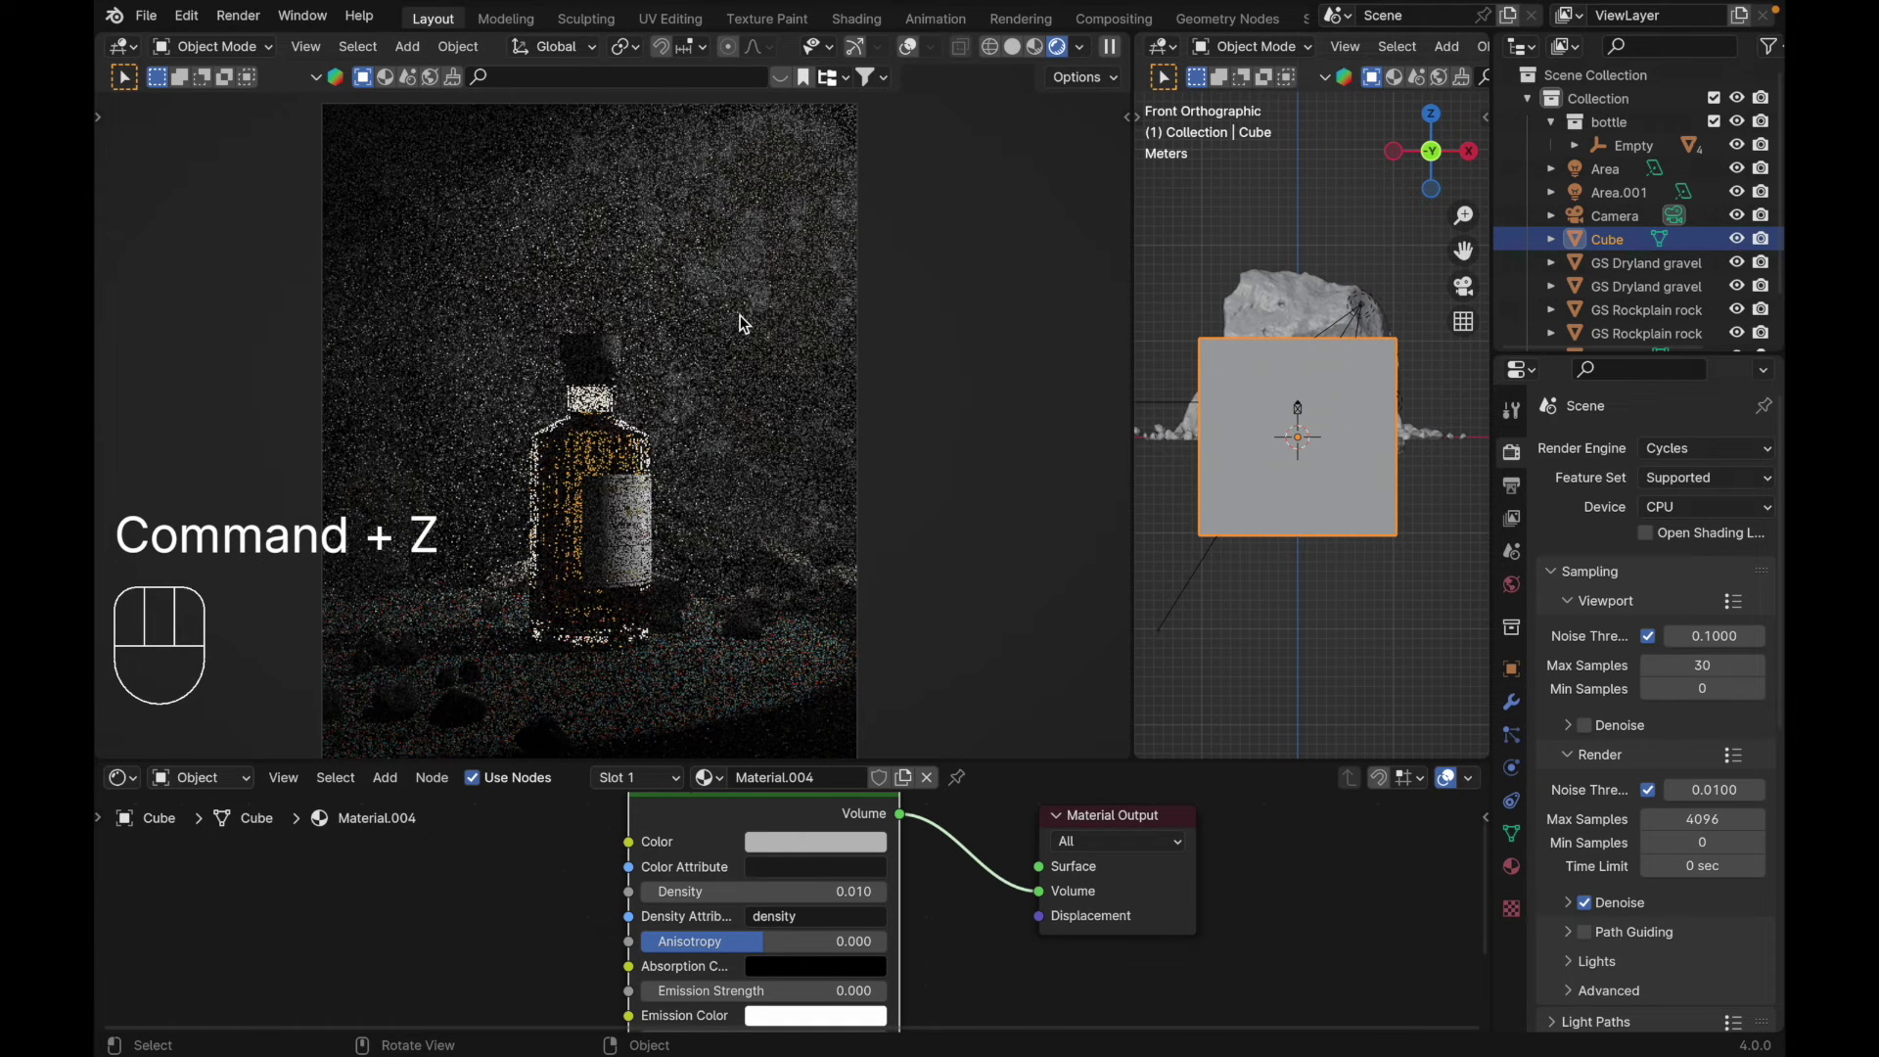
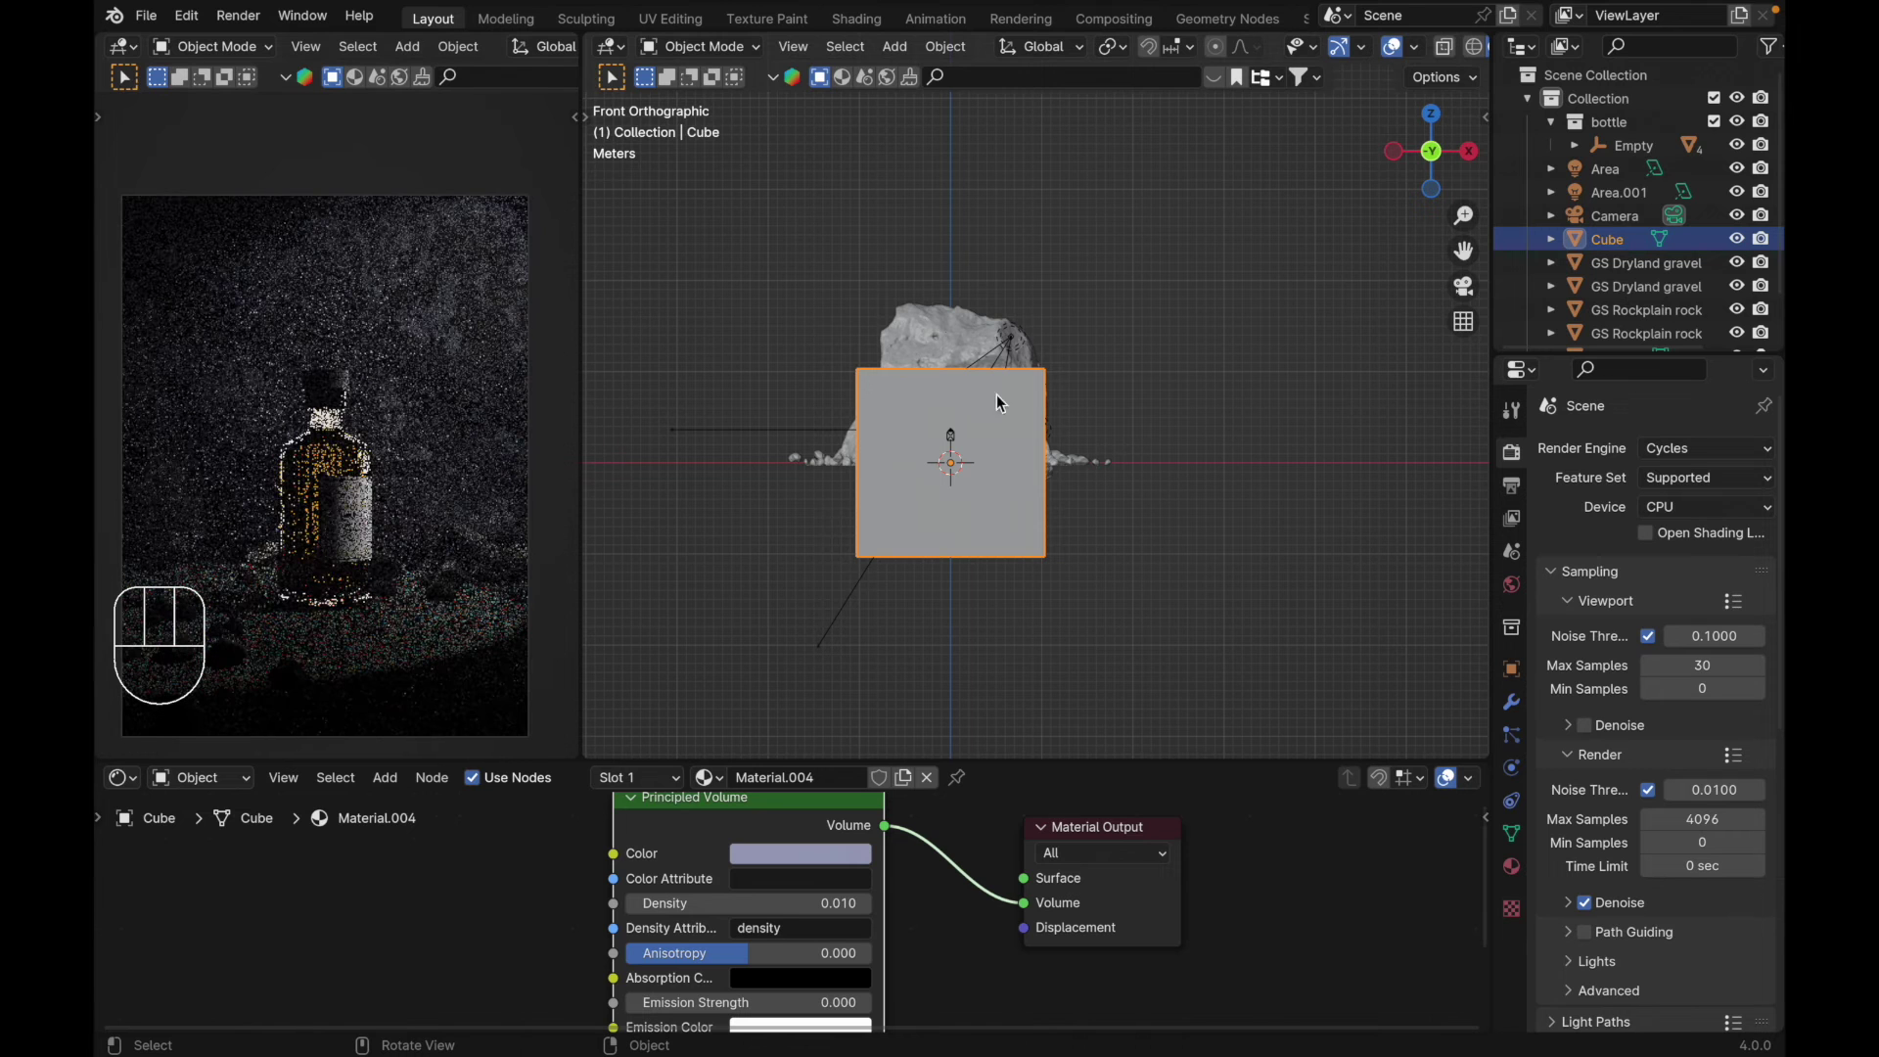
Step: Tint the volume pale lavender, cancel a cube move along X and enter edit mode
{"action": "key", "text": "g"}
{"action": "key", "text": "x"}
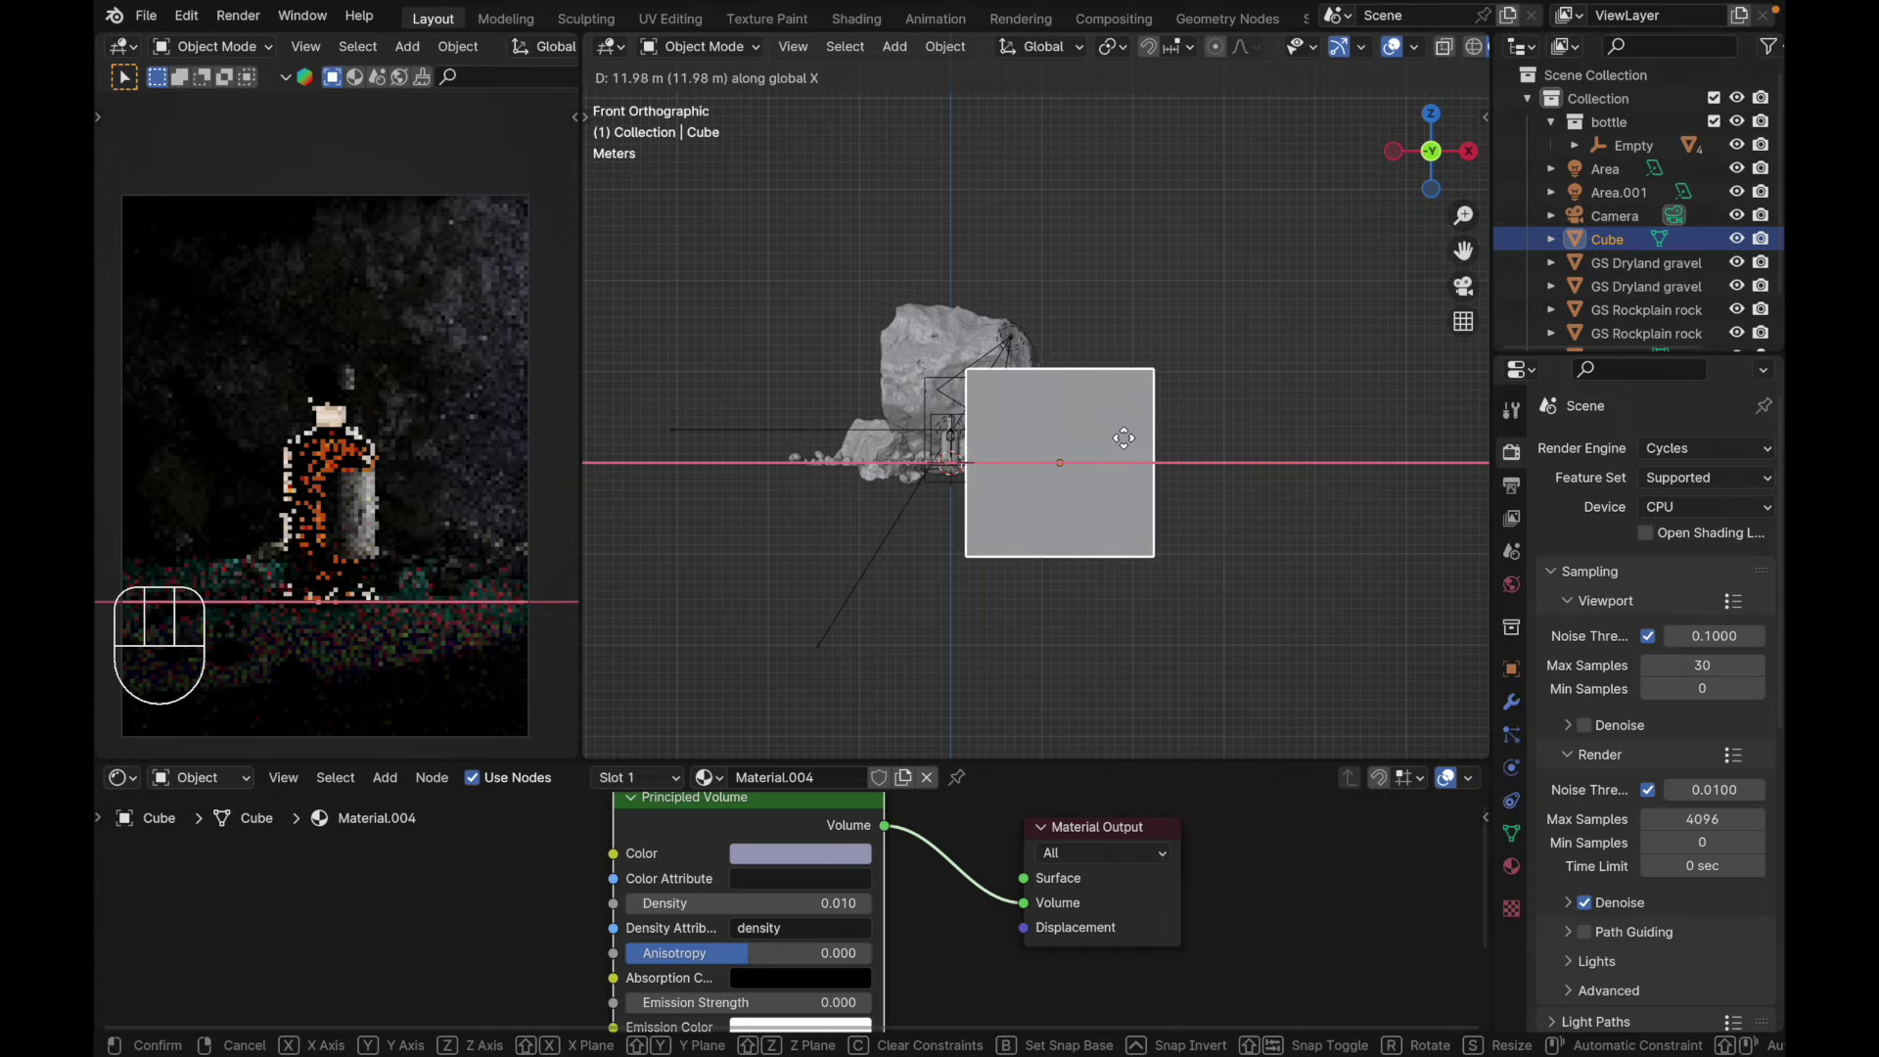
{"action": "key", "text": "Escape"}
{"action": "key", "text": "Tab"}
Step: Slide the cube's top edges along X so the fog block leans sideways, then leave edit mode
{"action": "key", "text": "alt+z"}
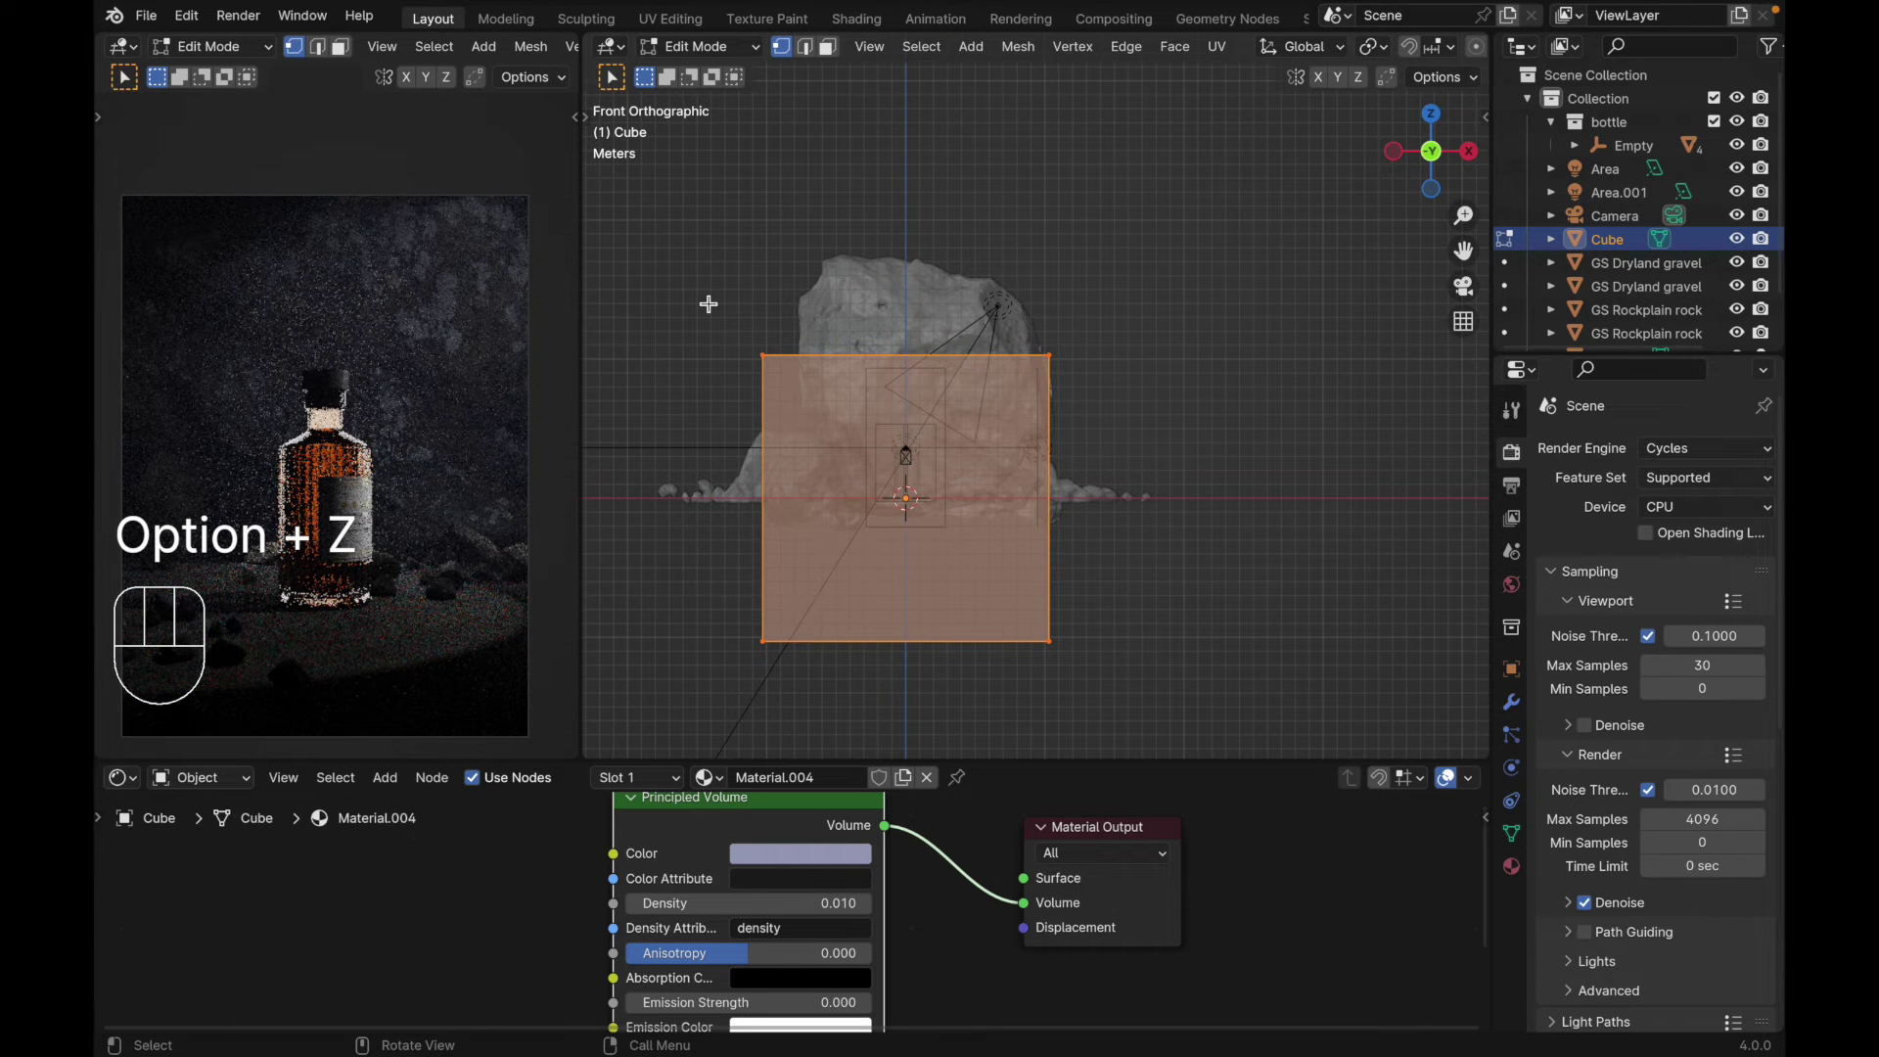
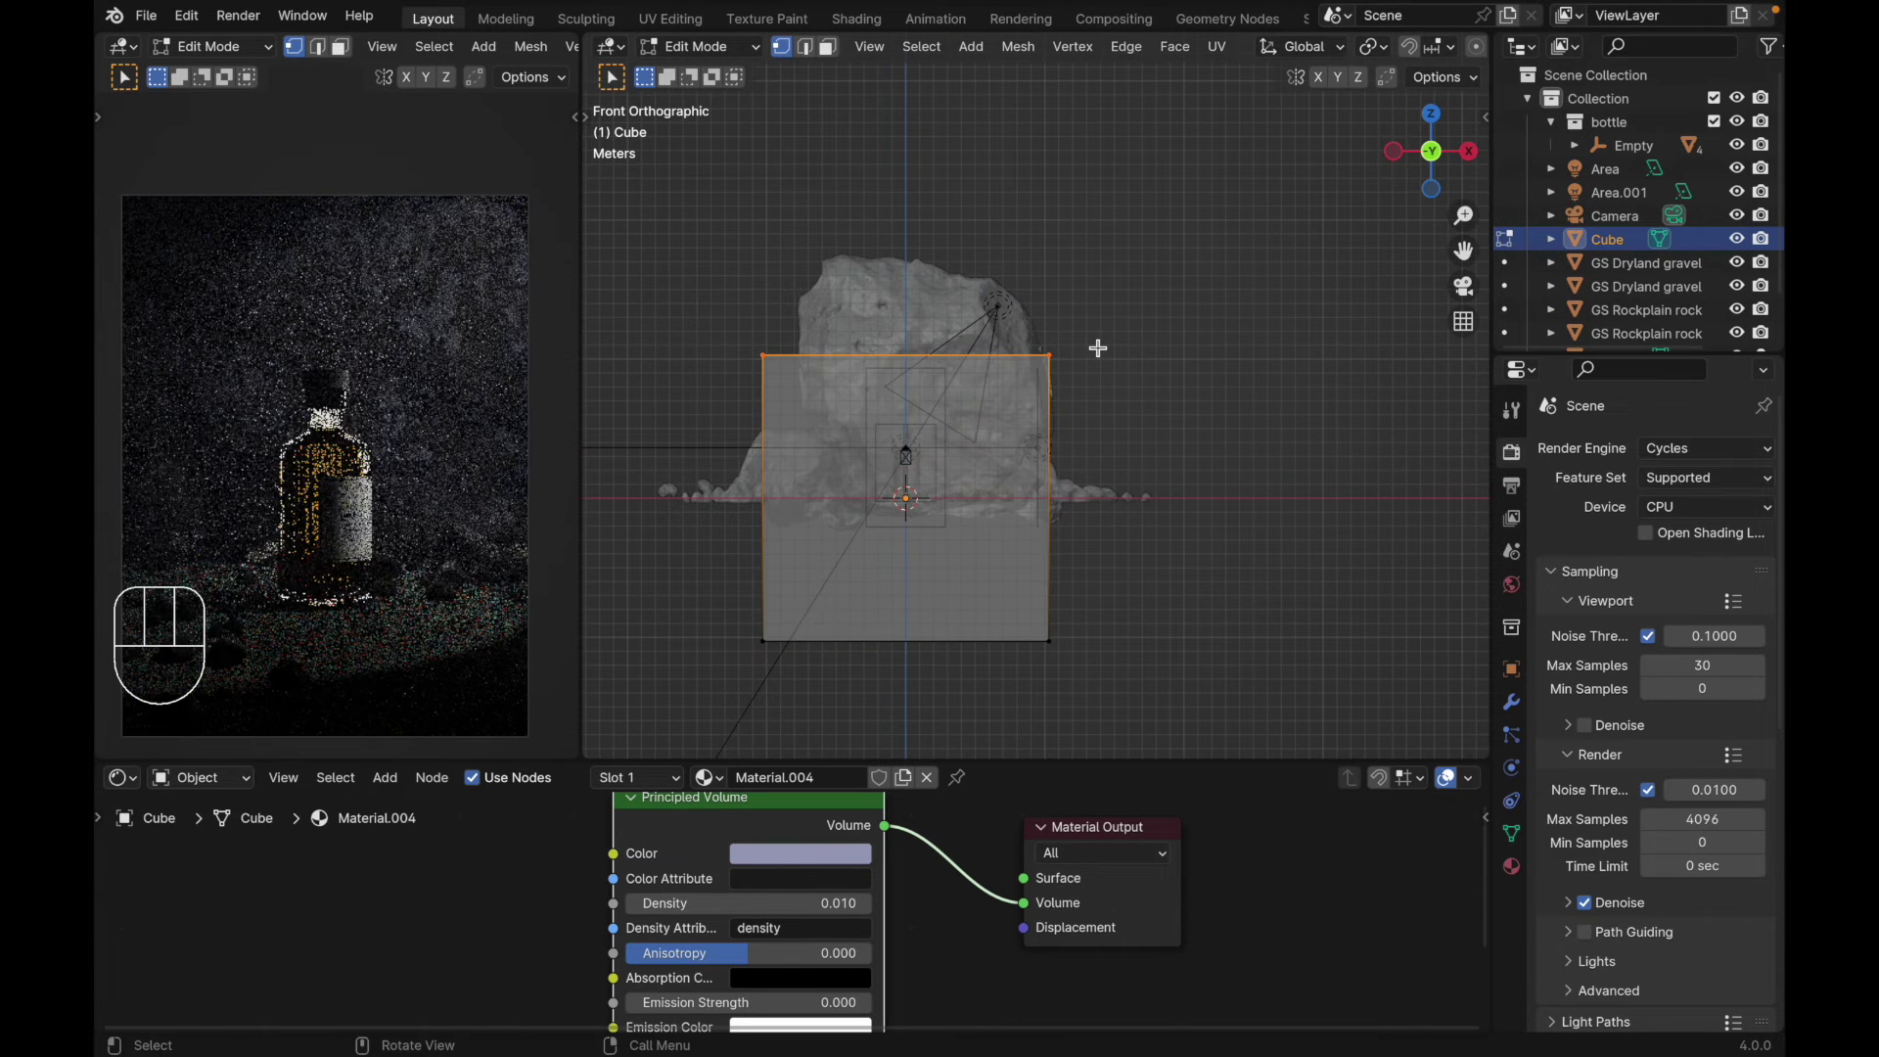
{"action": "key", "text": "g"}
{"action": "key", "text": "x"}
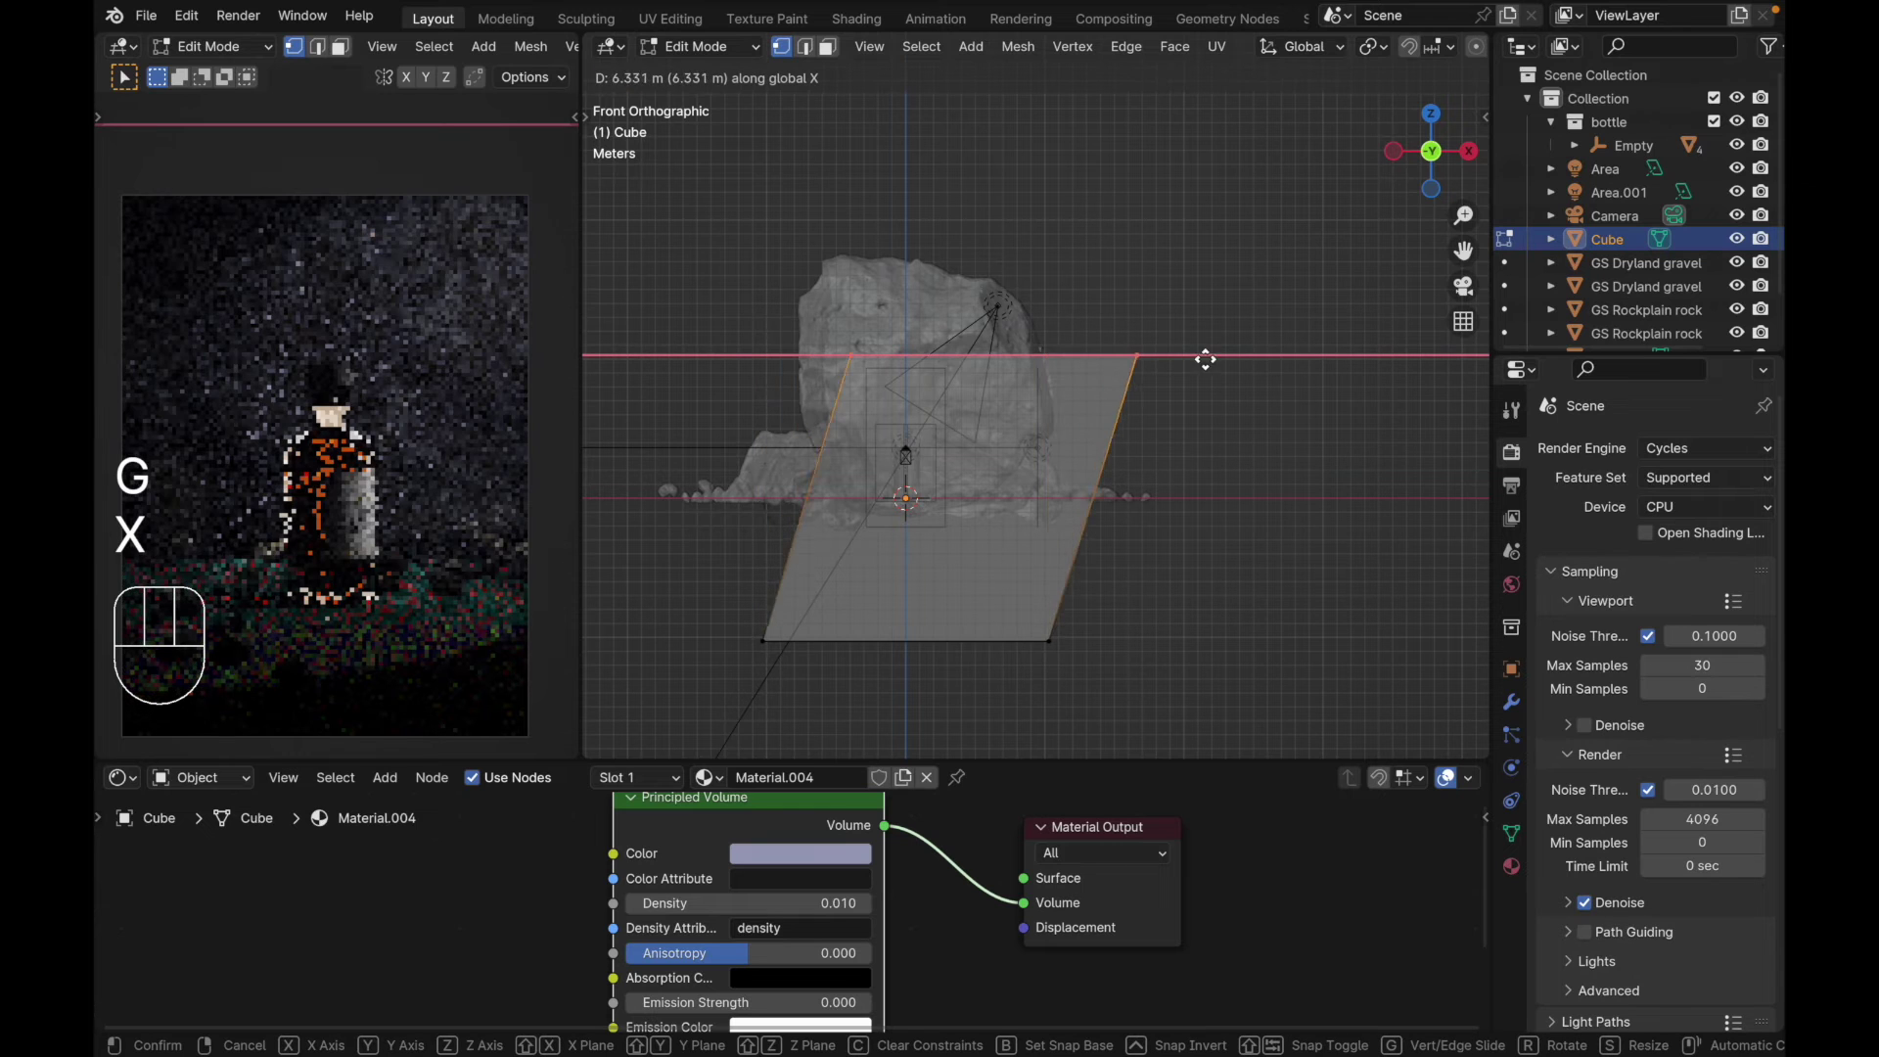
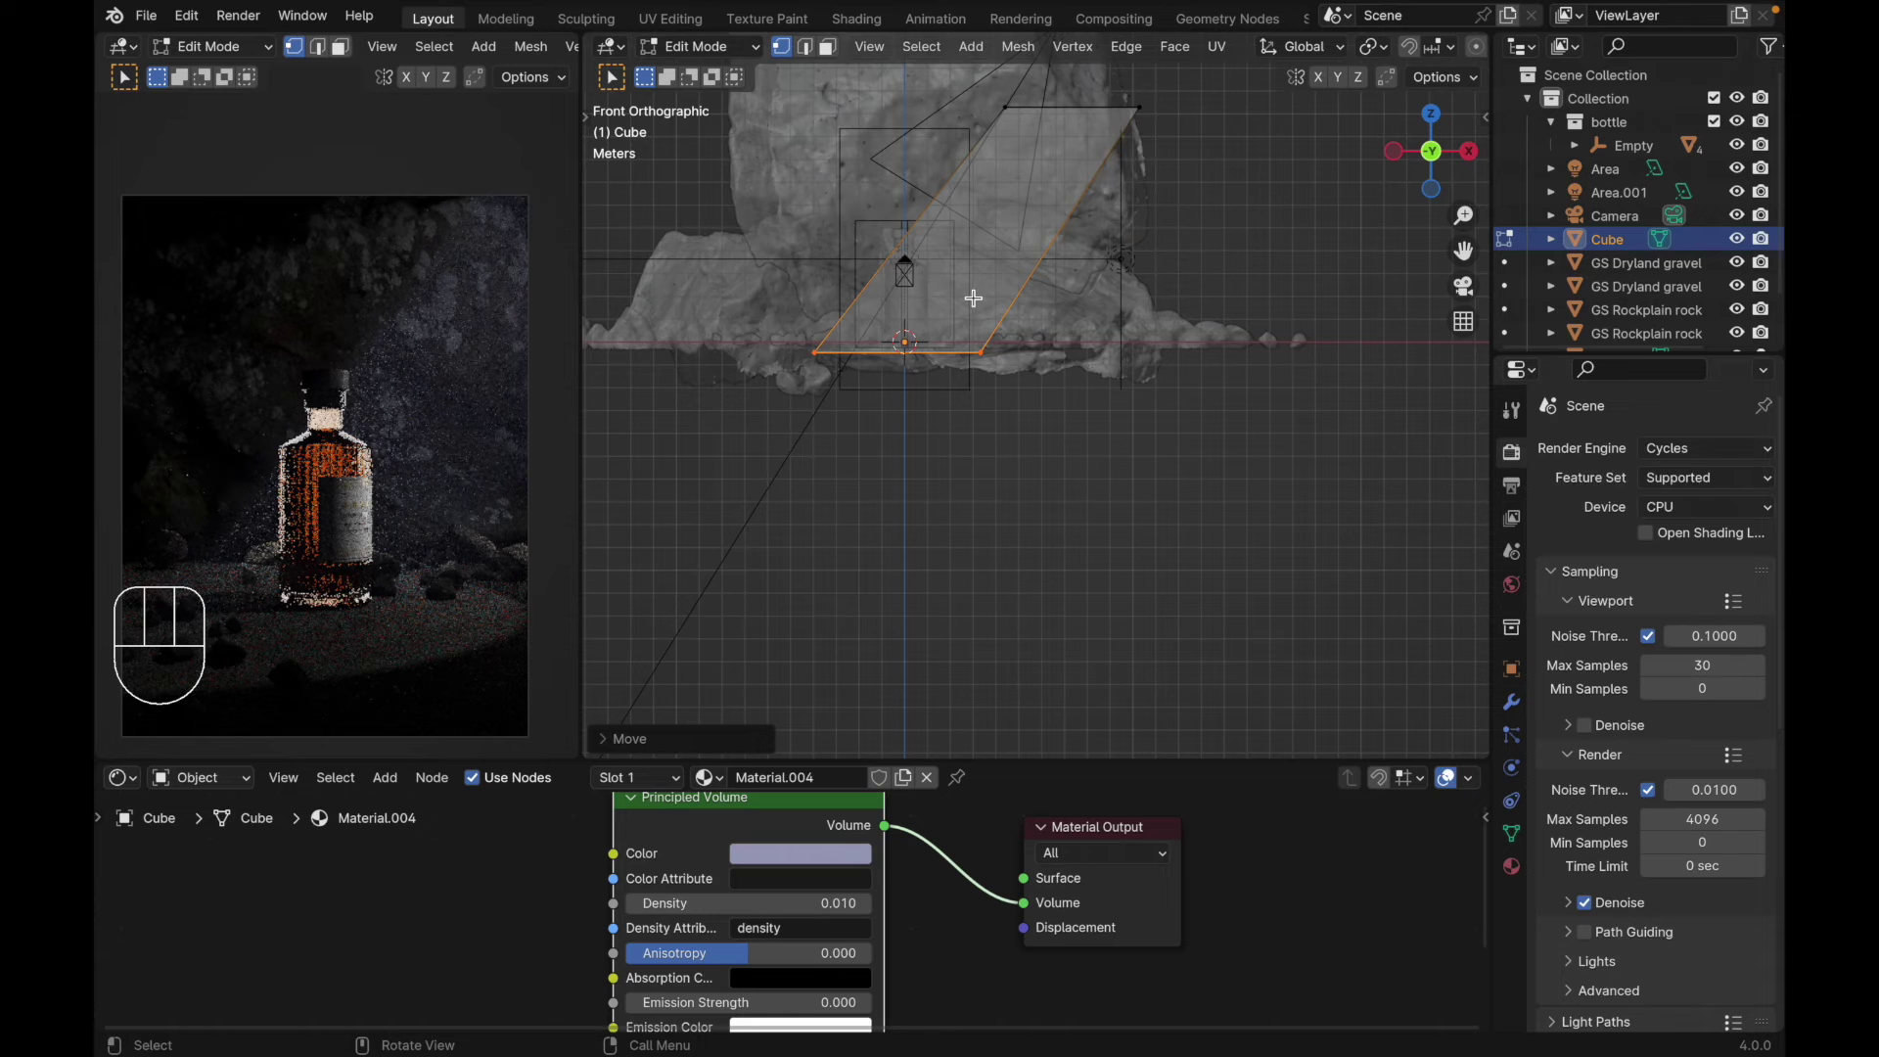
{"action": "key", "text": "Tab"}
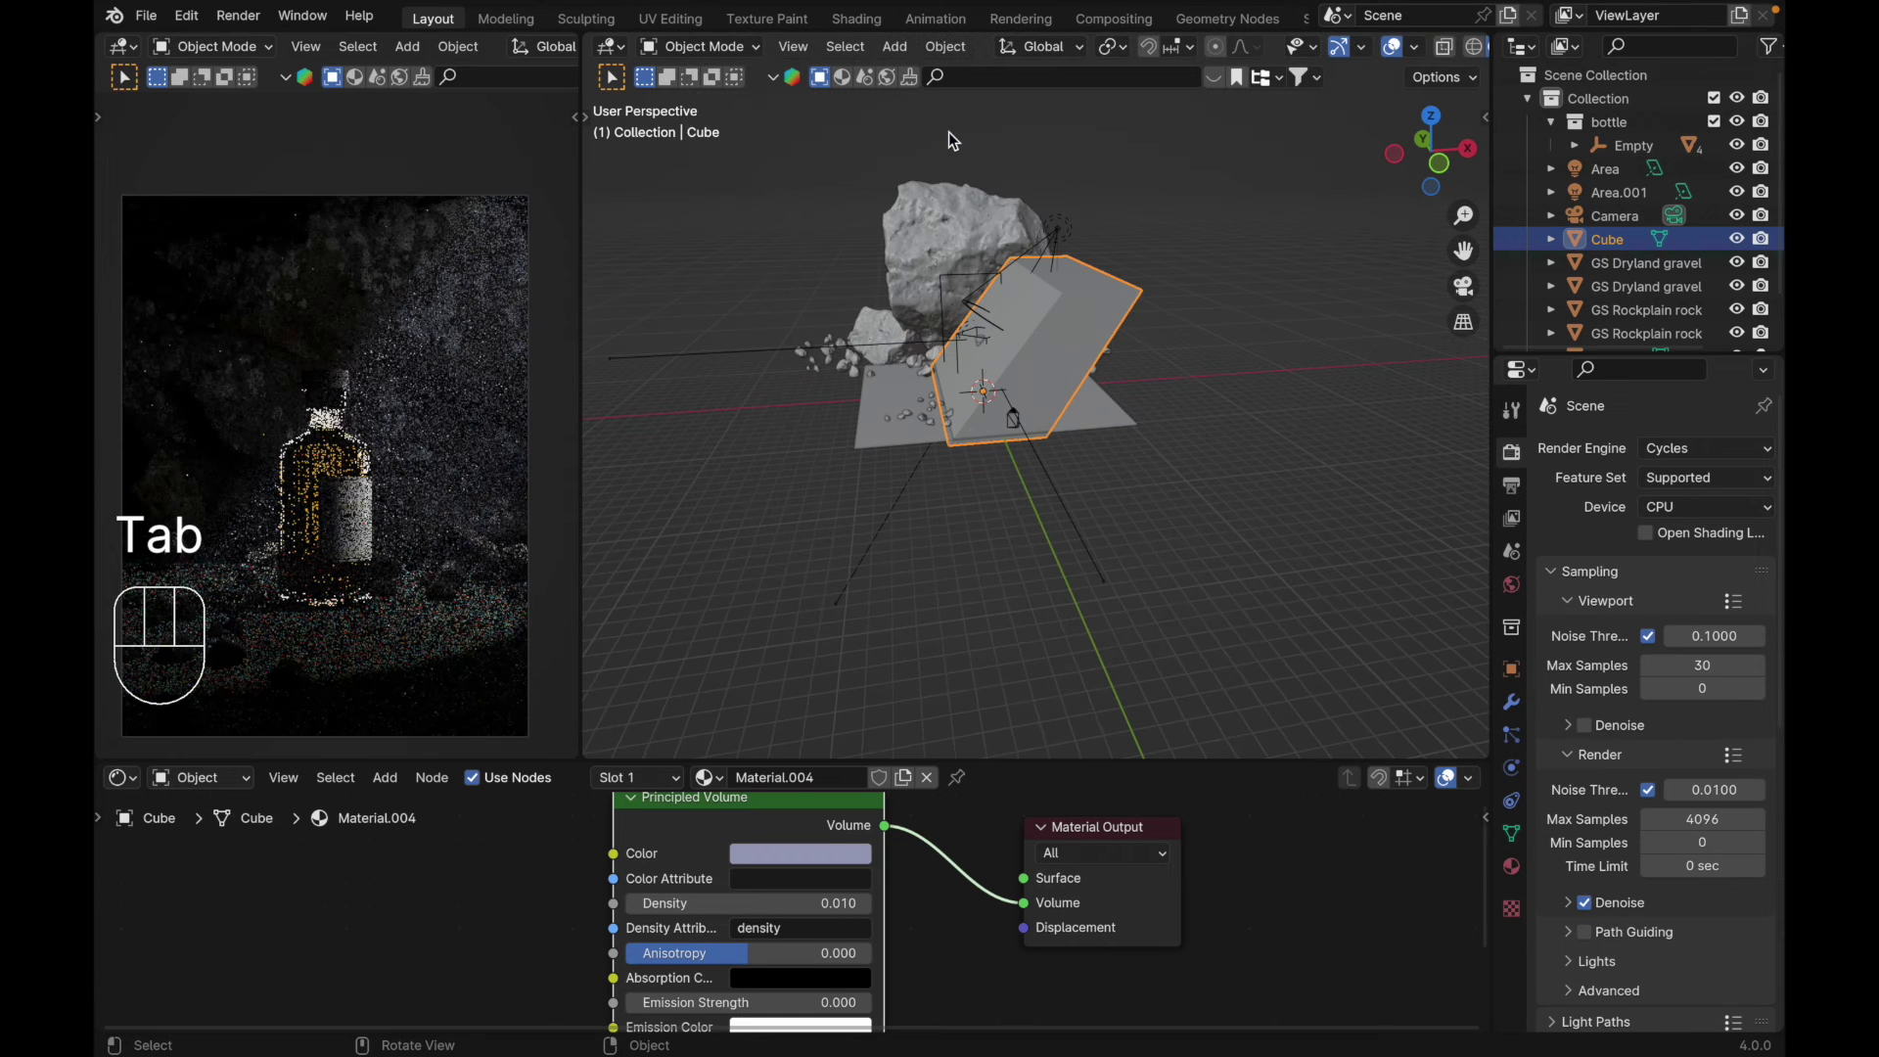
Step: Move the spot light onto the slanted fog cube's top corner in front view
{"action": "key", "text": "`"}
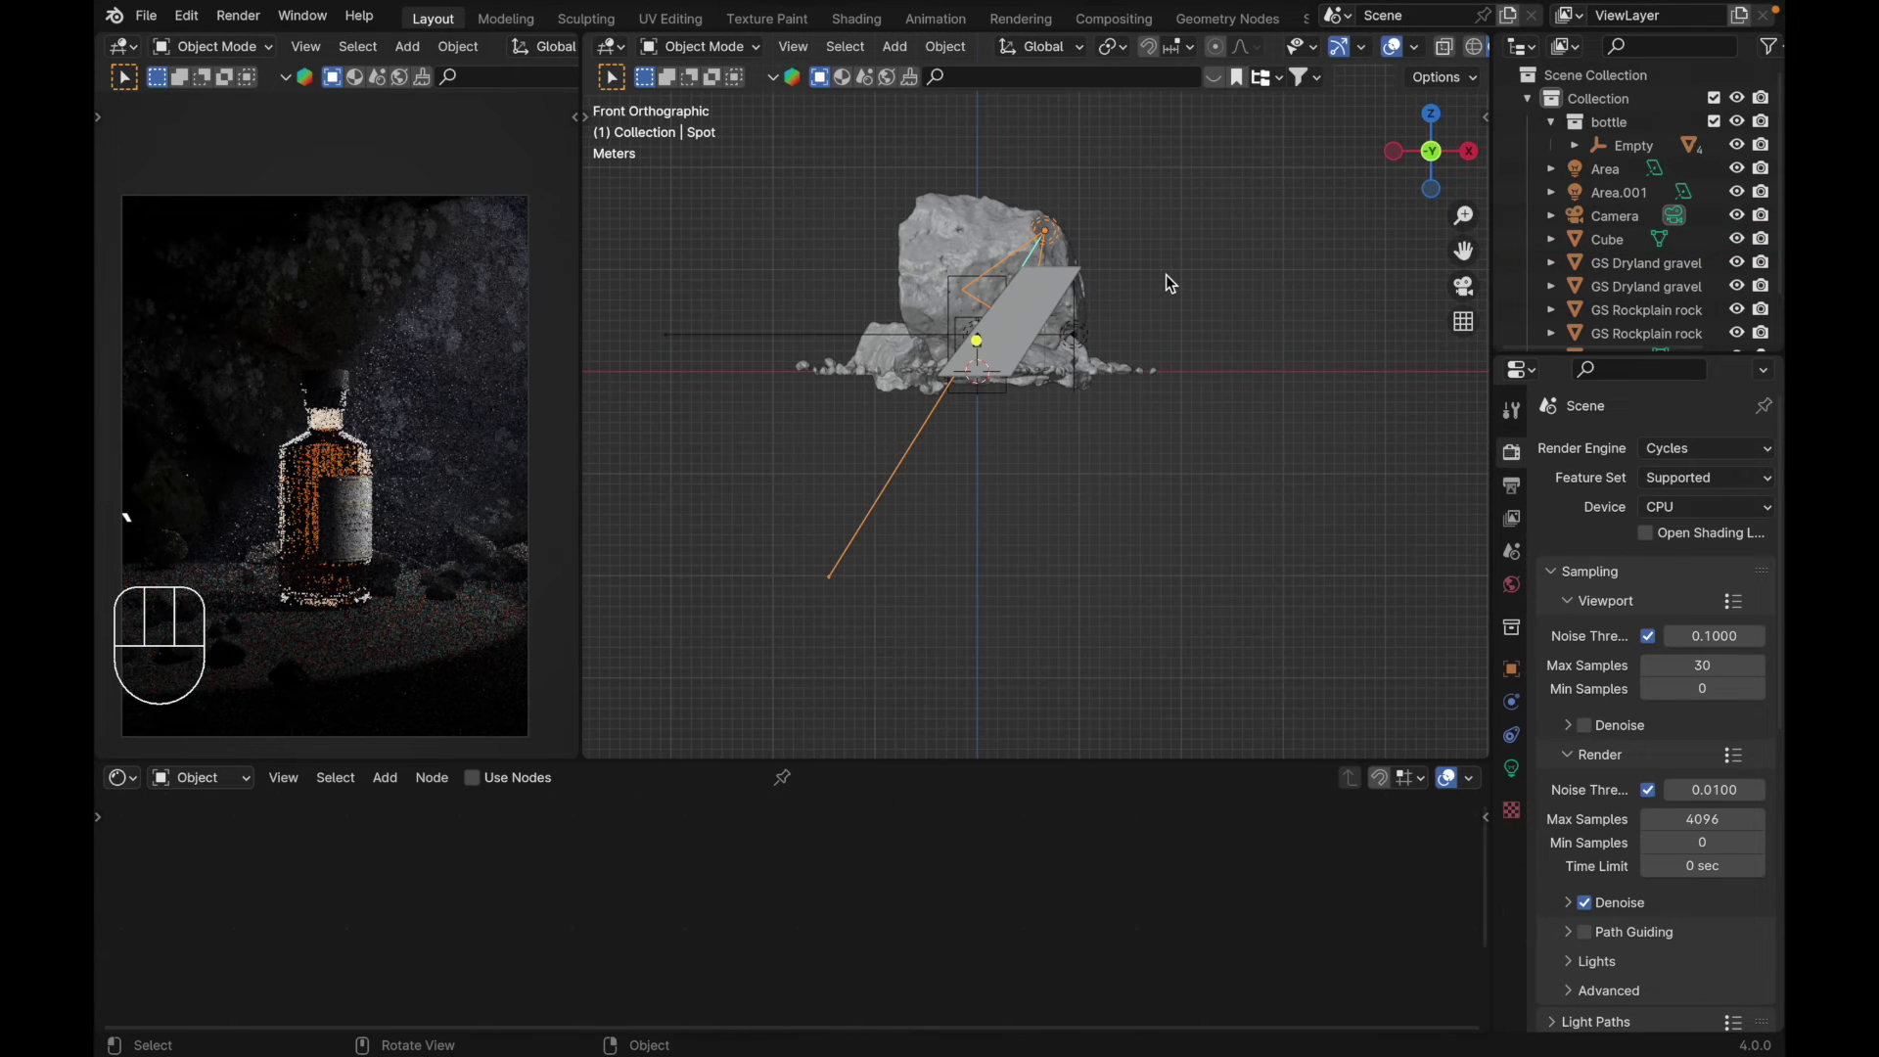
{"action": "key", "text": "g"}
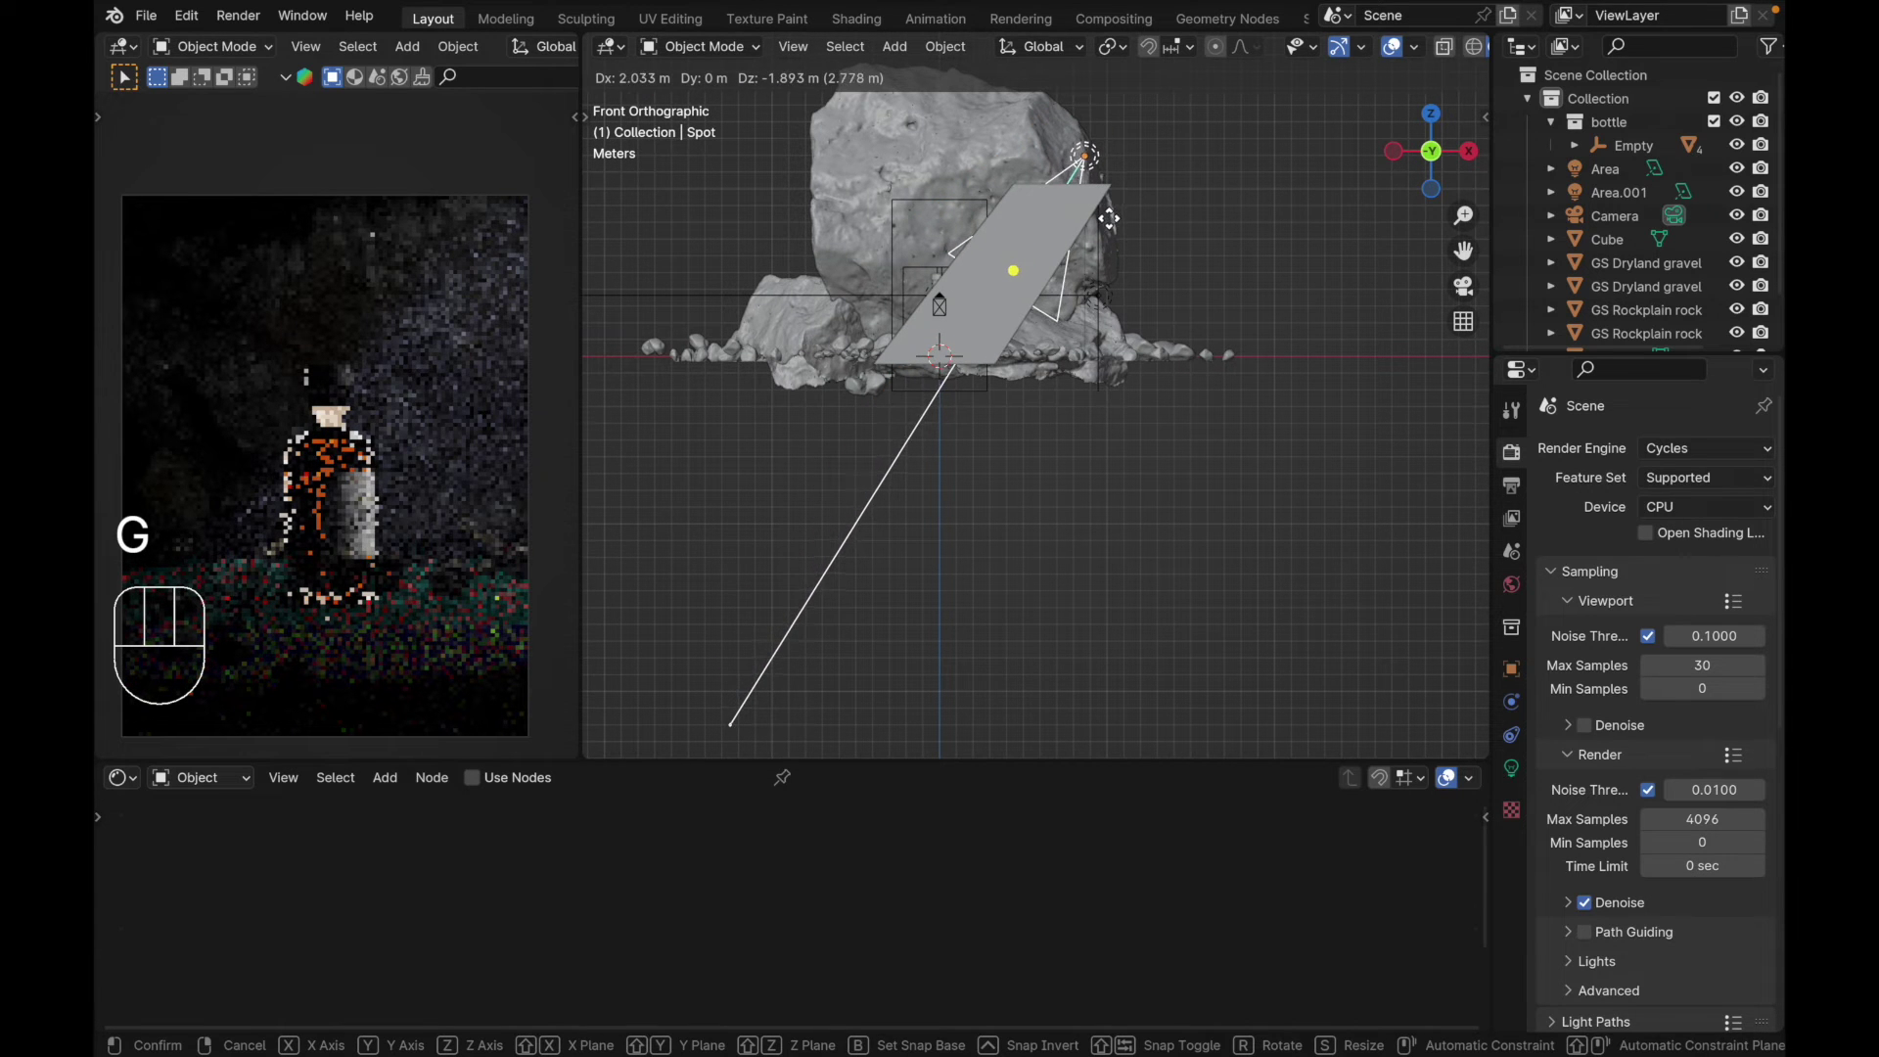
{"action": "left_click", "coordinate": [1119, 221]}
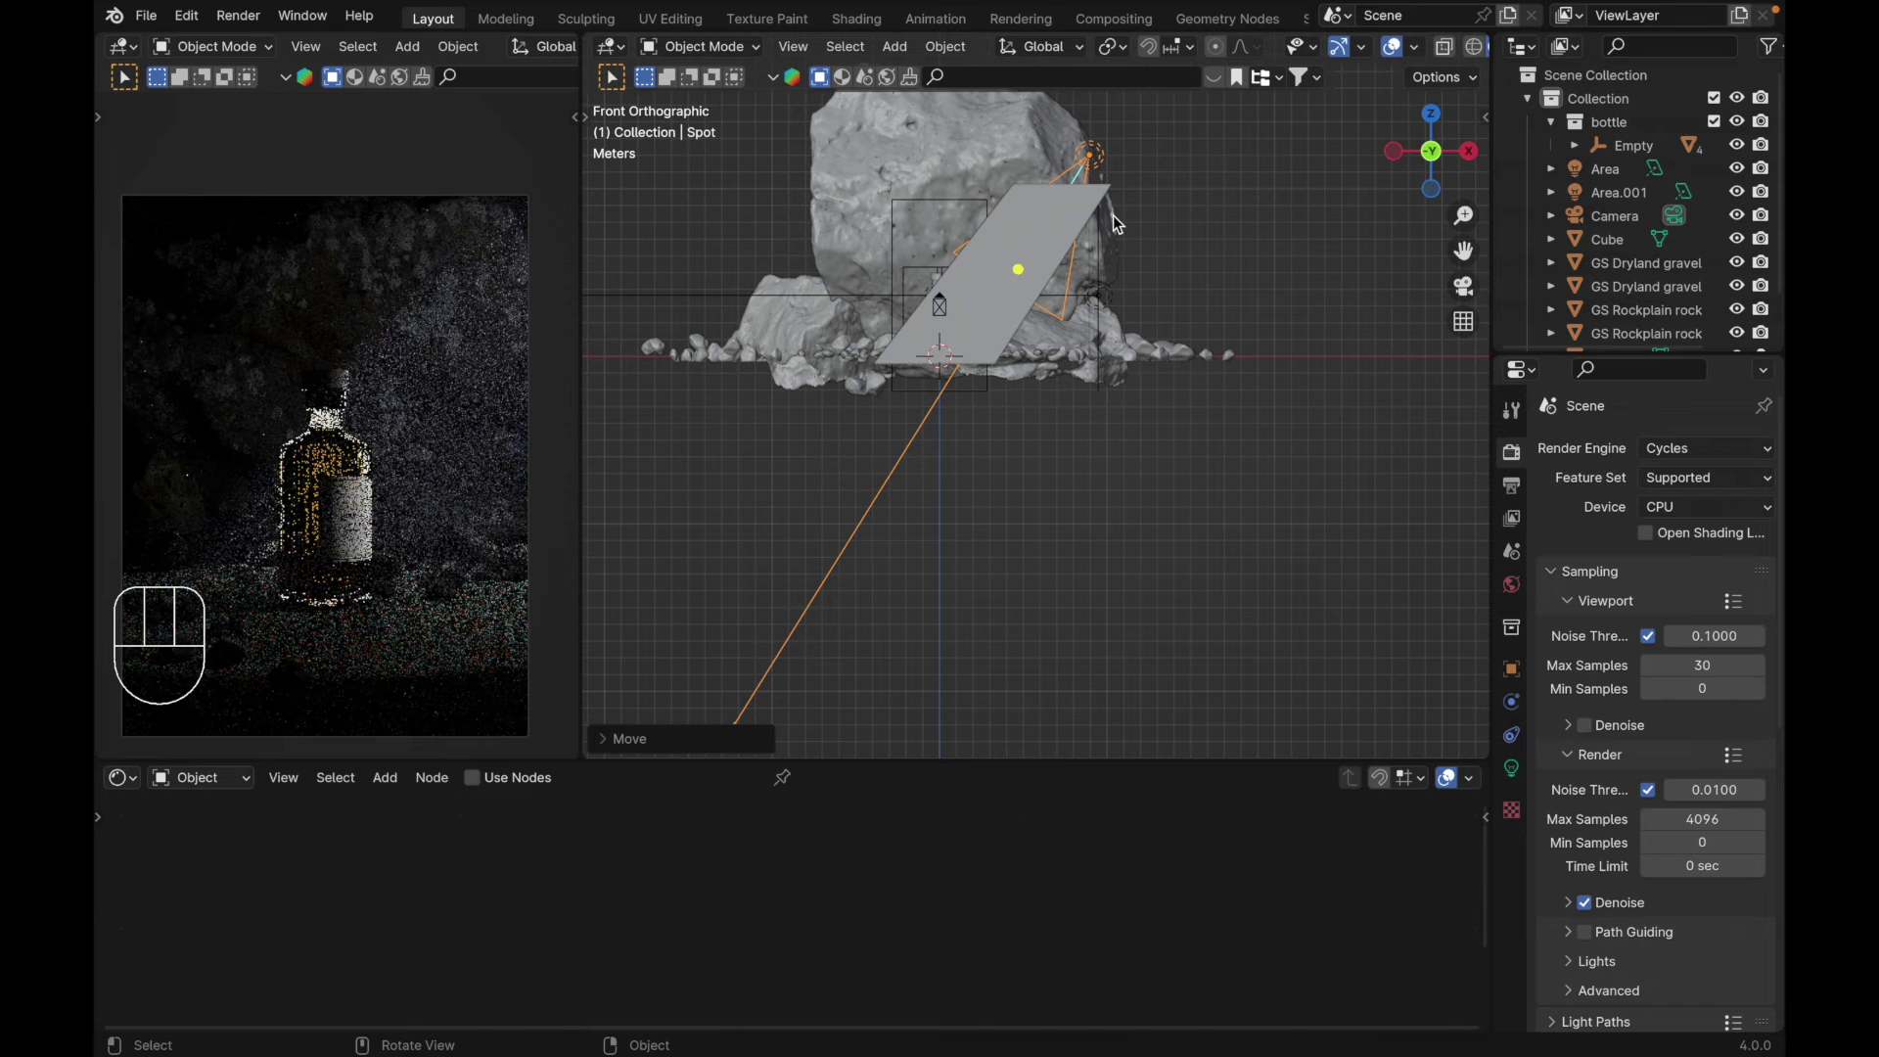
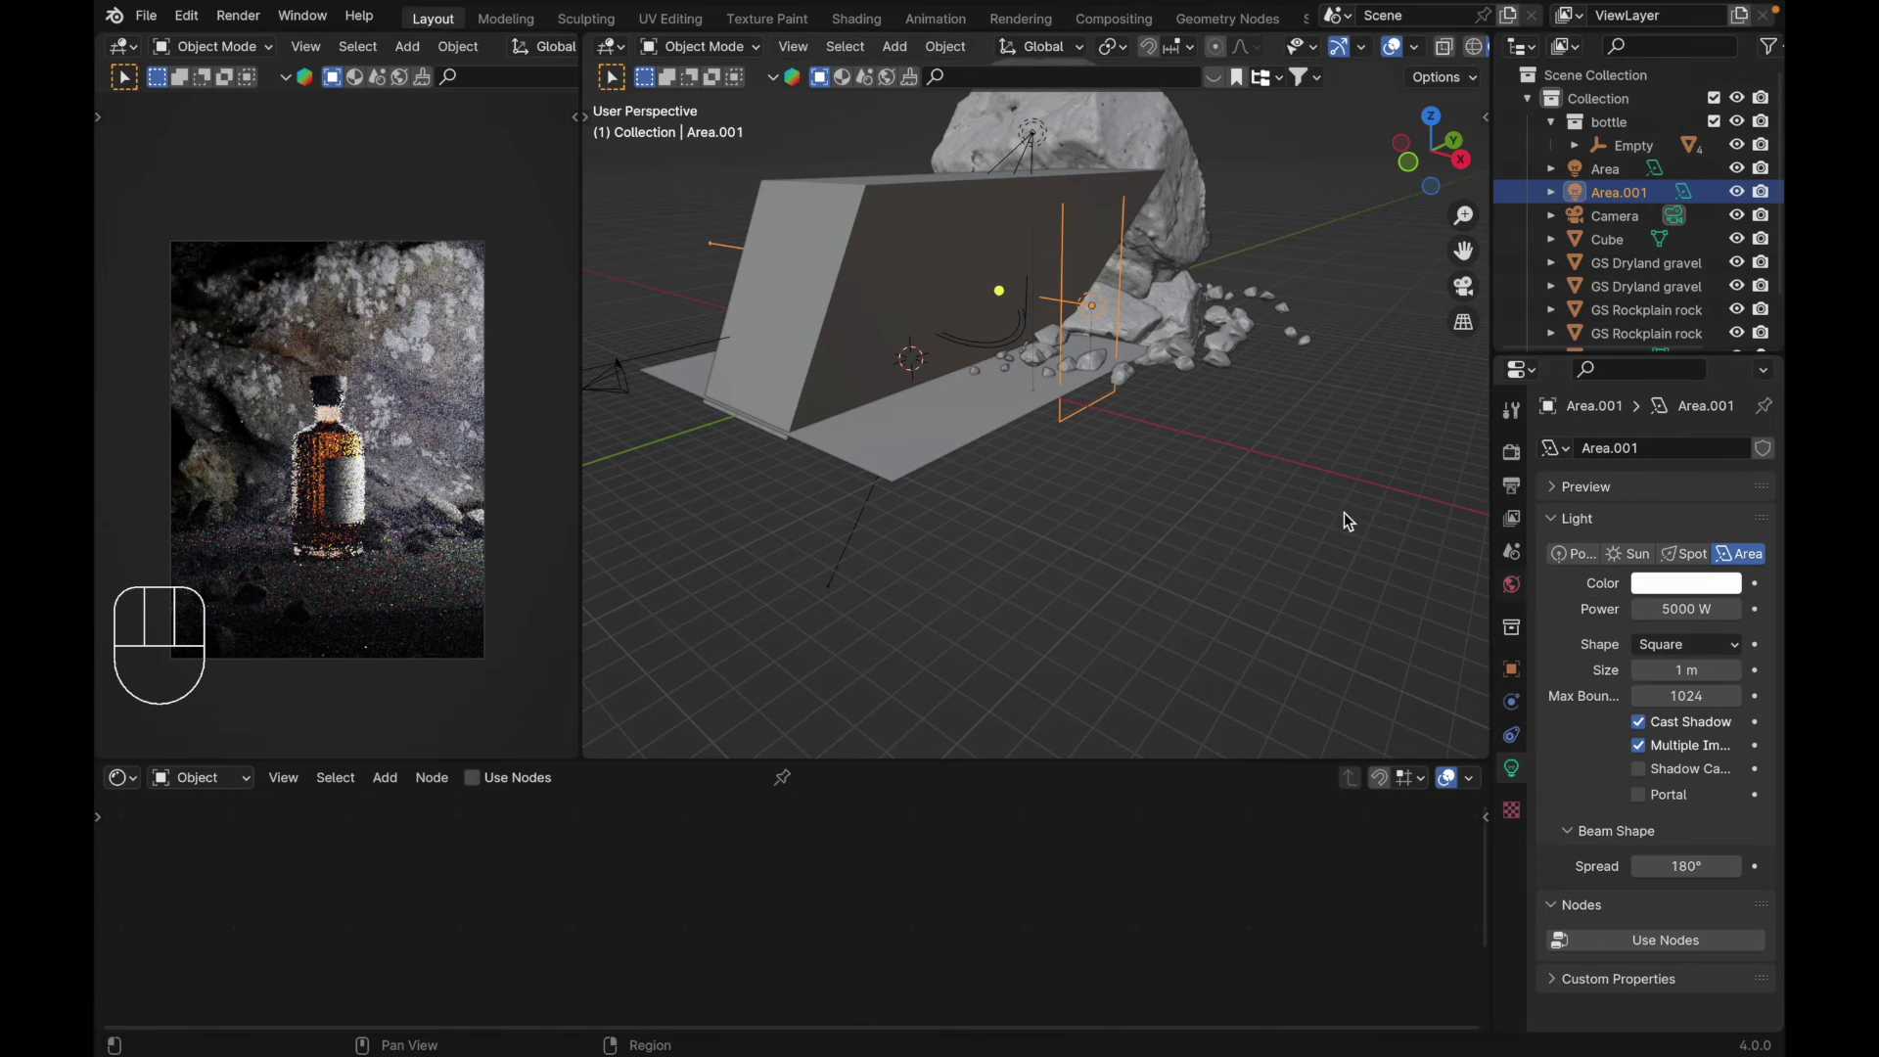
Step: Raise Area.001 to 5000 W and darken the big rock's colour value to 0.26 via Hue/Saturation
{"action": "key", "text": "`"}
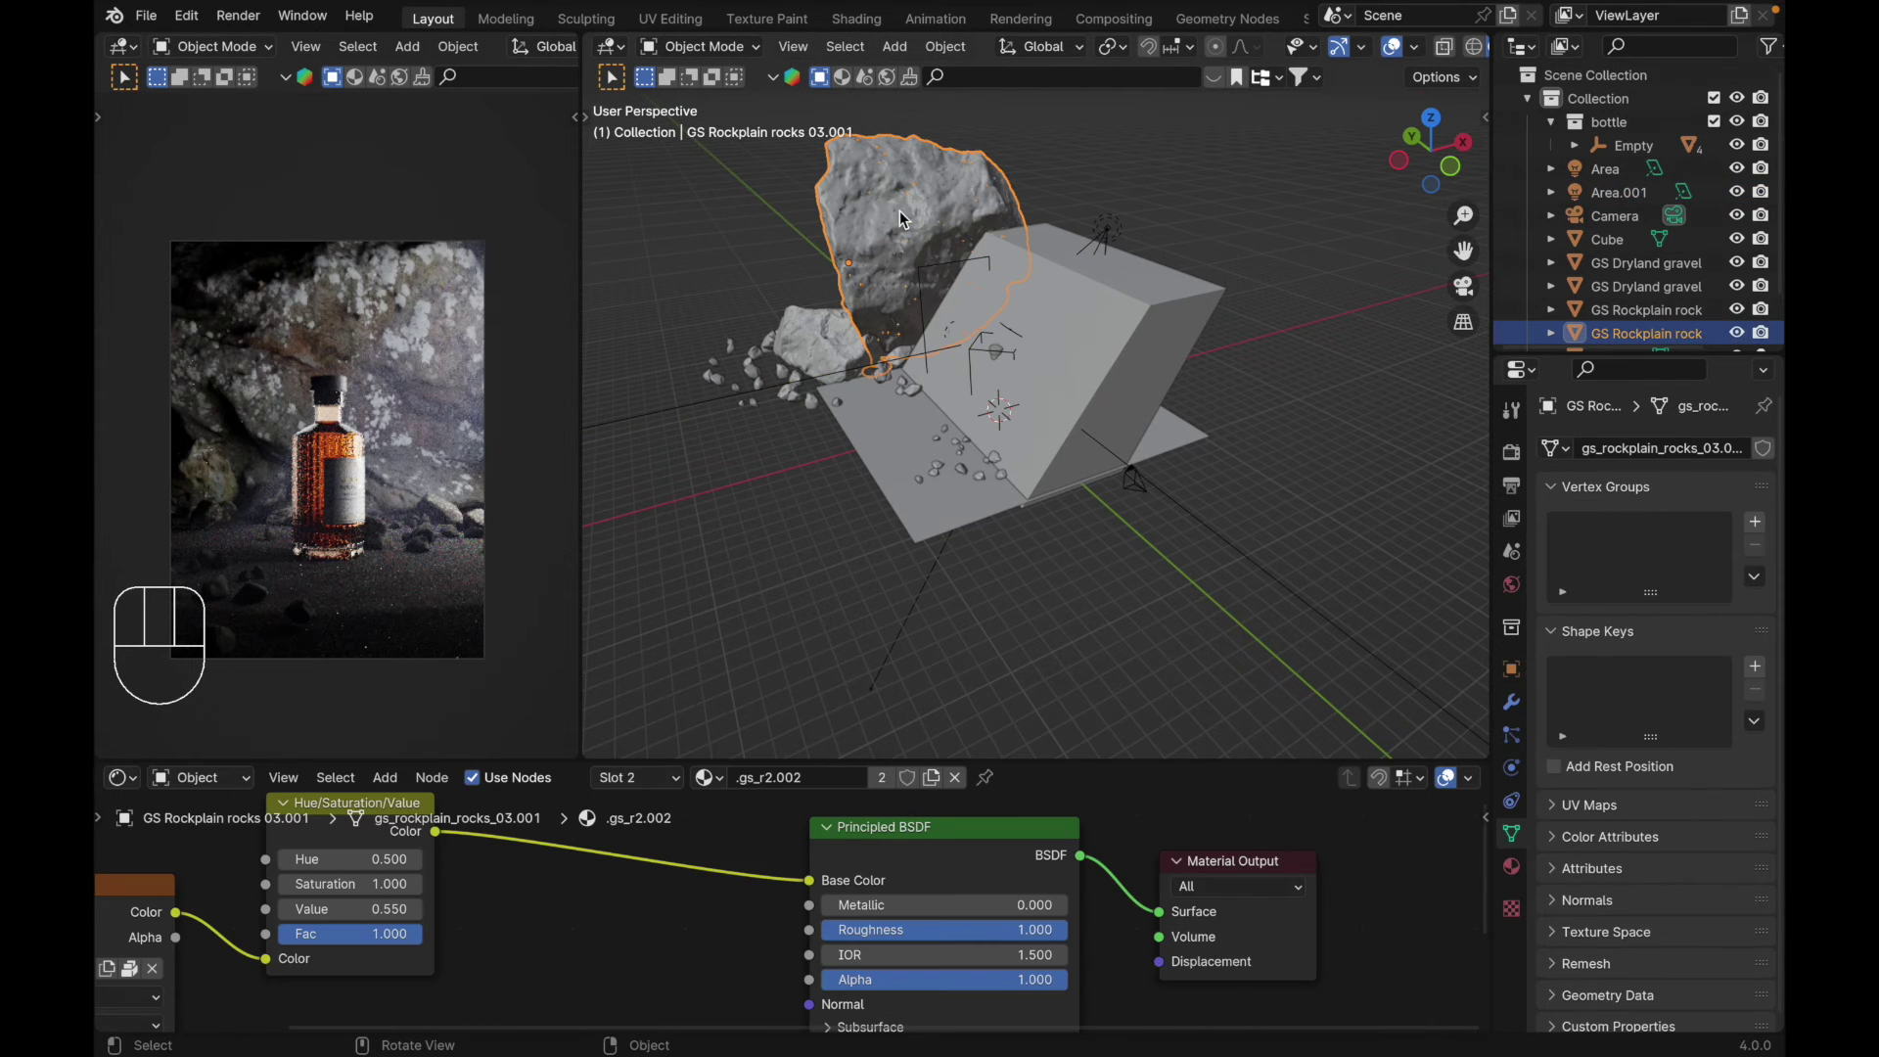
{"action": "key", "text": "g"}
{"action": "key", "text": "Escape"}
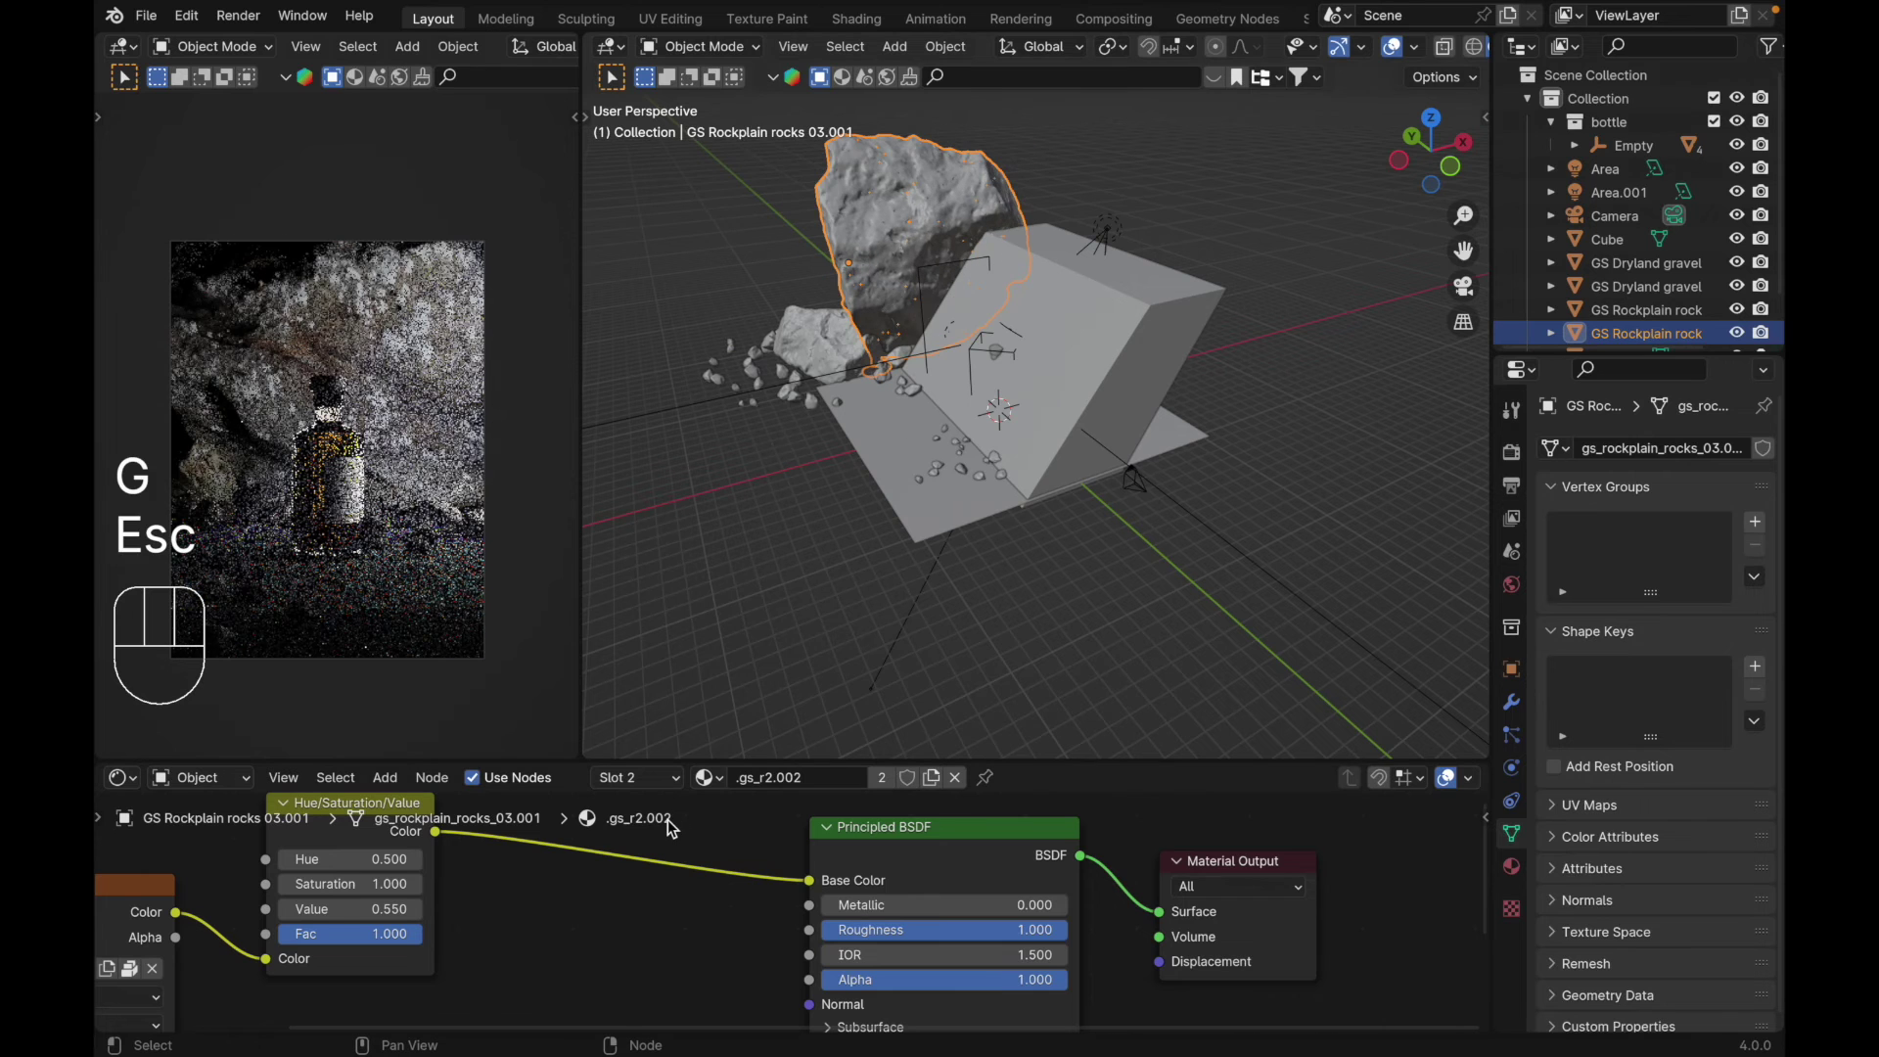
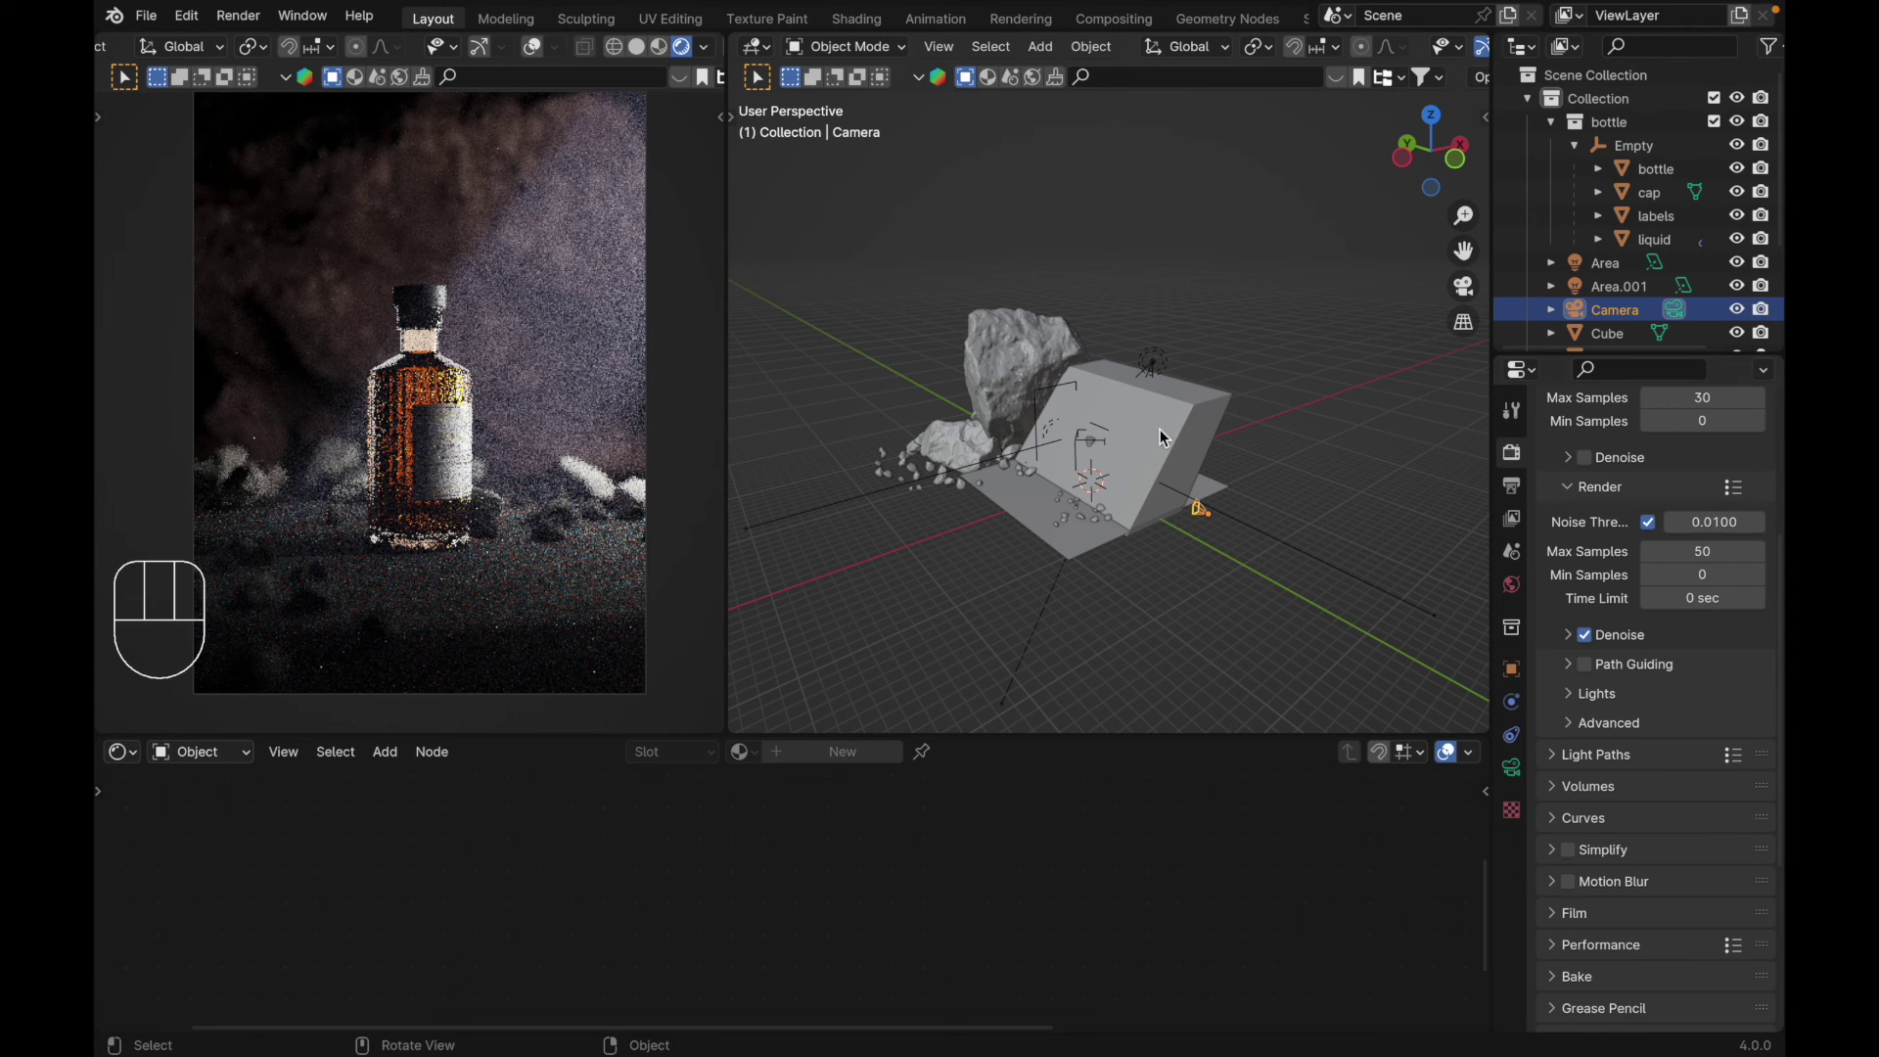
Step: Render the final image with Render Max Samples at 50
{"action": "key", "text": "F12"}
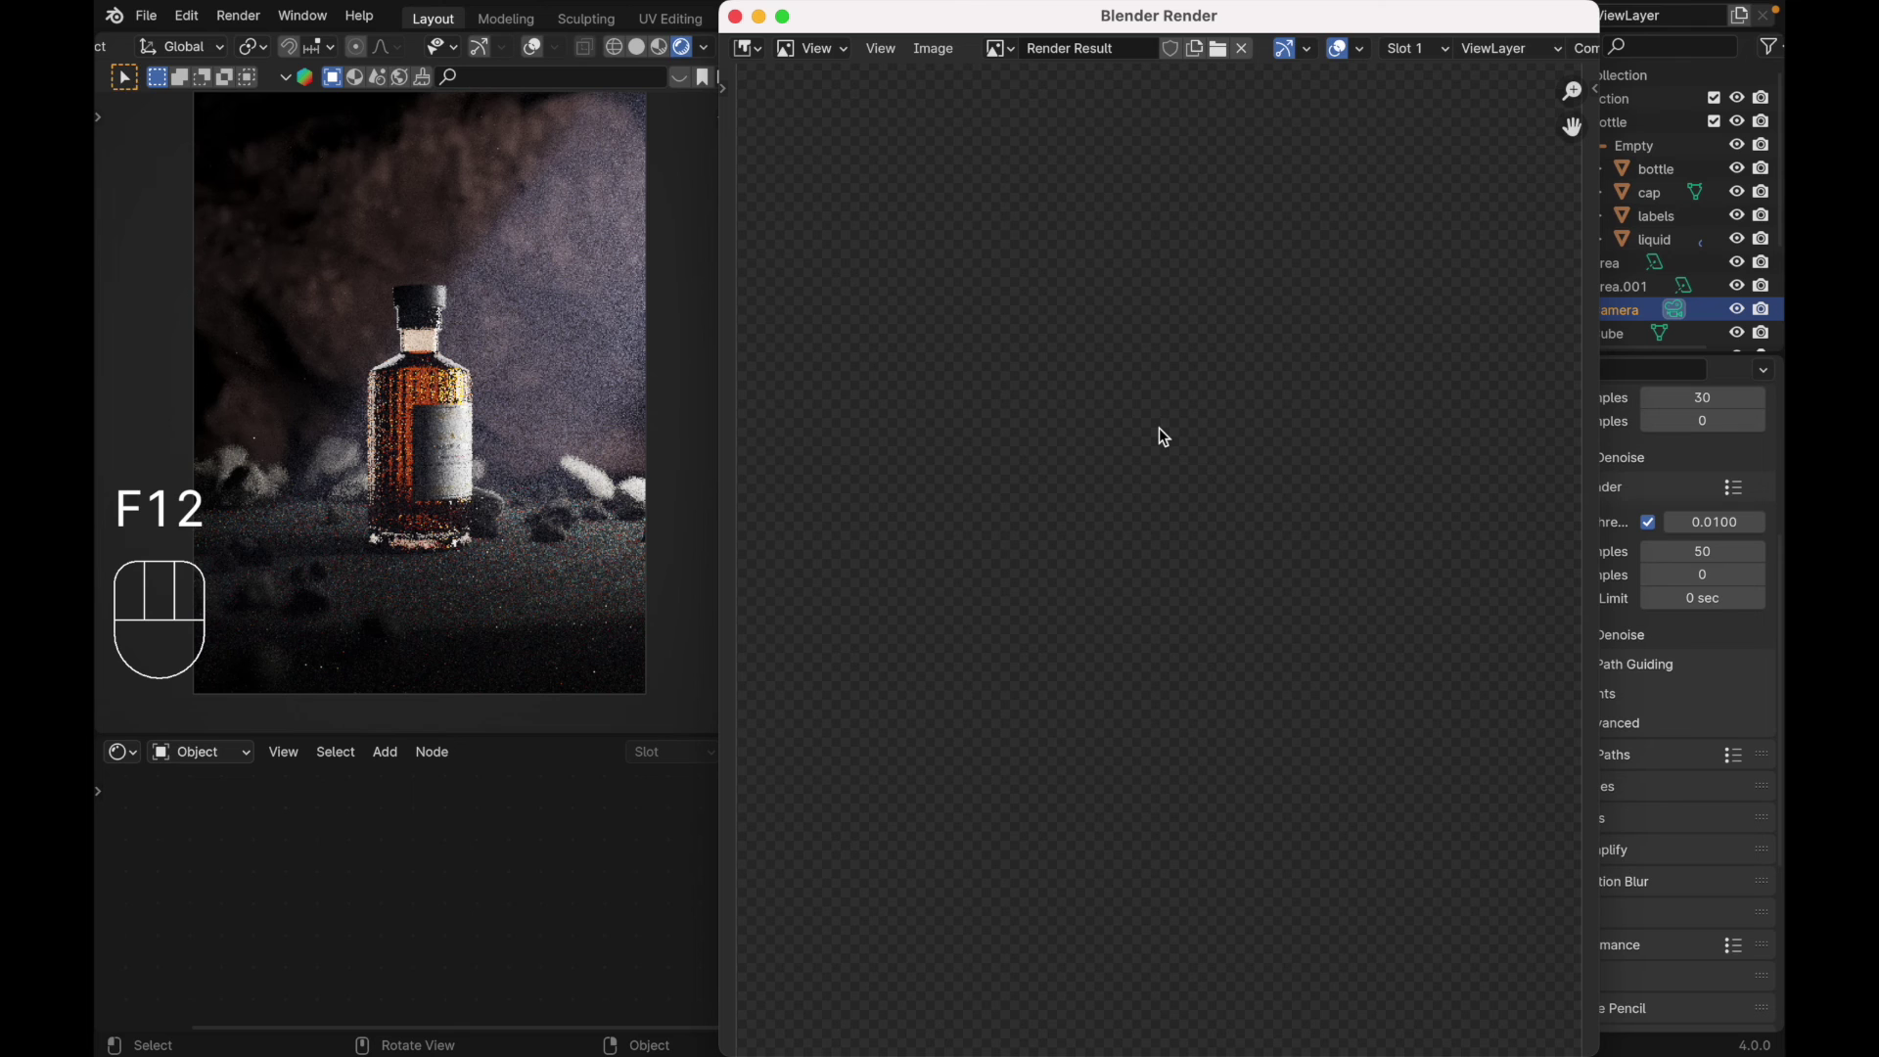